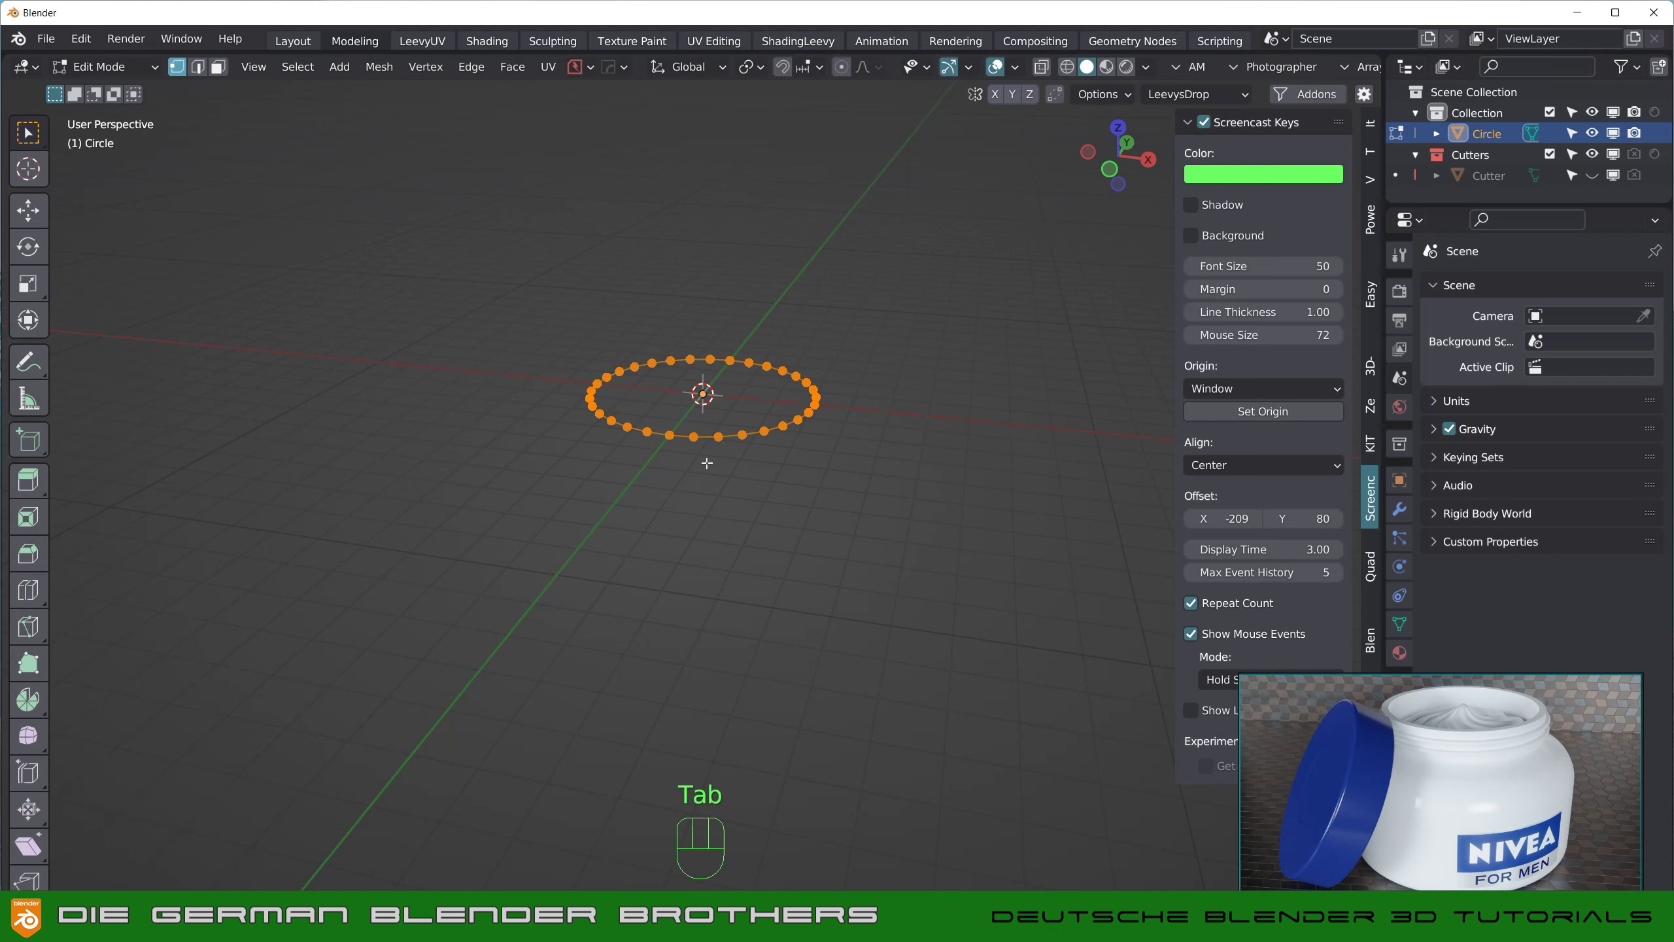
Step: From front view, extrude the circle upward twice into a tall cylindrical jar wall
key("a")
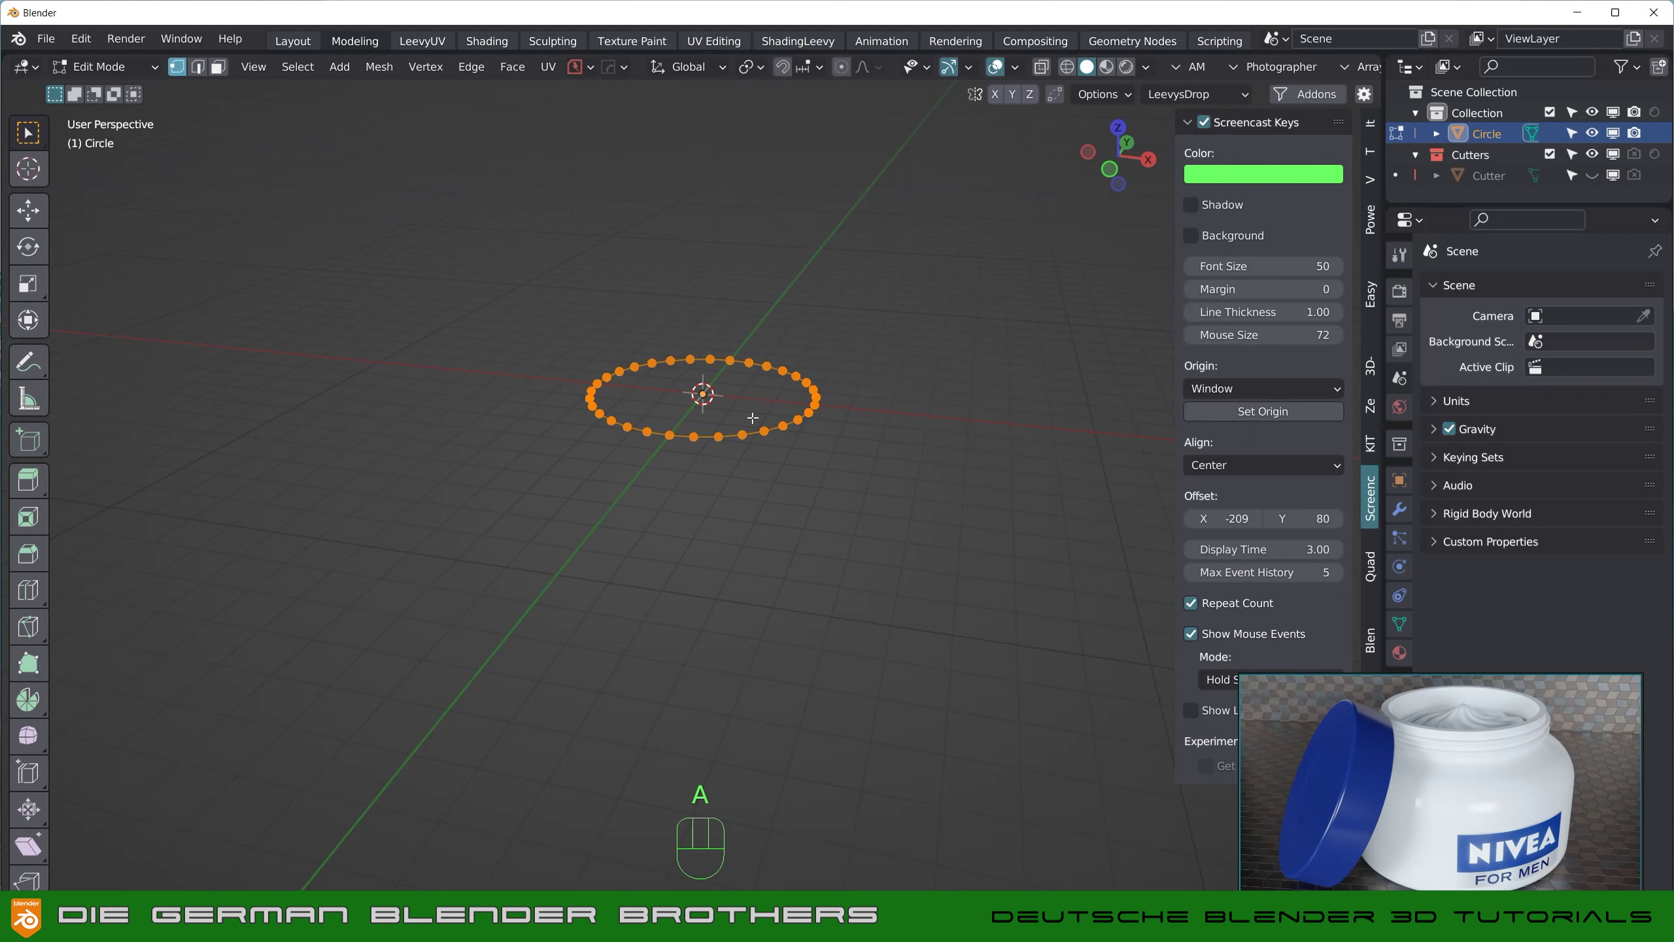
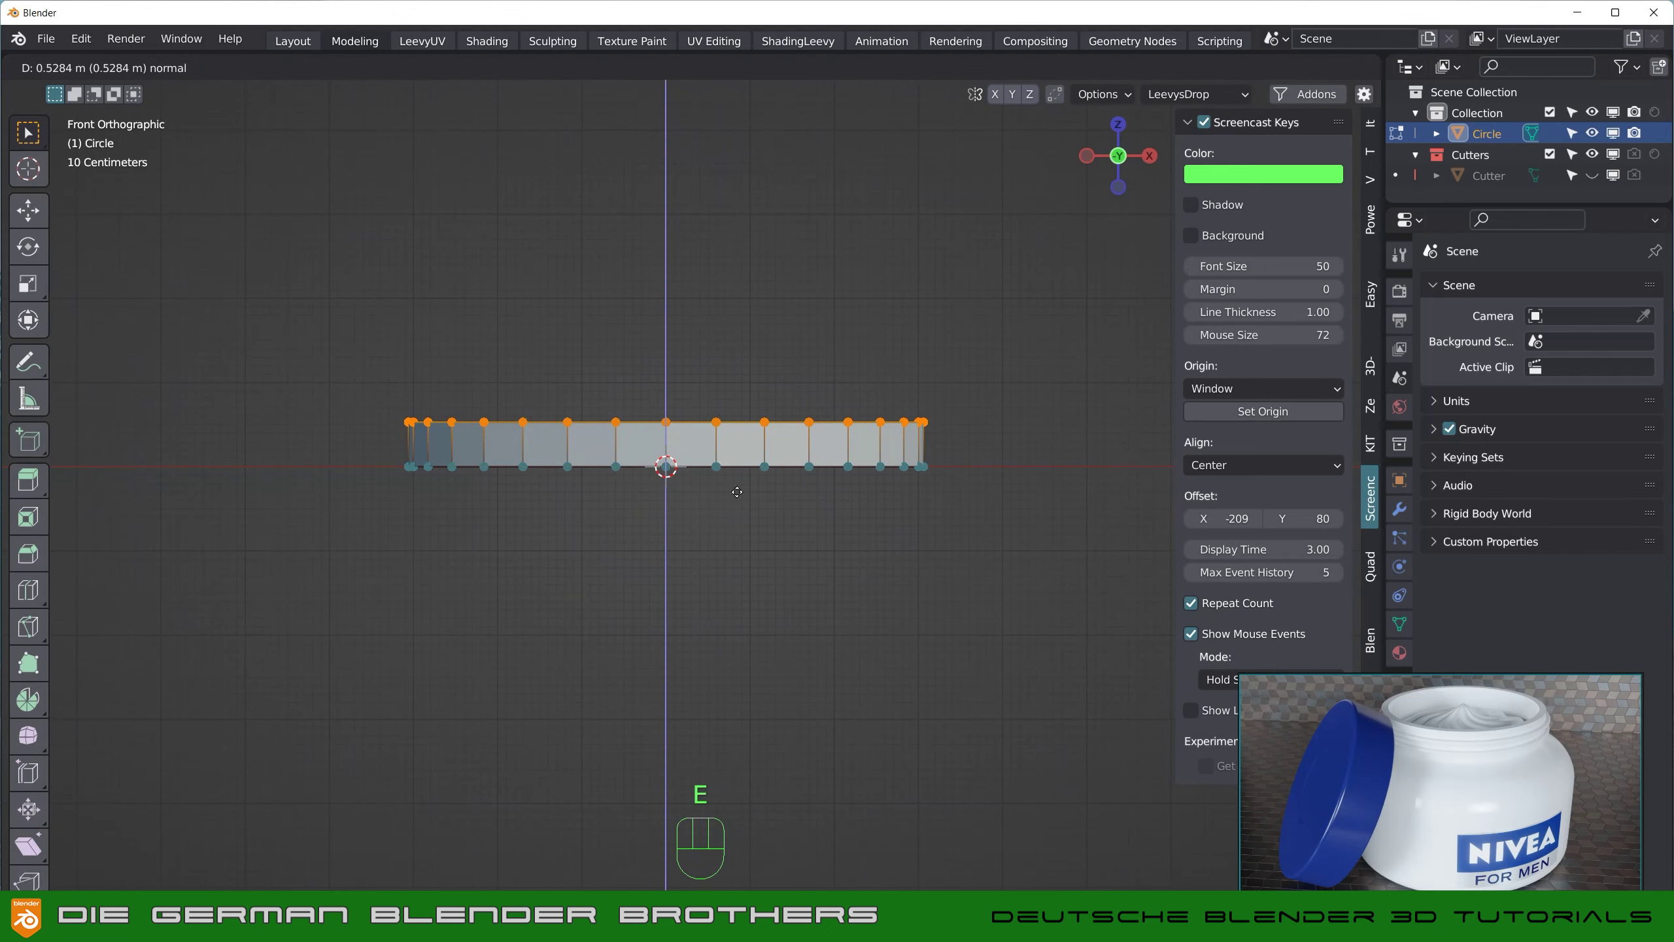
key("e")
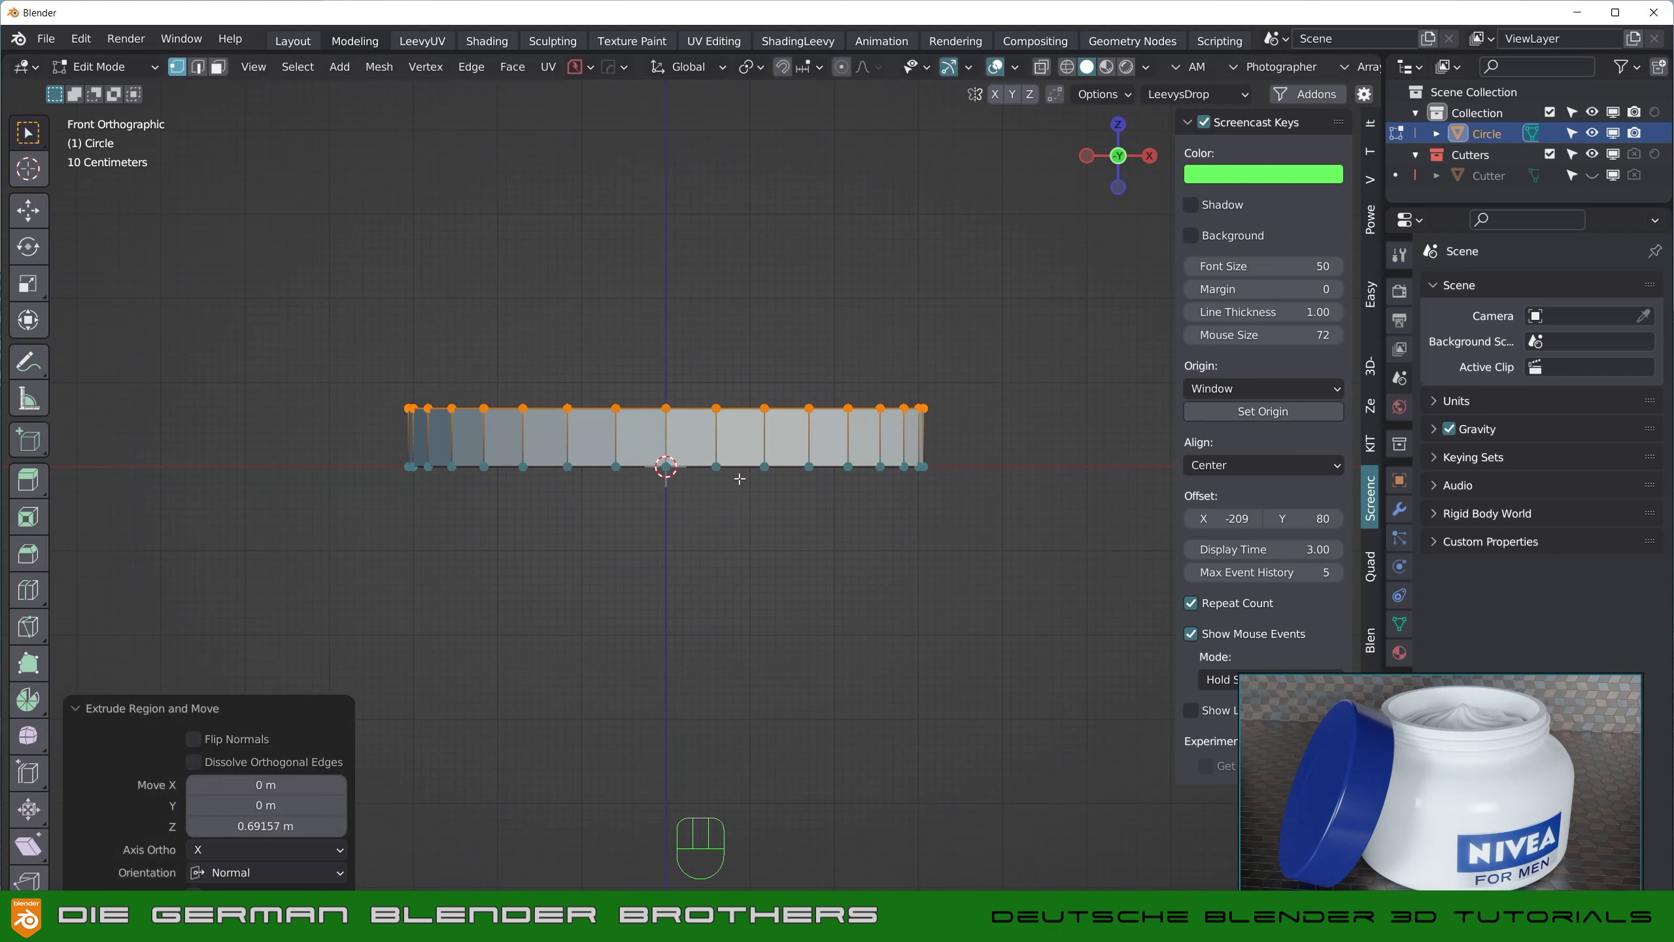
key("e")
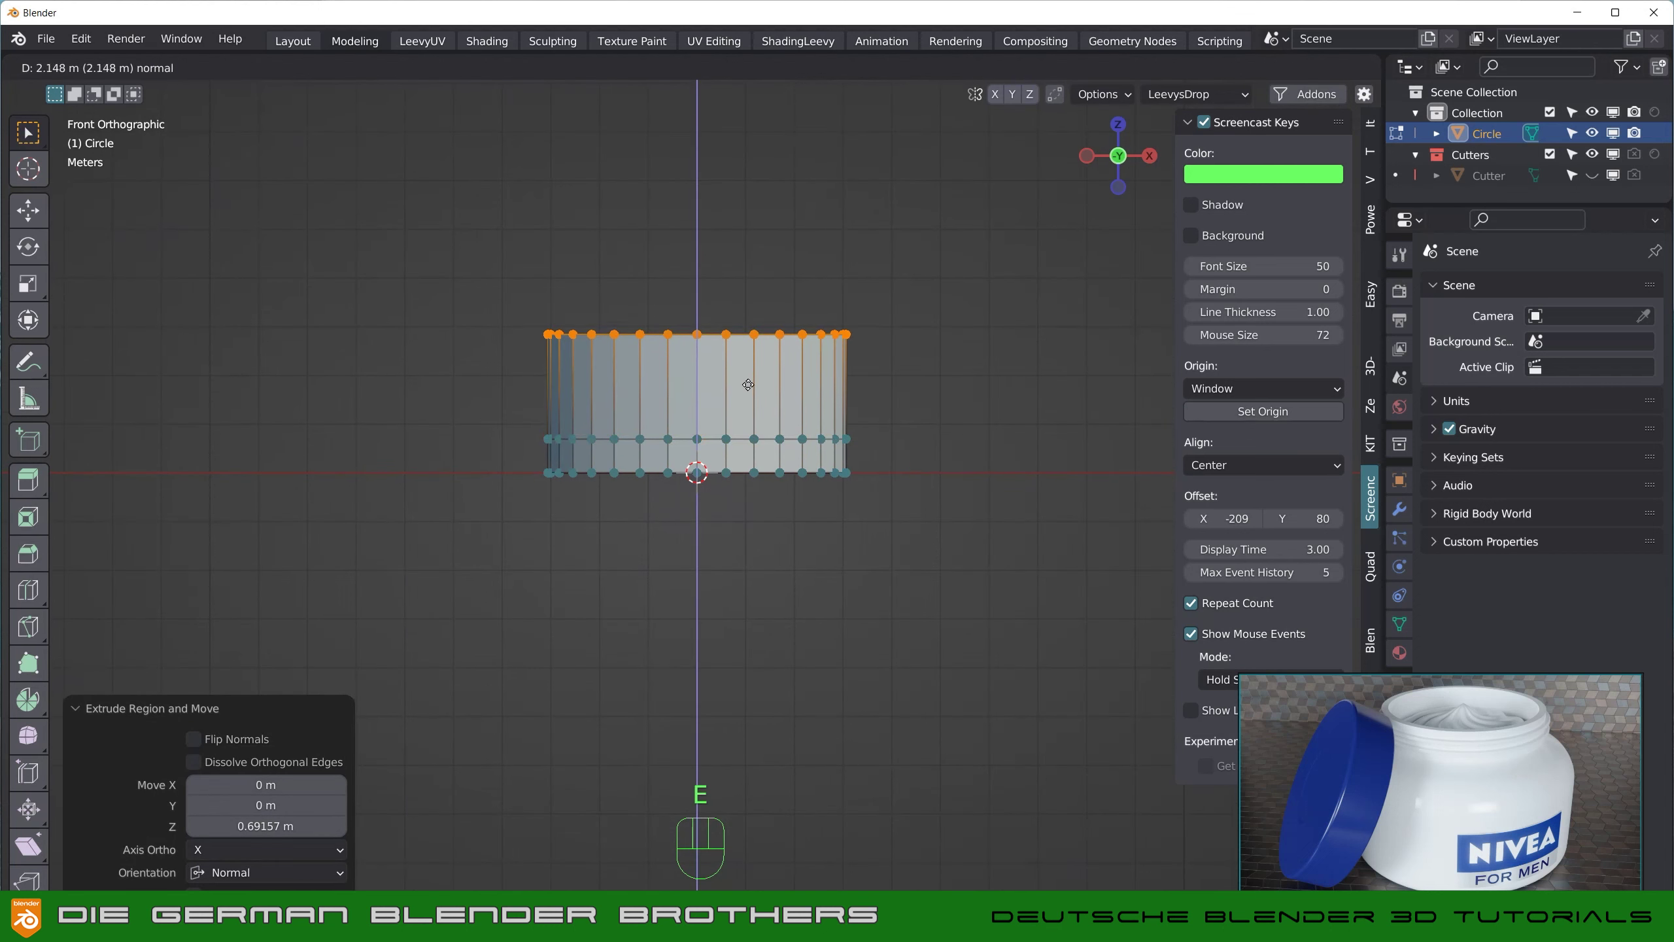
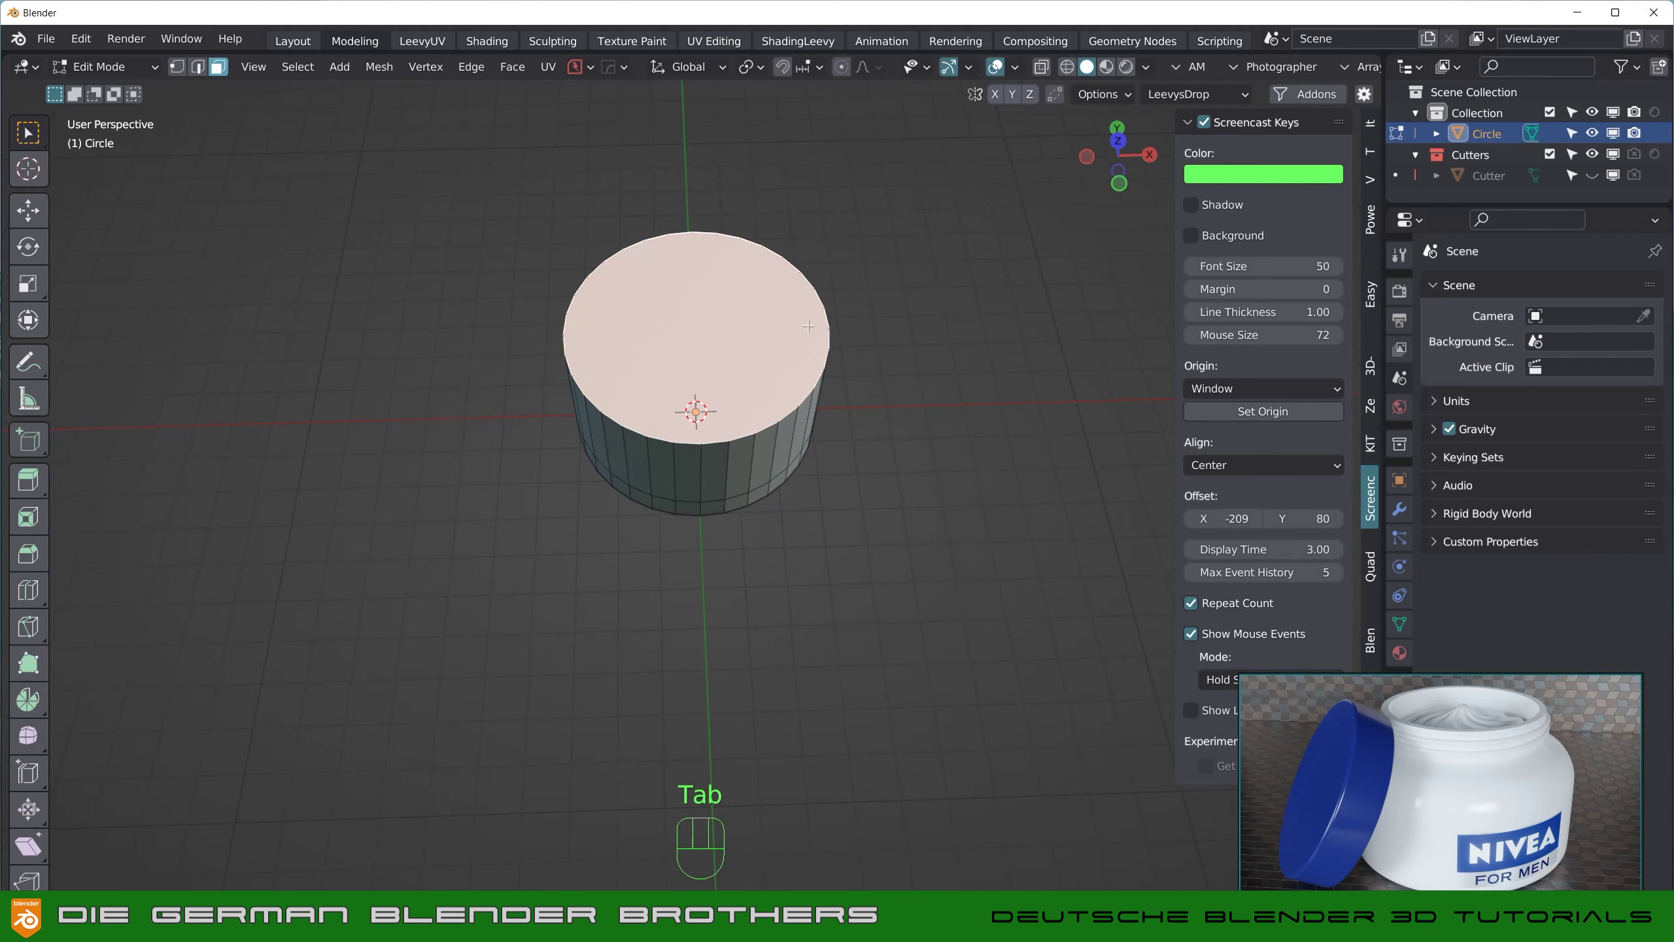
Step: Inset the top face, raise it and scale it inward to form the sloped shoulder
key("i")
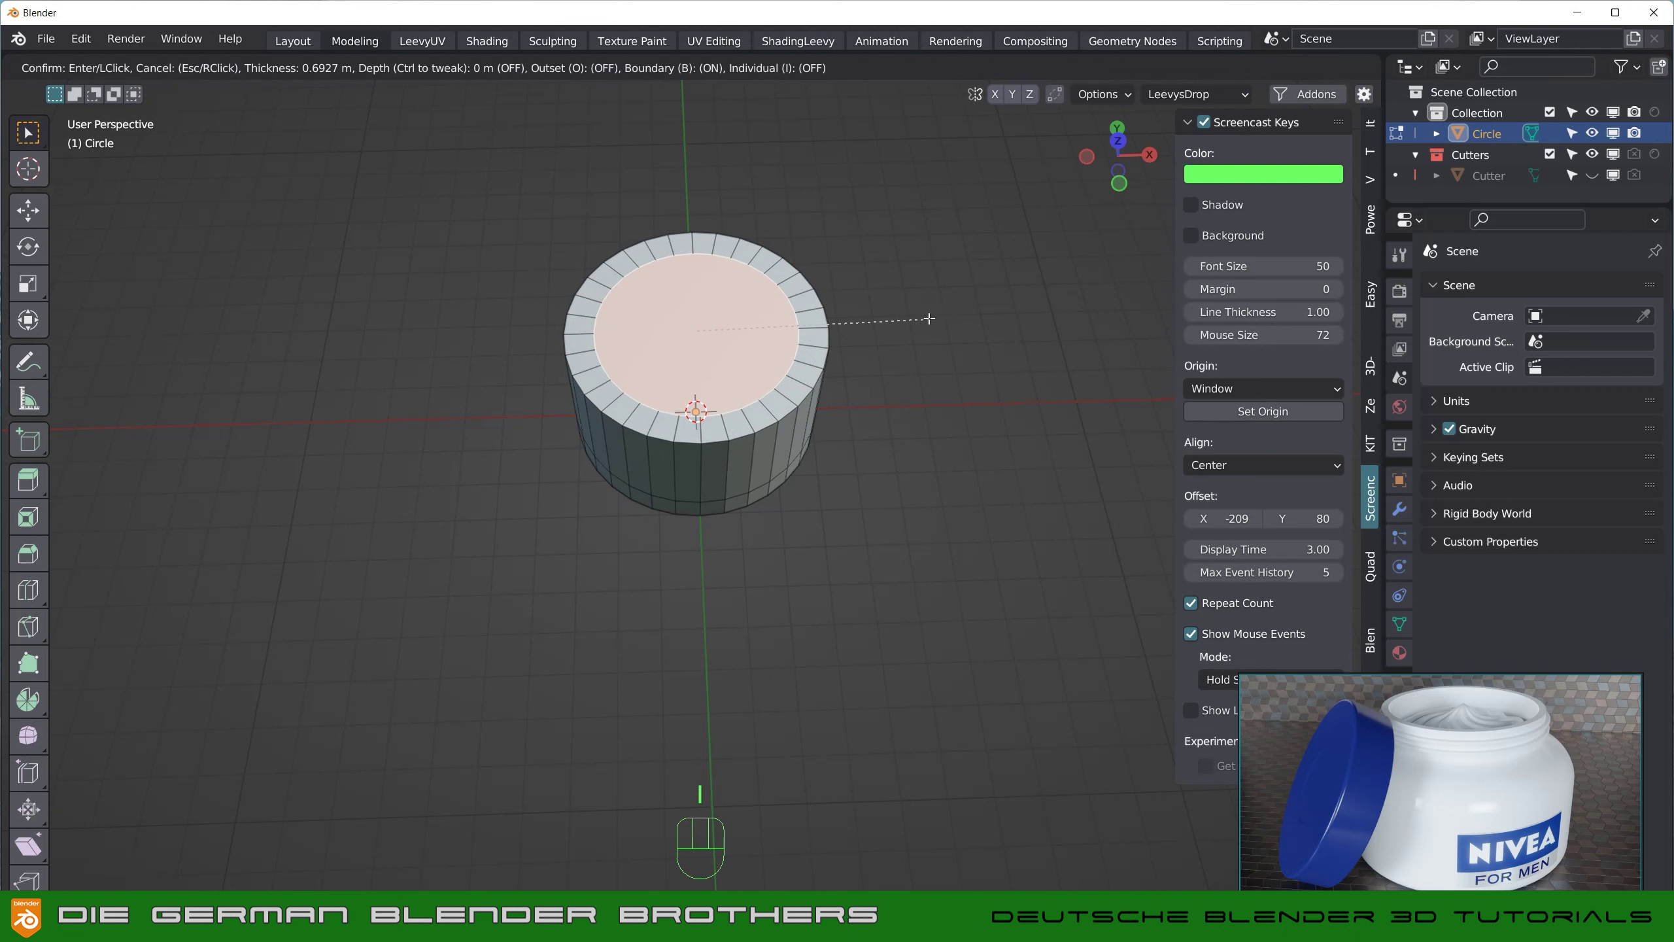
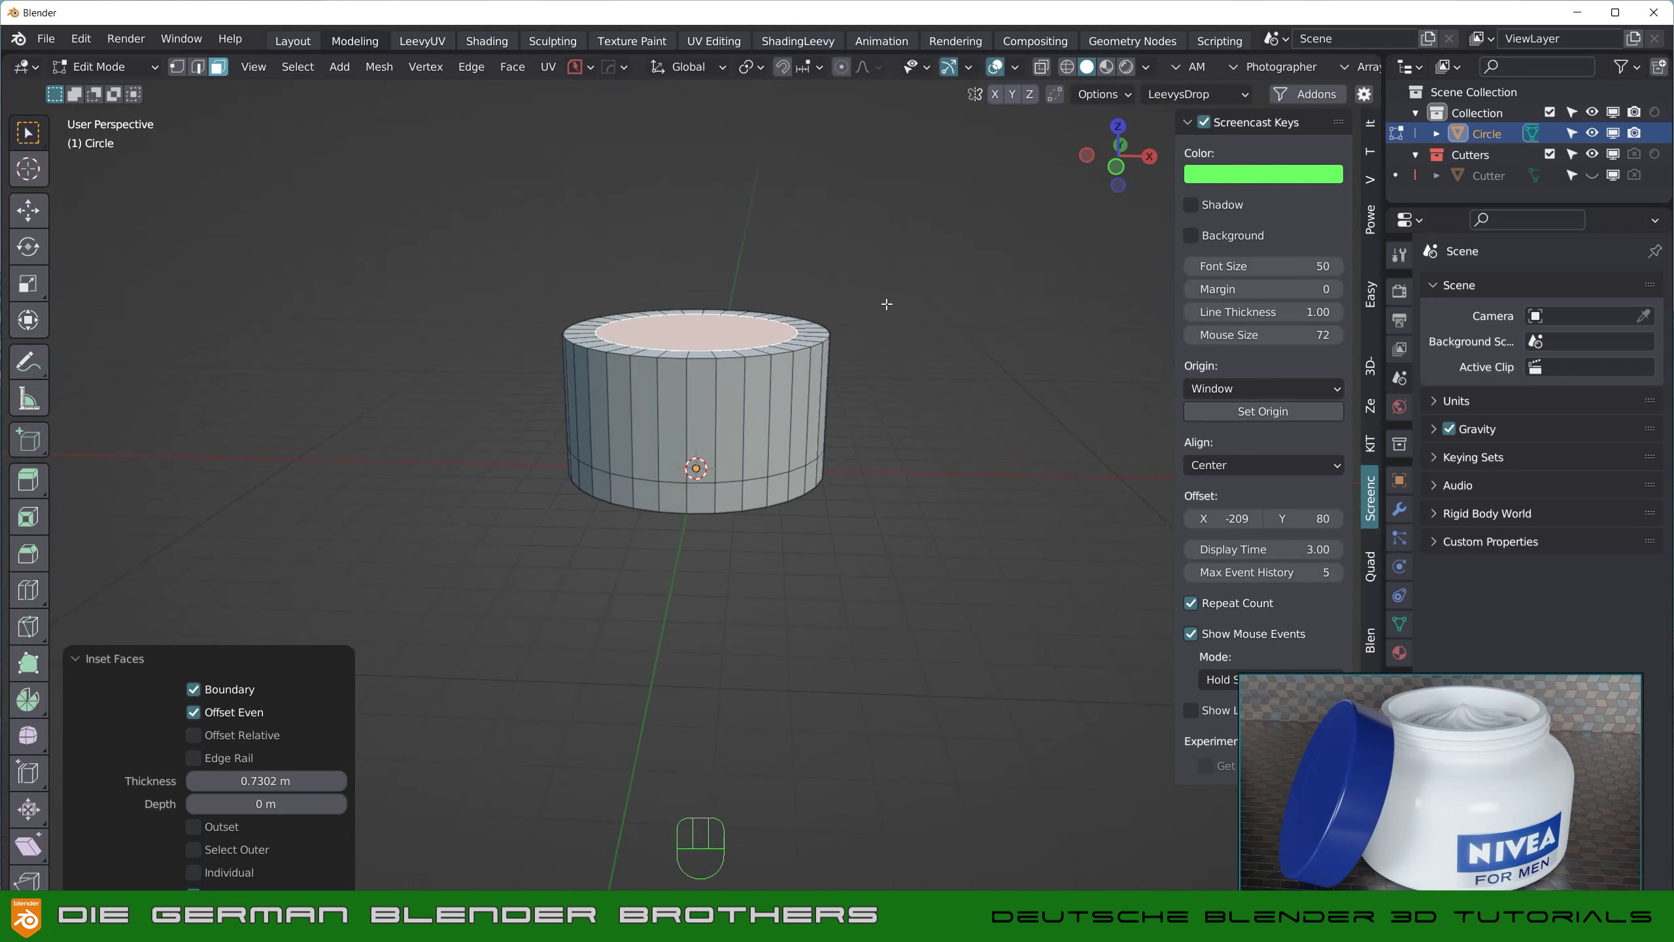
key("g")
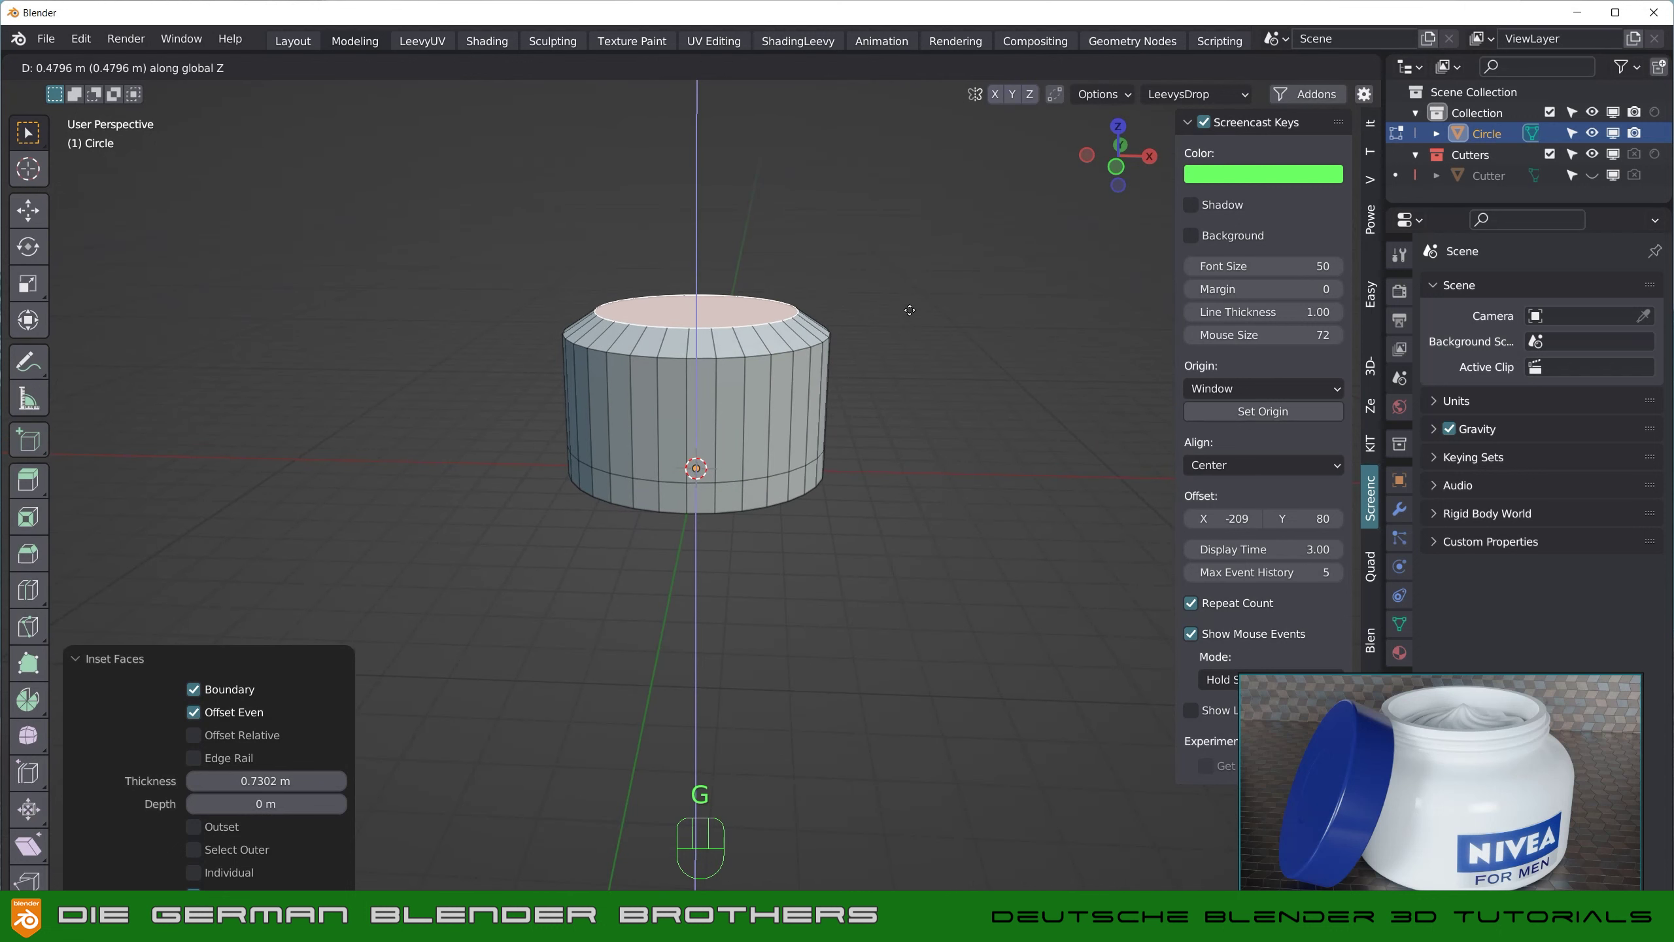
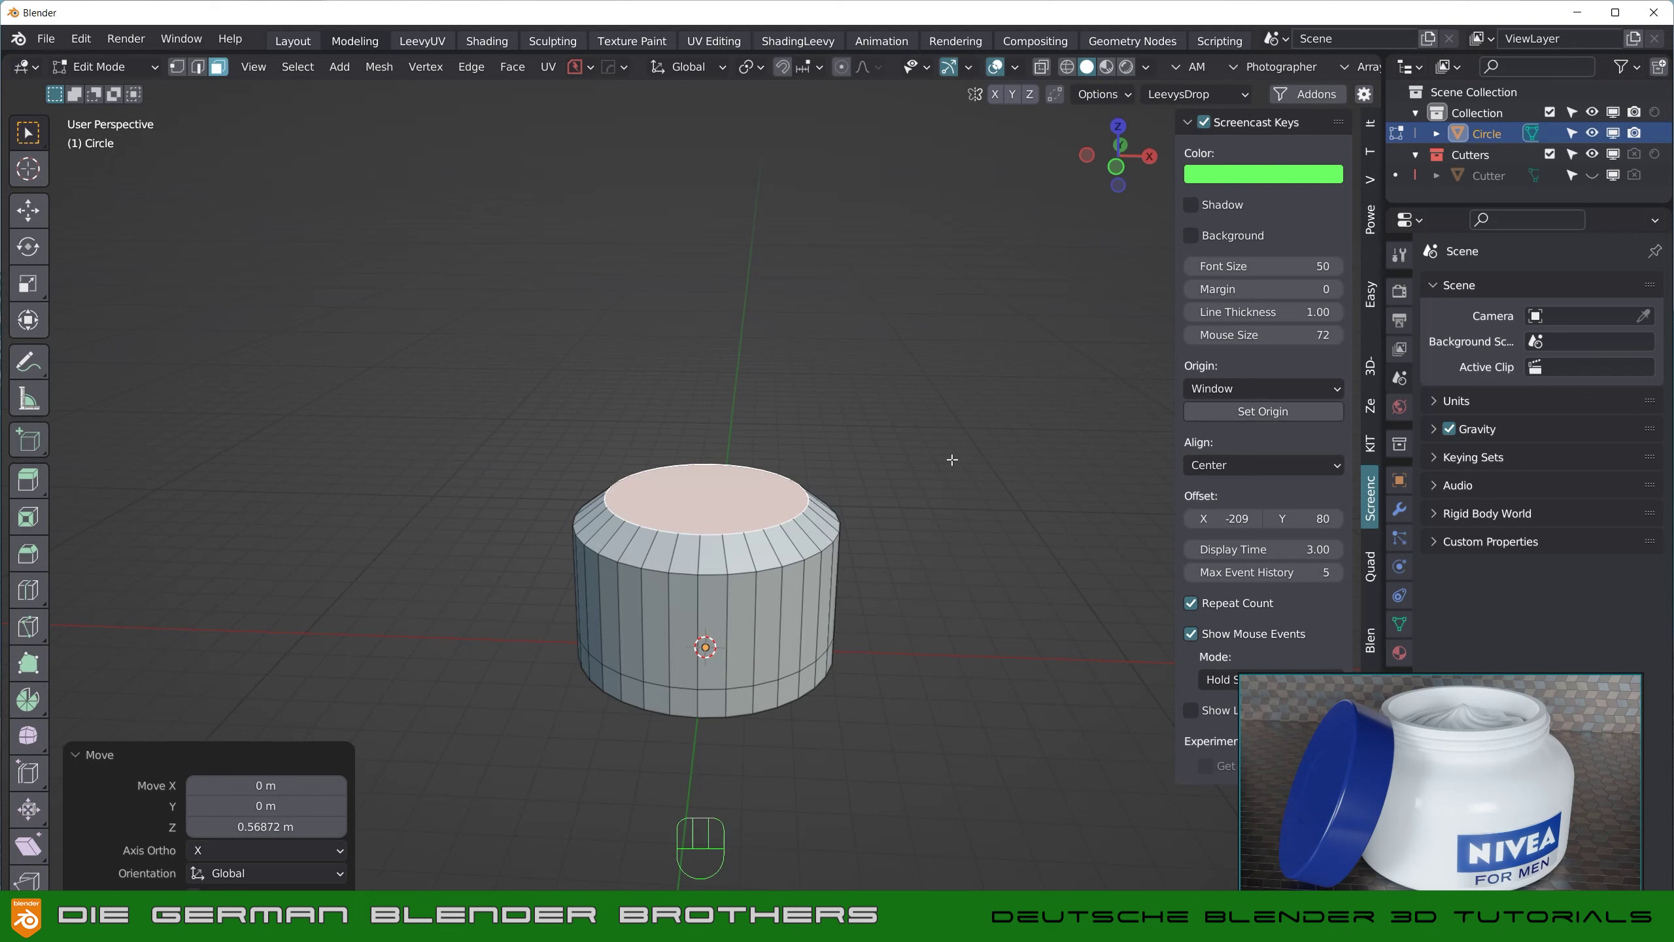
key("s")
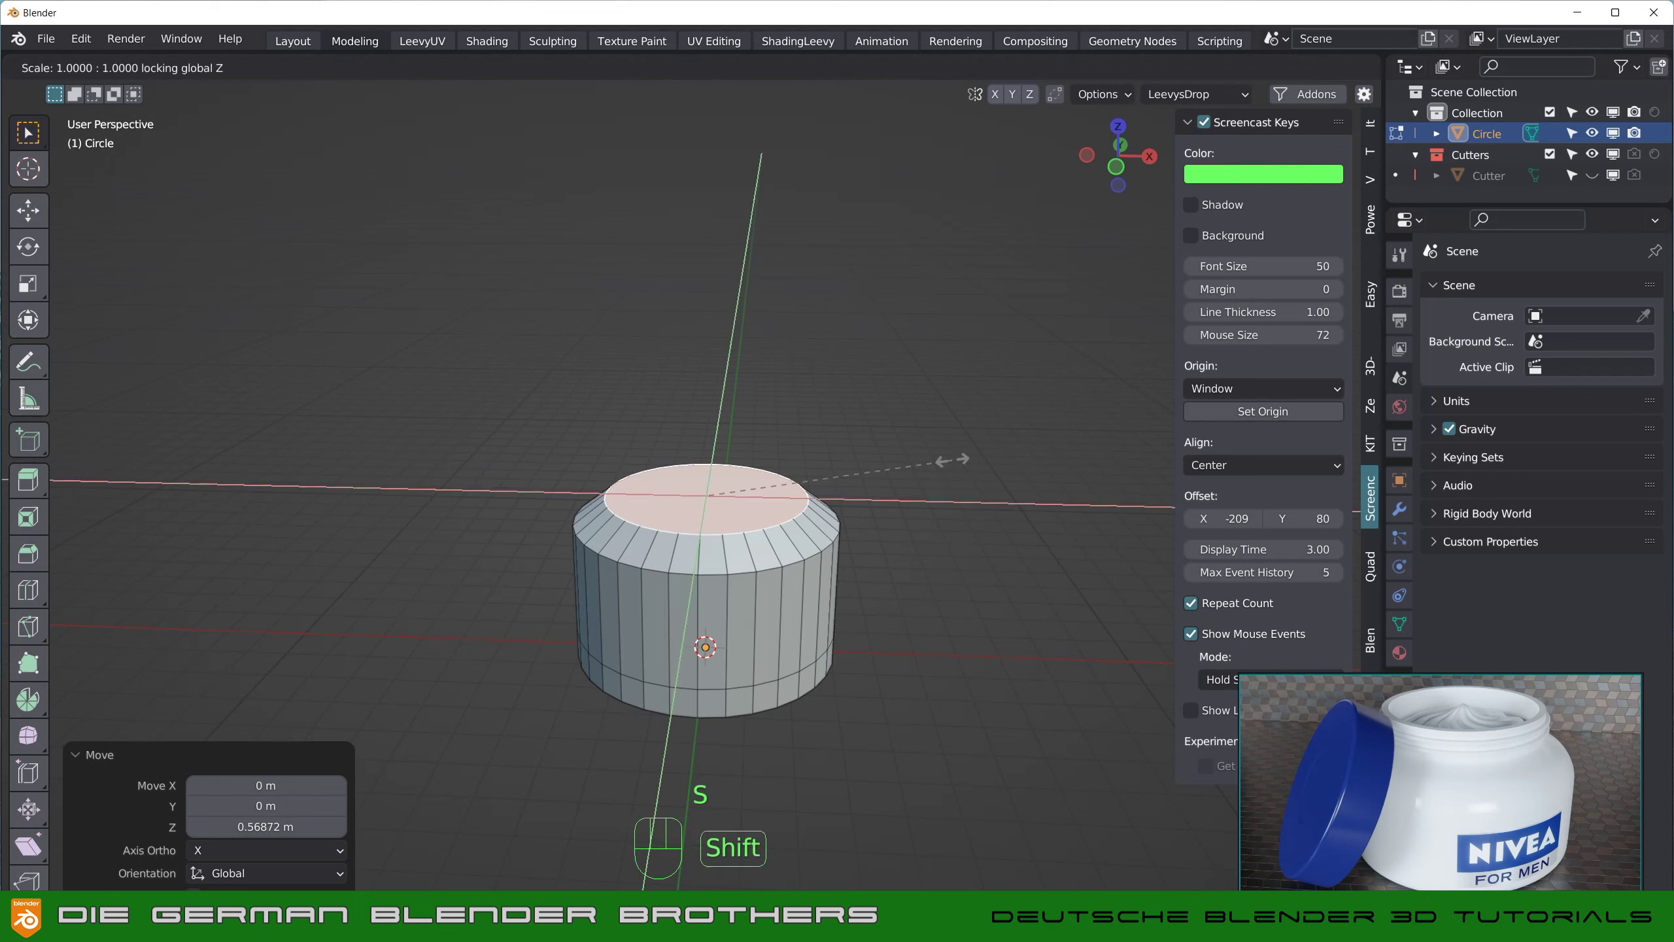
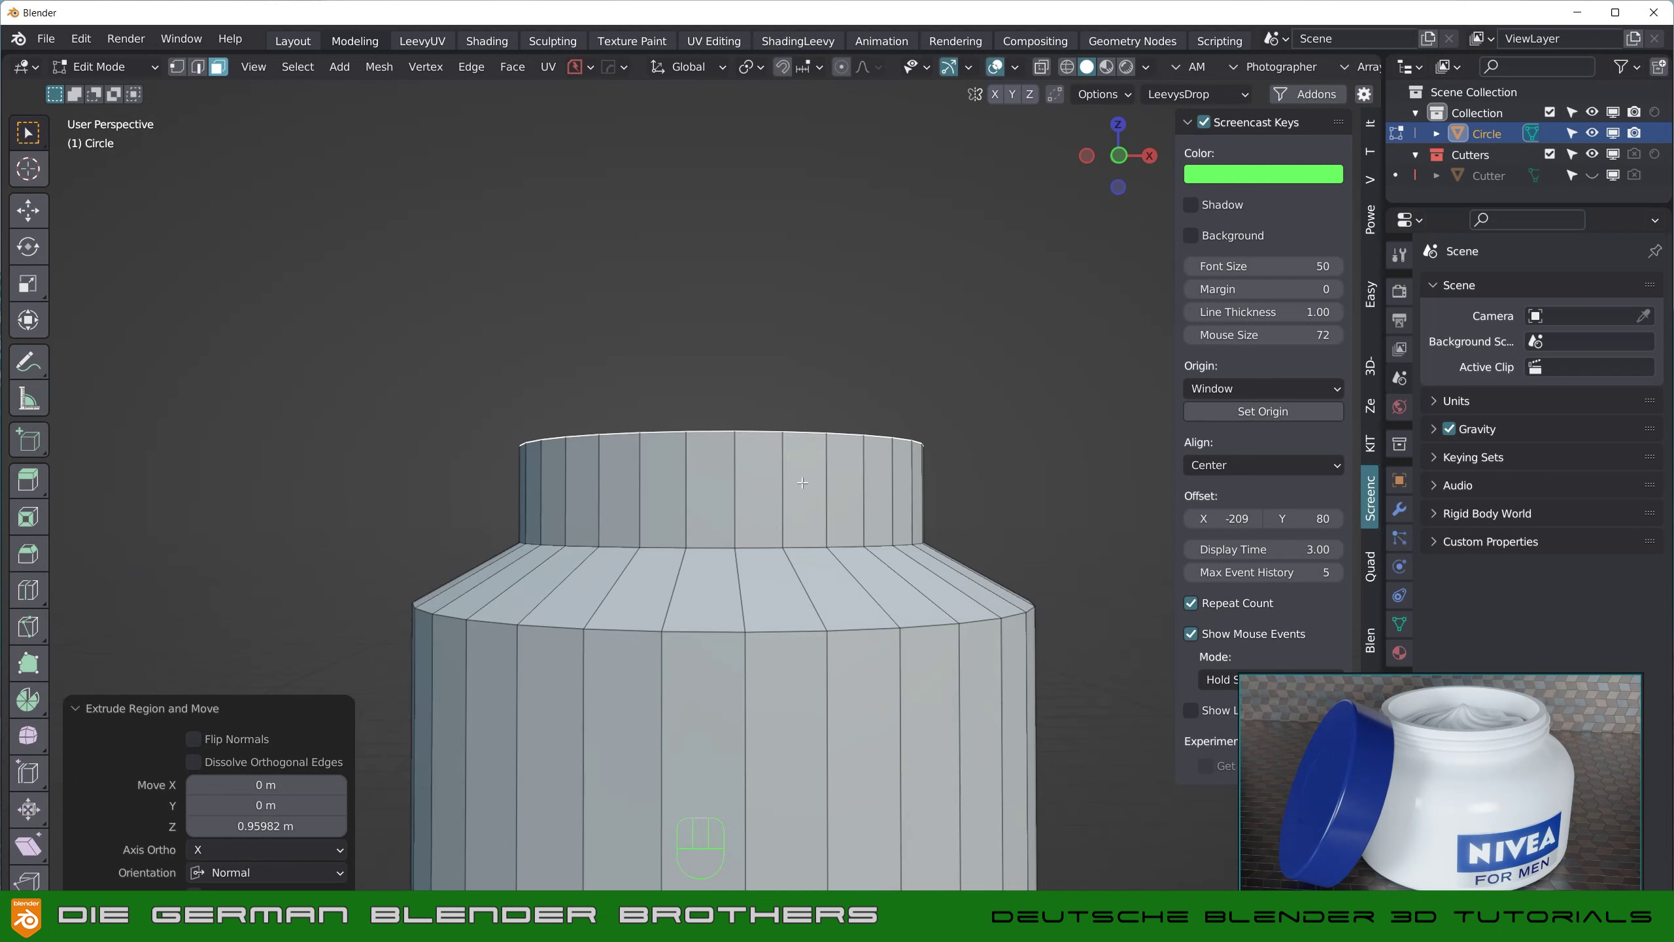
Step: Cut and bevel two neck loops, then extrude them along normals into raised thread rings
key("ctrl+r")
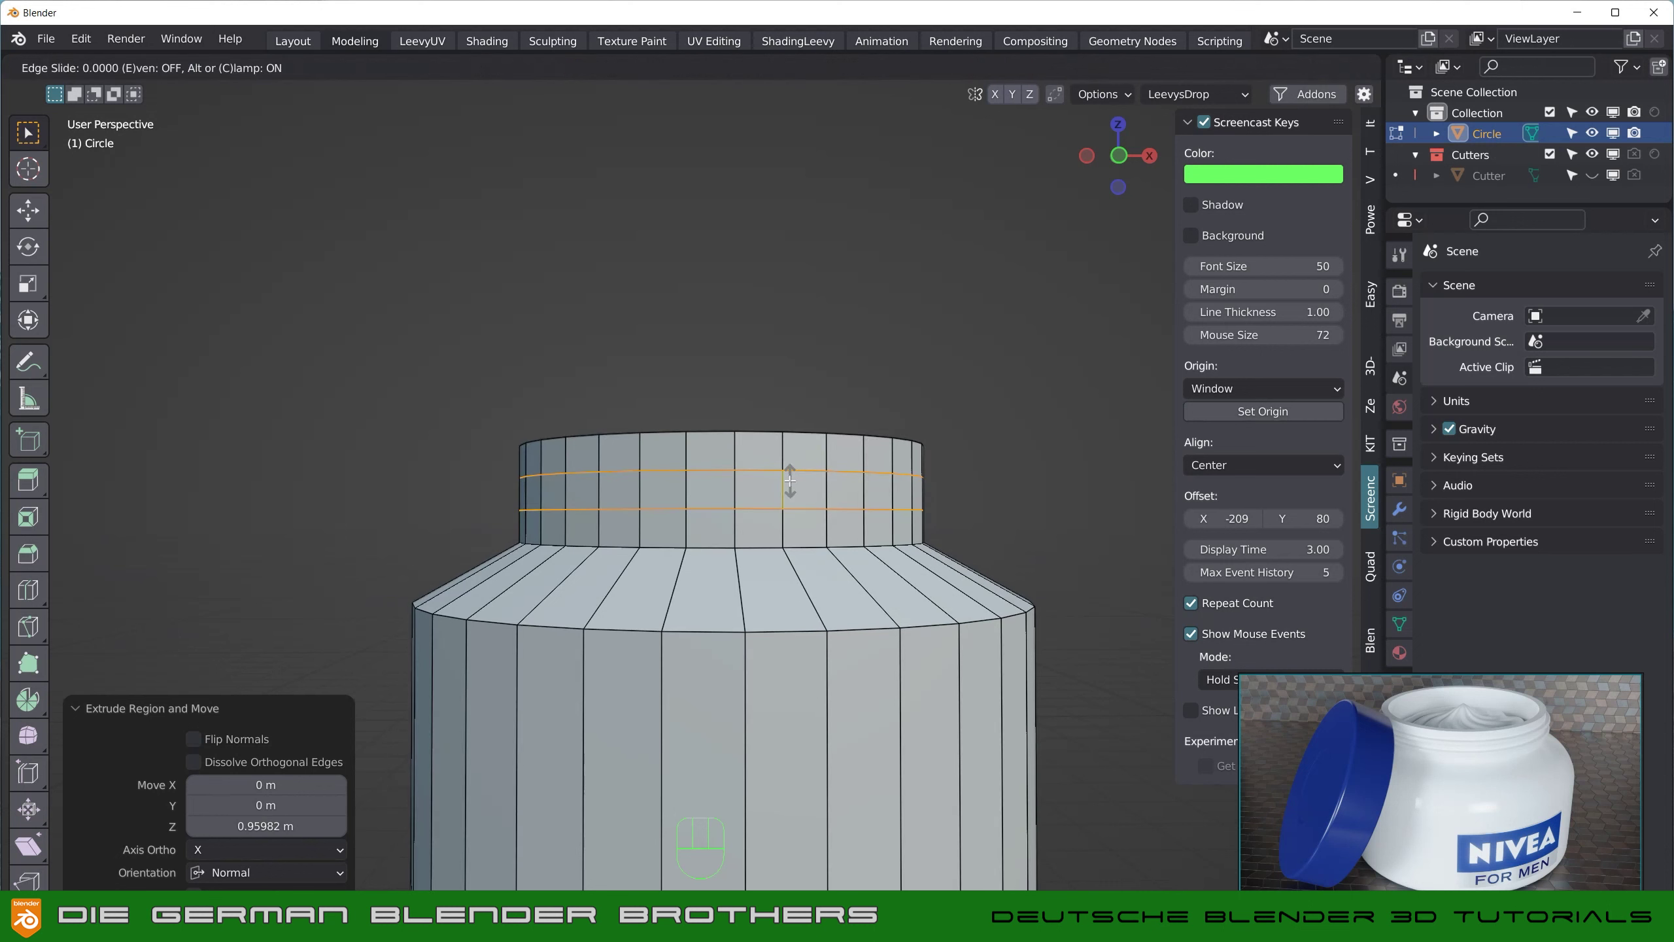
key("ctrl+b")
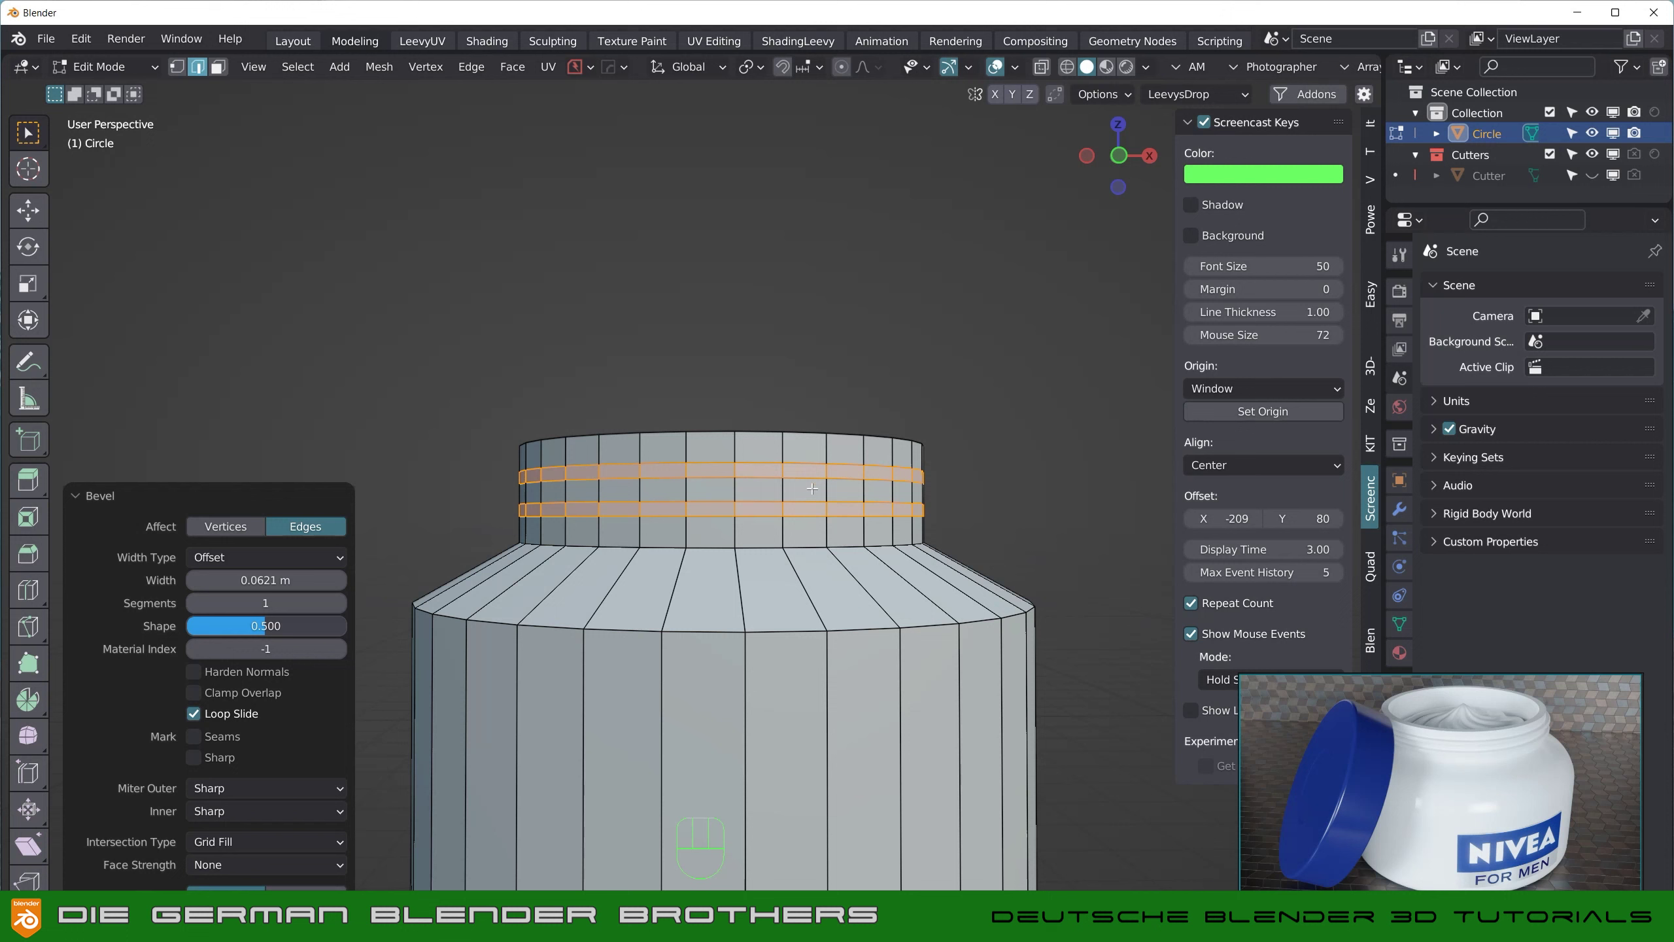
key("alt+e")
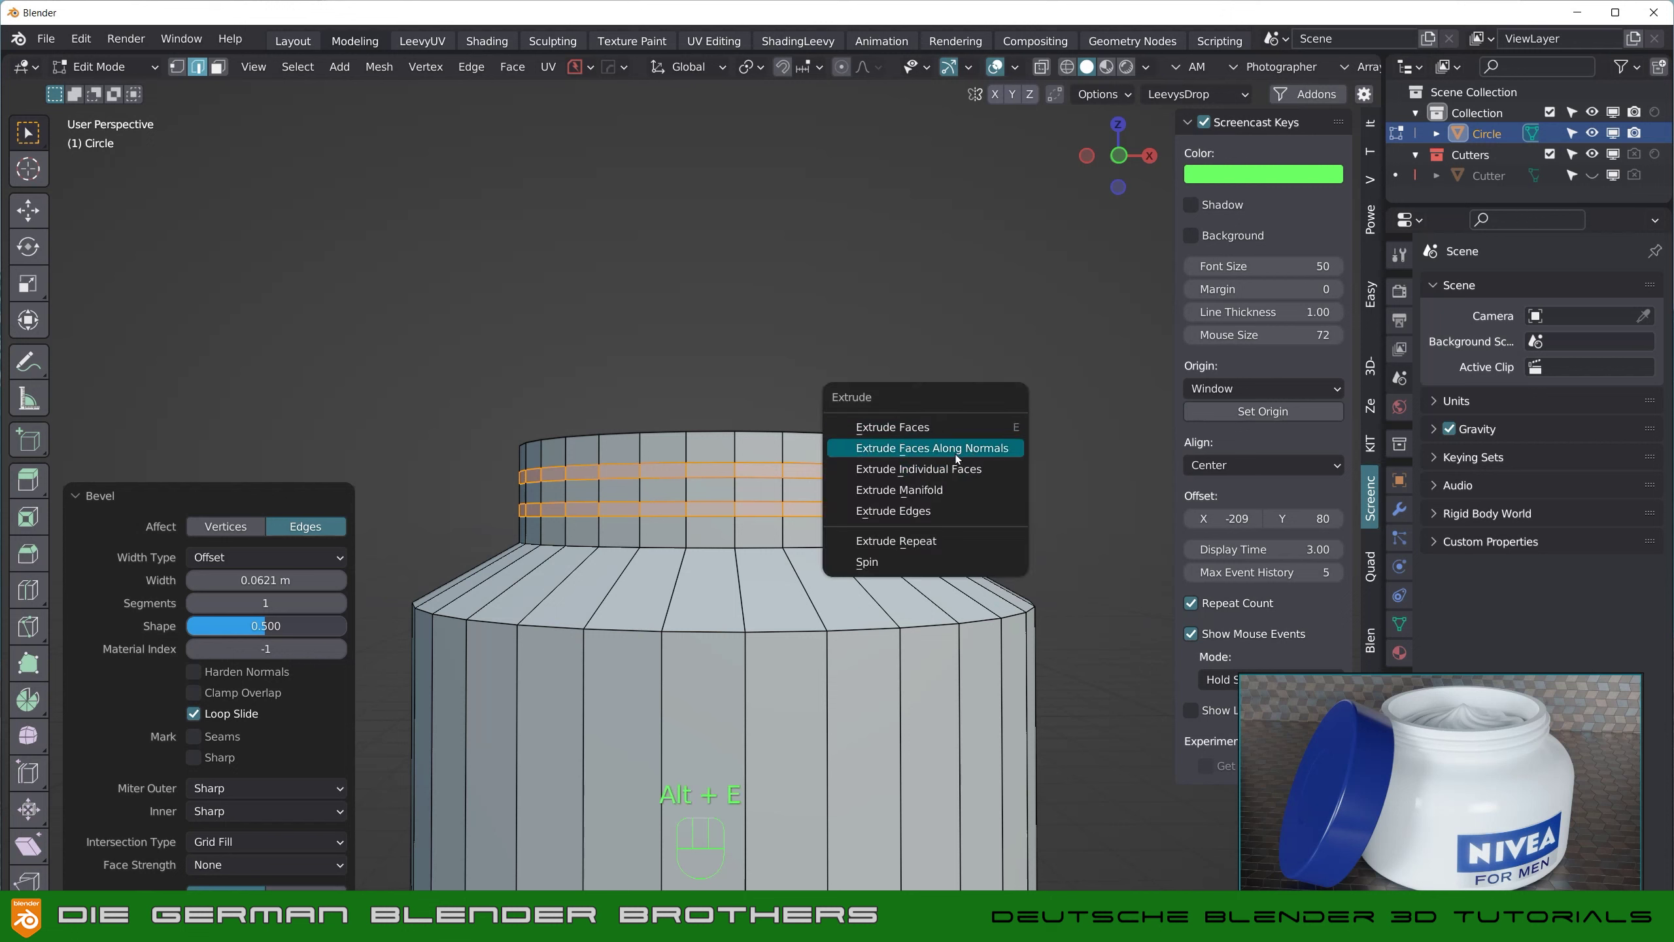
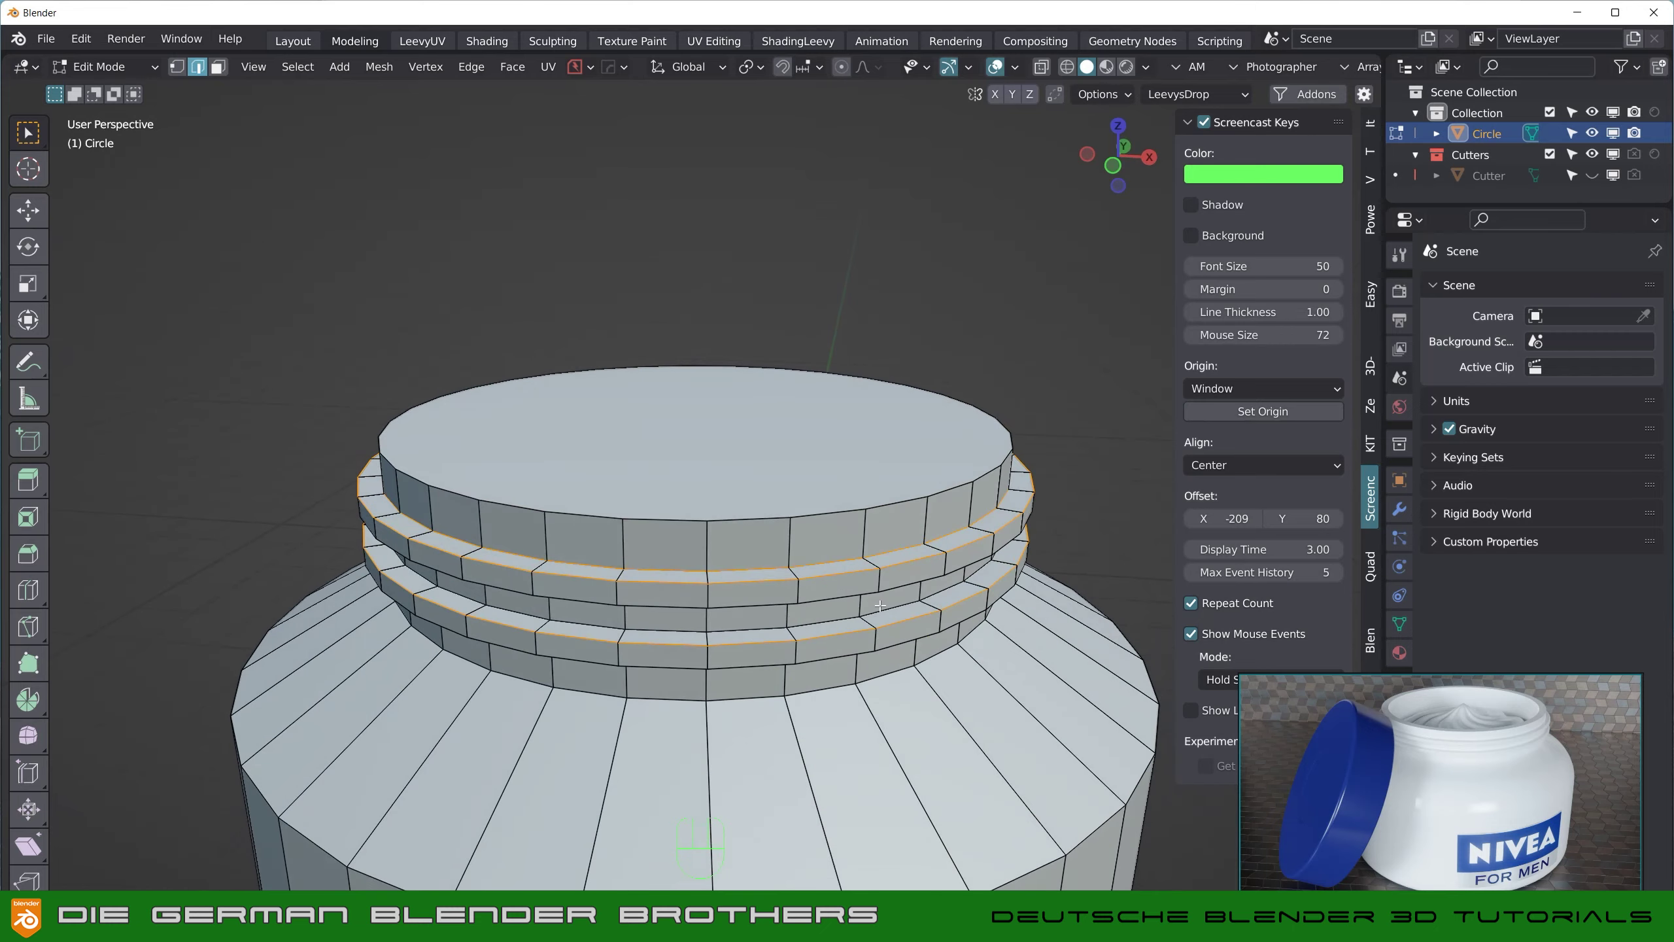
key("ctrl+b")
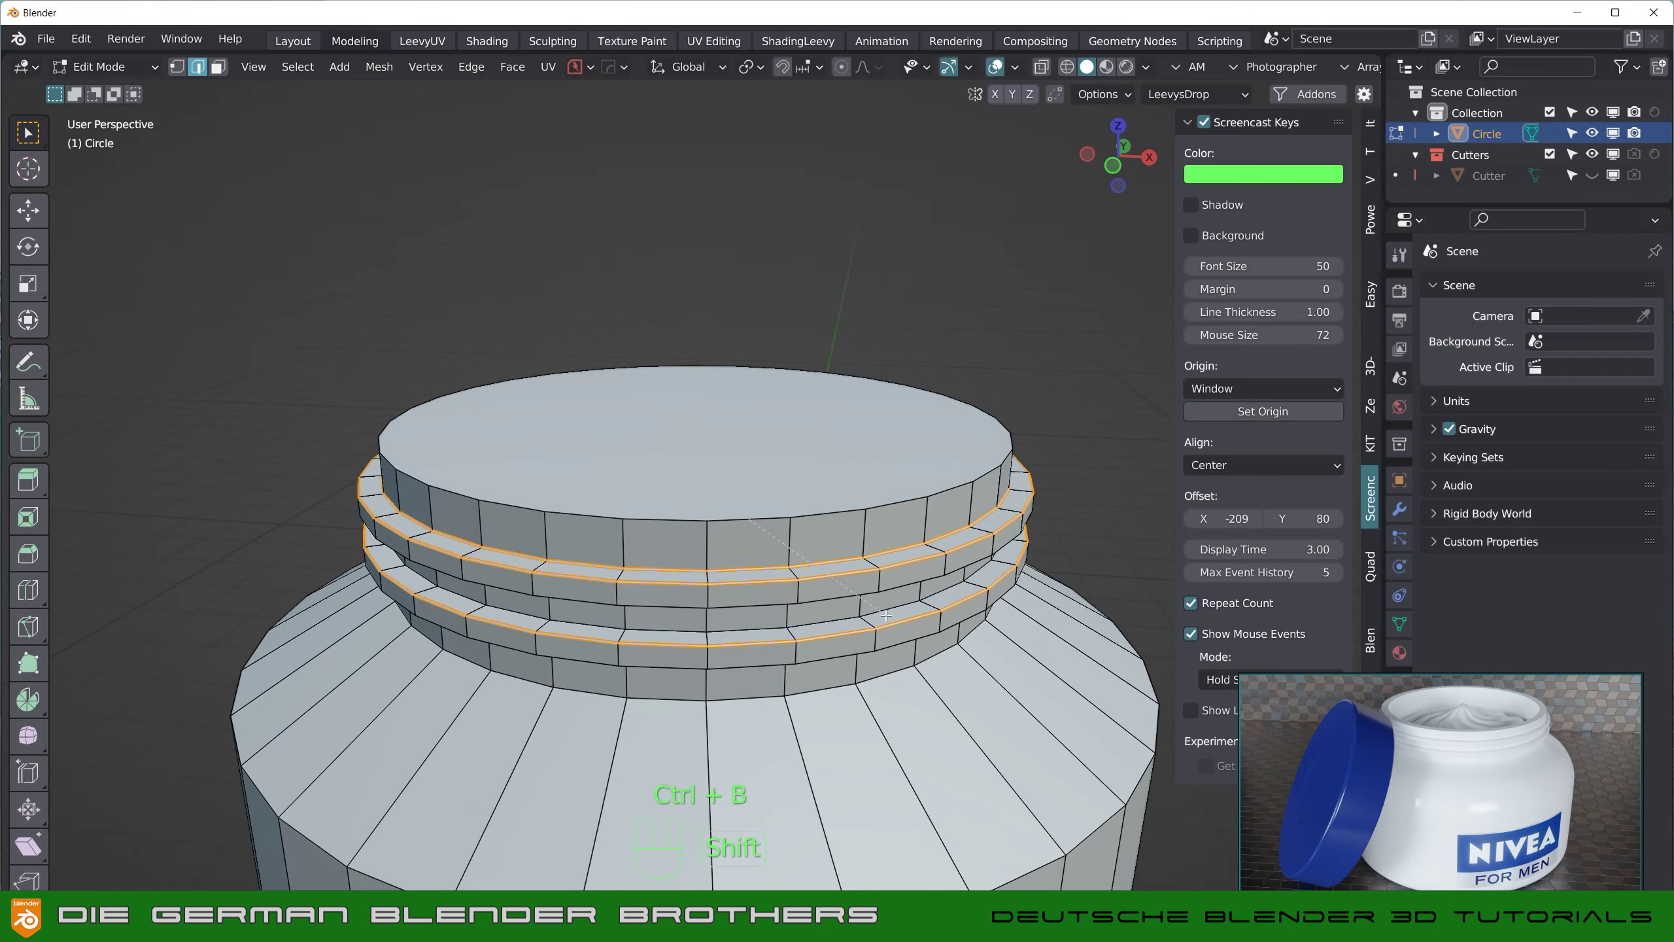
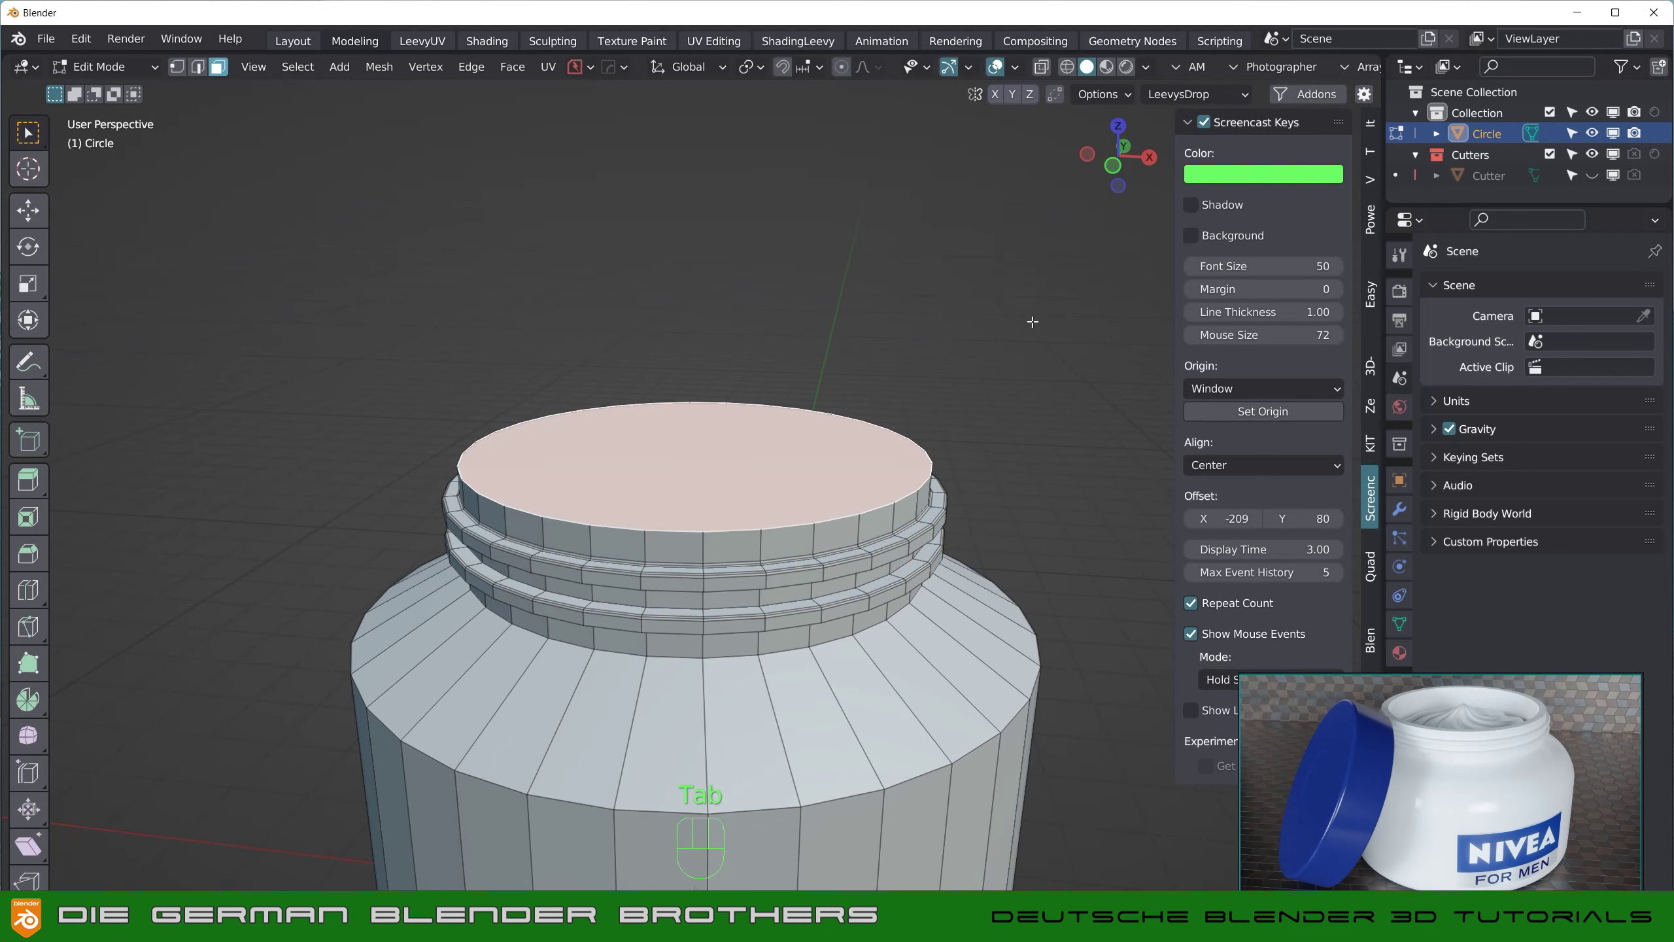
Step: Inset the top face for a thin rim and delete the inner face to open the mouth
key("i")
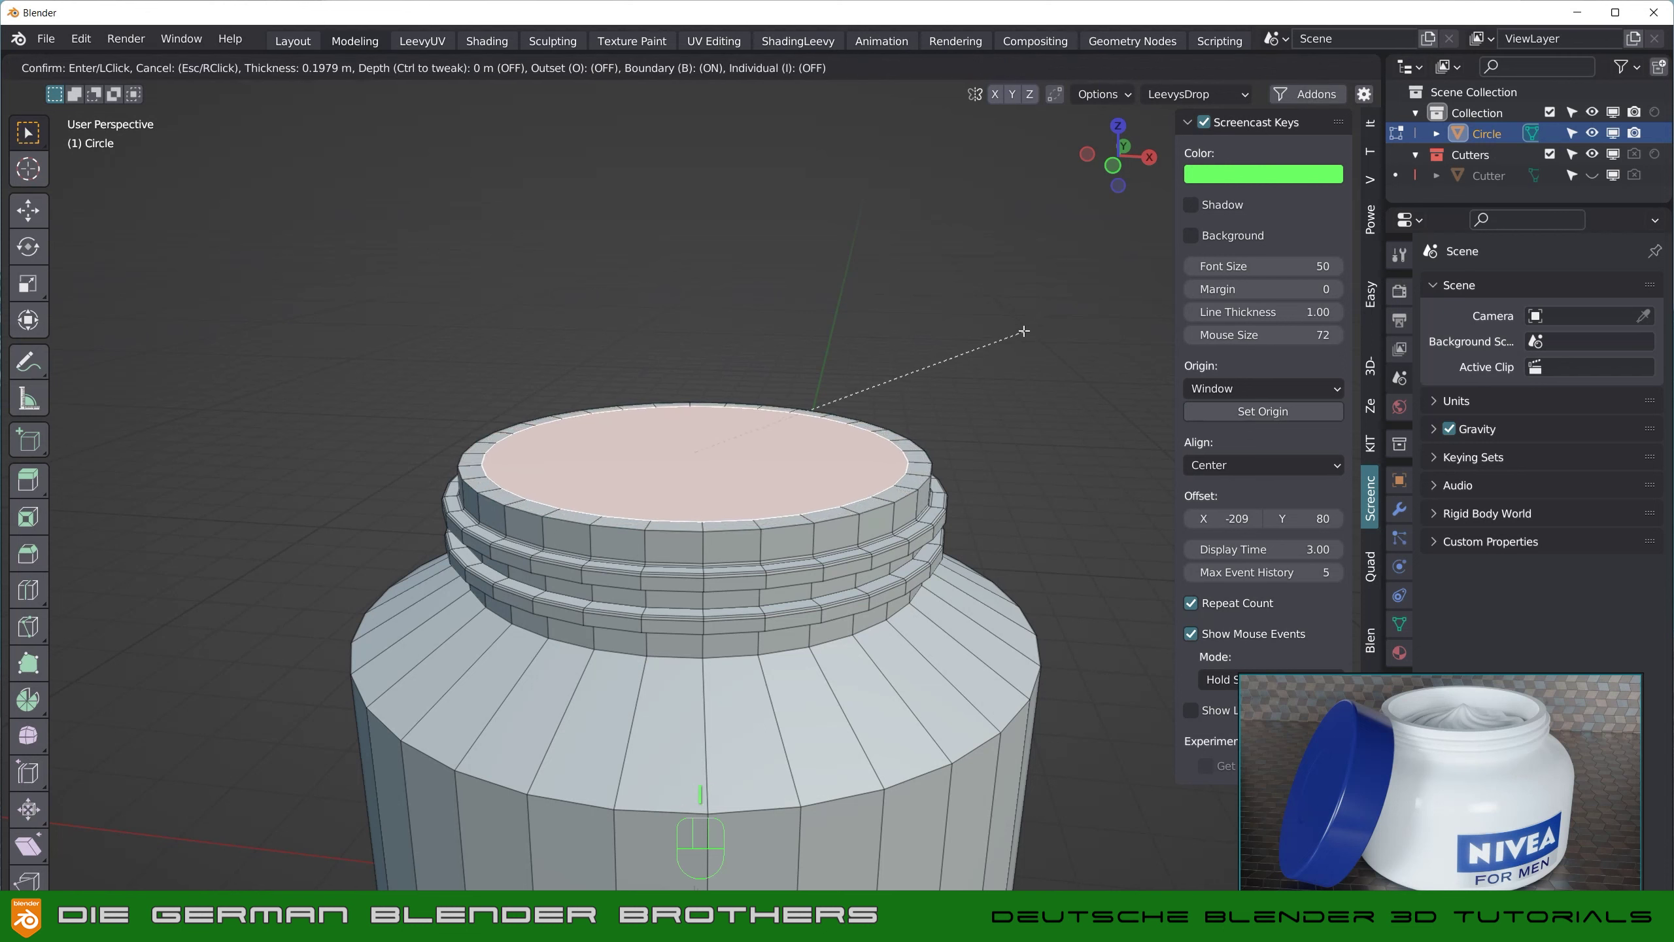
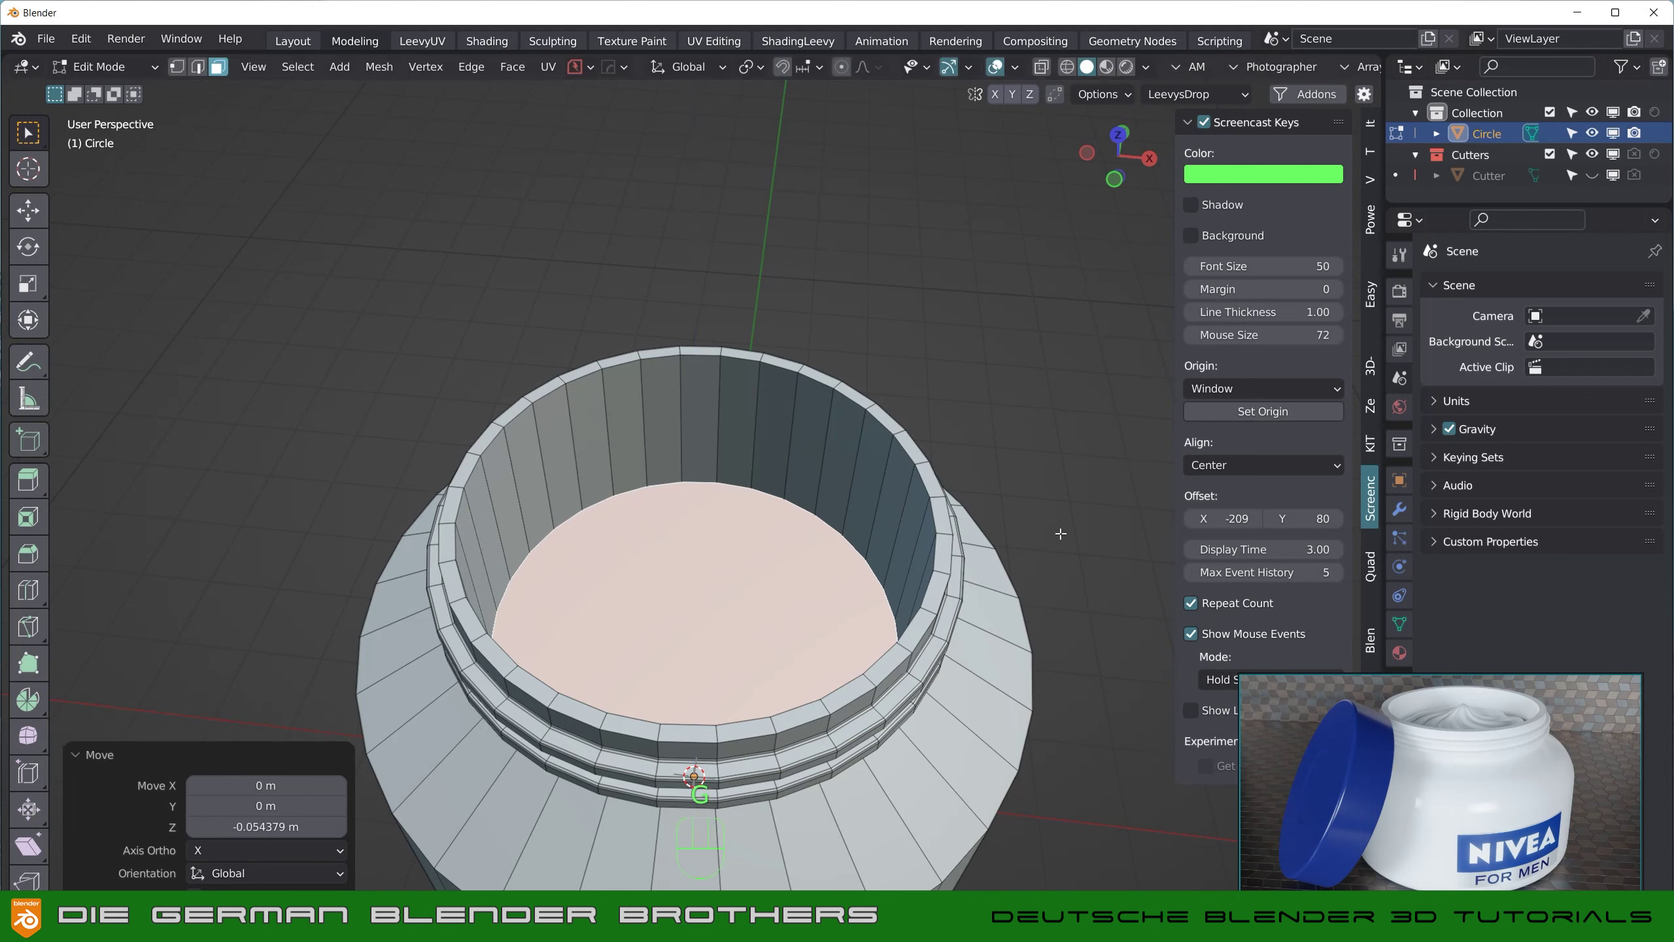
key("x")
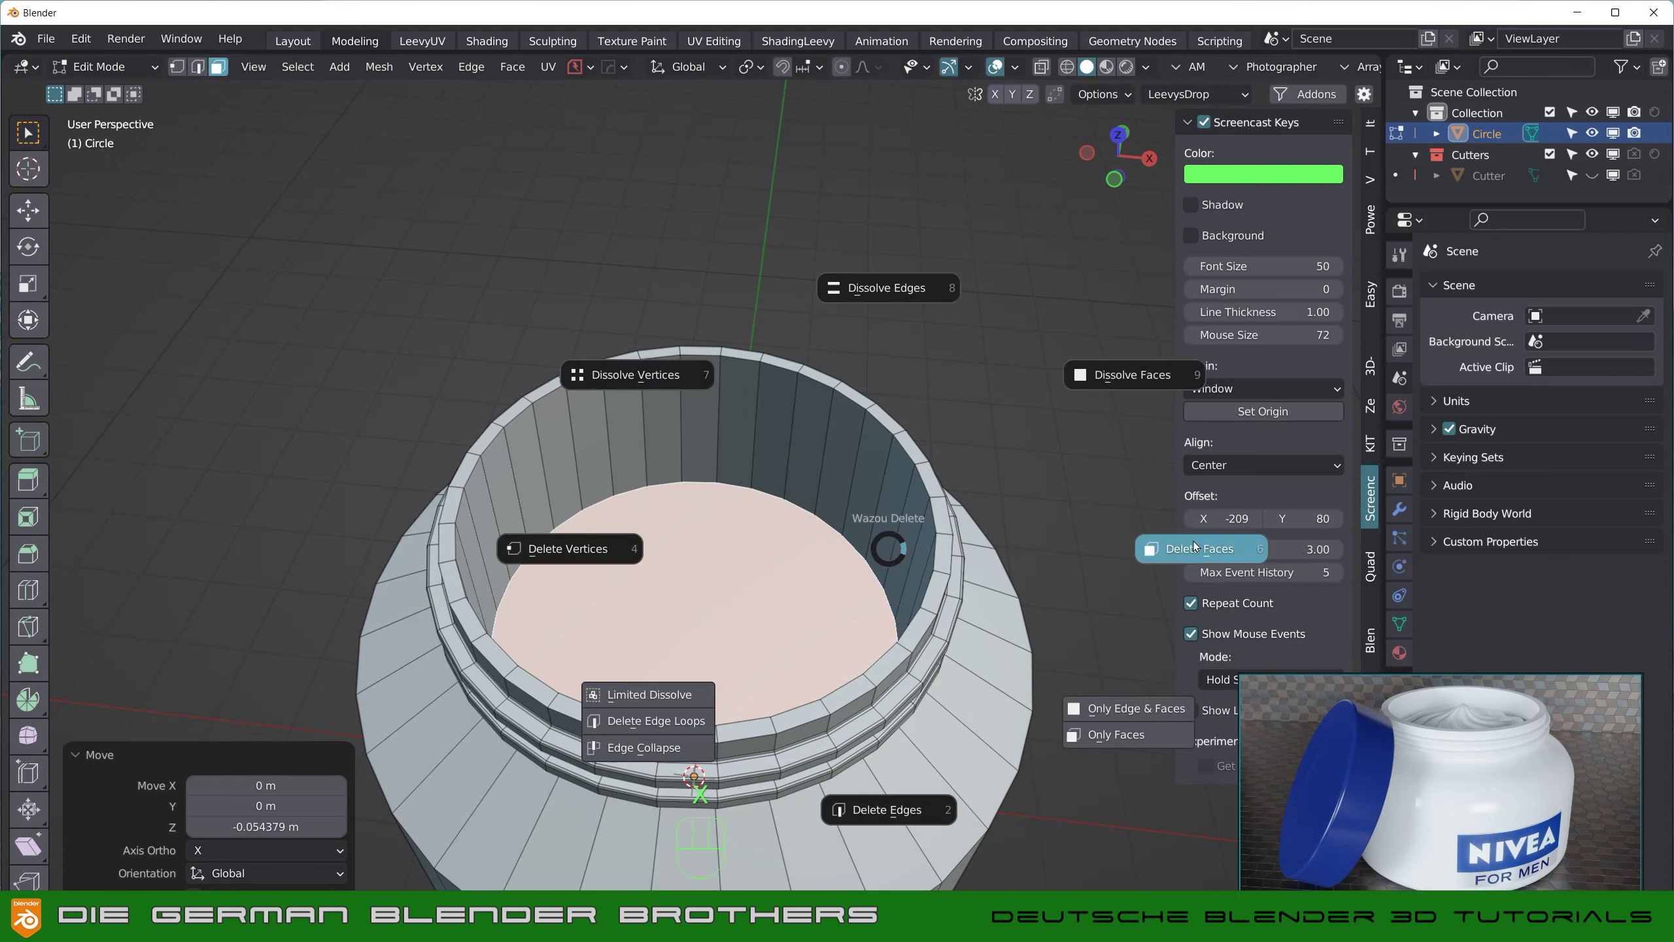
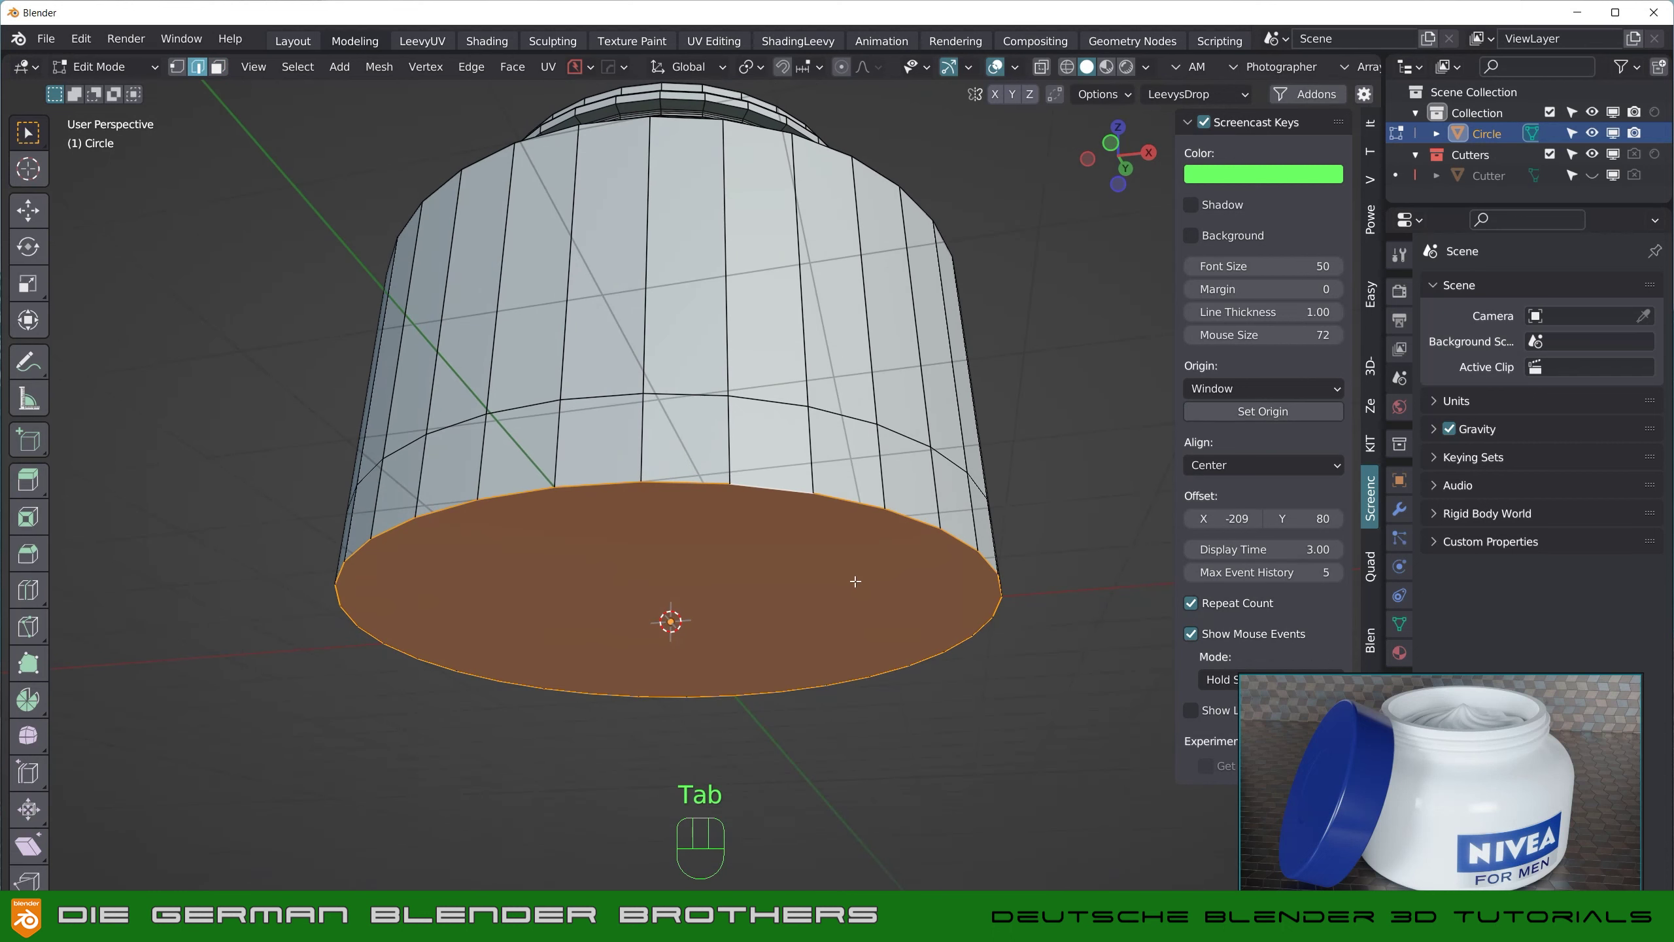
Step: Inset a narrow rim on the bottom face and tidy the extra base loops, undoing a dissolve
key("ctrl+b")
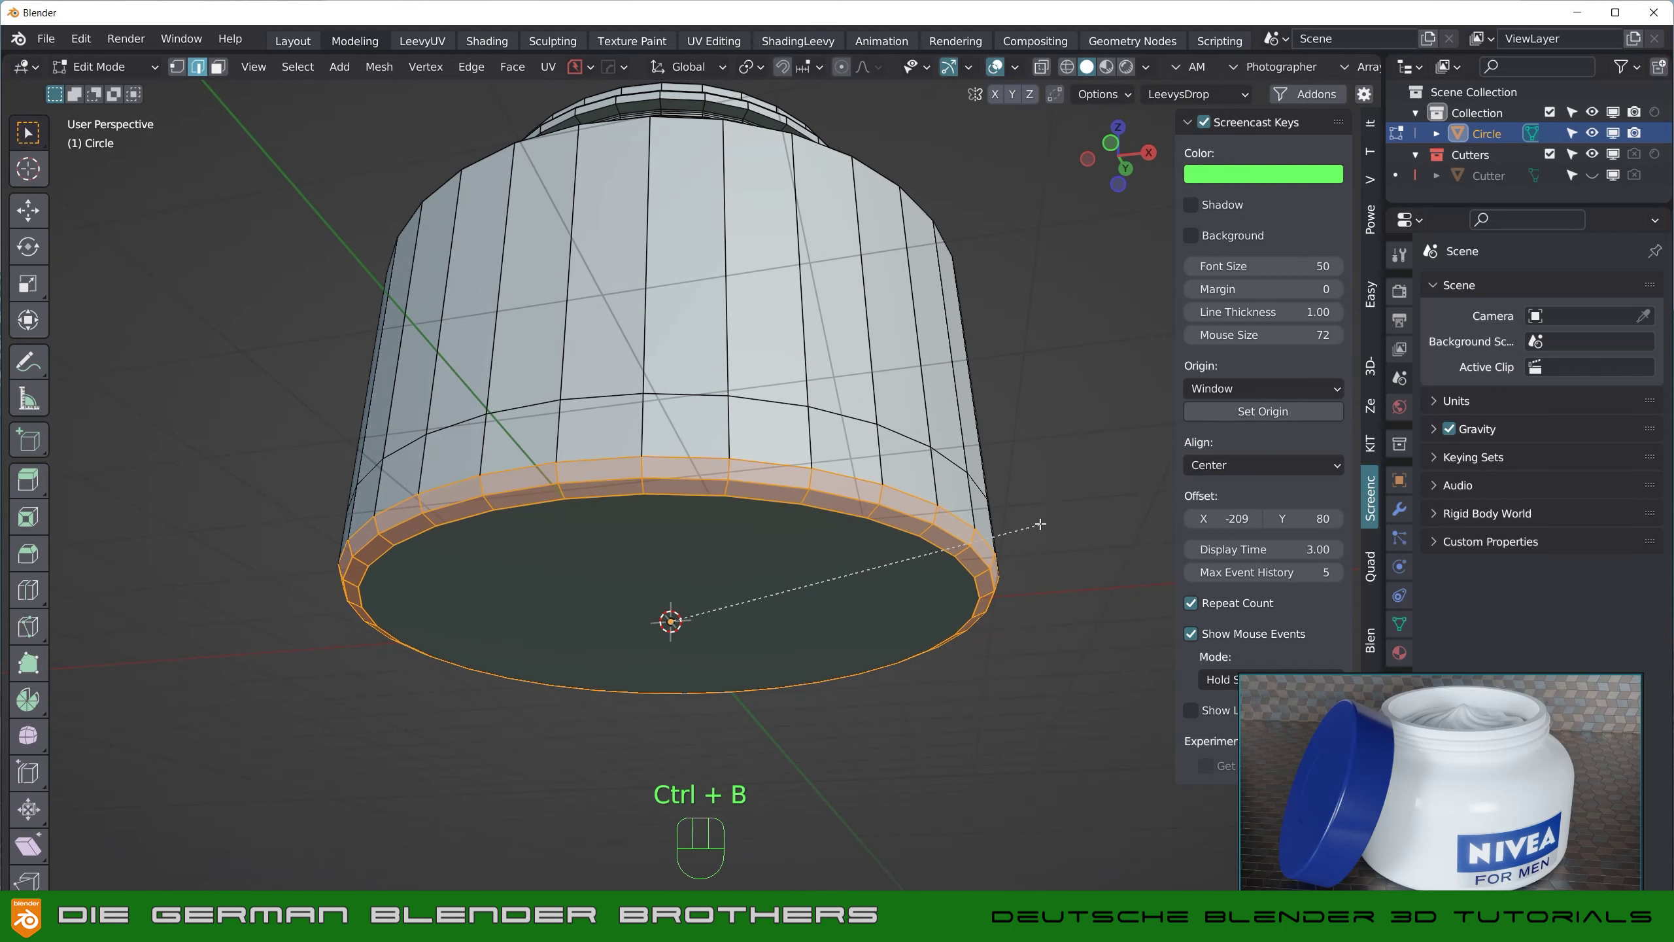
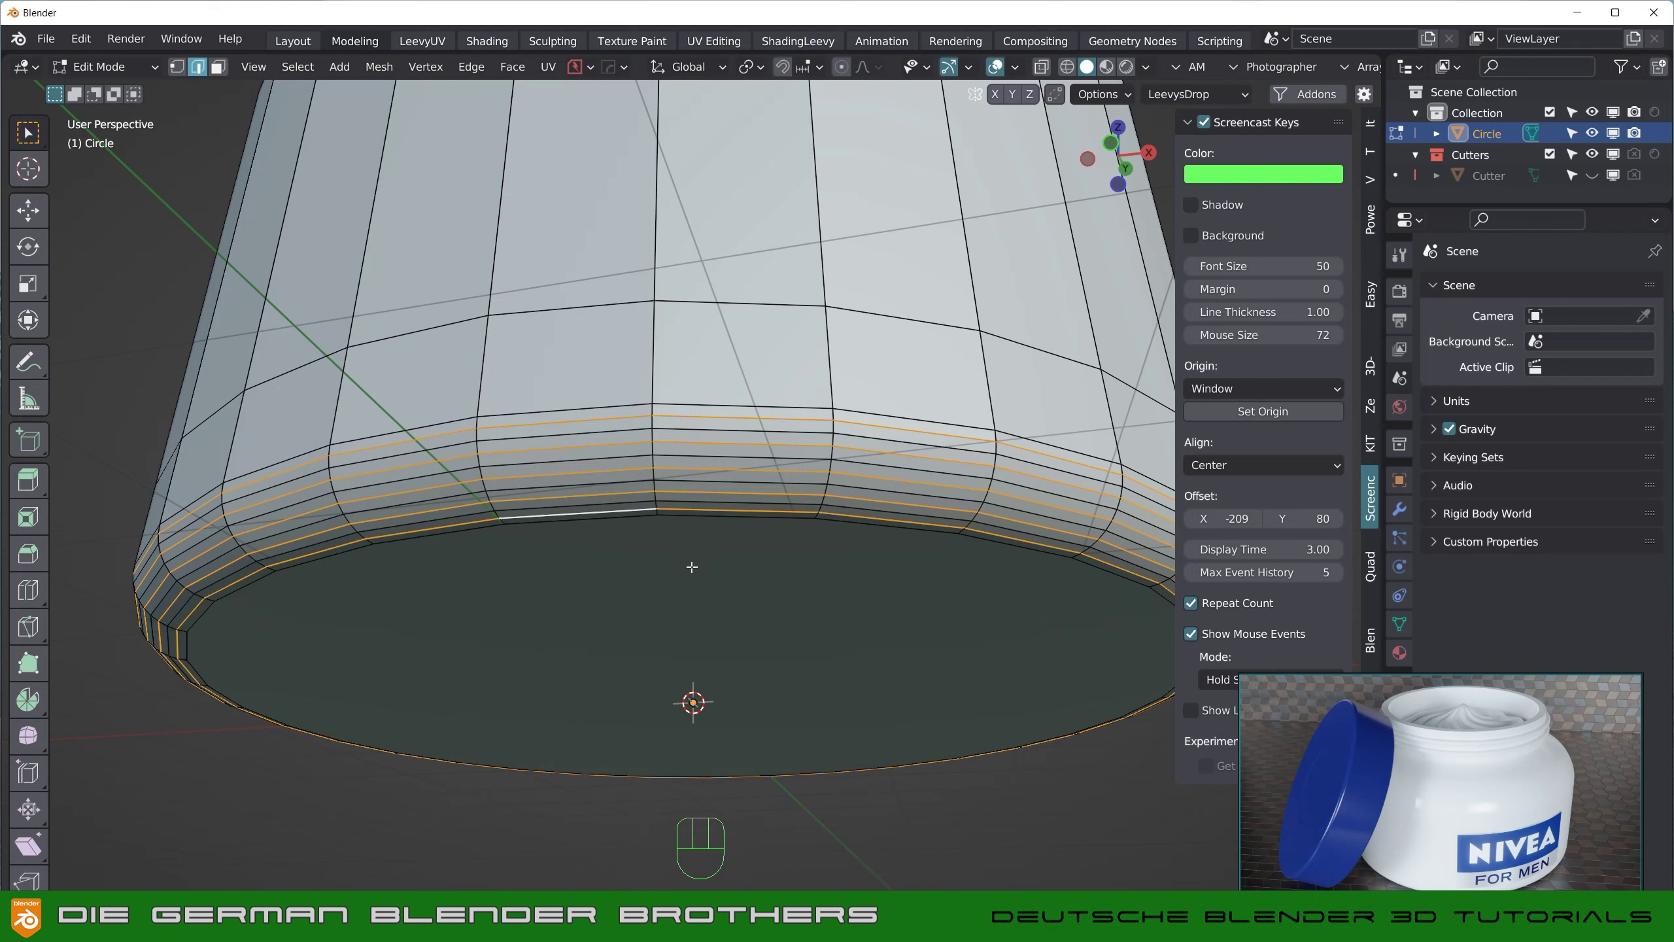
key("ctrl+x")
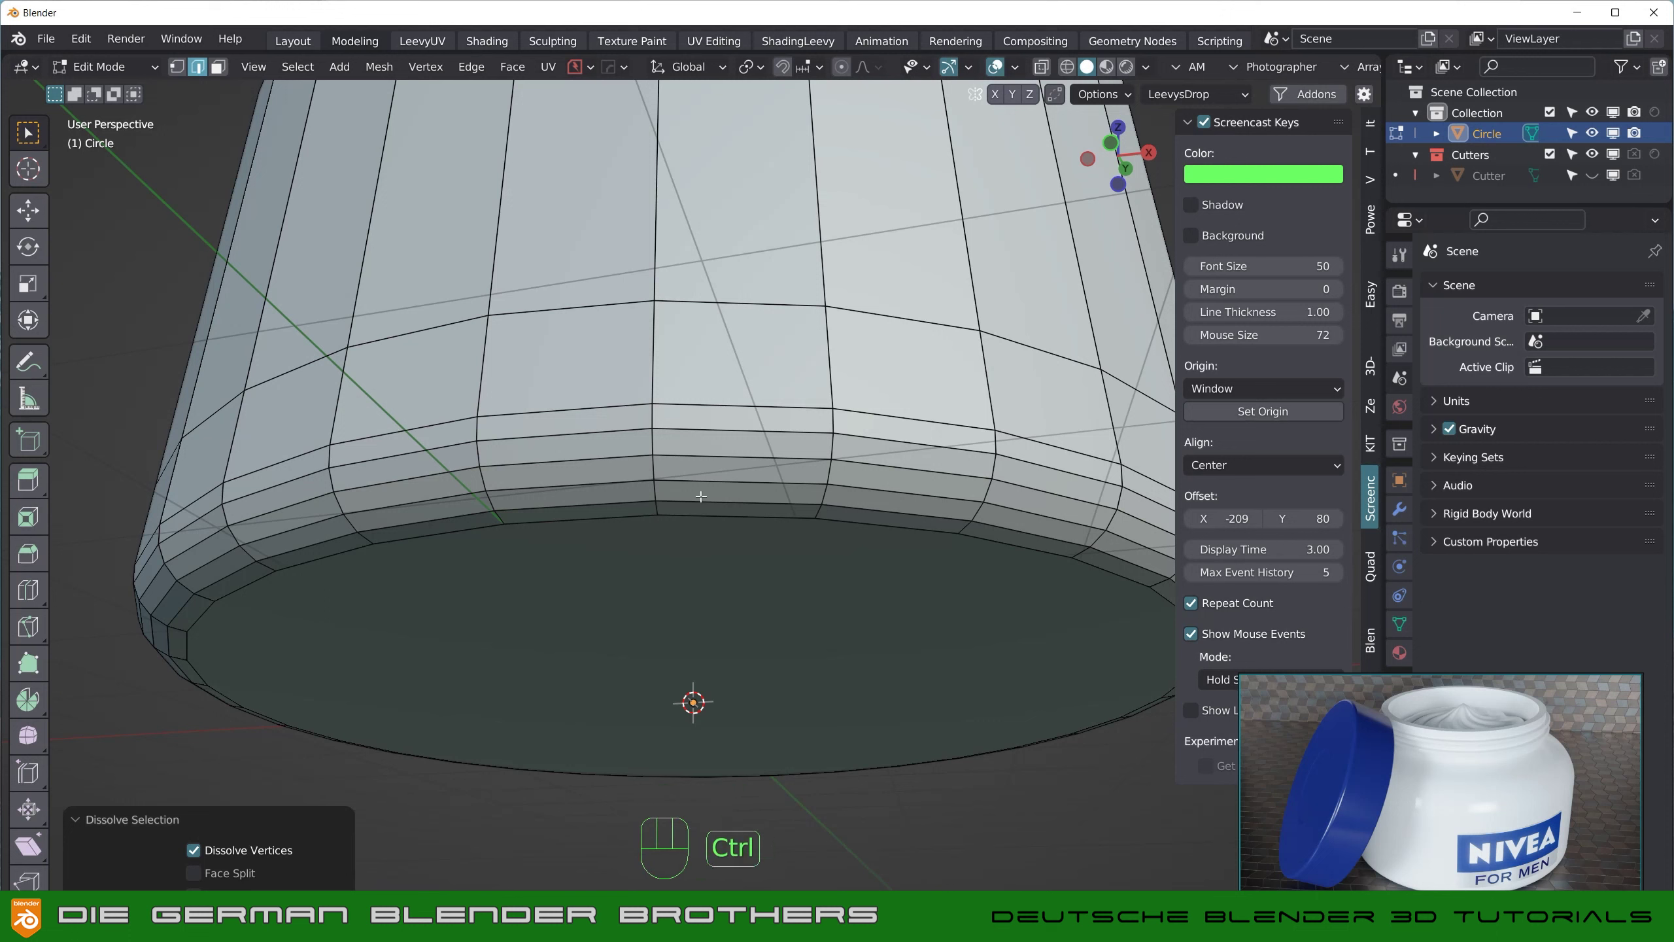
key("ctrl+z")
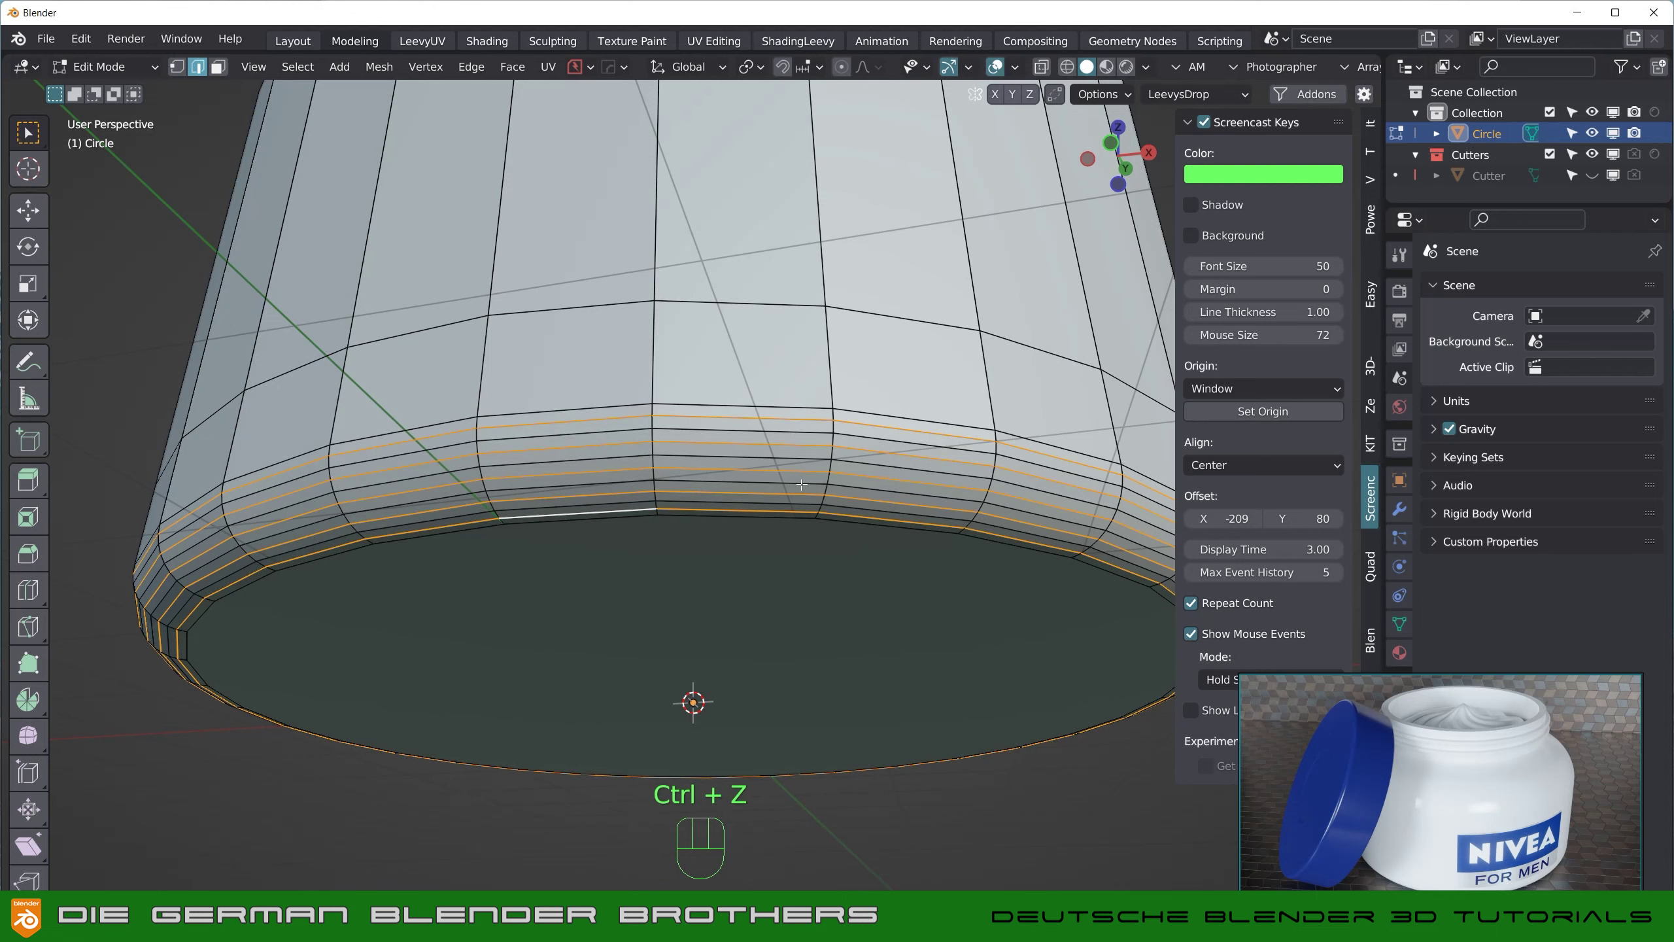
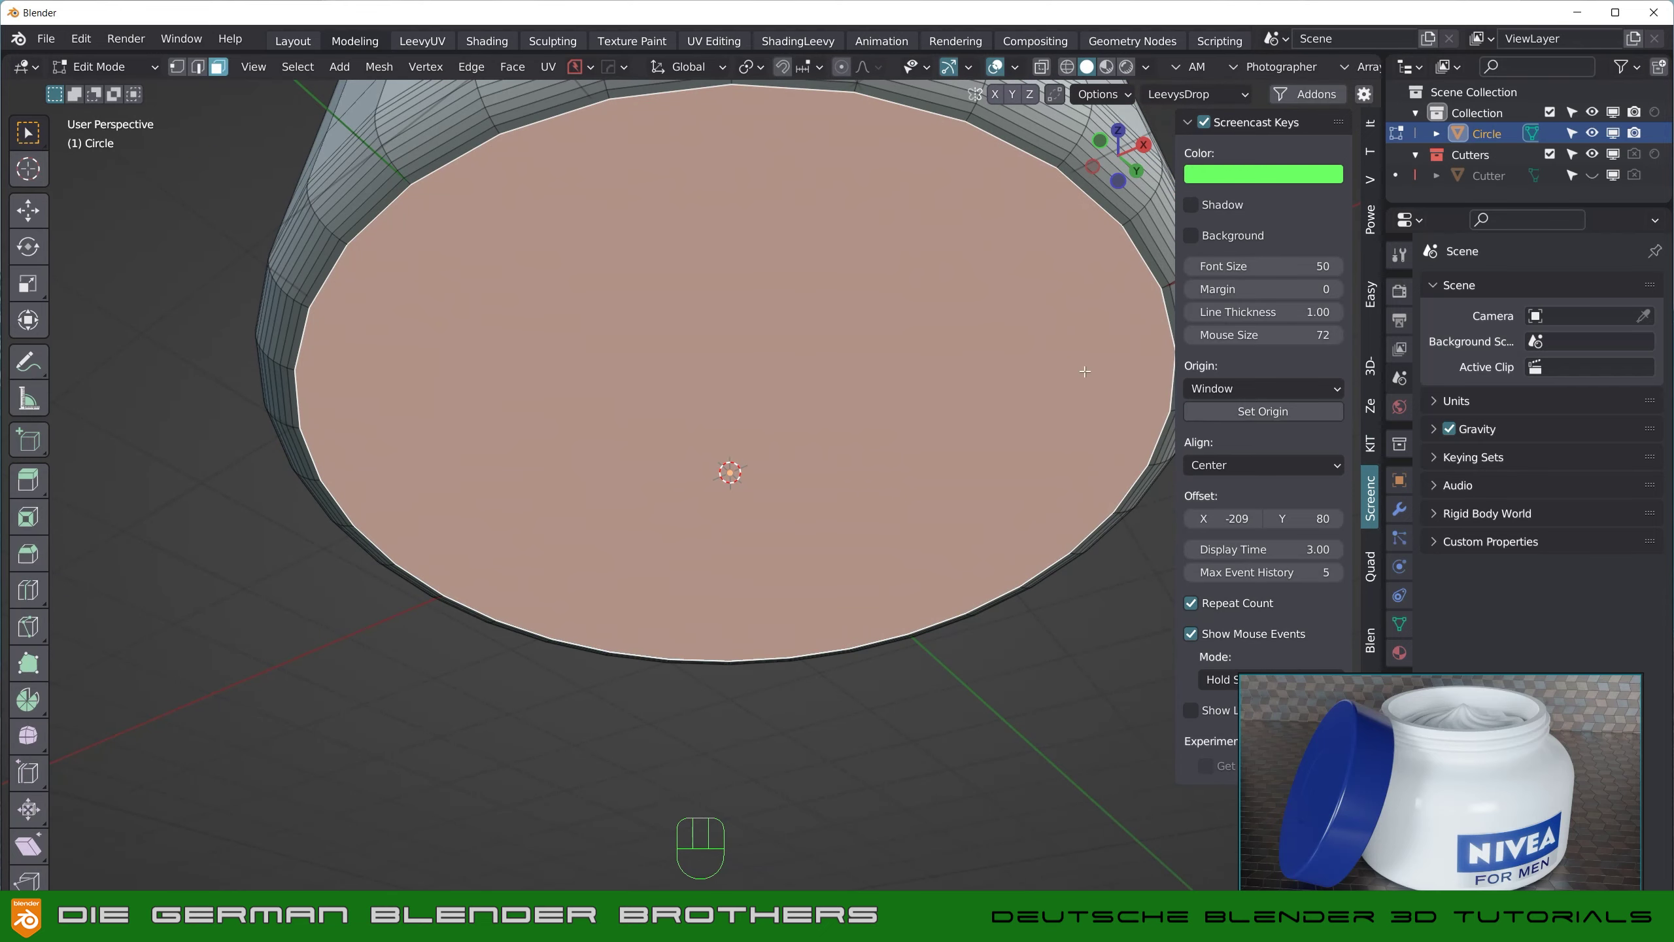
Step: Inset the bottom face with negative depth for a recessed base and check it in Object Mode
key("i")
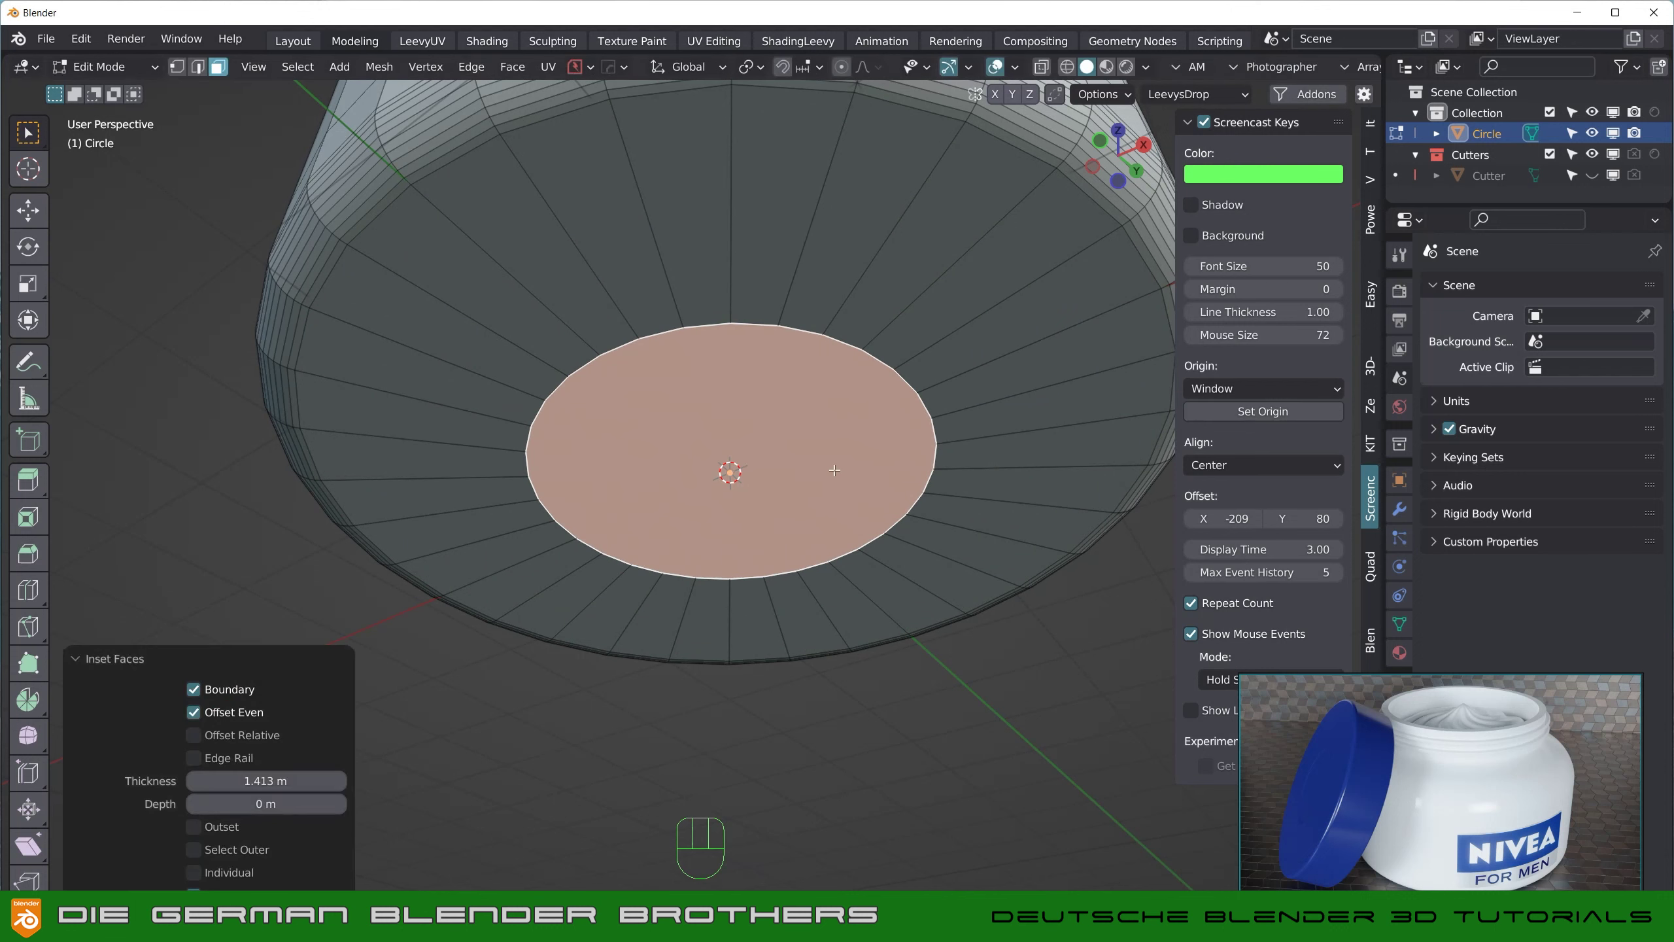
key("i")
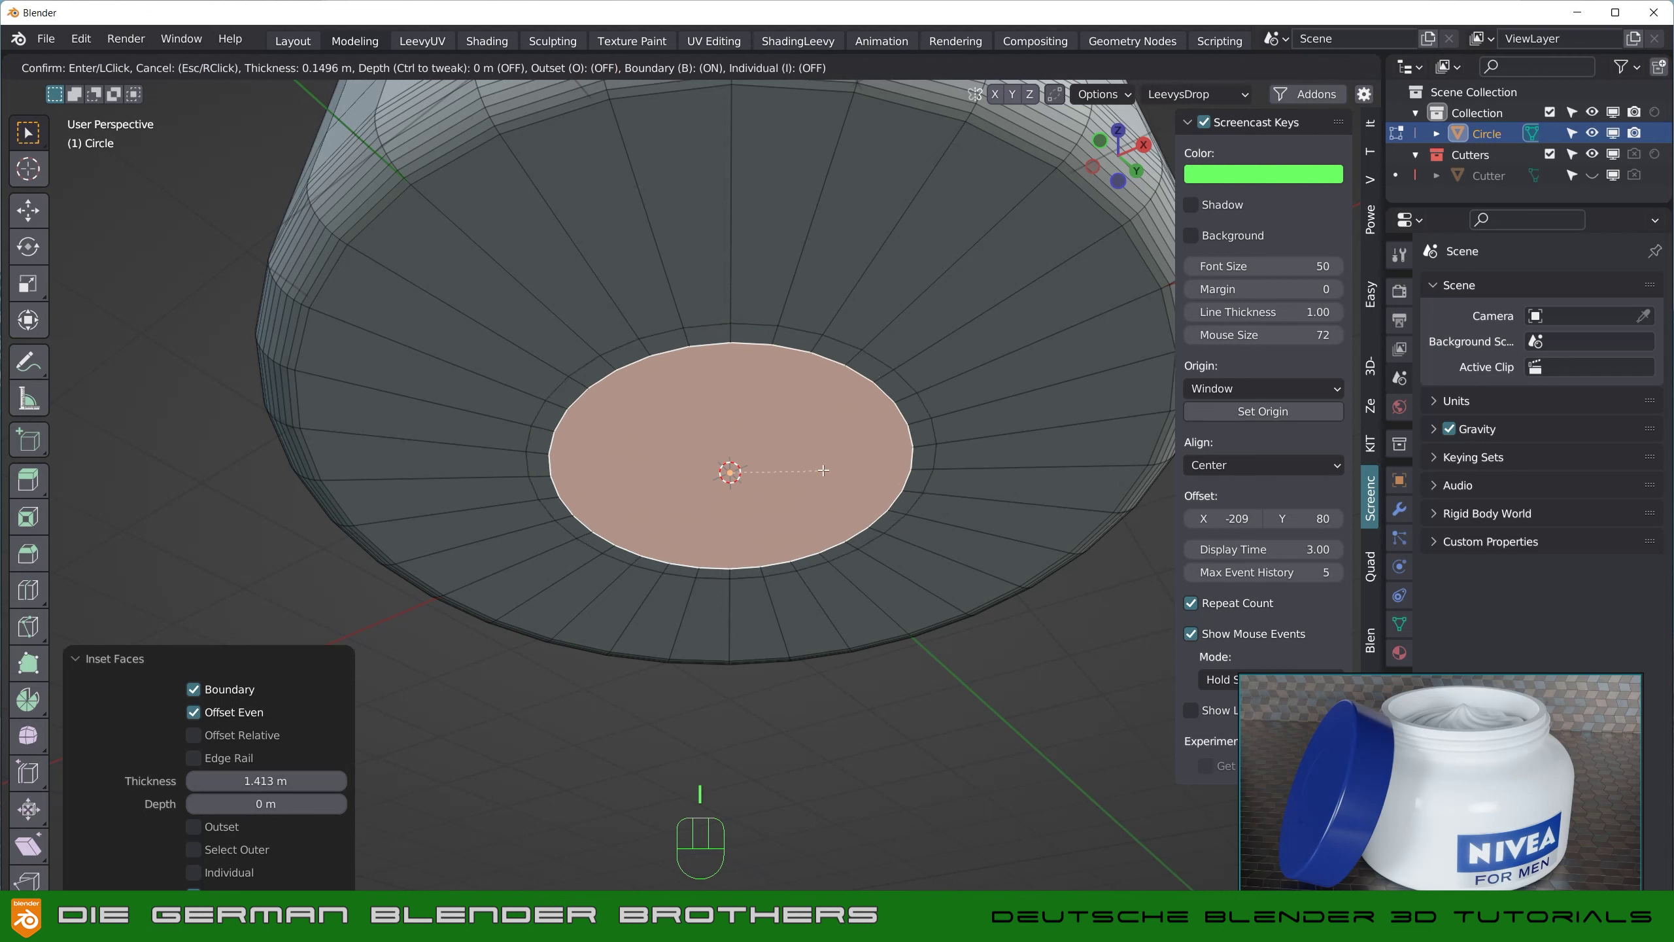
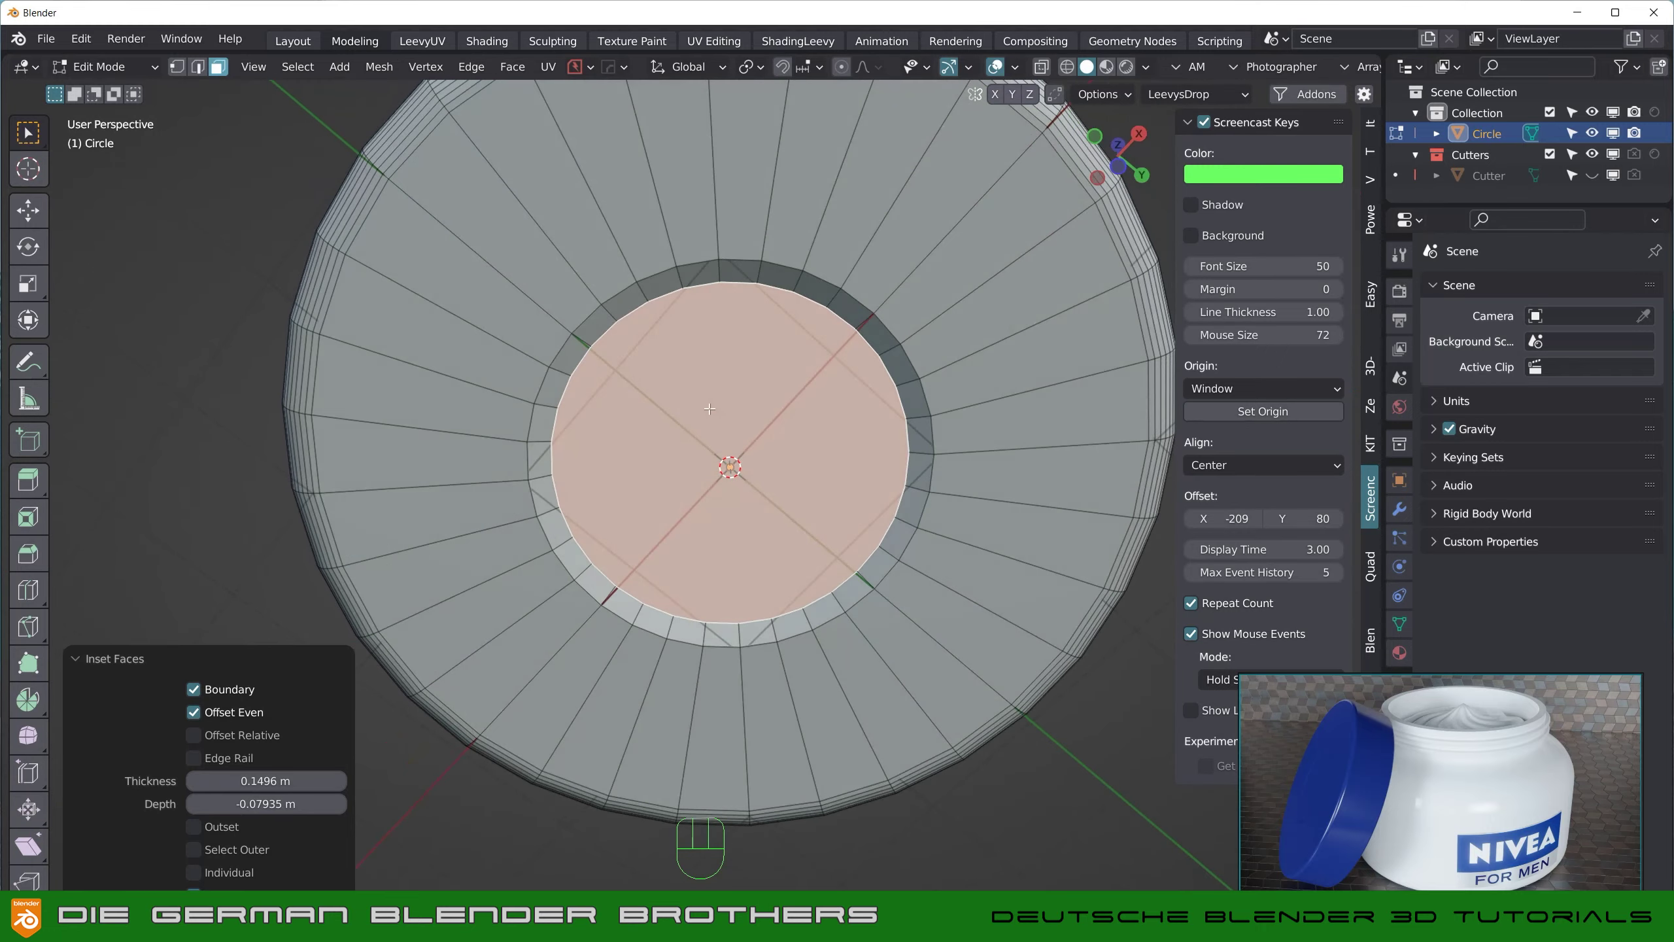
key("Tab")
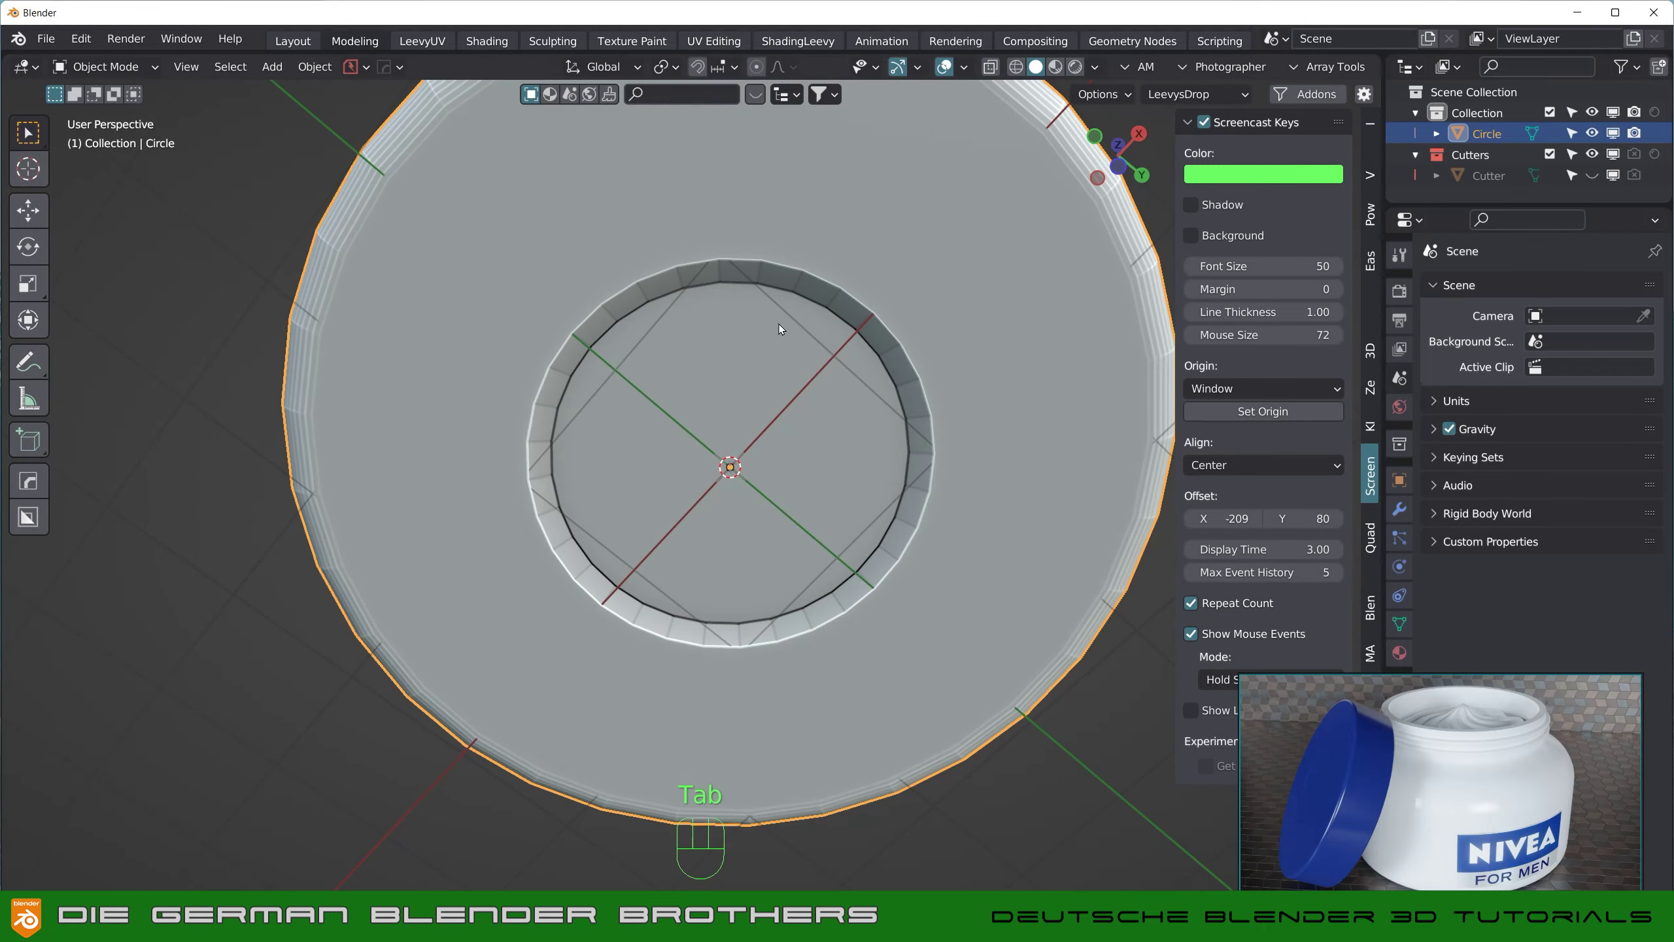
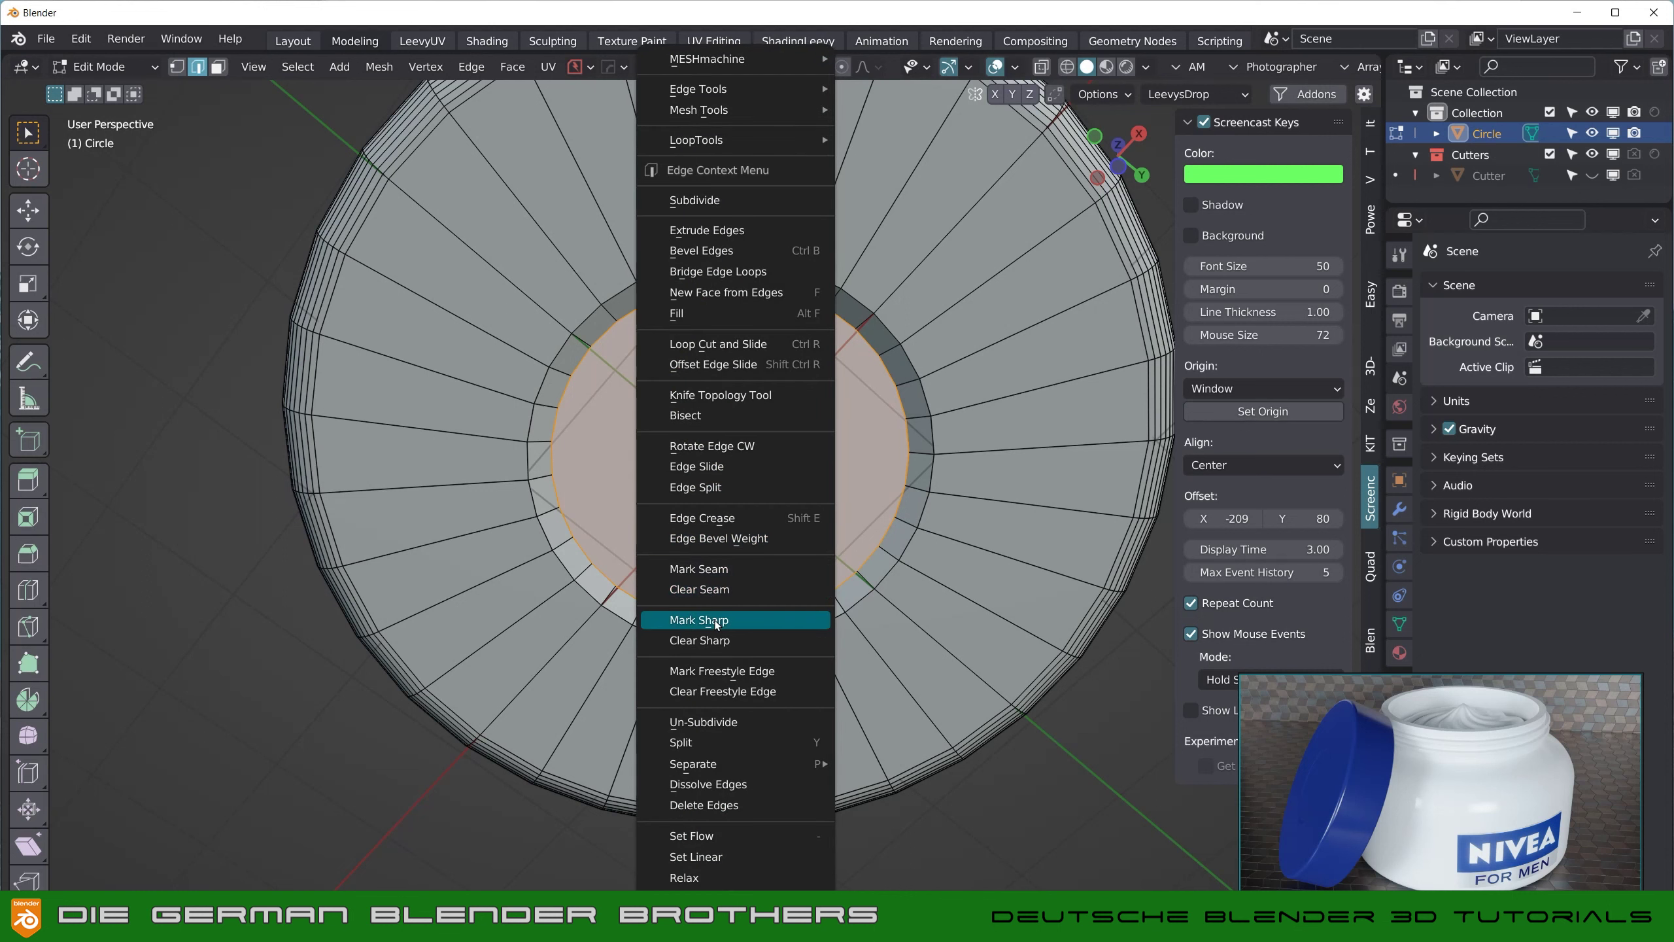
key("Tab")
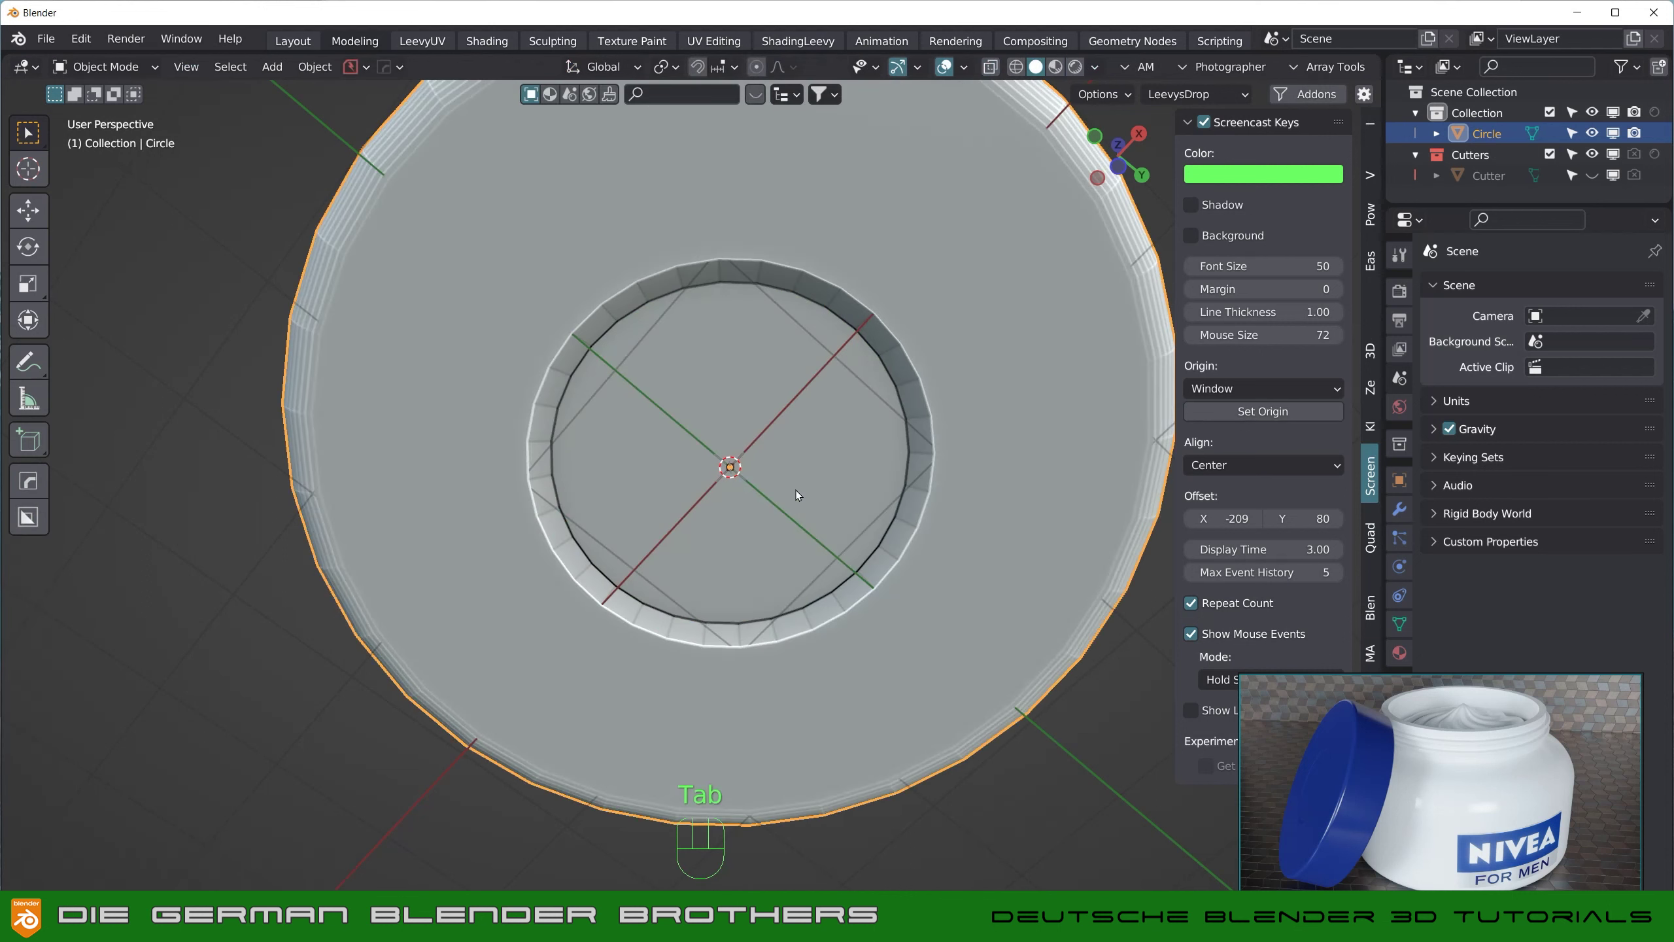
left_click_drag(821, 471, 806, 568)
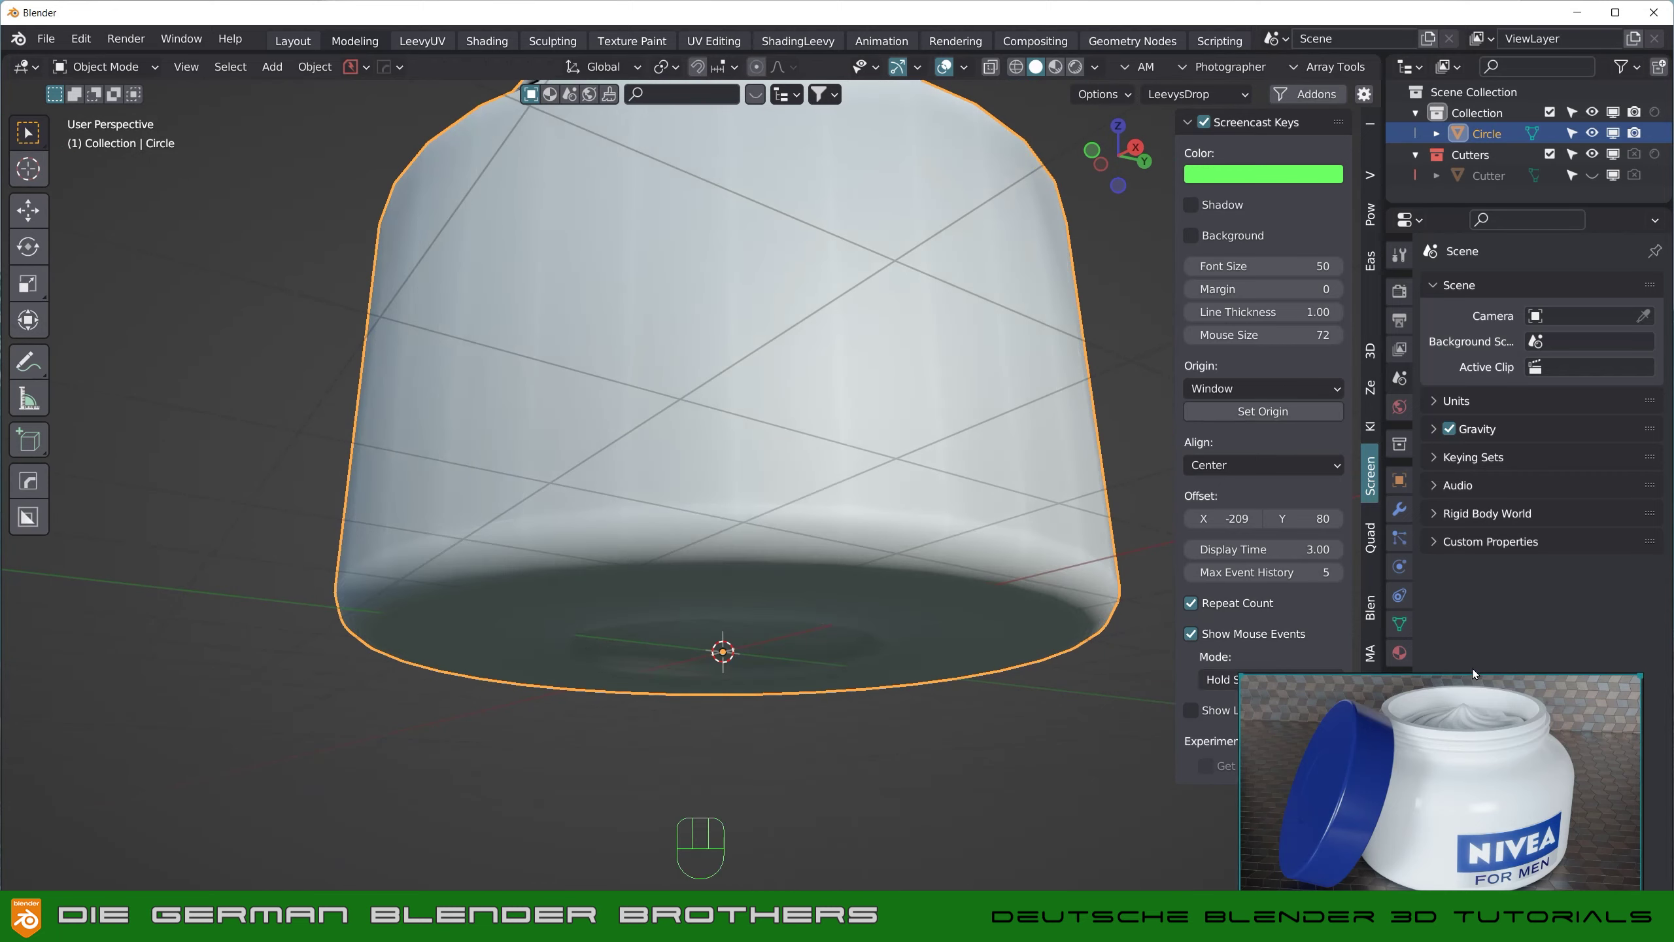
Step: Show the jar's Object Data properties to reach the Auto Smooth normals setting
left_click(1401, 623)
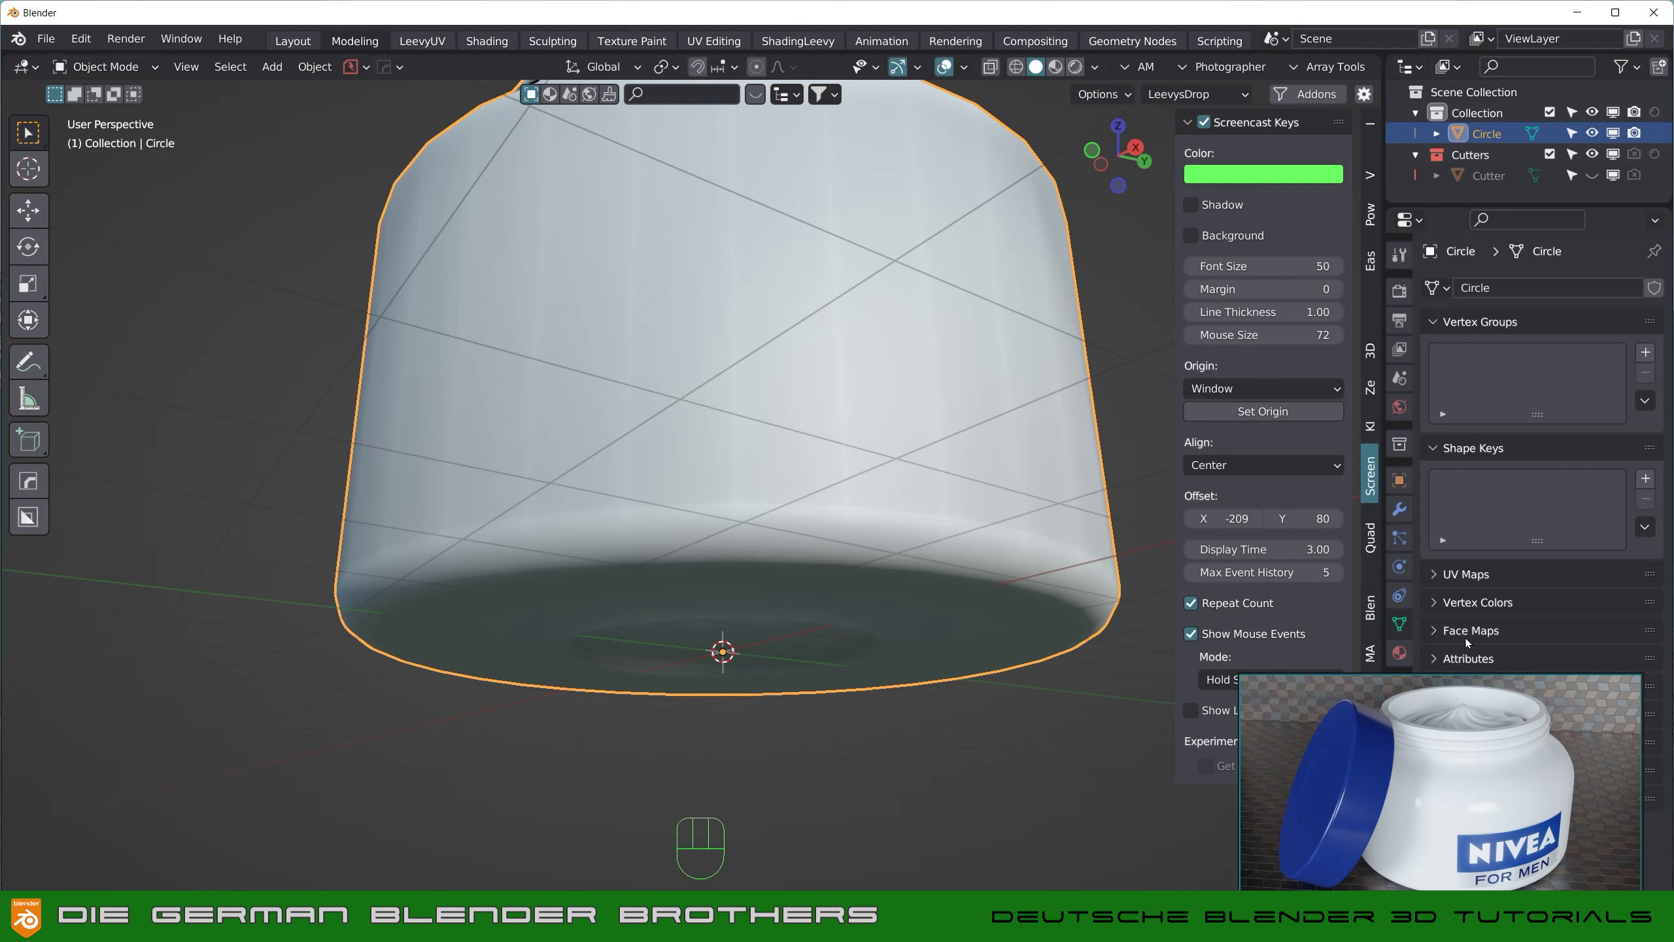
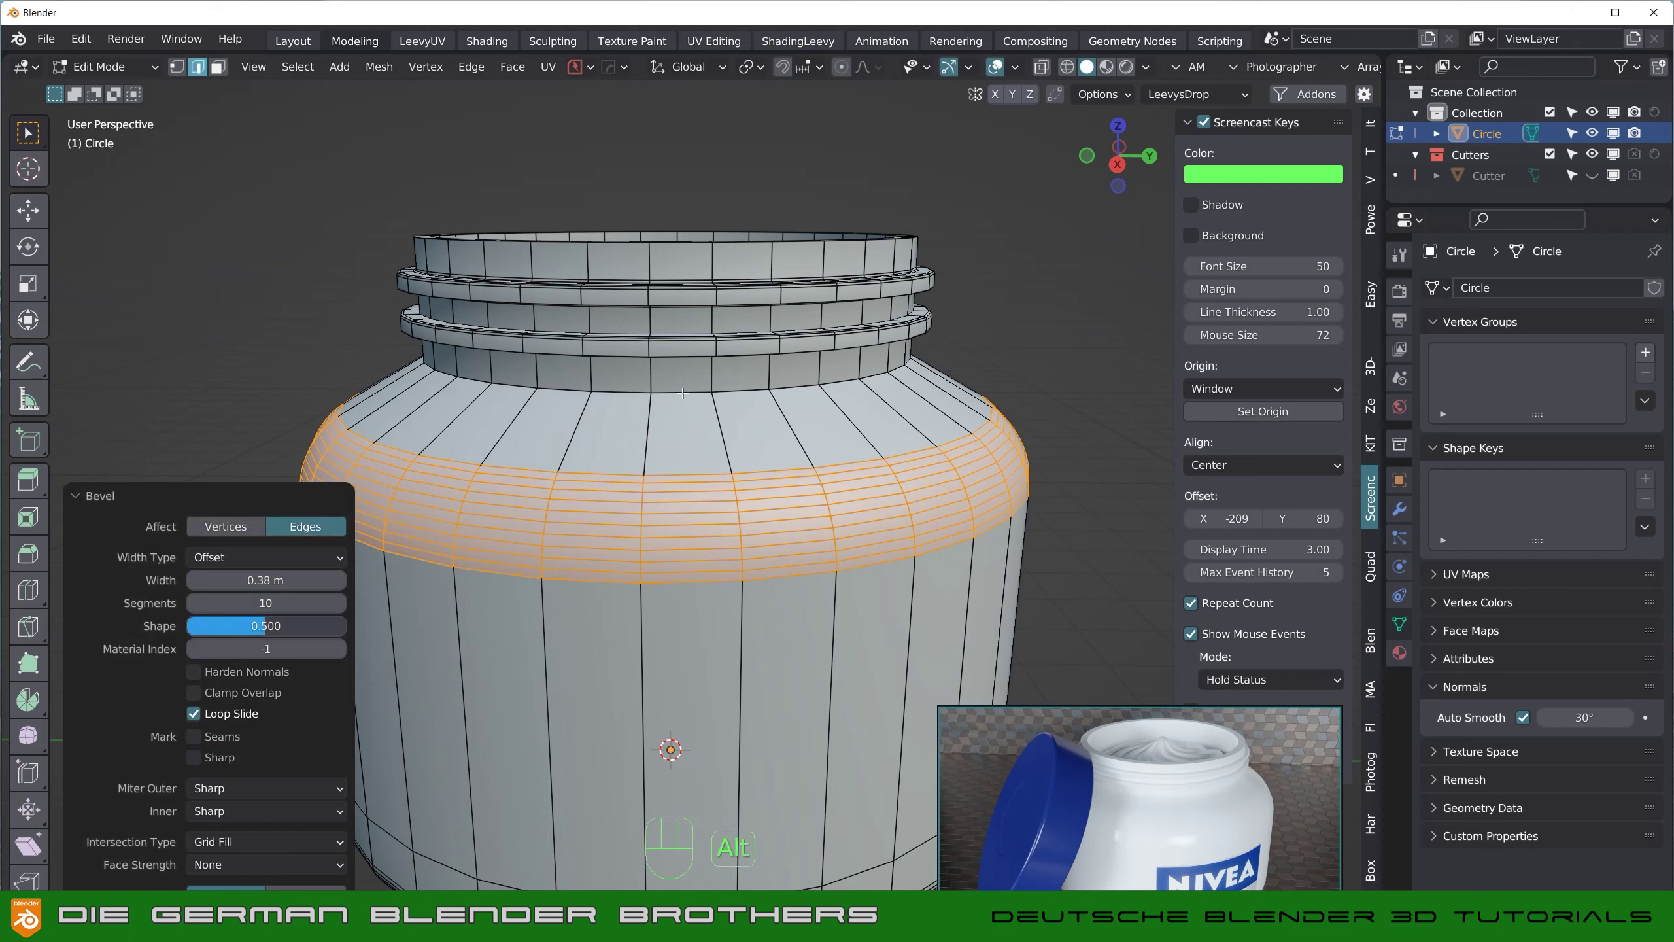
Step: Bevel the neck-base loop and the mouth rim with 2 segments, then return to Object Mode
key("ctrl+b")
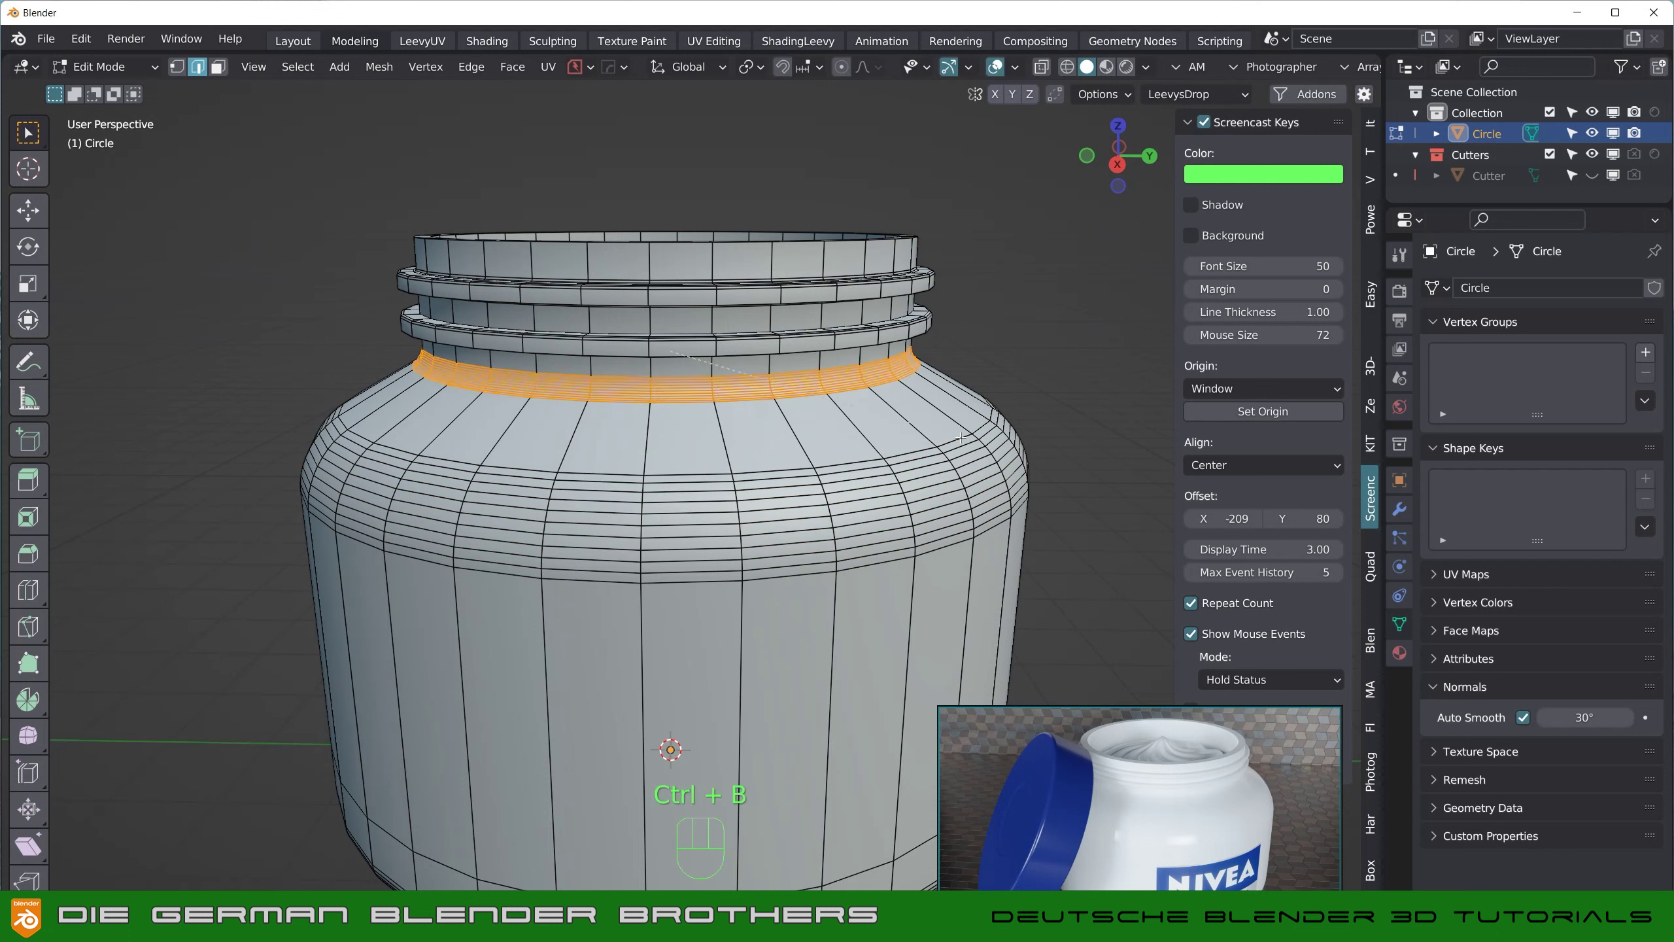
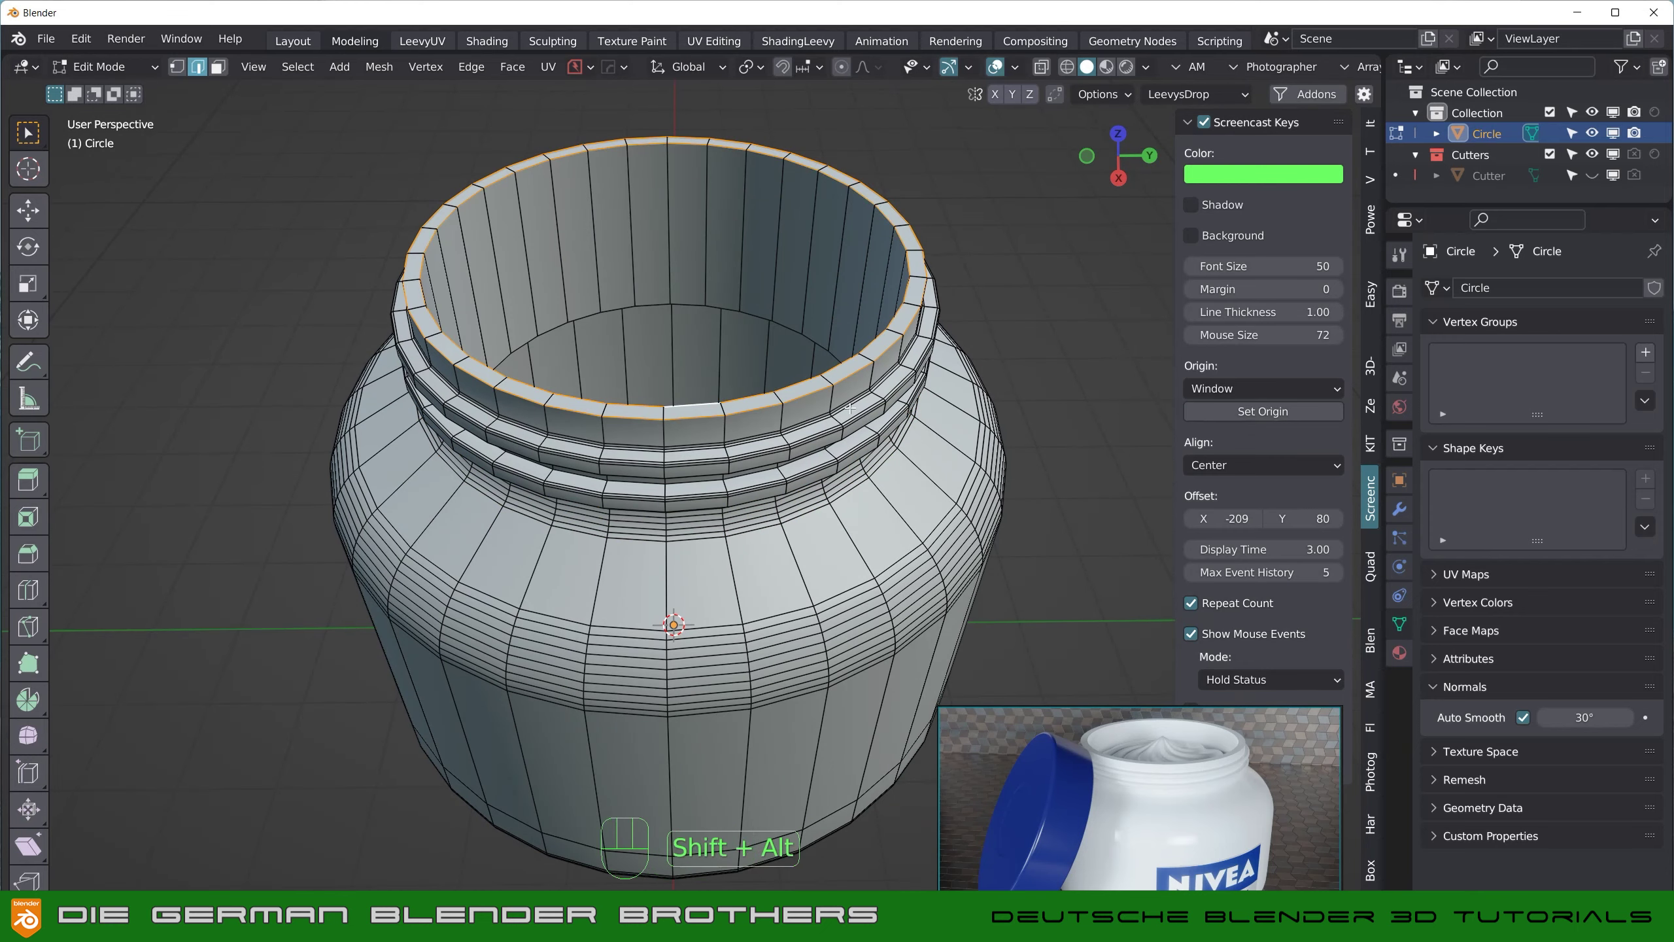
key("ctrl+b")
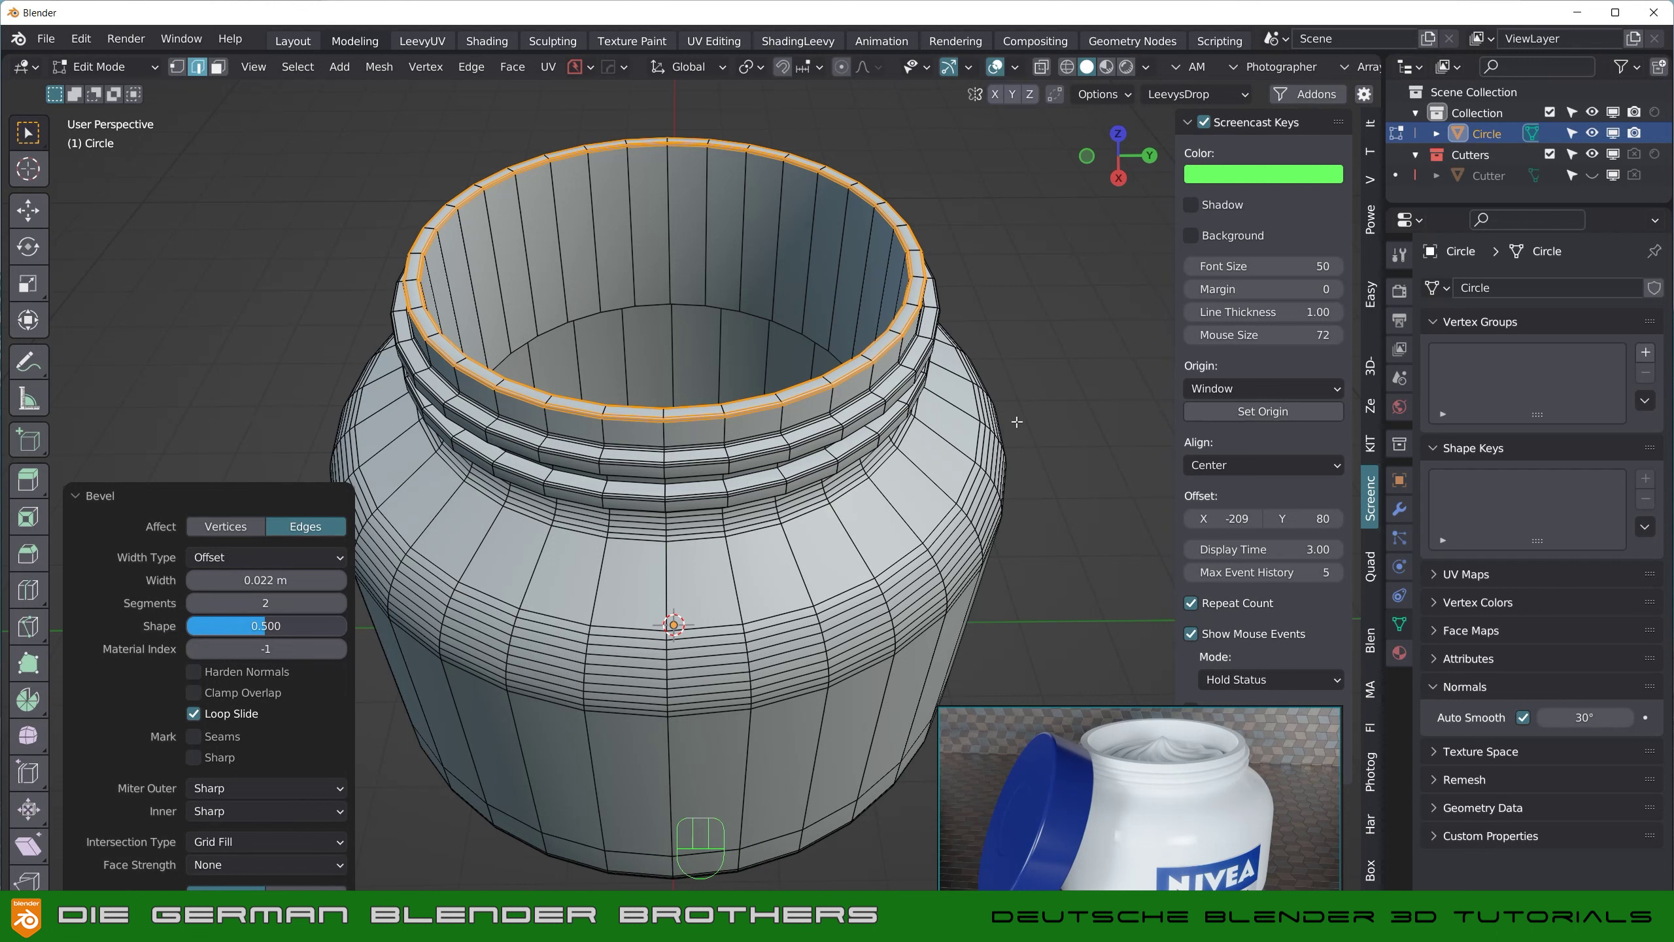
key("Tab")
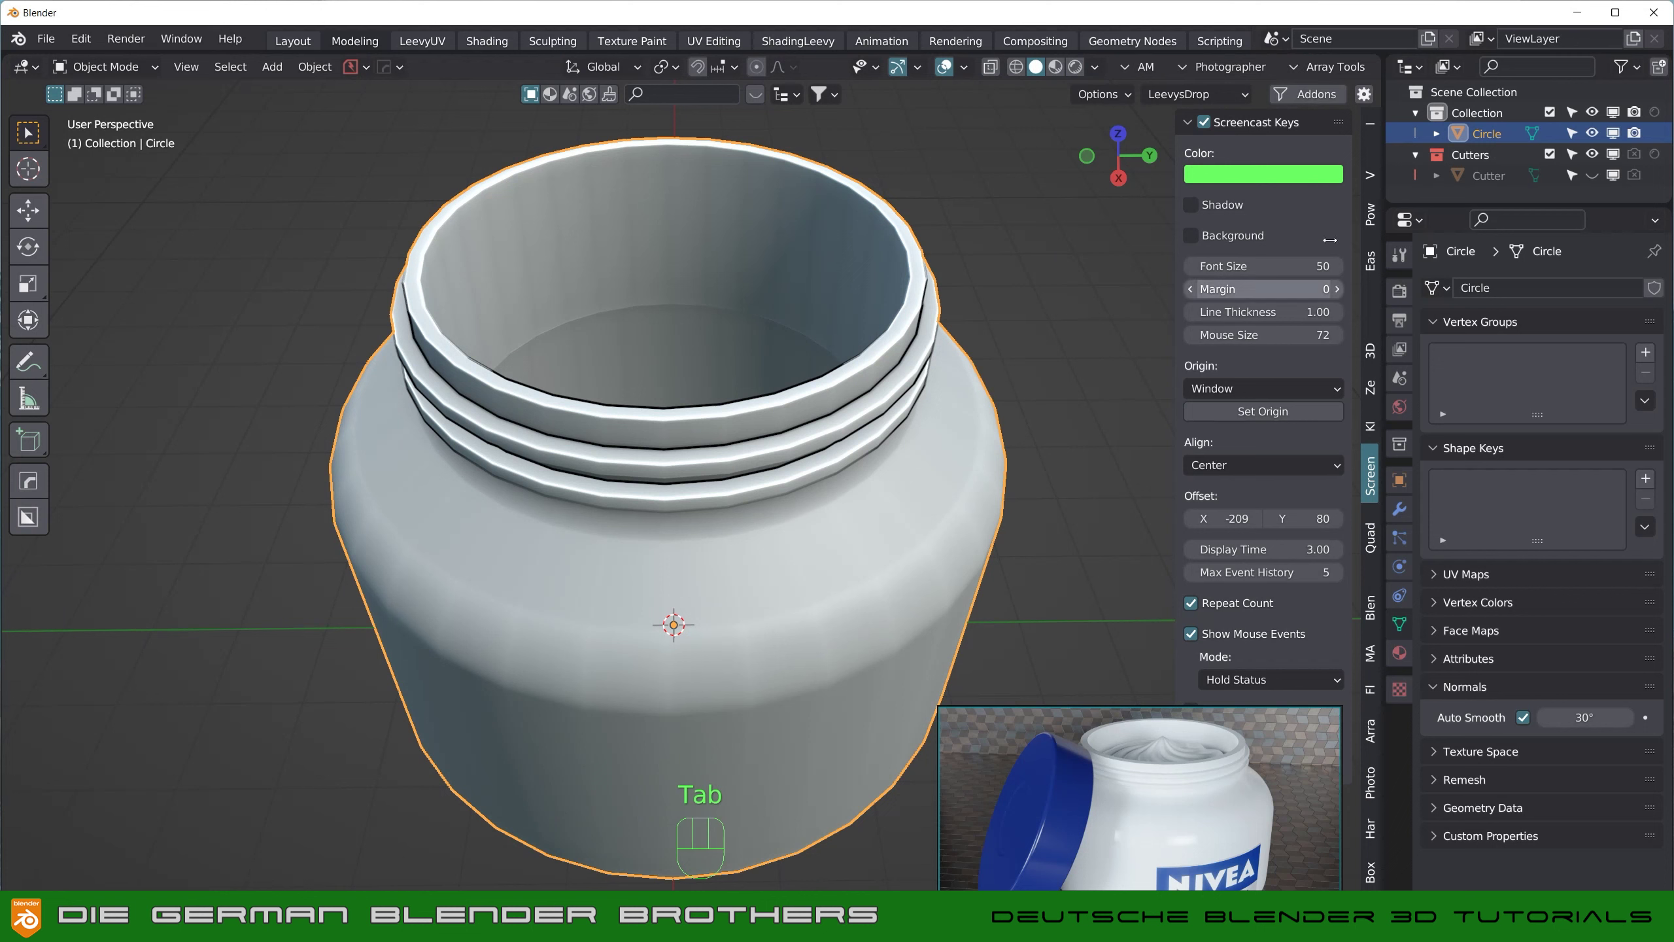
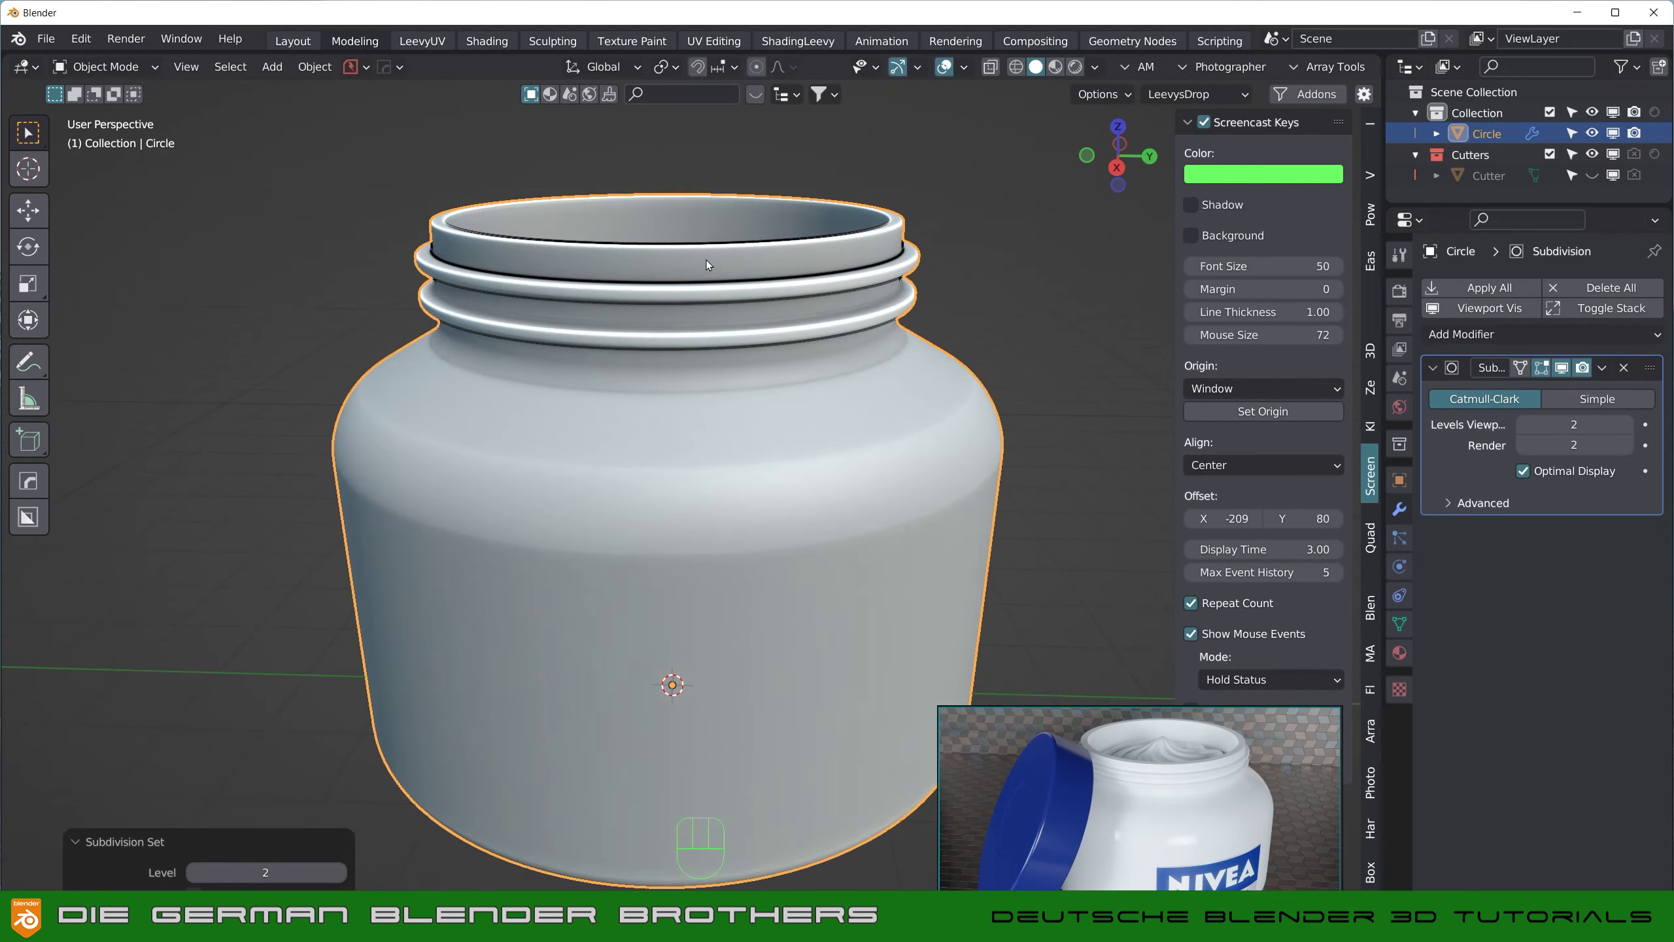
Step: Bevel the thread ridge edges narrowly to keep them crisp under subdivision, then inspect the underside
left_click_drag(719, 379, 713, 329)
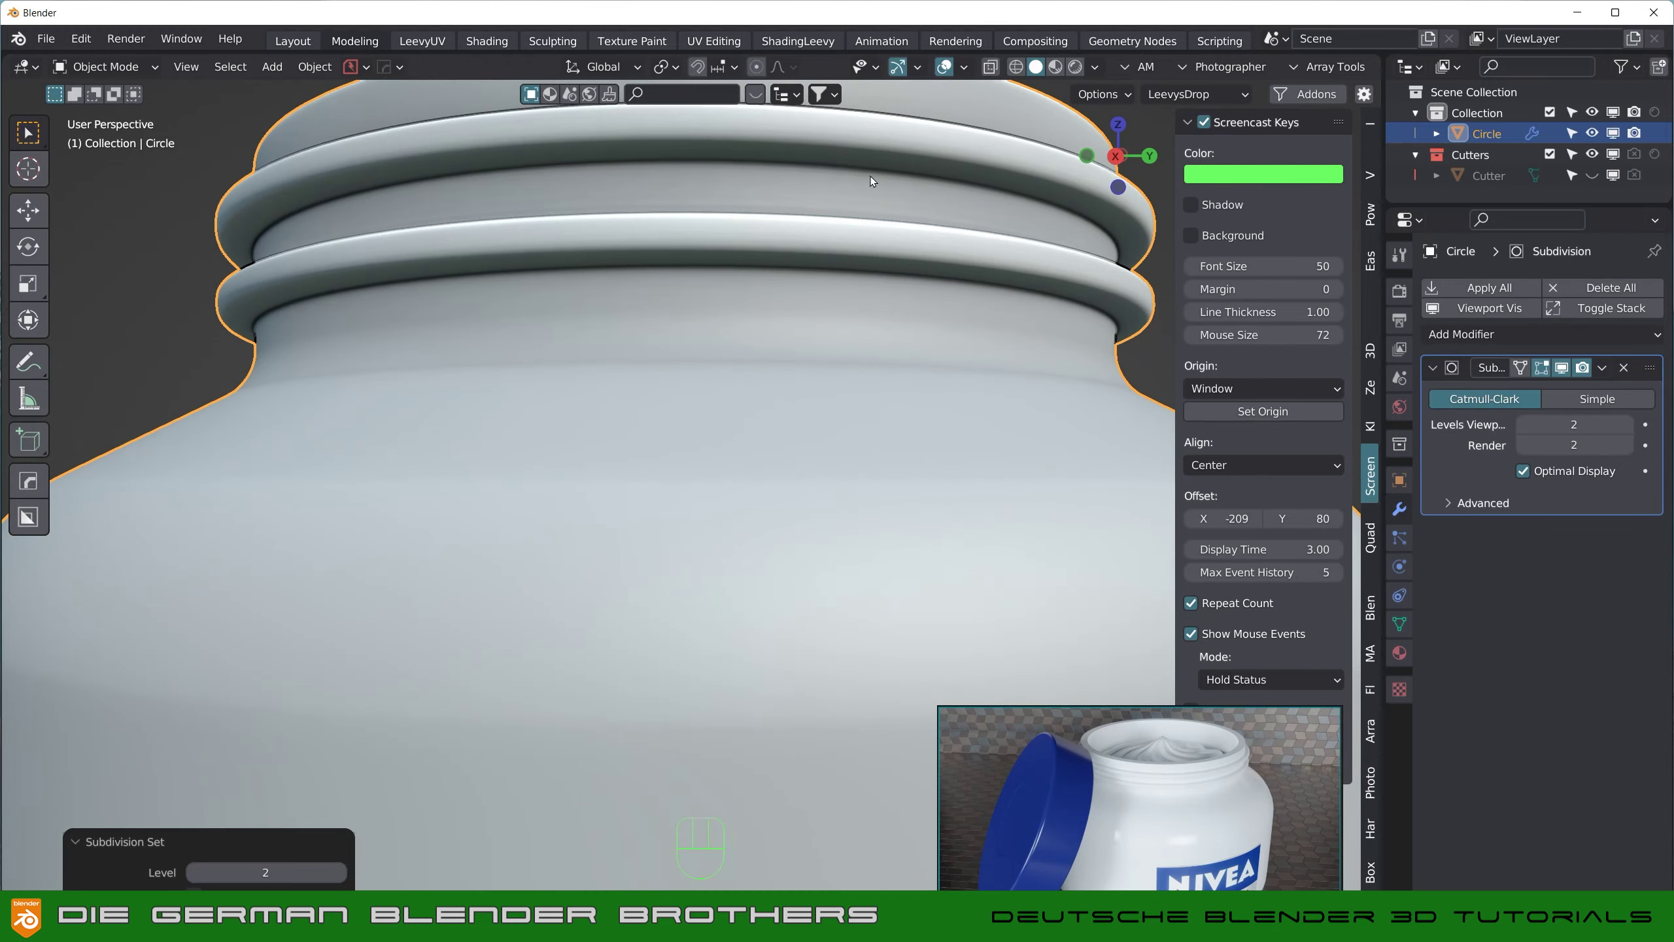
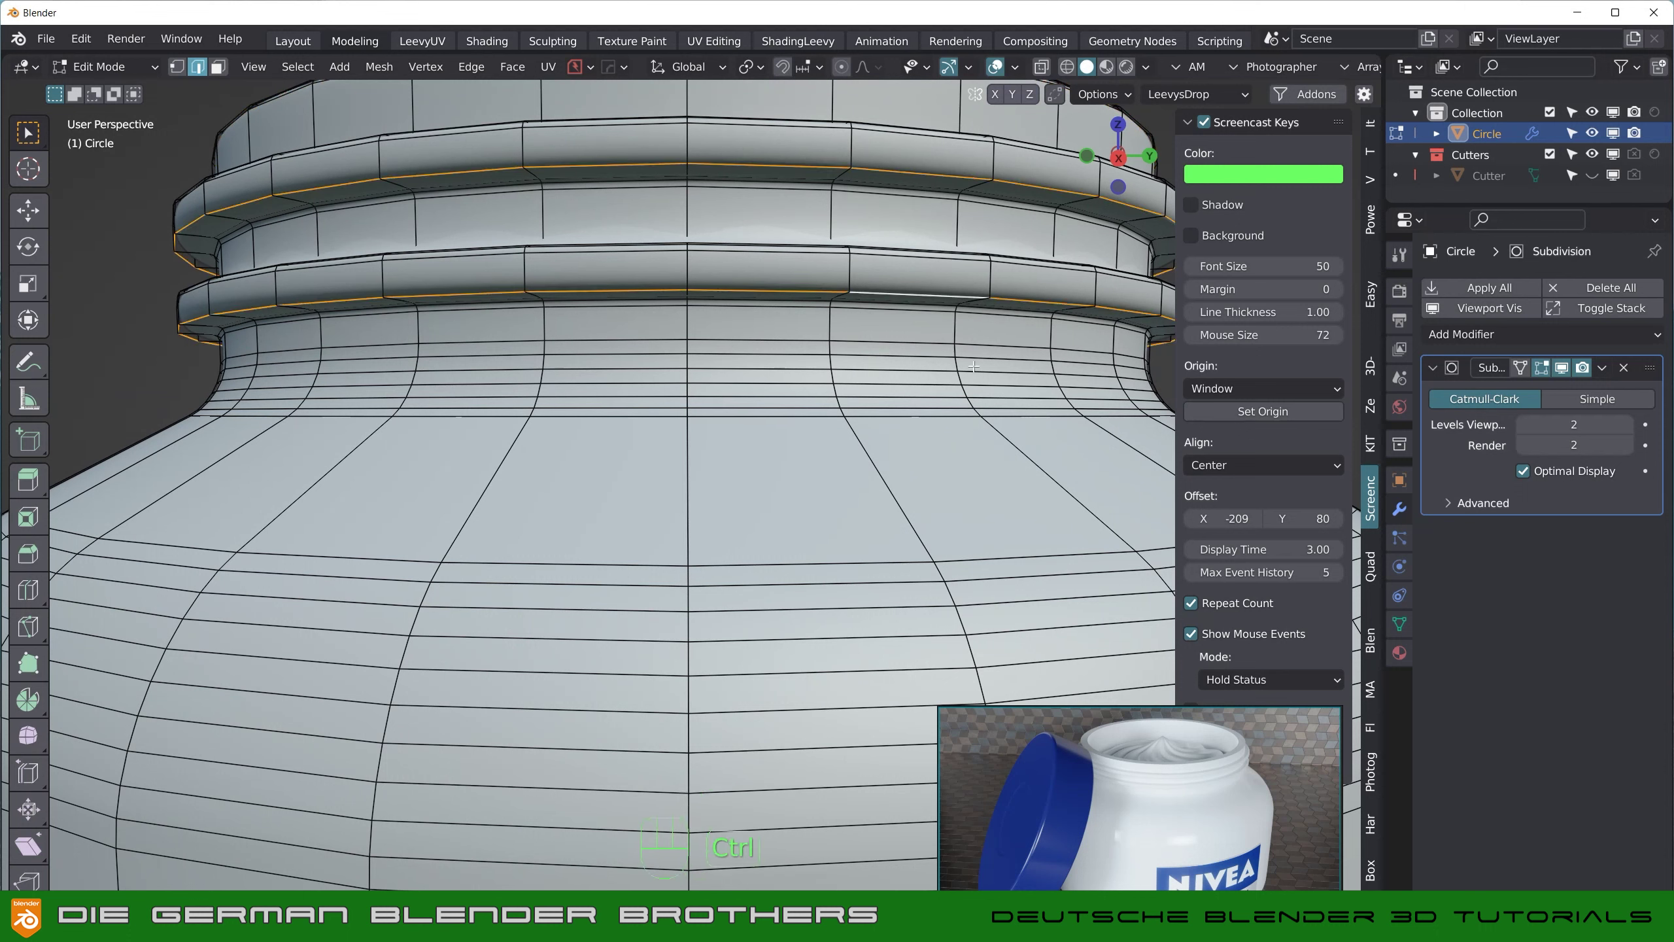
key("ctrl+b")
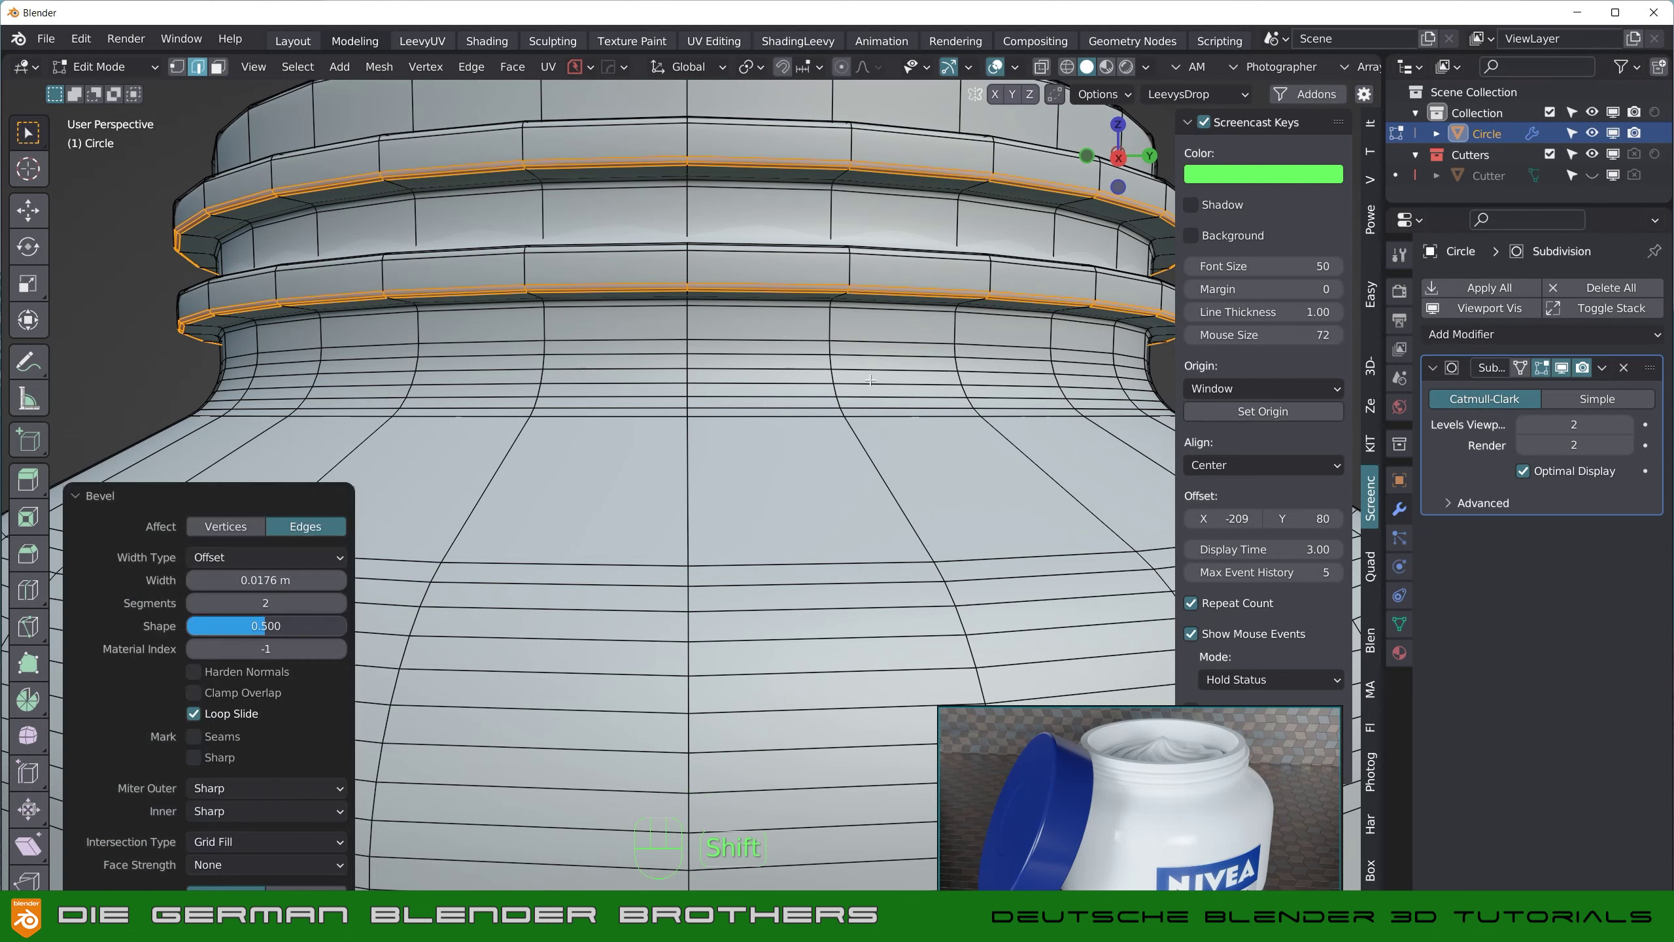
key("Tab")
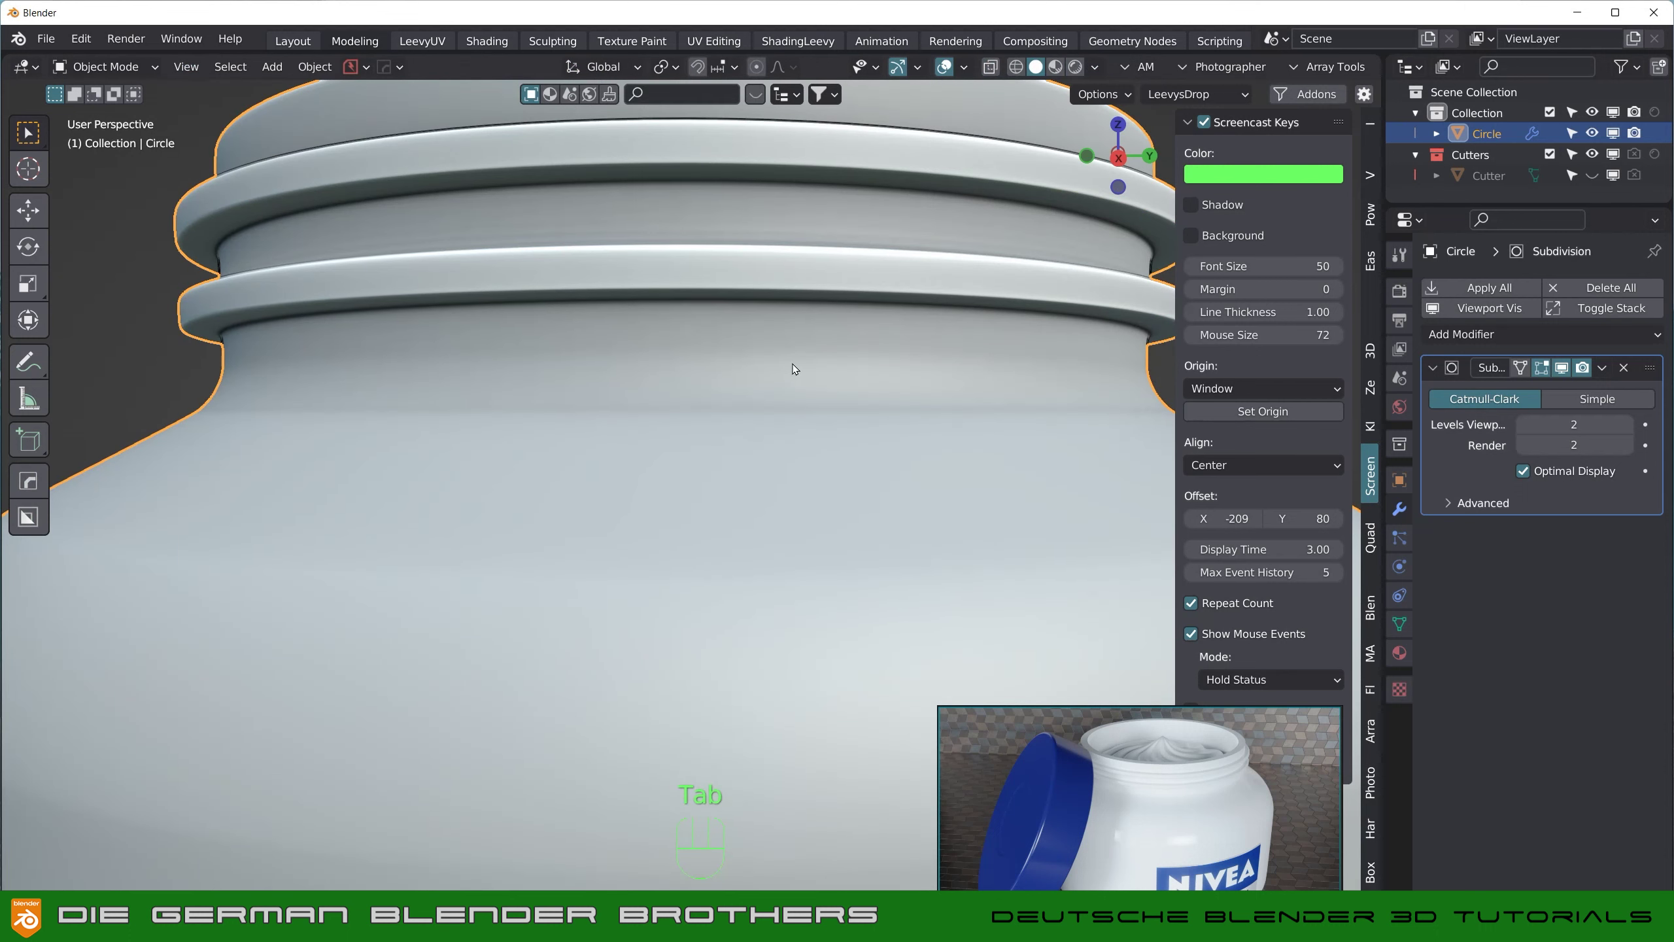
left_click_drag(797, 358, 782, 431)
left_click_drag(779, 440, 795, 151)
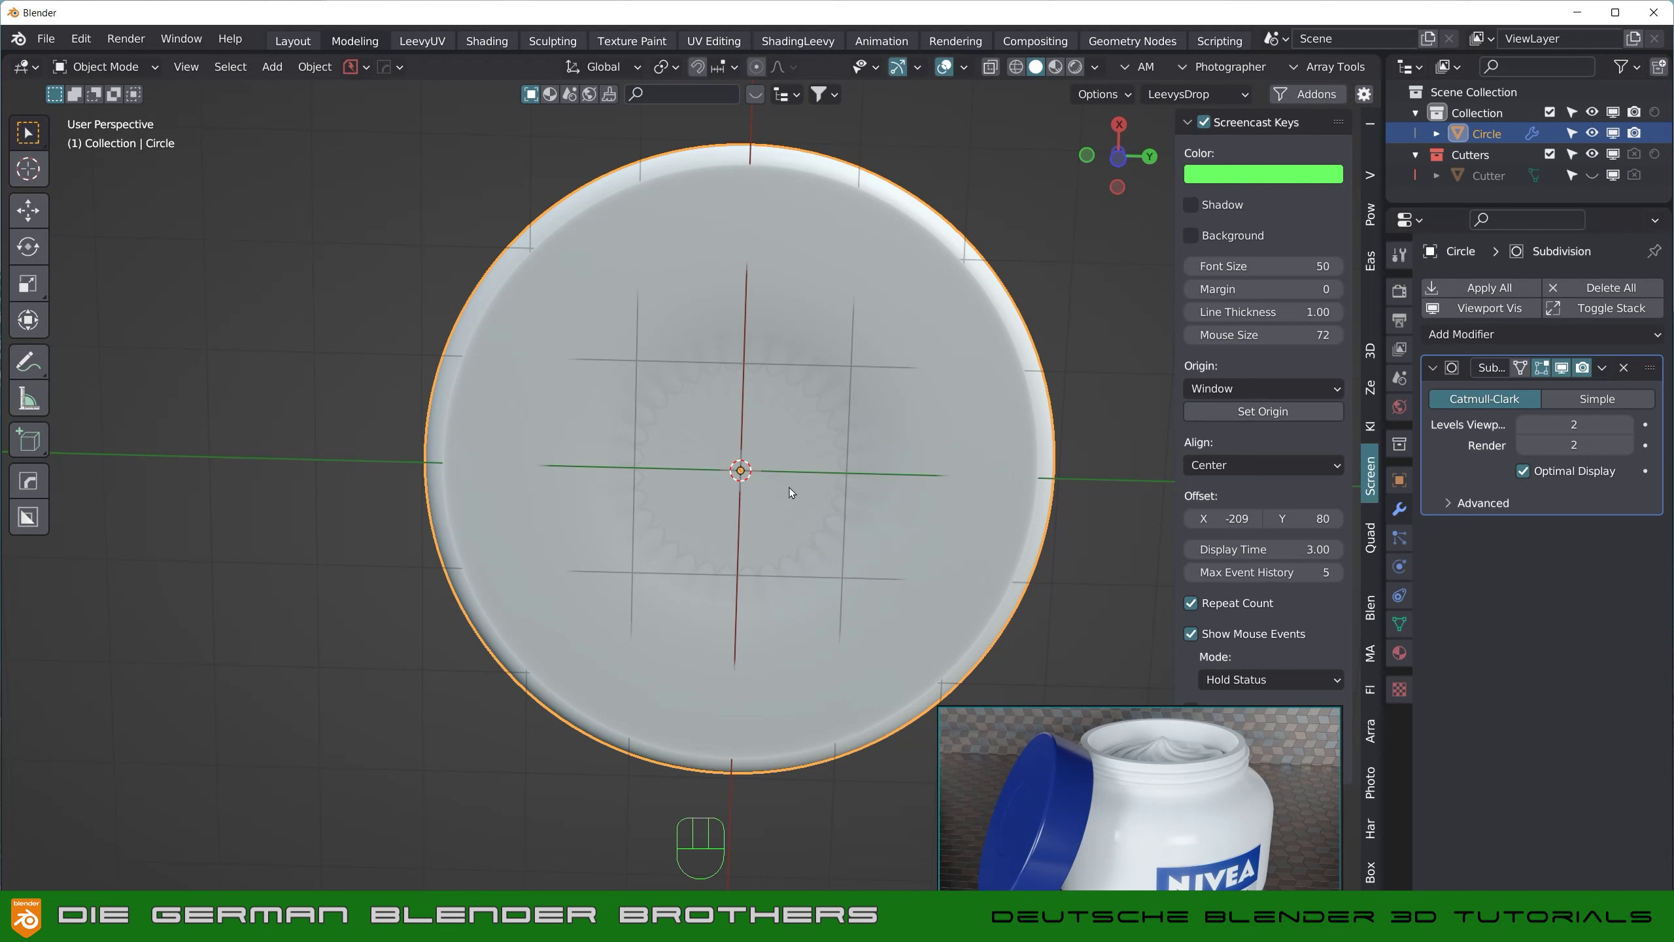
Step: Poke the central bottom face into a triangle fan and check the smoothed base
key("Tab")
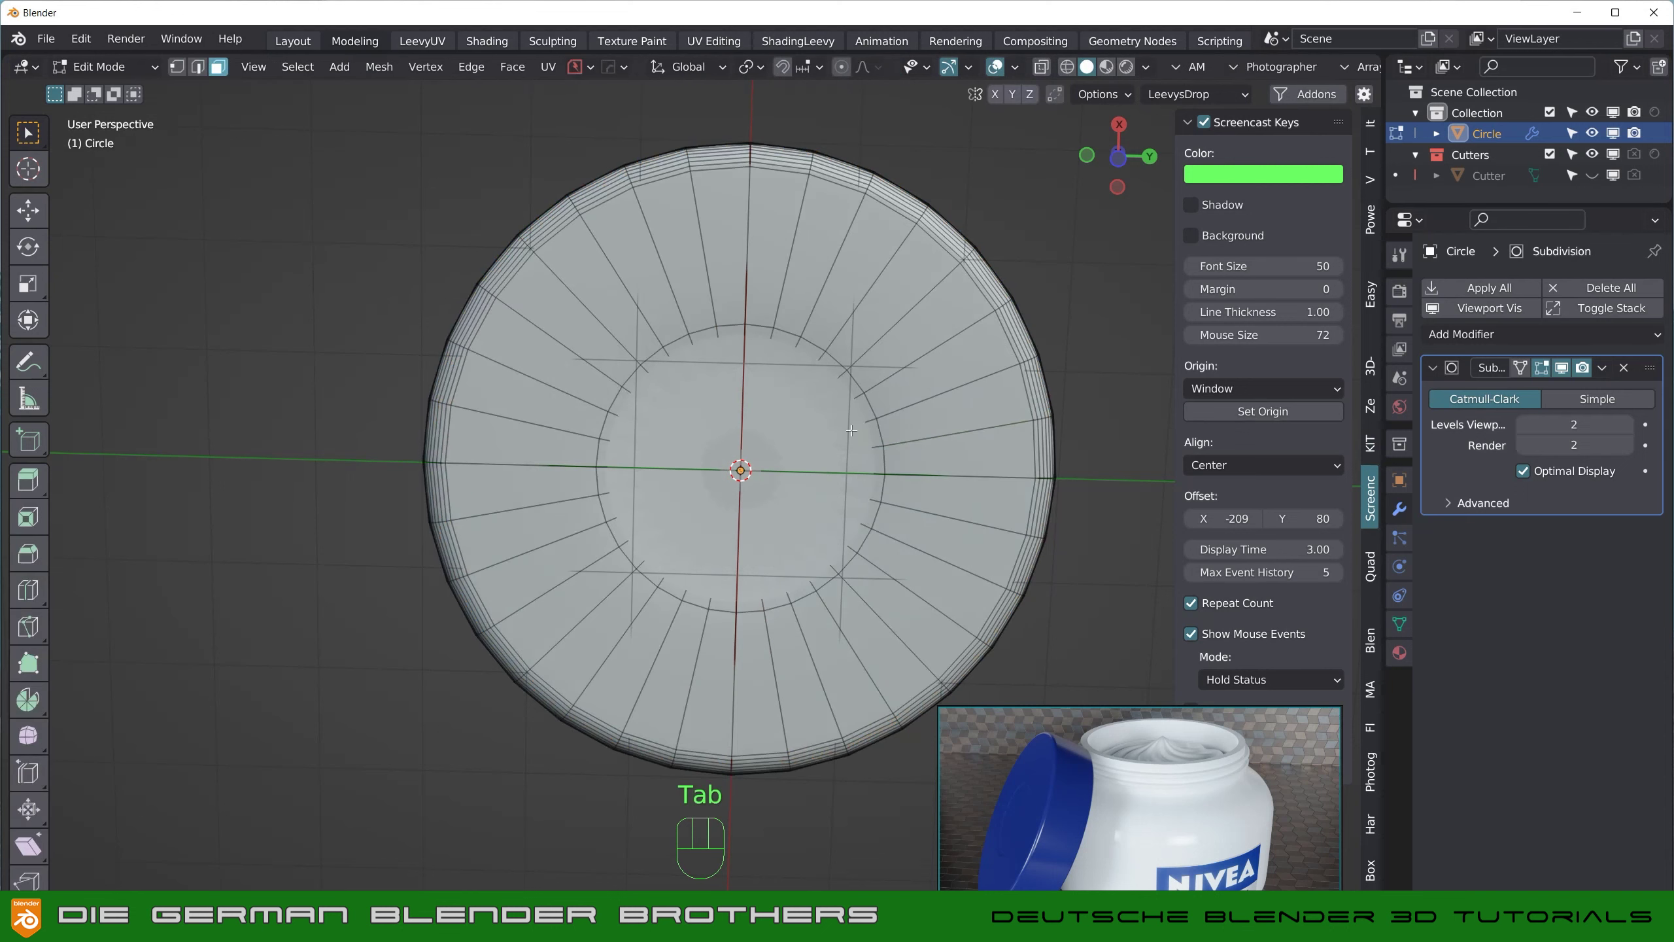
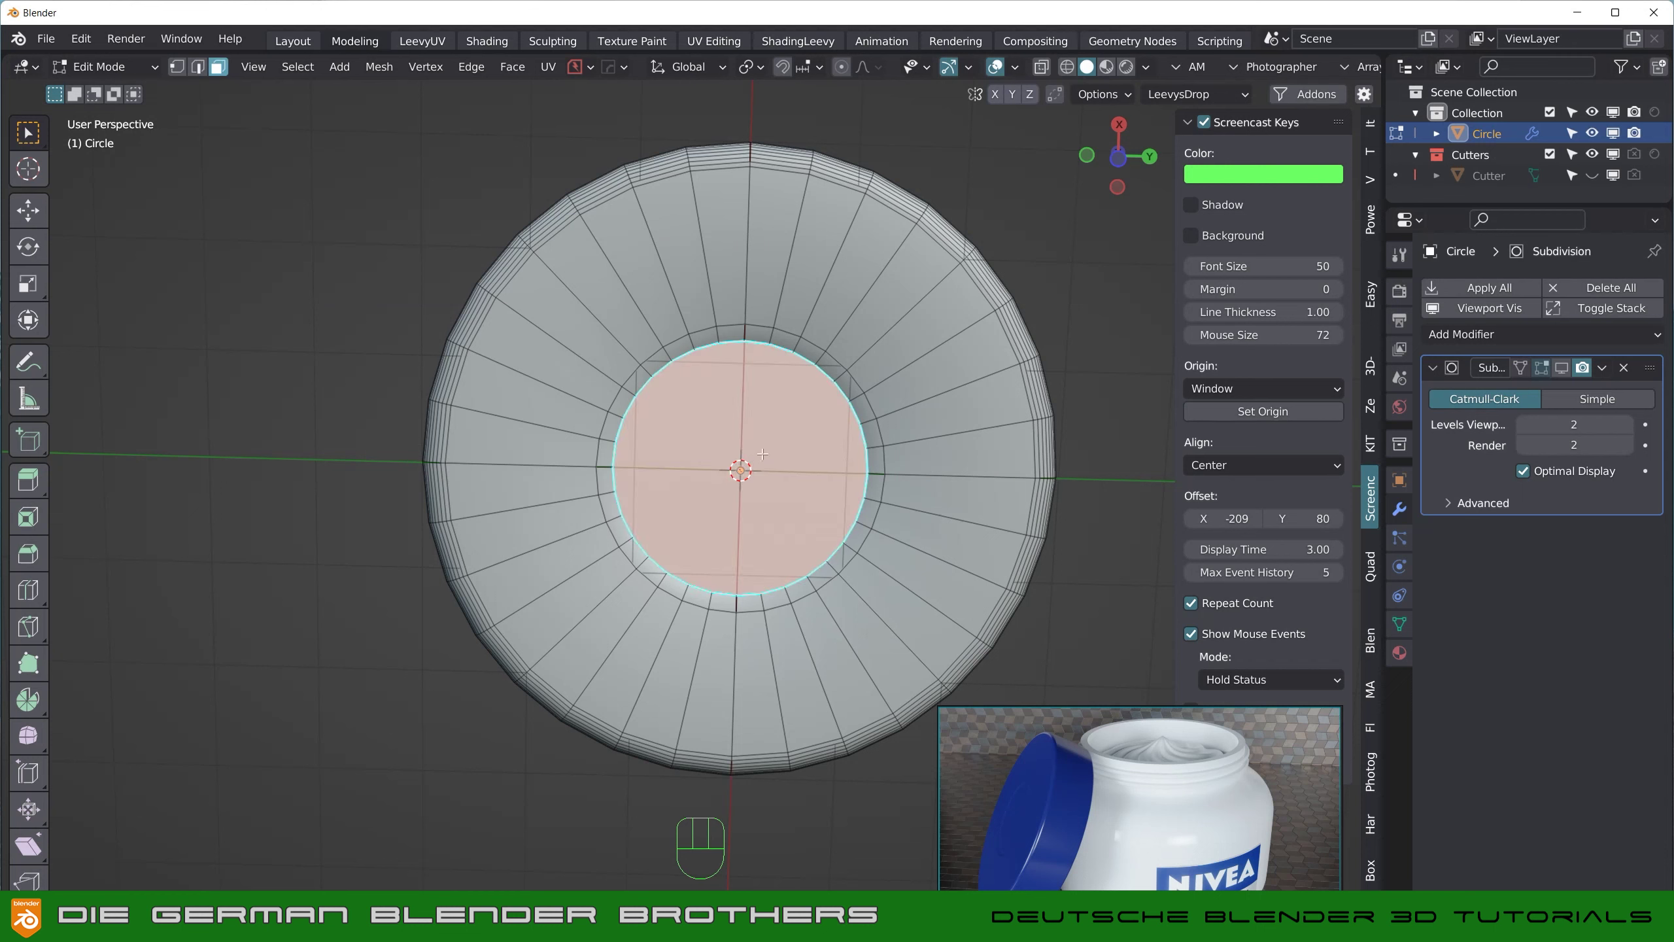
key("F3")
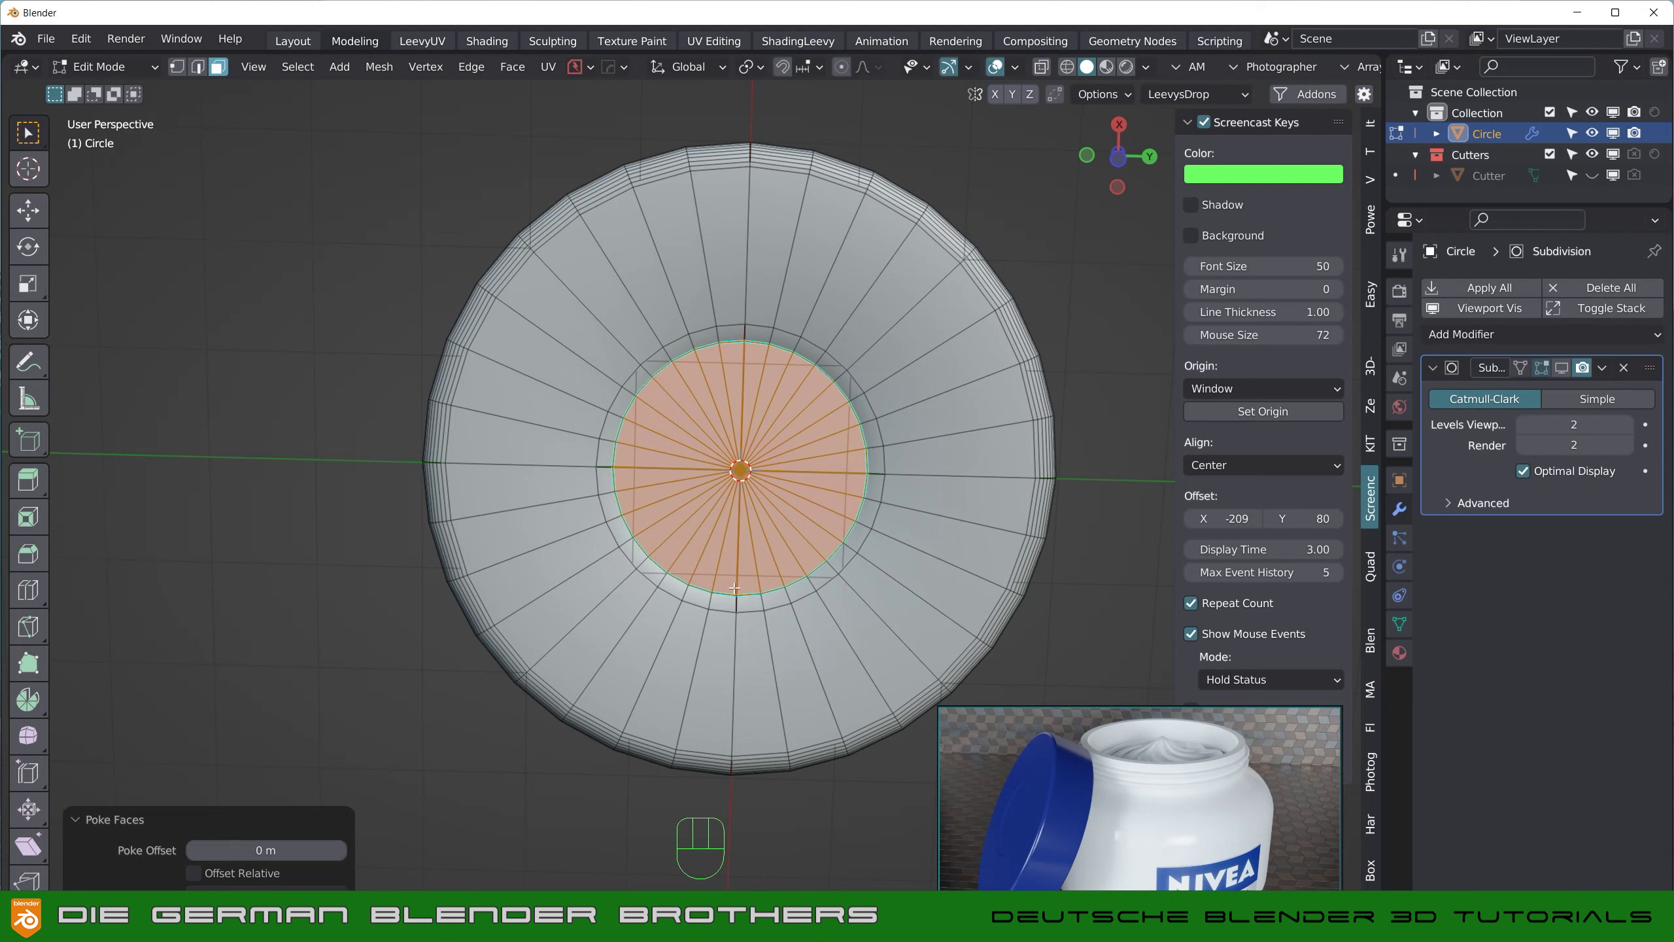
key("Tab")
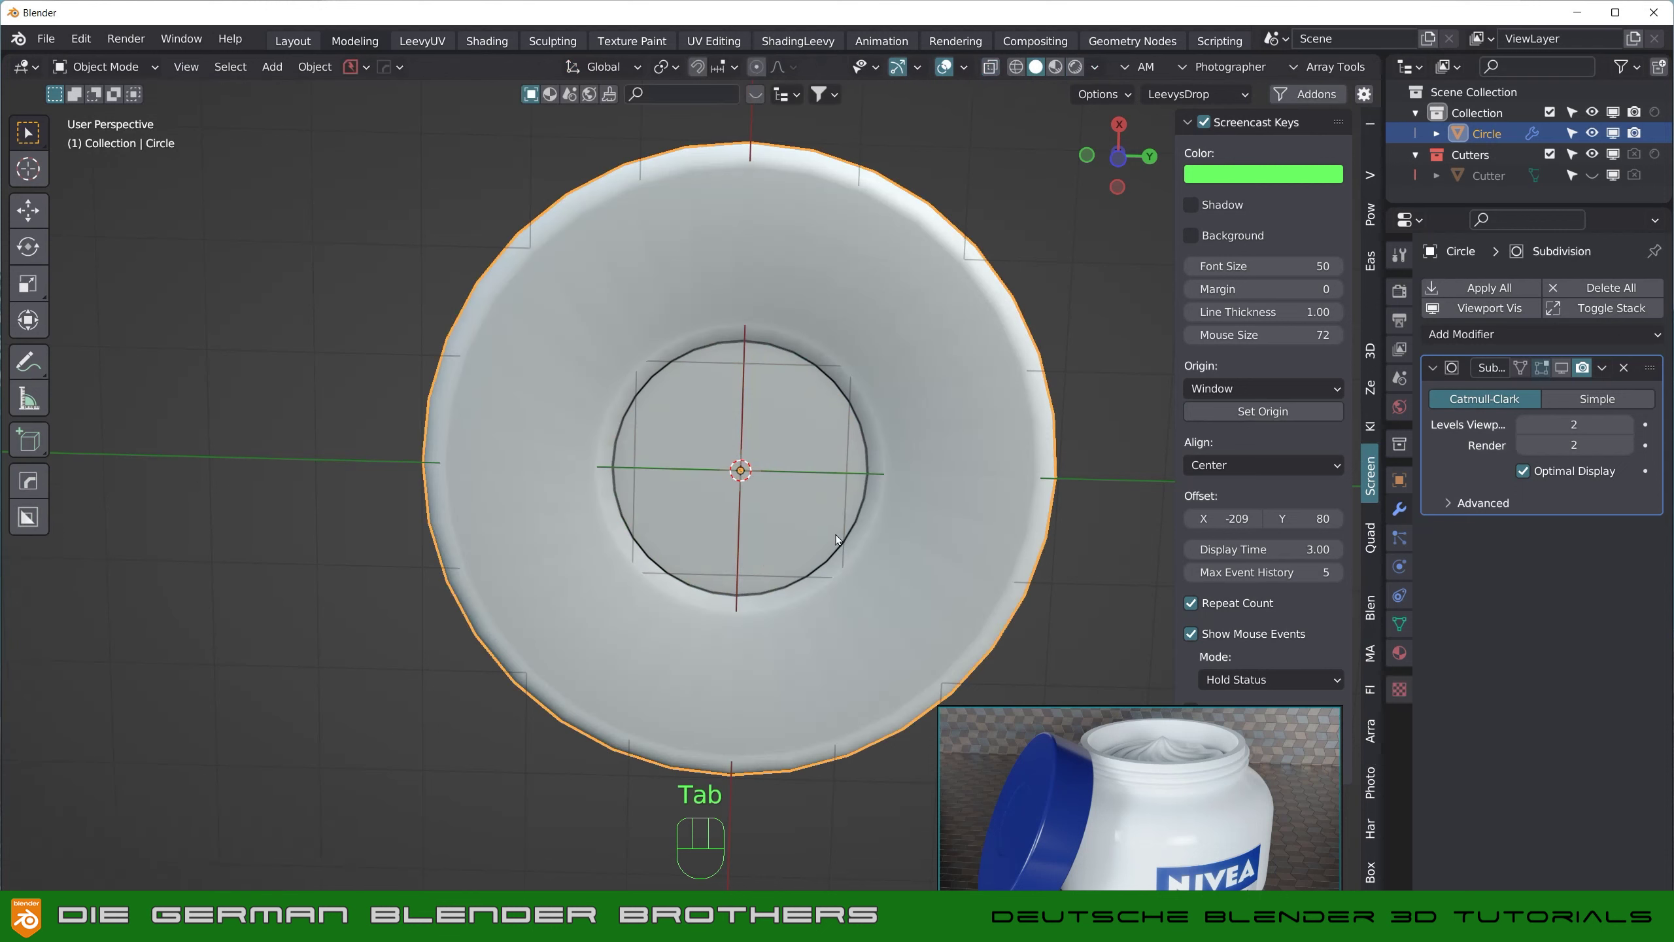
left_click_drag(763, 506, 752, 557)
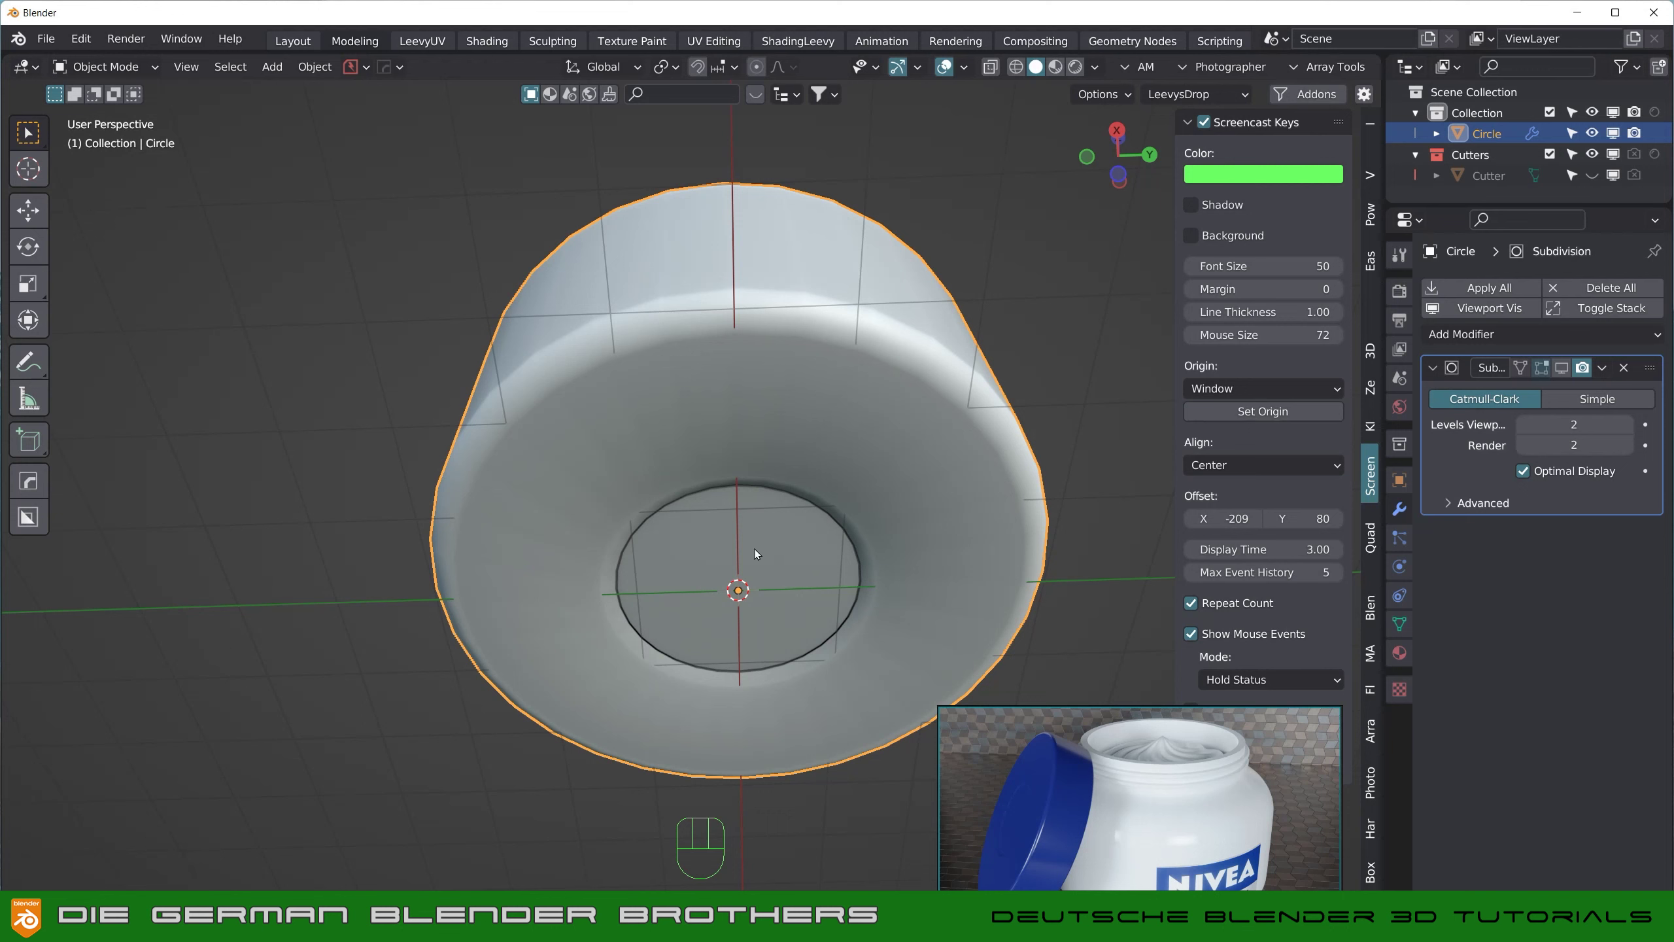
middle_click(762, 547)
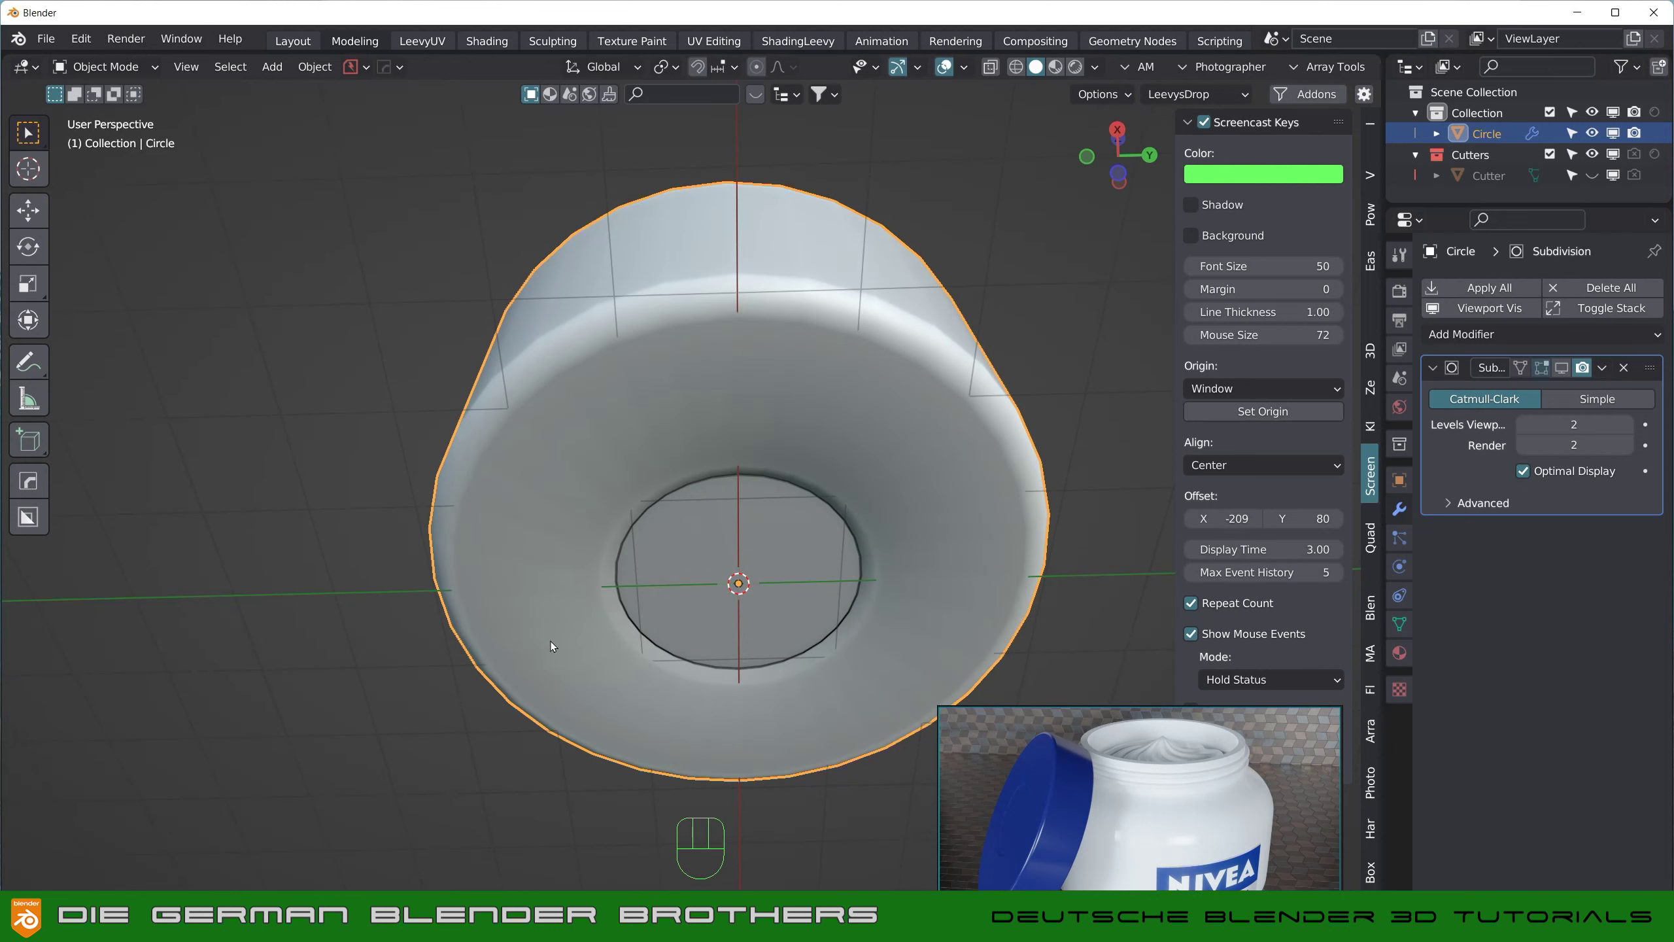
Step: Add a supporting edge loop around the jar's base and check it from the side
key("Tab")
key("Tab")
key("ctrl+r")
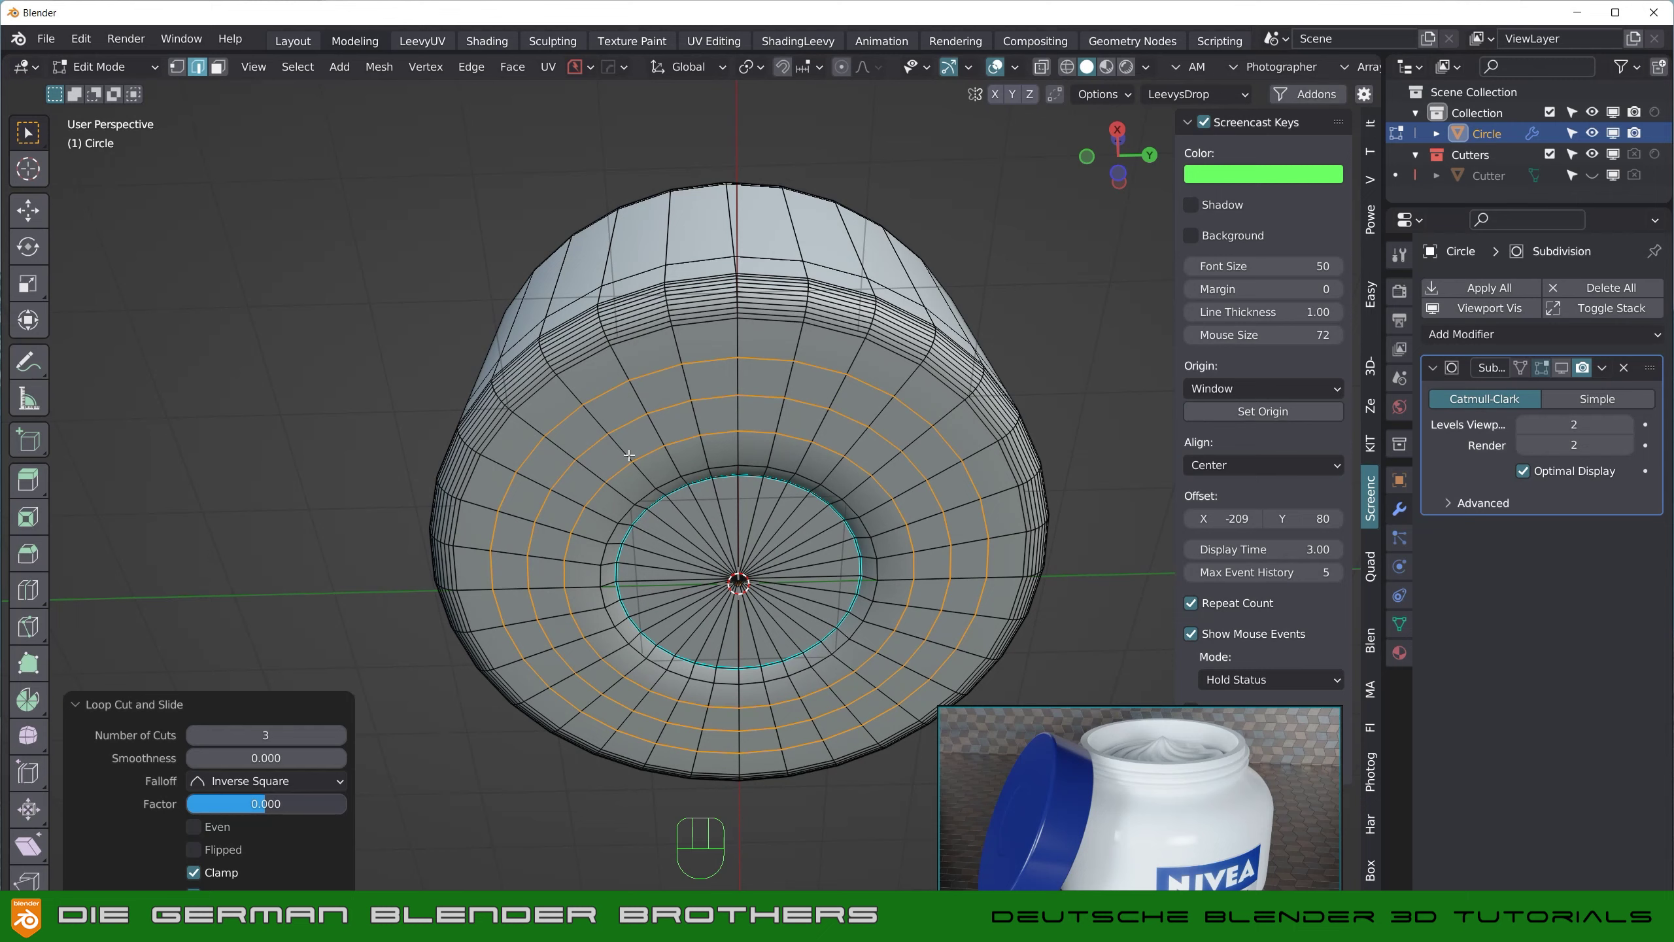
key("Tab")
left_click_drag(682, 530, 613, 681)
left_click(705, 474)
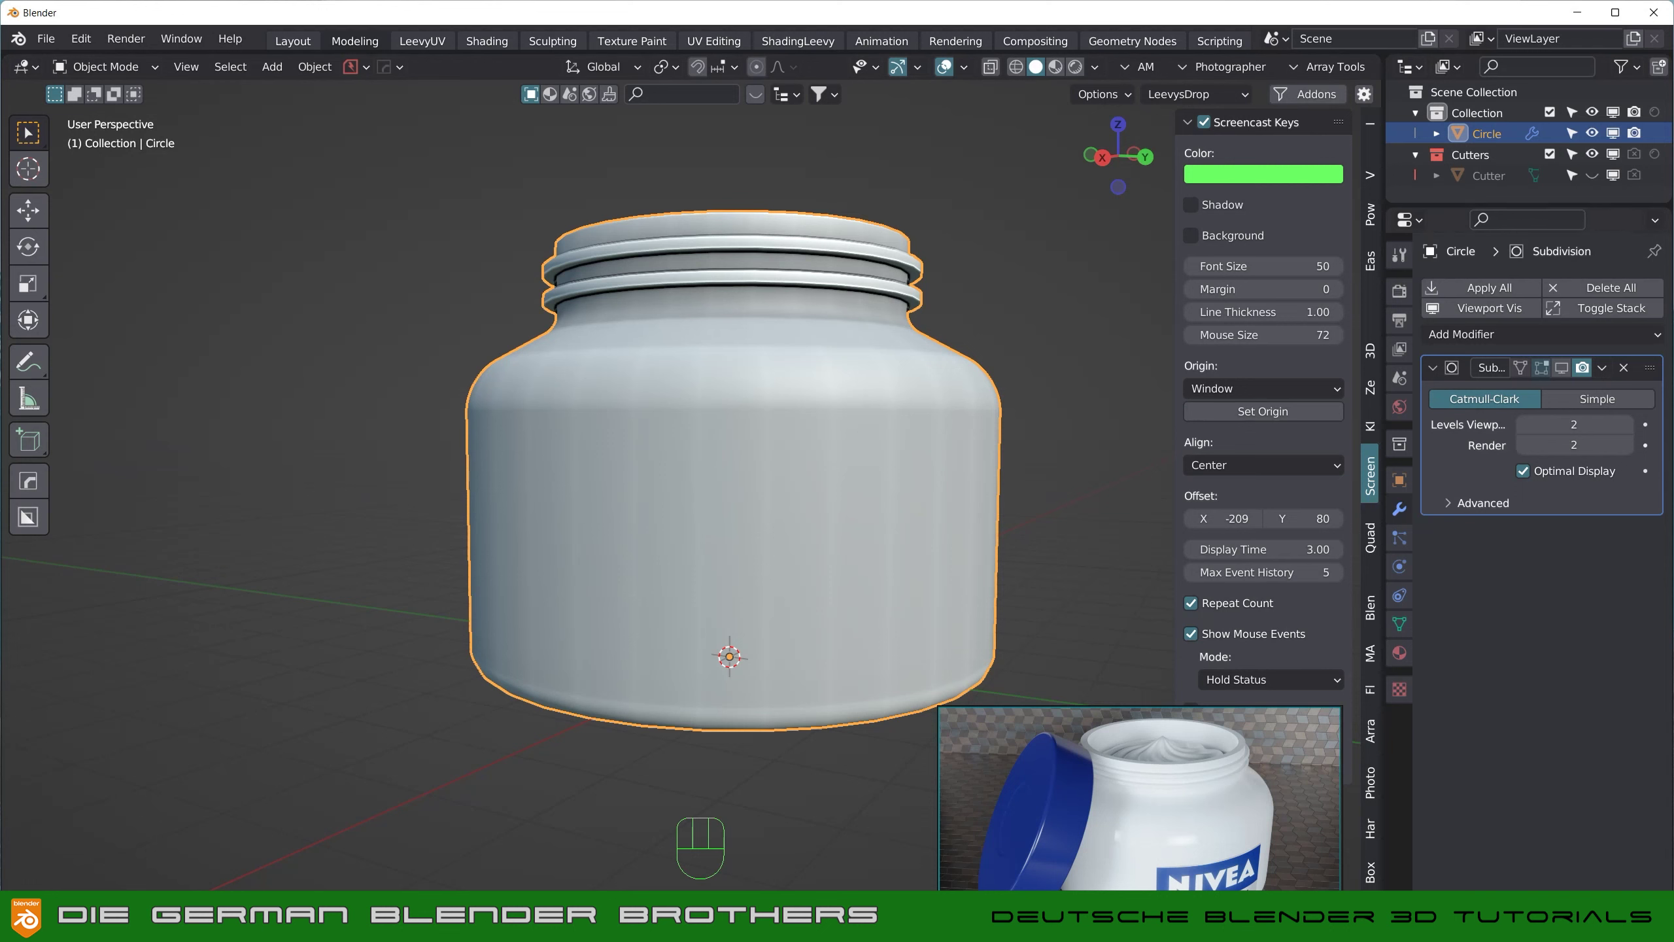
left_click_drag(695, 653, 718, 571)
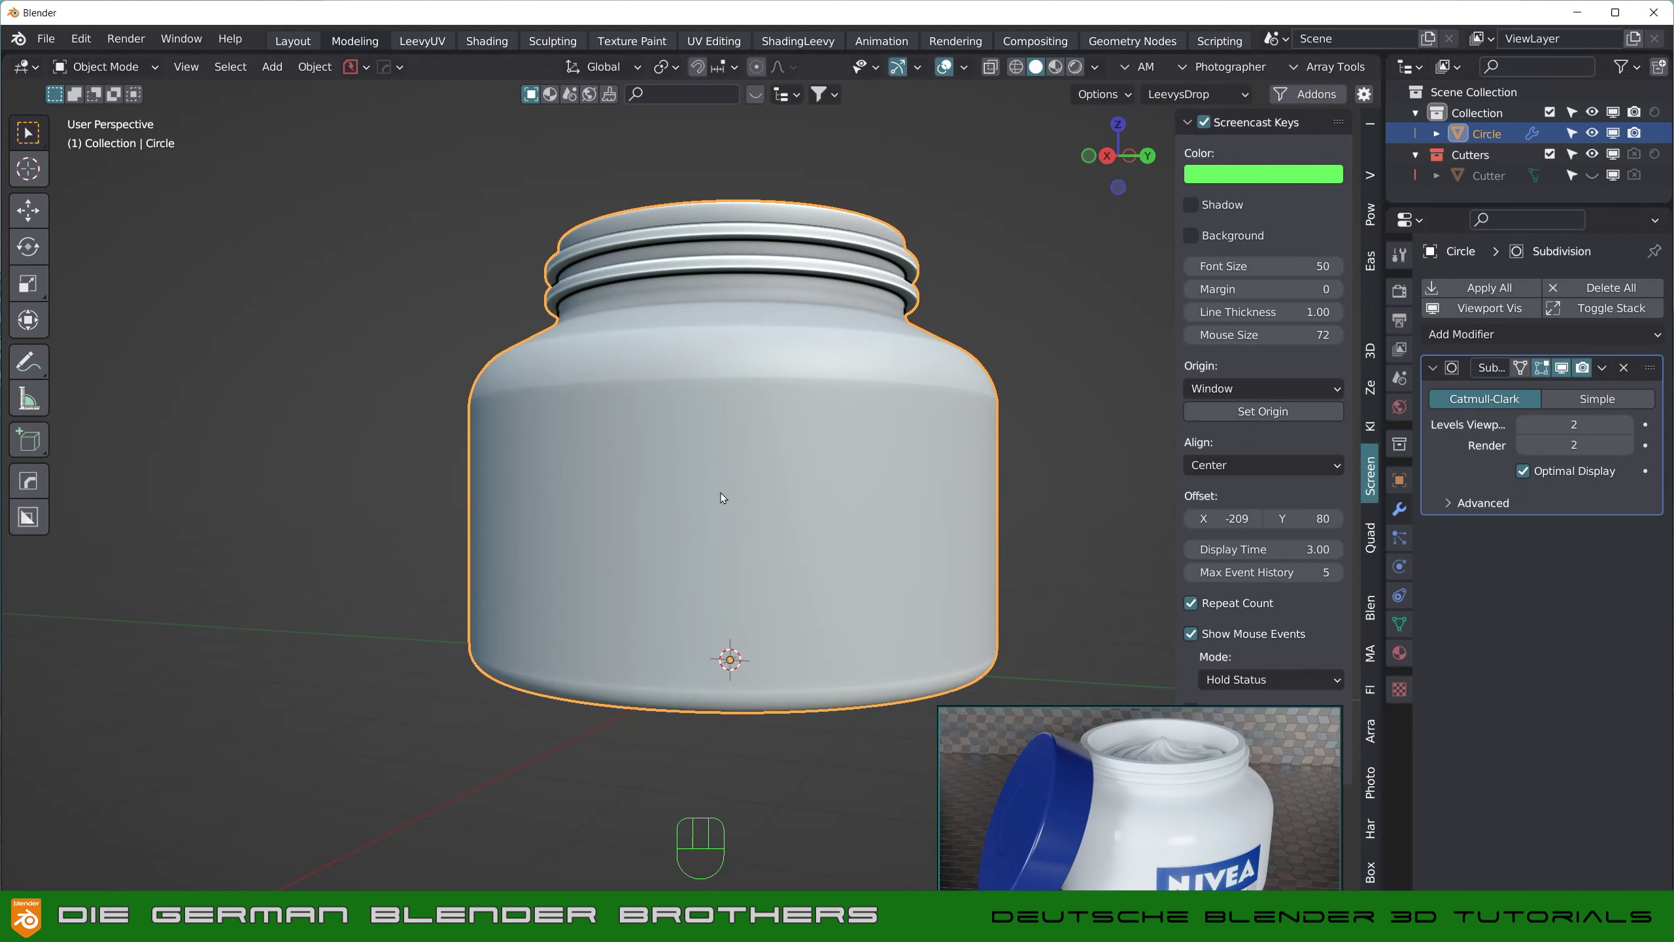
Step: Add a second loop cut around the jar body, then look down into the opening
key("Tab")
key("ctrl+r")
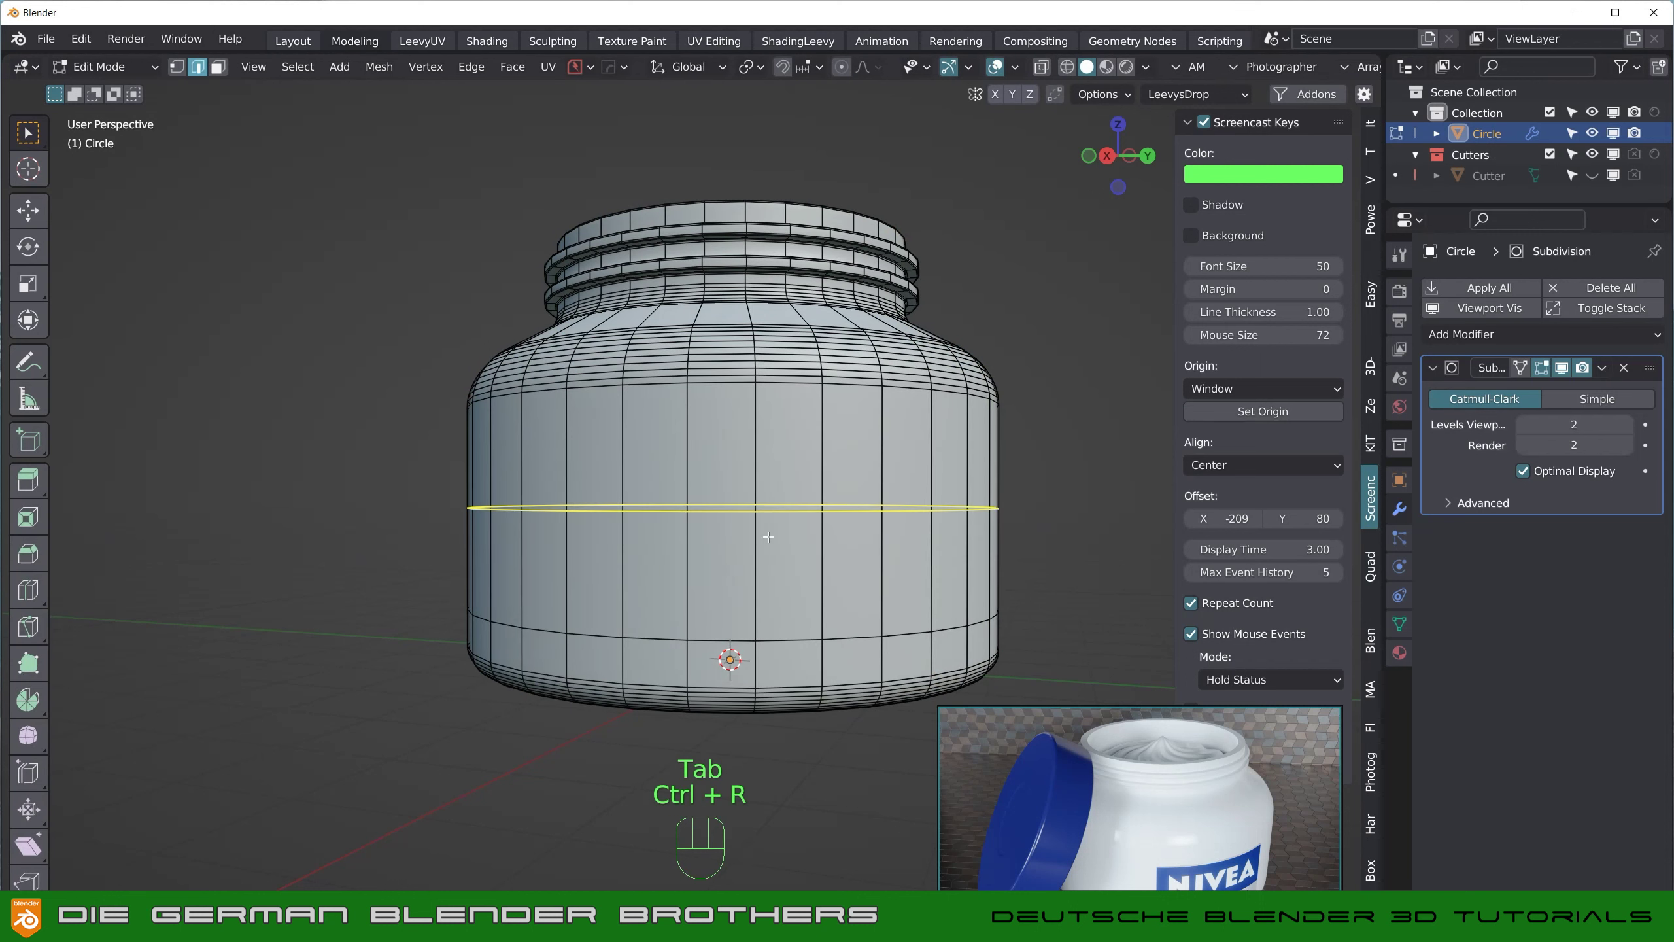
key("Tab")
left_click_drag(889, 585, 850, 611)
left_click_drag(787, 612, 591, 651)
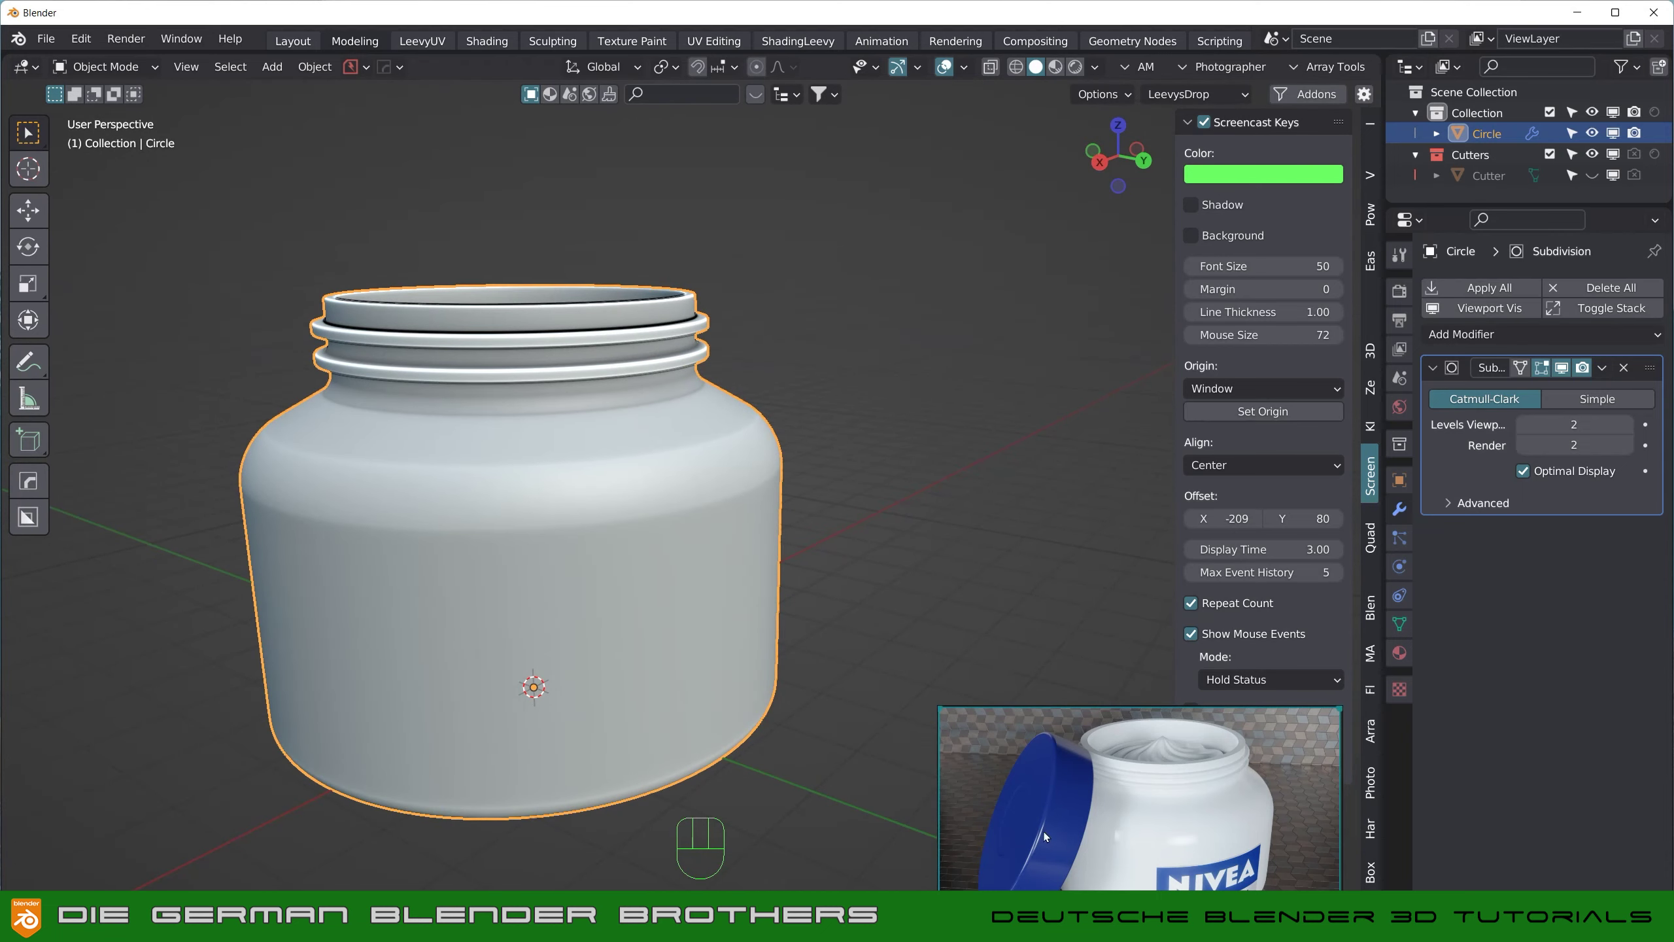
middle_click(697, 496)
left_click_drag(682, 407, 688, 436)
Step: Duplicate the top rim edge loop of the jar's opening with Shift+D
key("Tab")
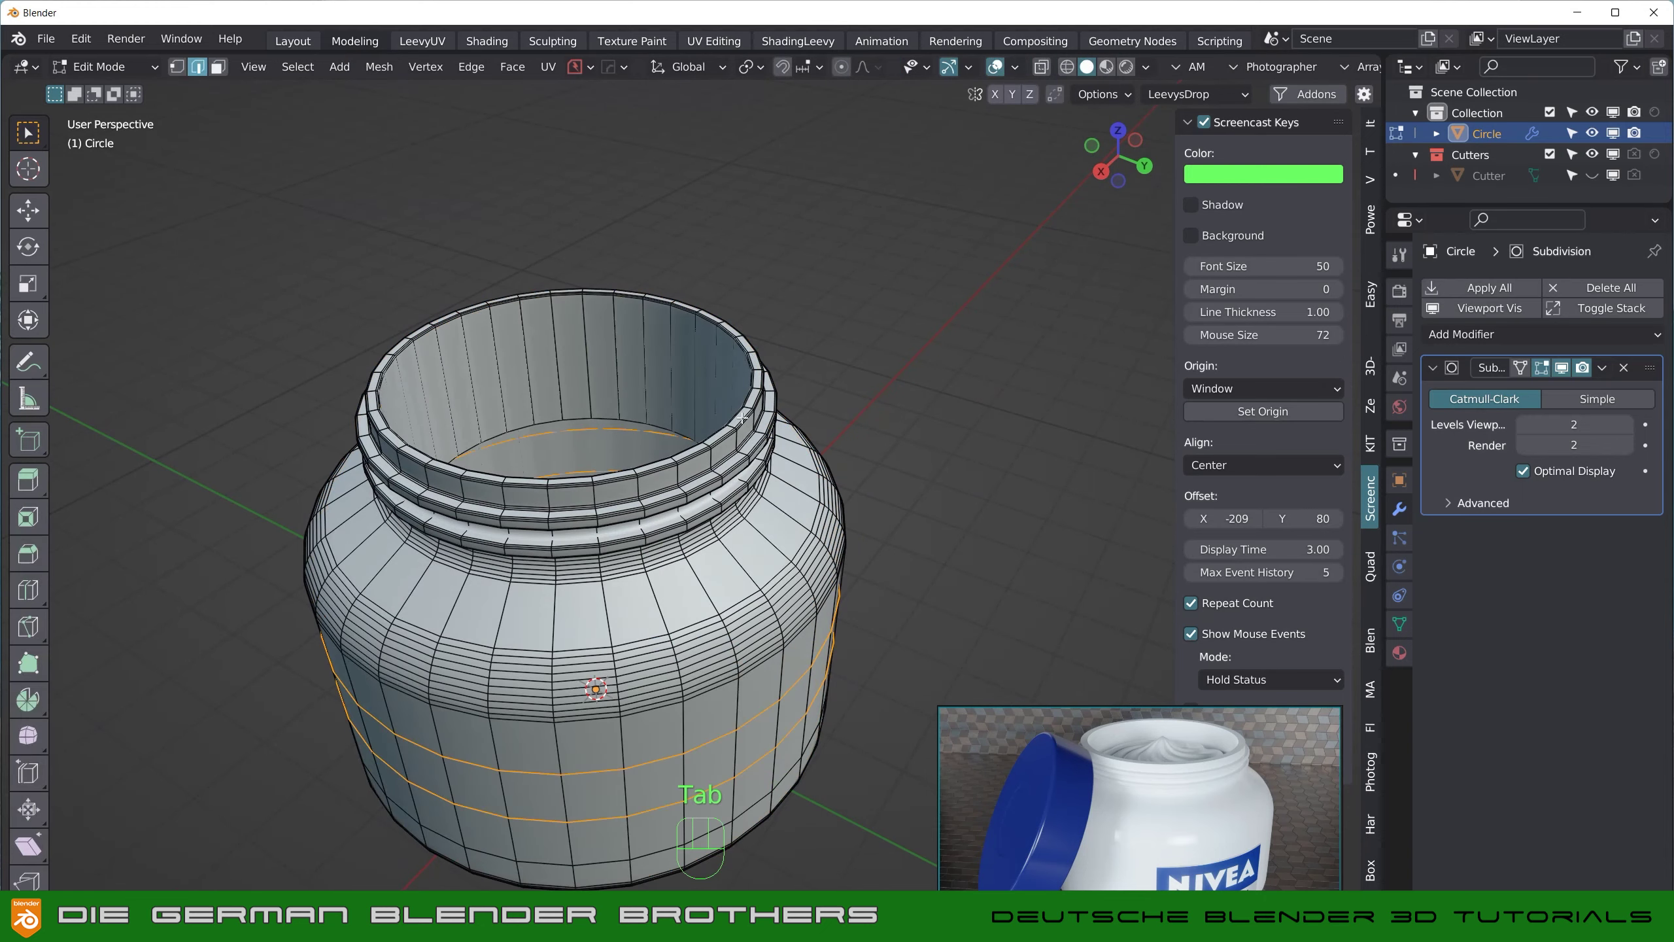
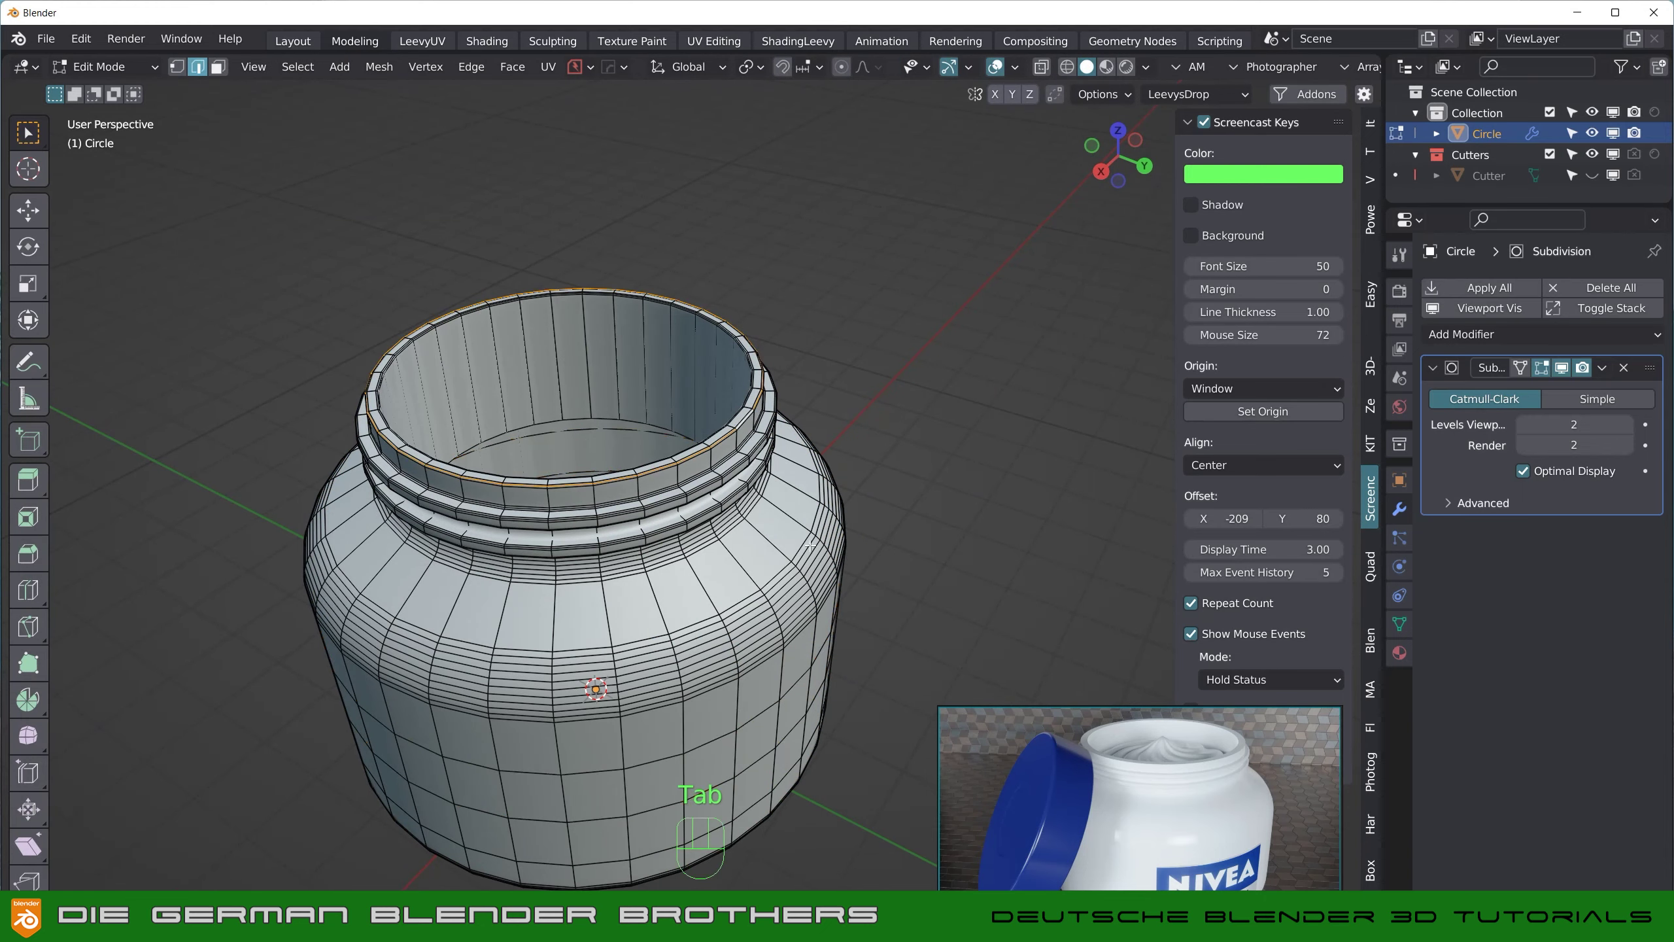
key("shift+d")
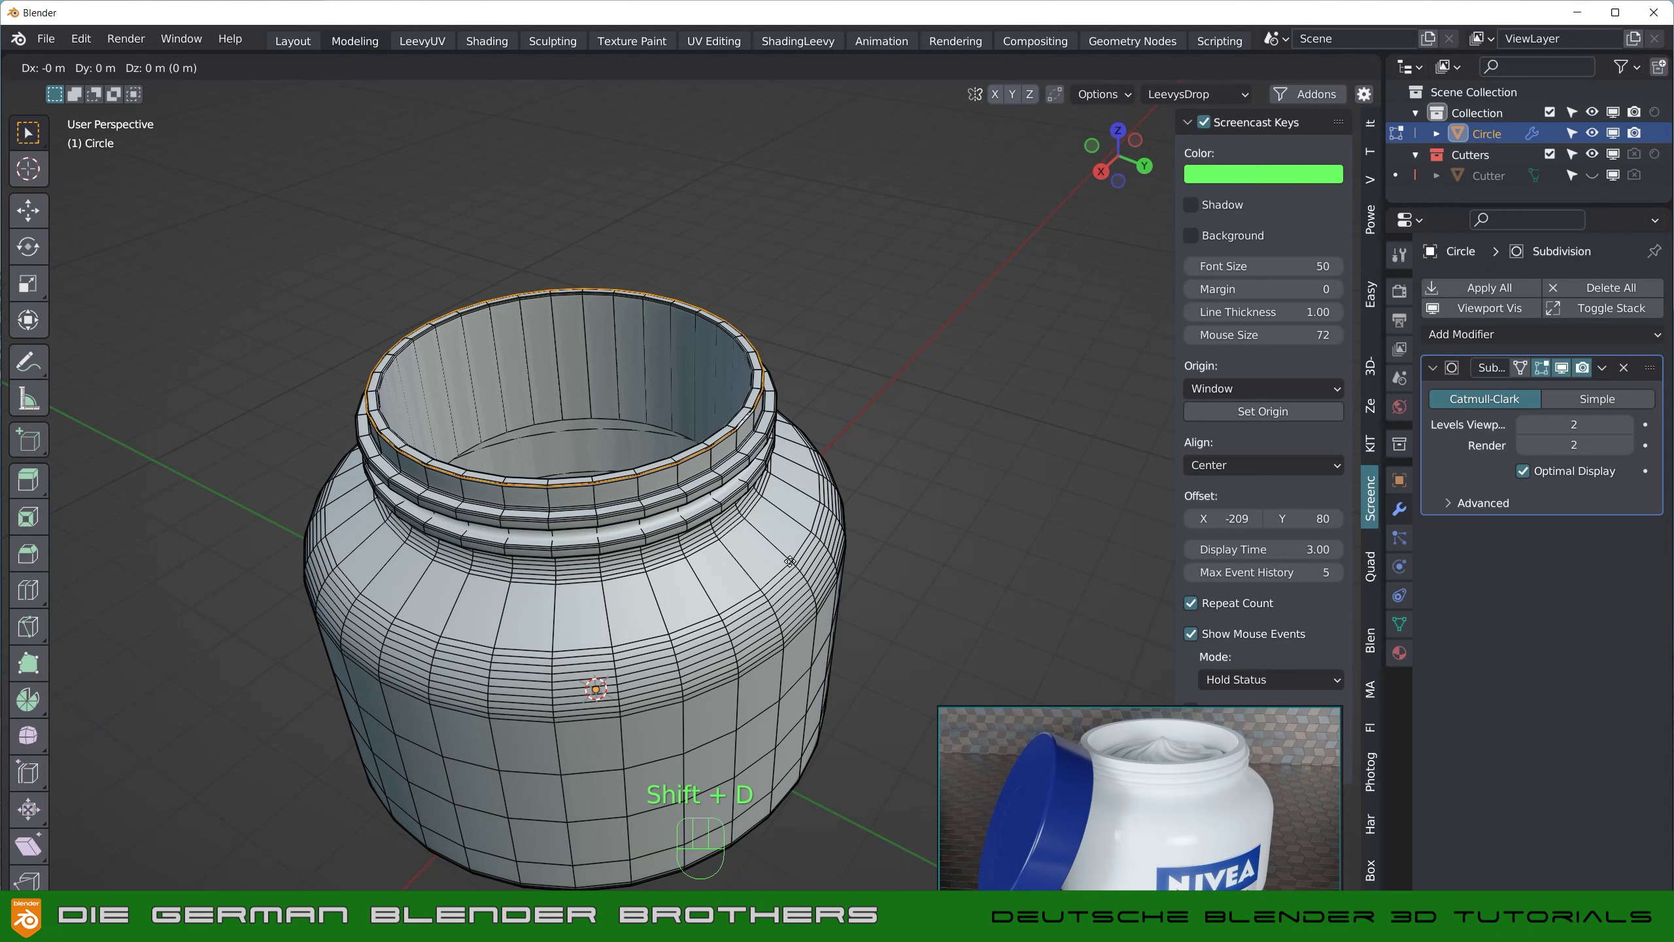
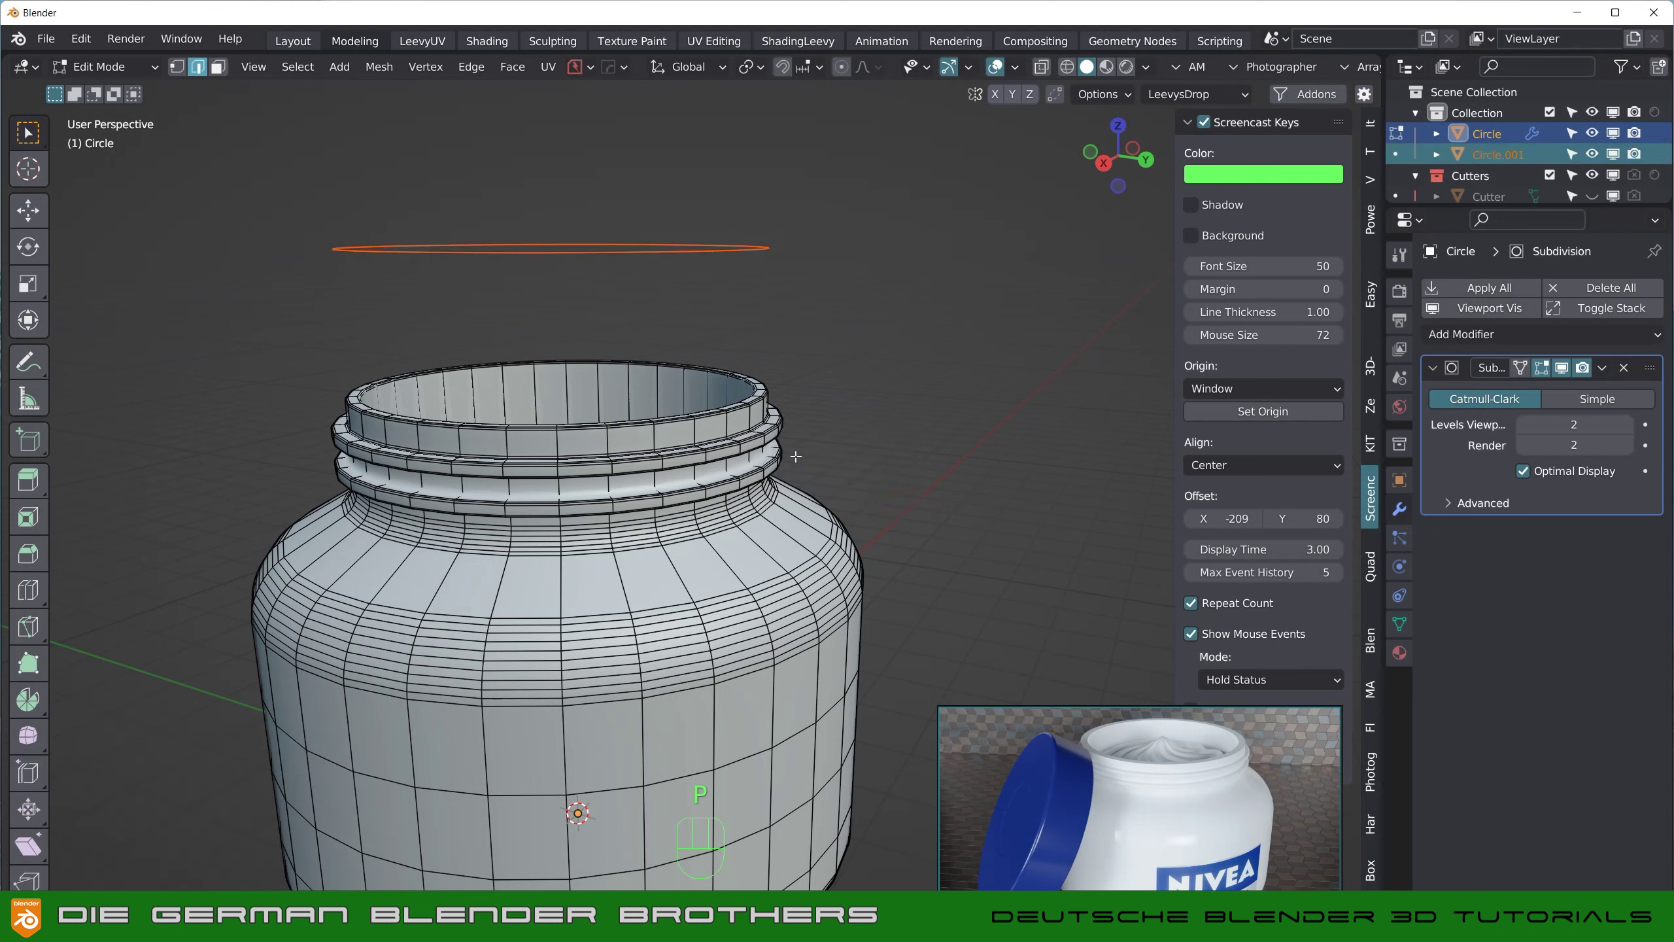
Step: On the separated ring, select all, fill the top face and extrude it down into a lid wall
key("Tab")
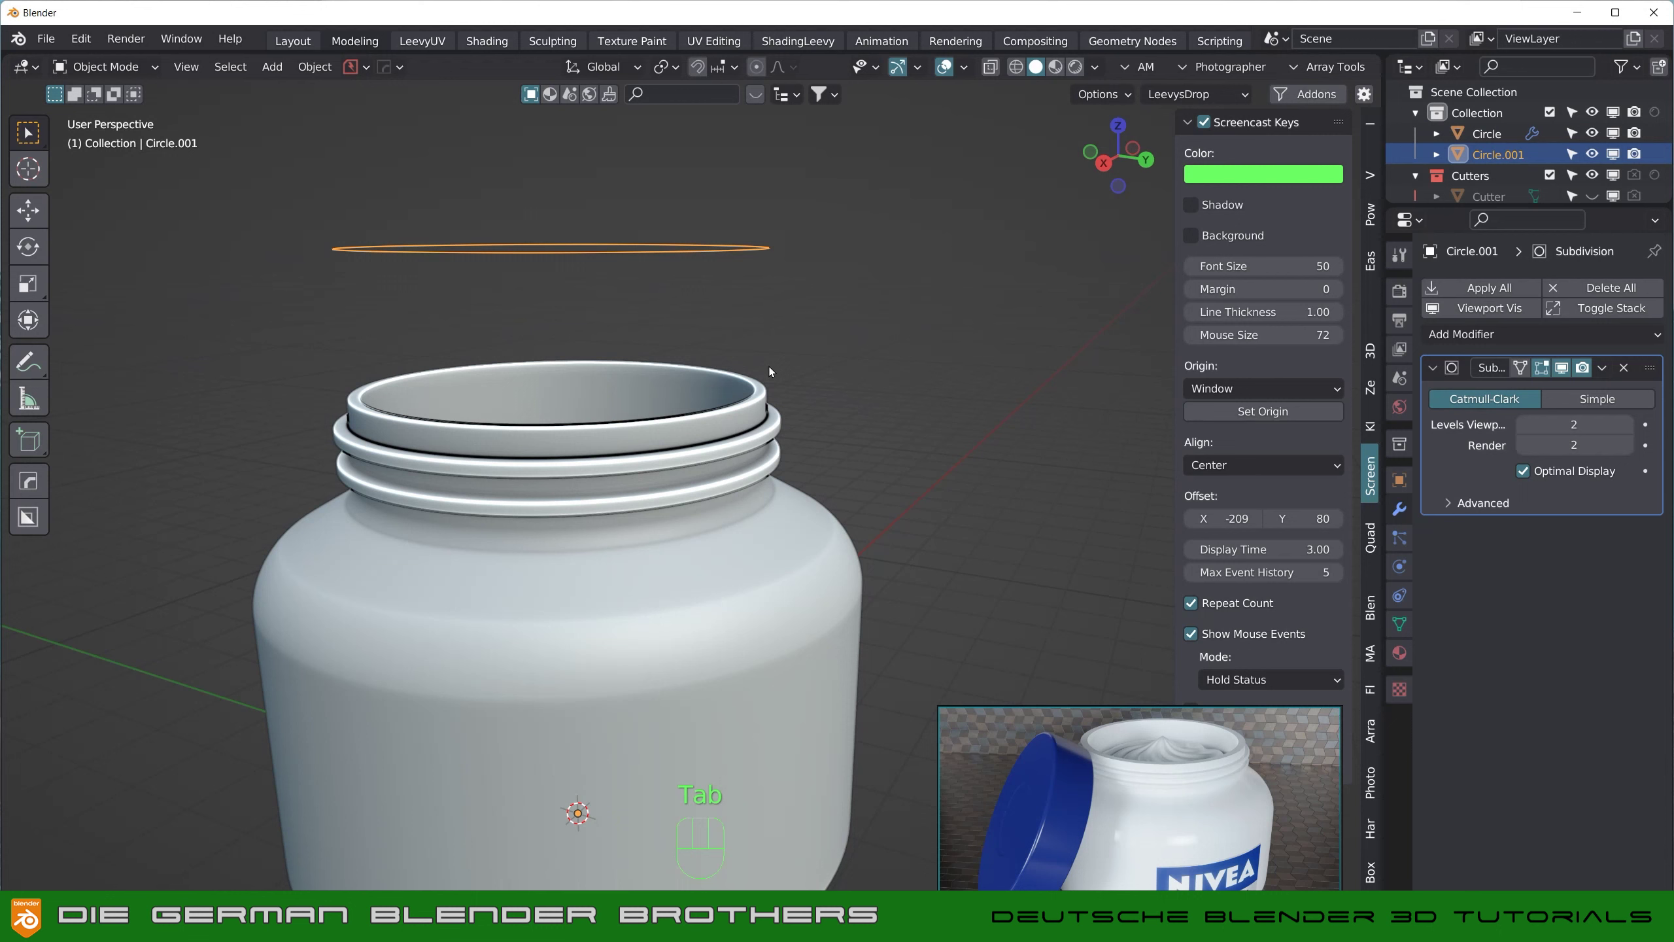
key("Tab")
key("a")
key("f")
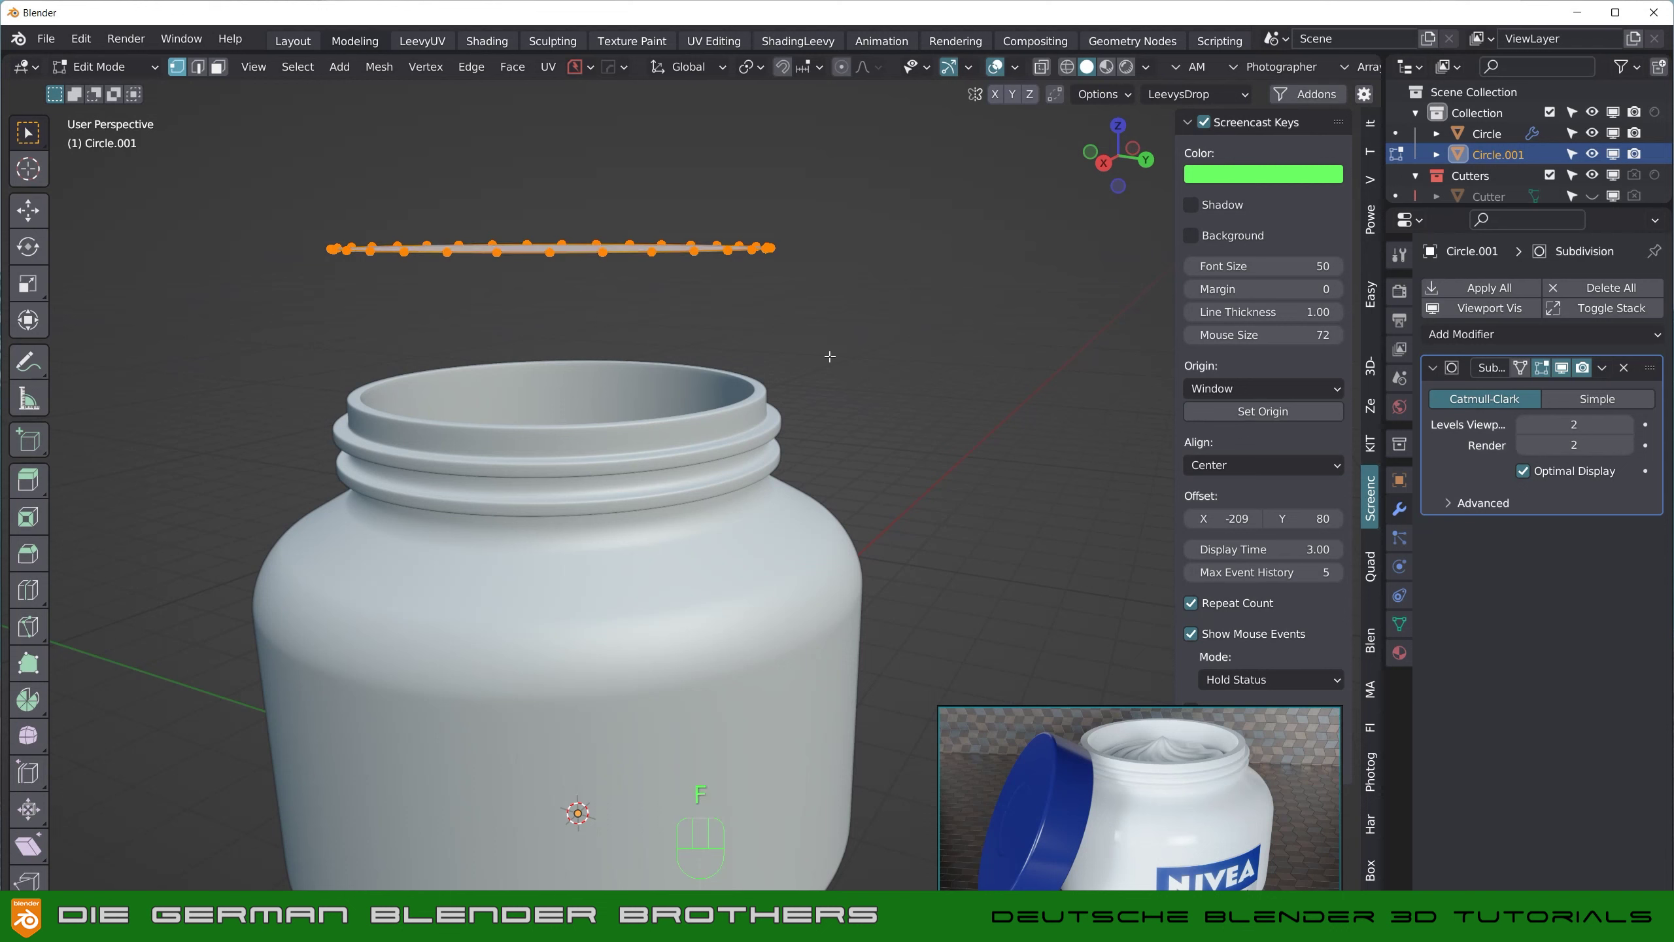
key("e")
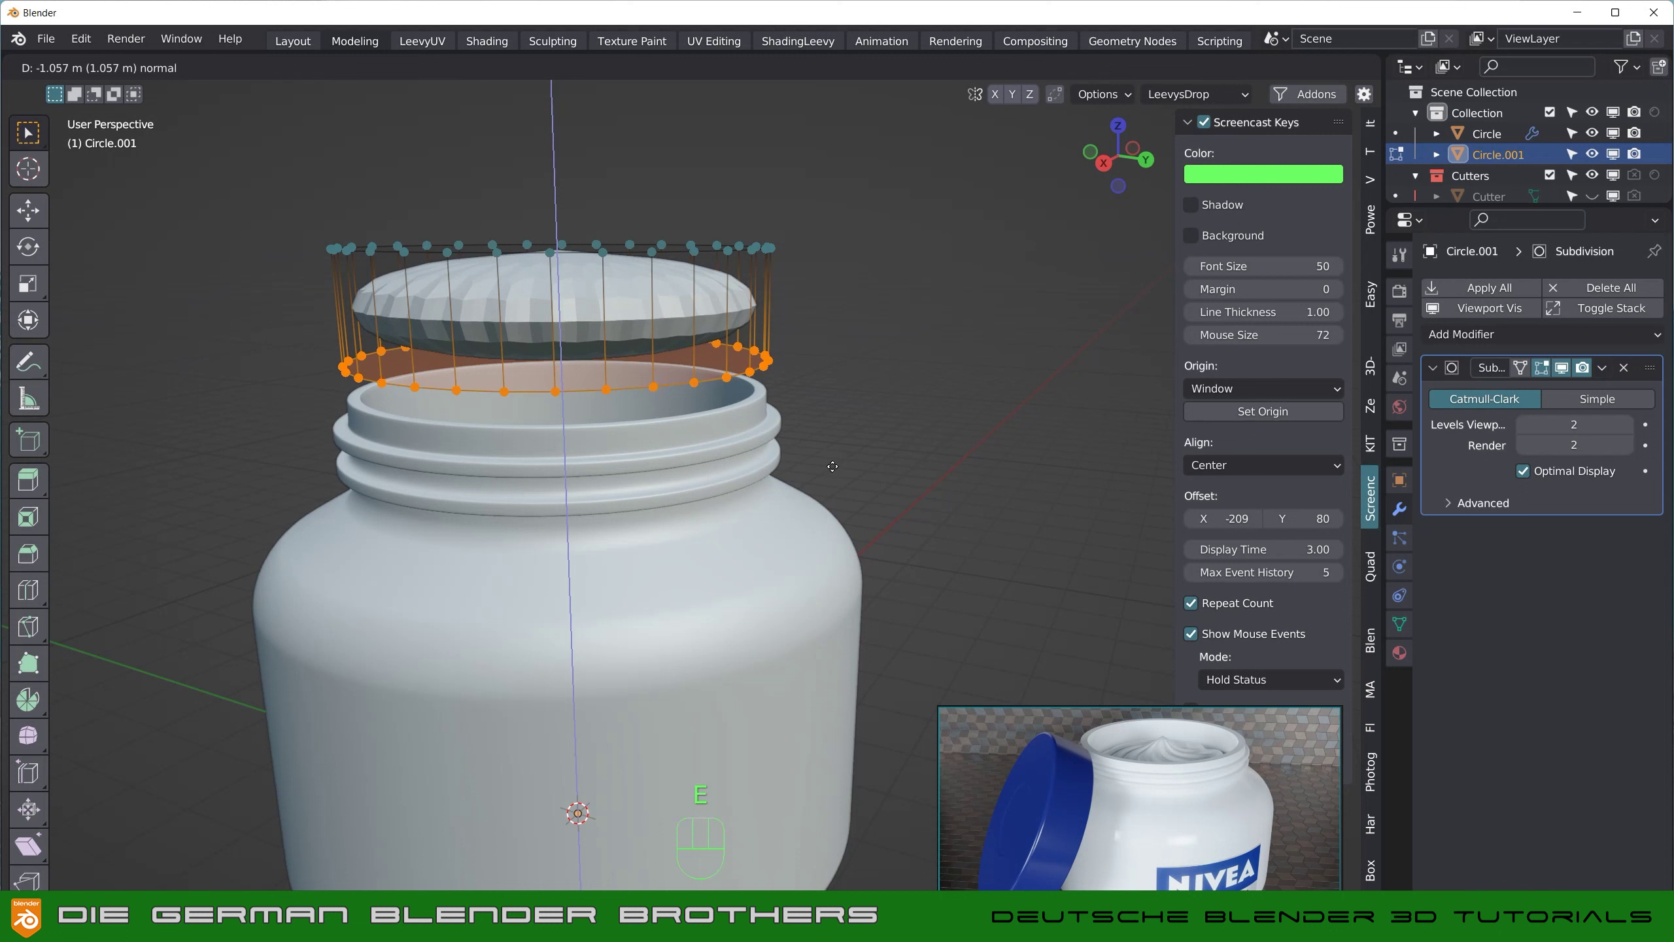
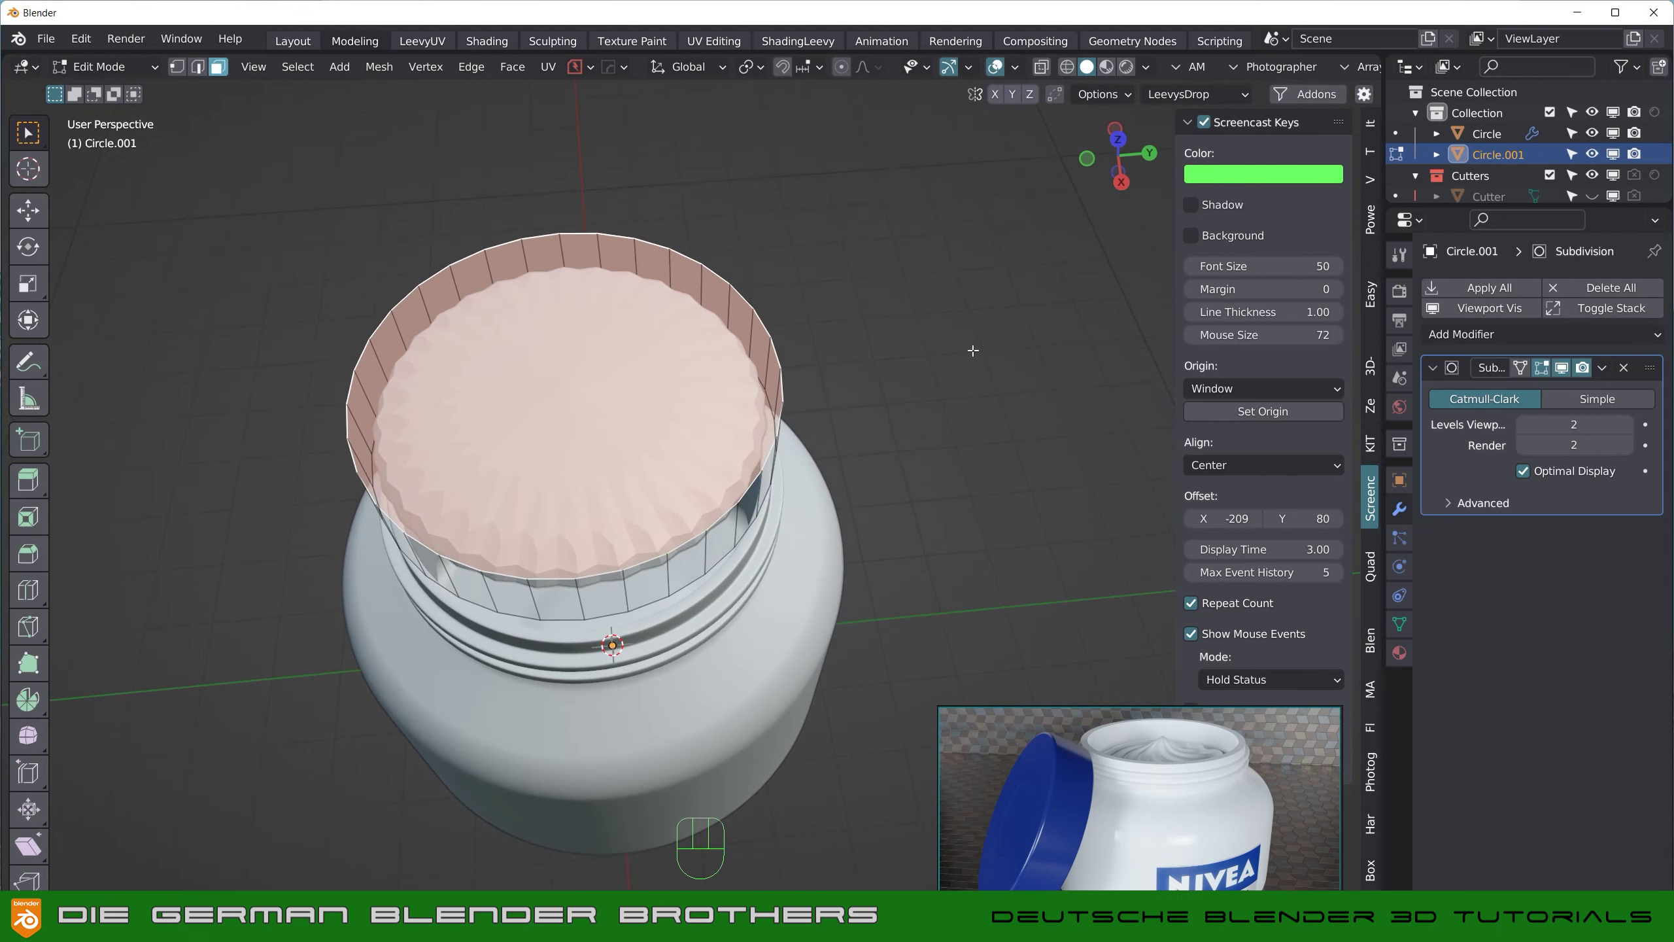
Step: Inset the lid's top face into a recessed centre panel with sharp-marked edges
key("i")
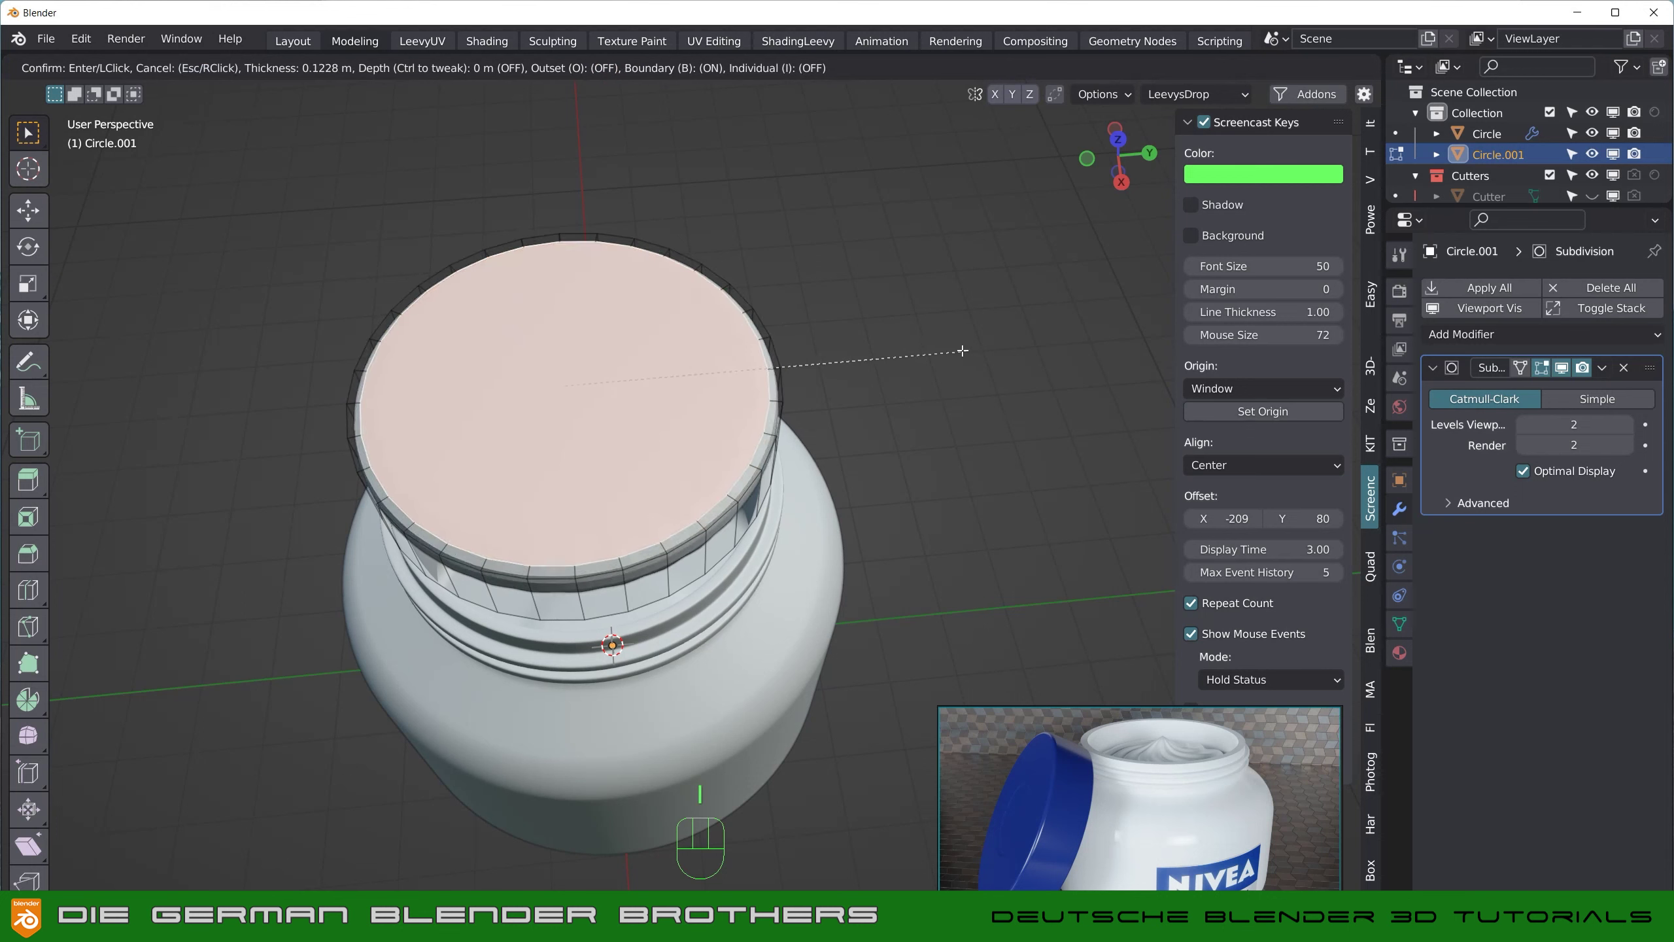
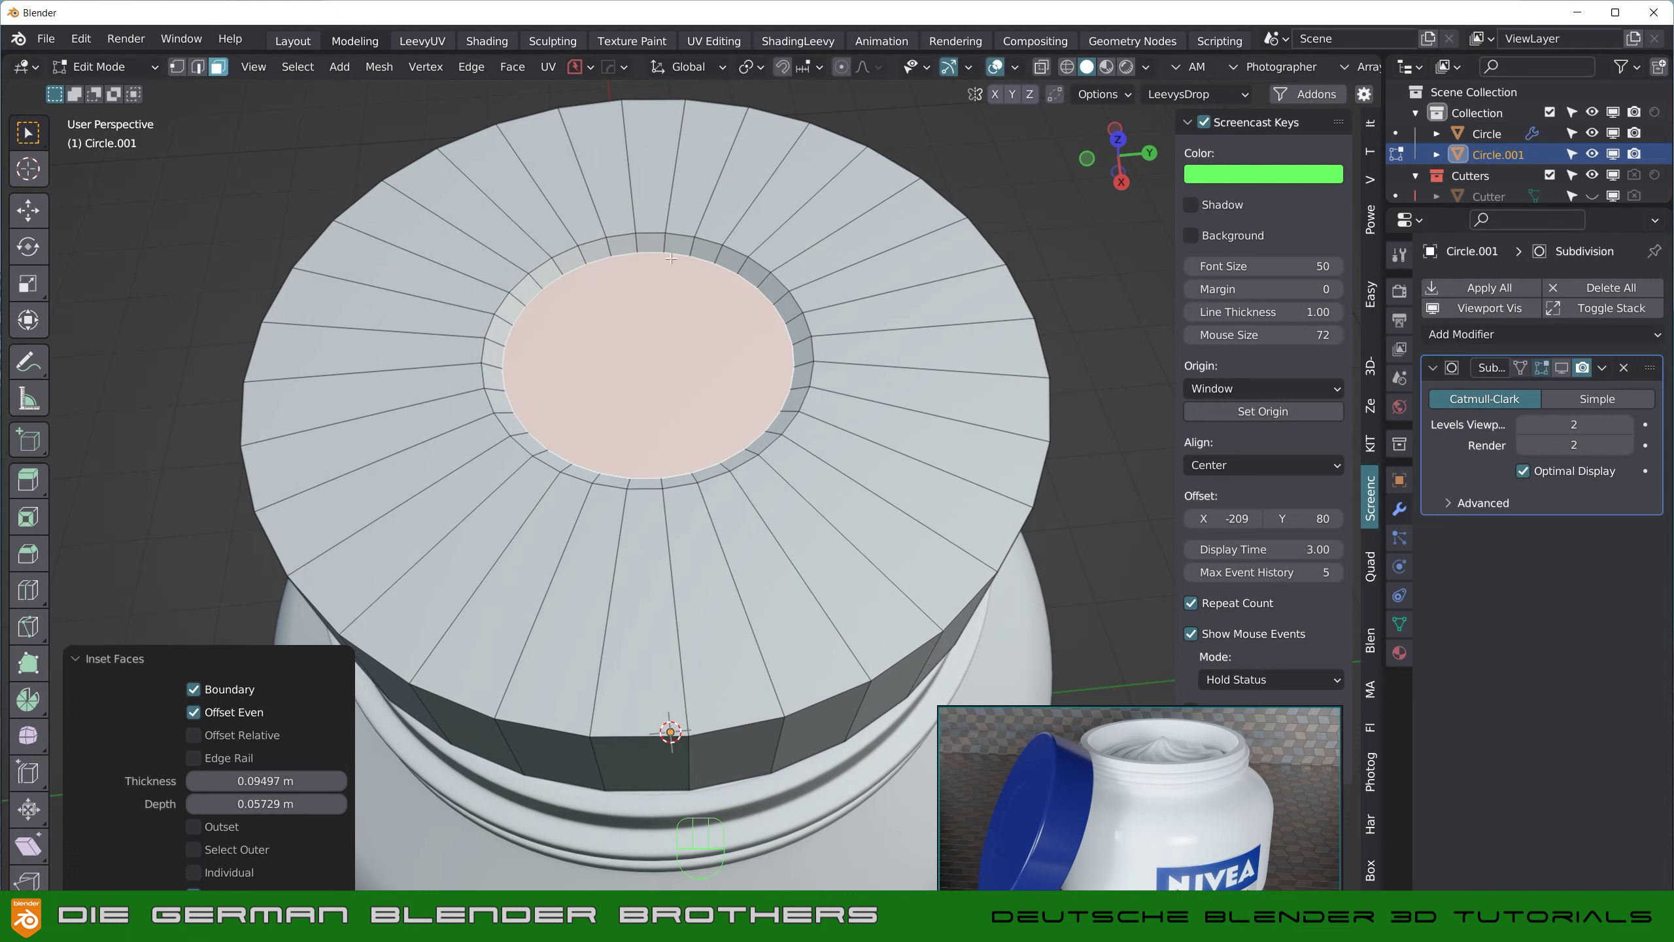
key("Tab")
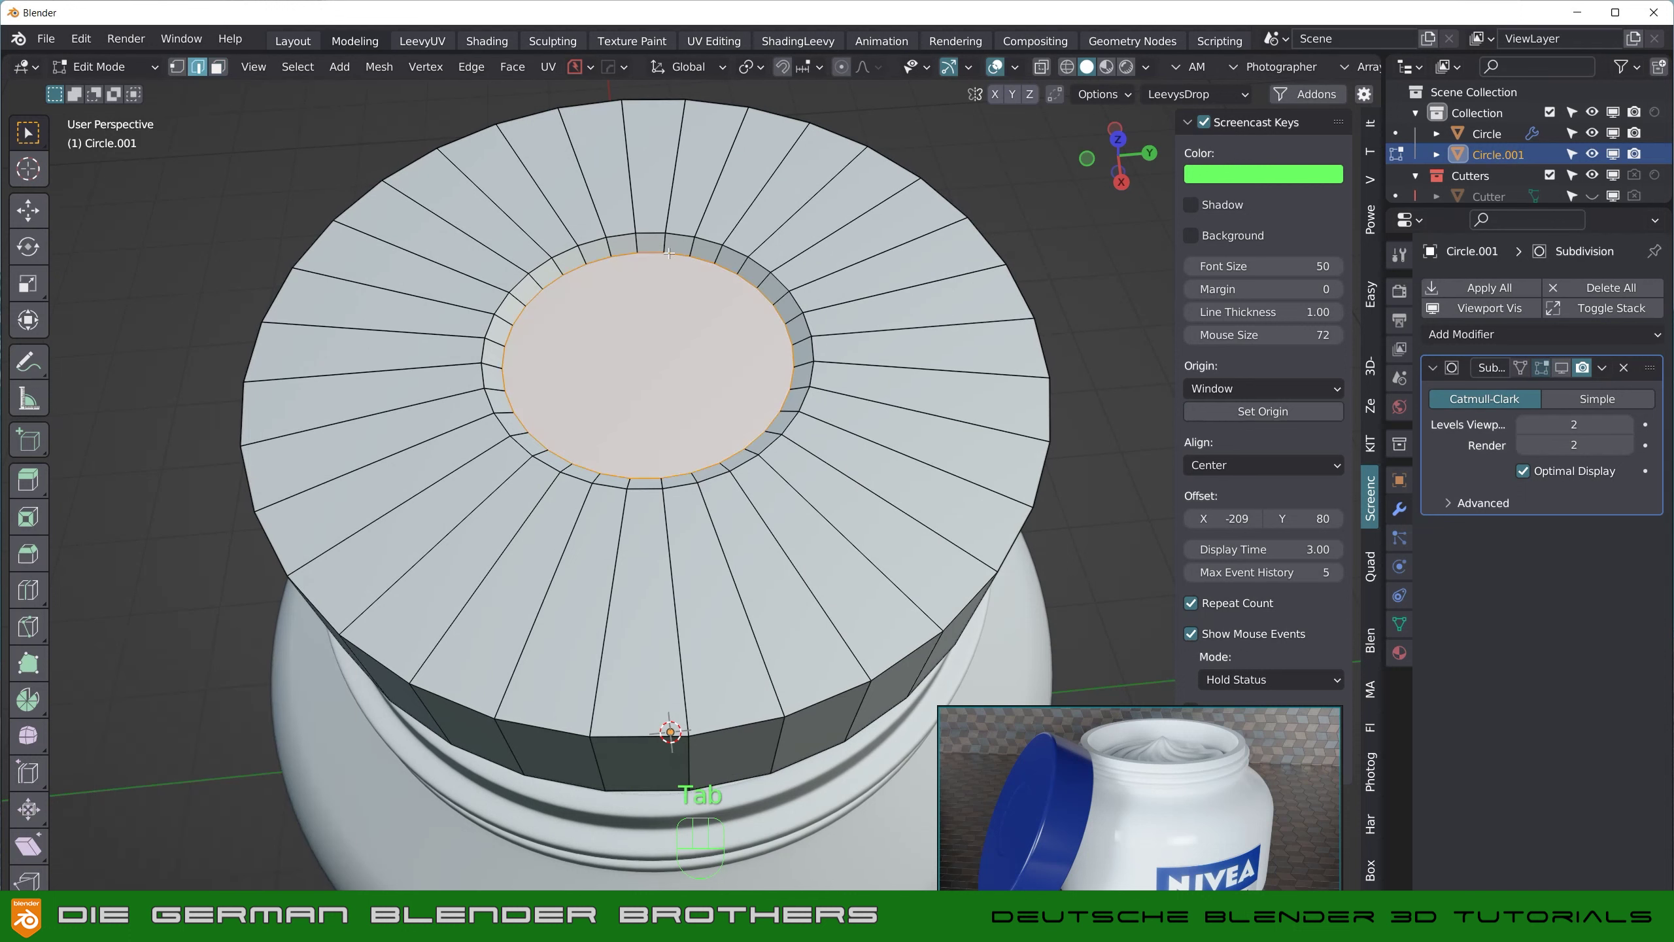
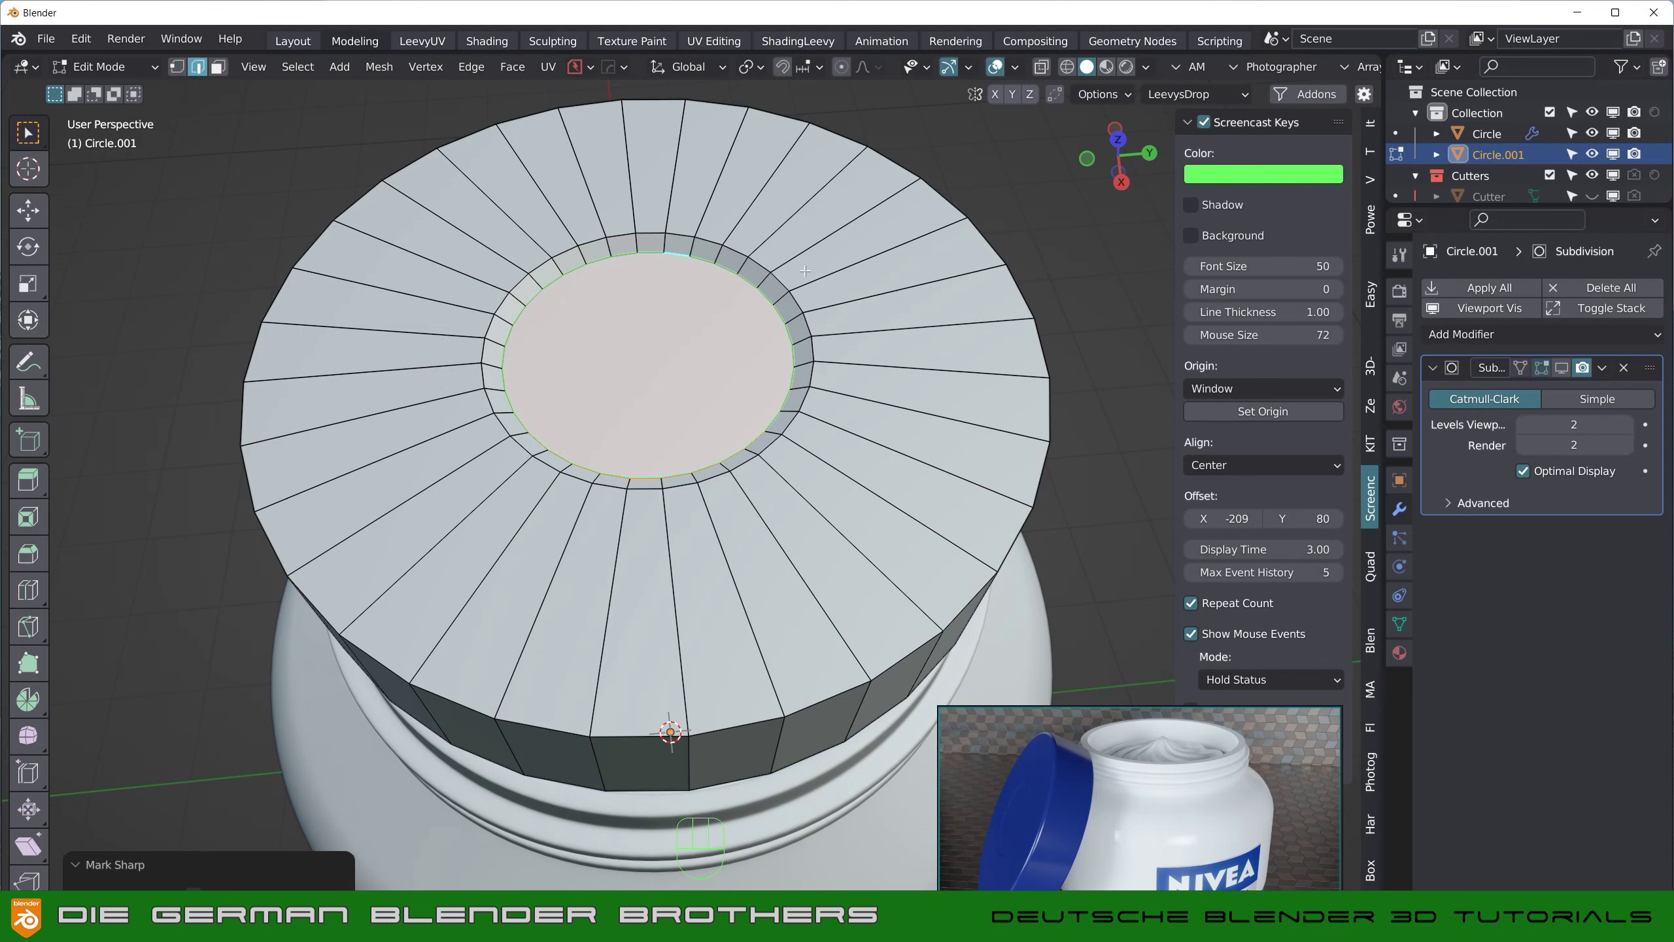
key("Tab")
Step: Bevel the lid's outer top edge loop to round it off
left_click_drag(787, 475, 779, 375)
key("Tab")
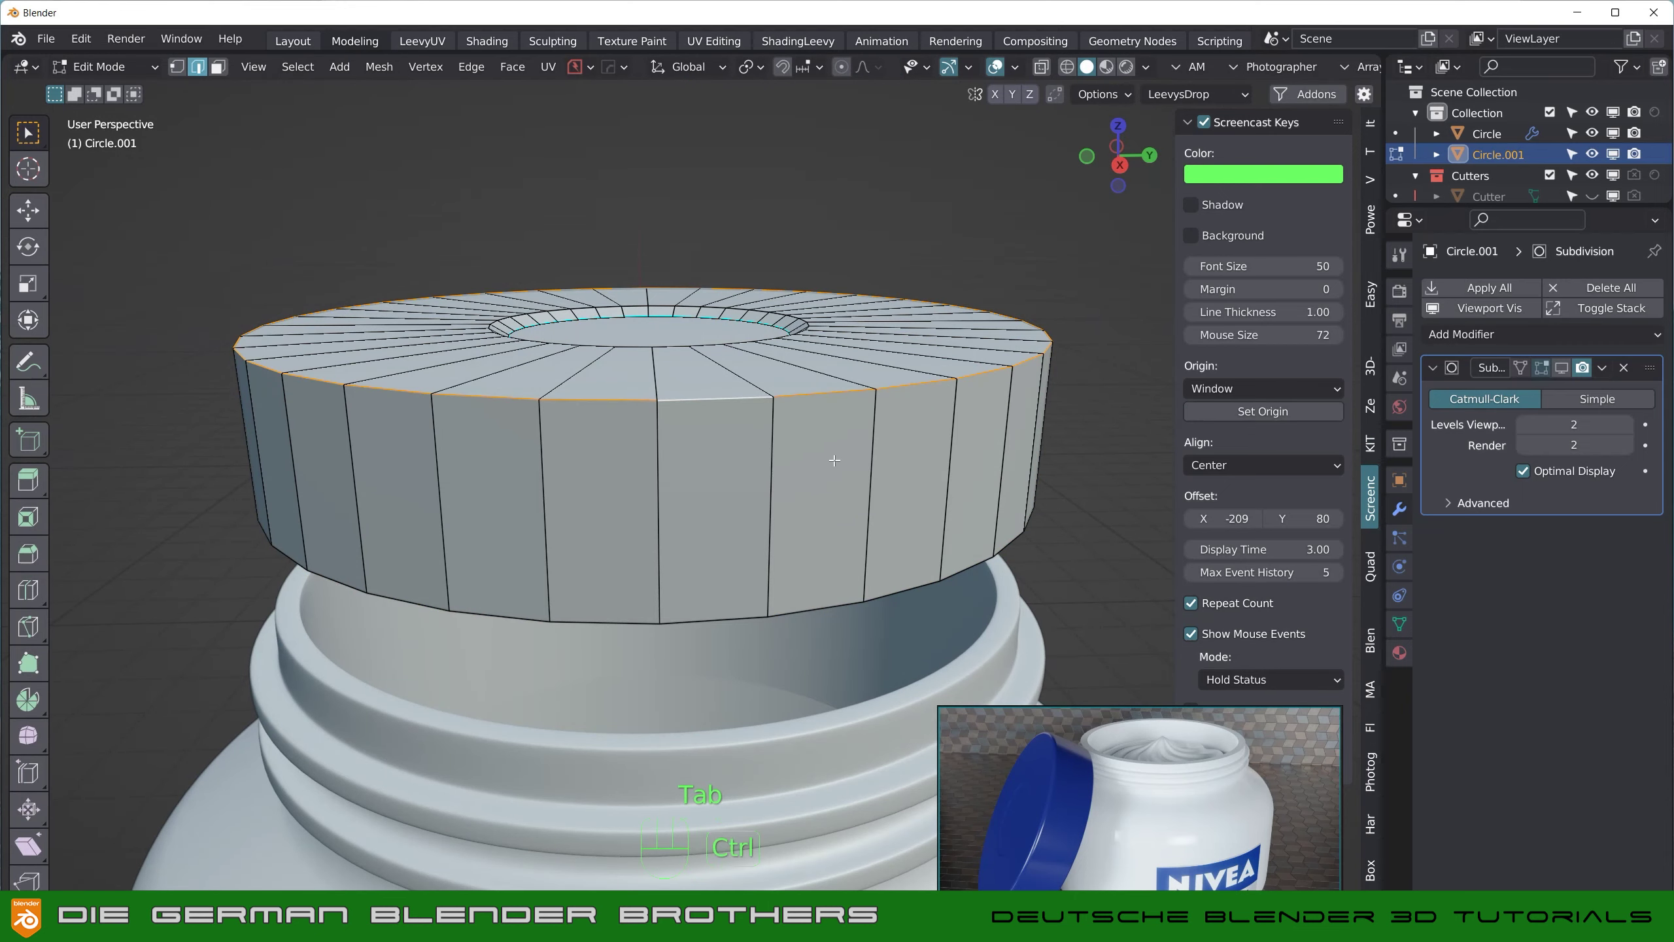
key("ctrl+b")
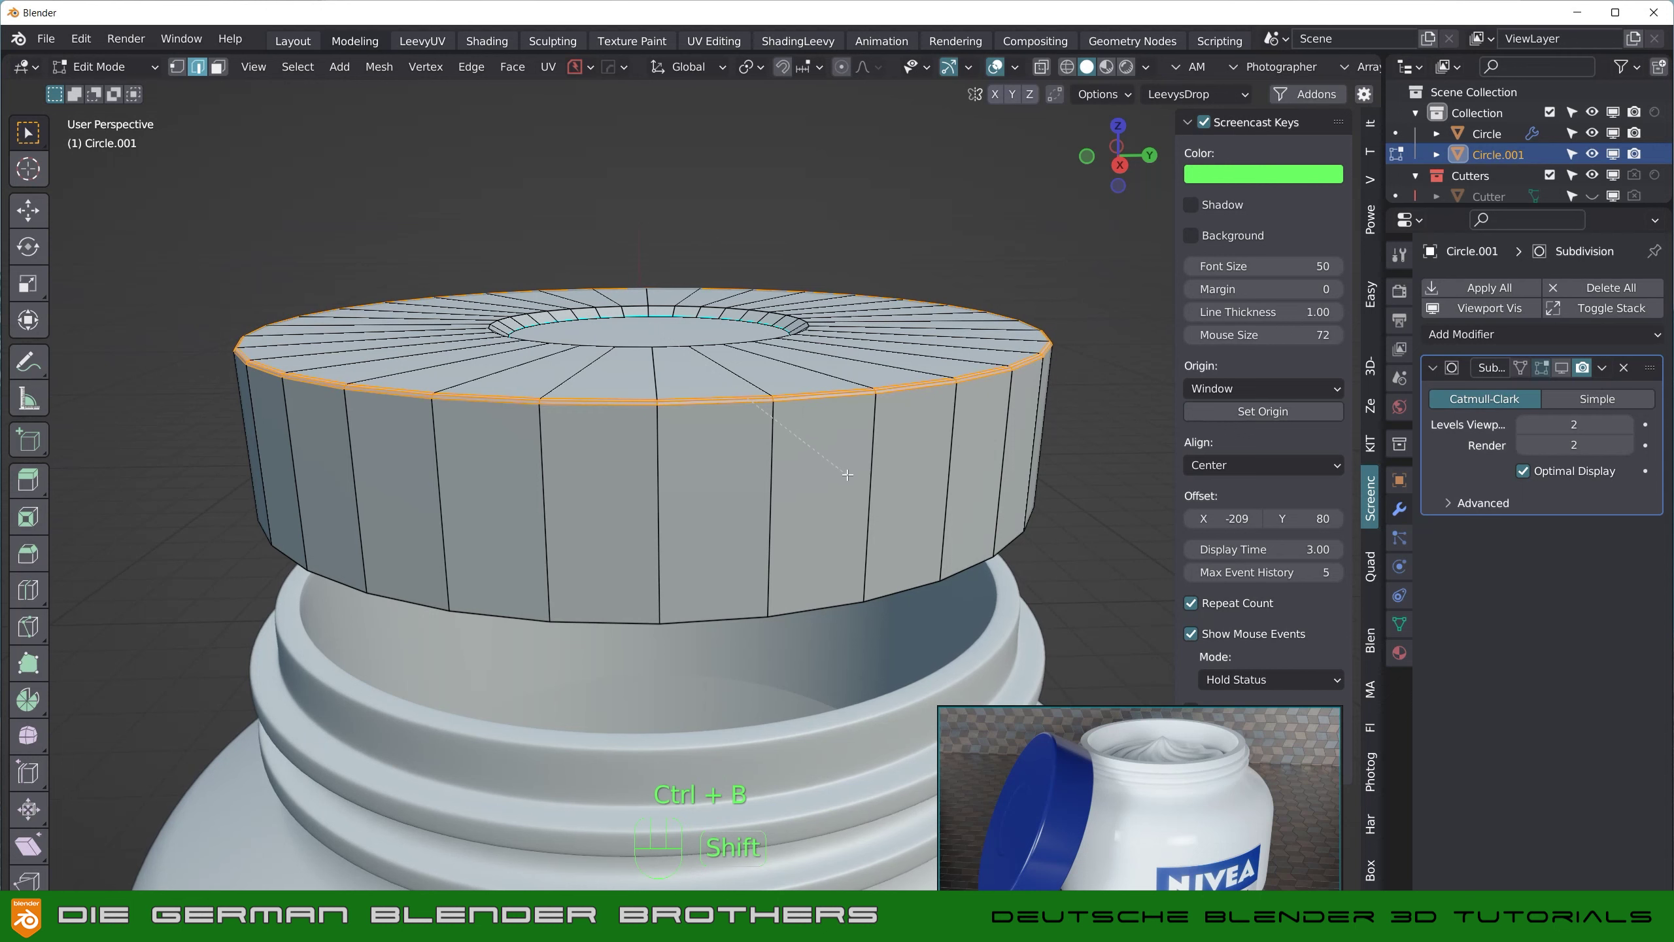
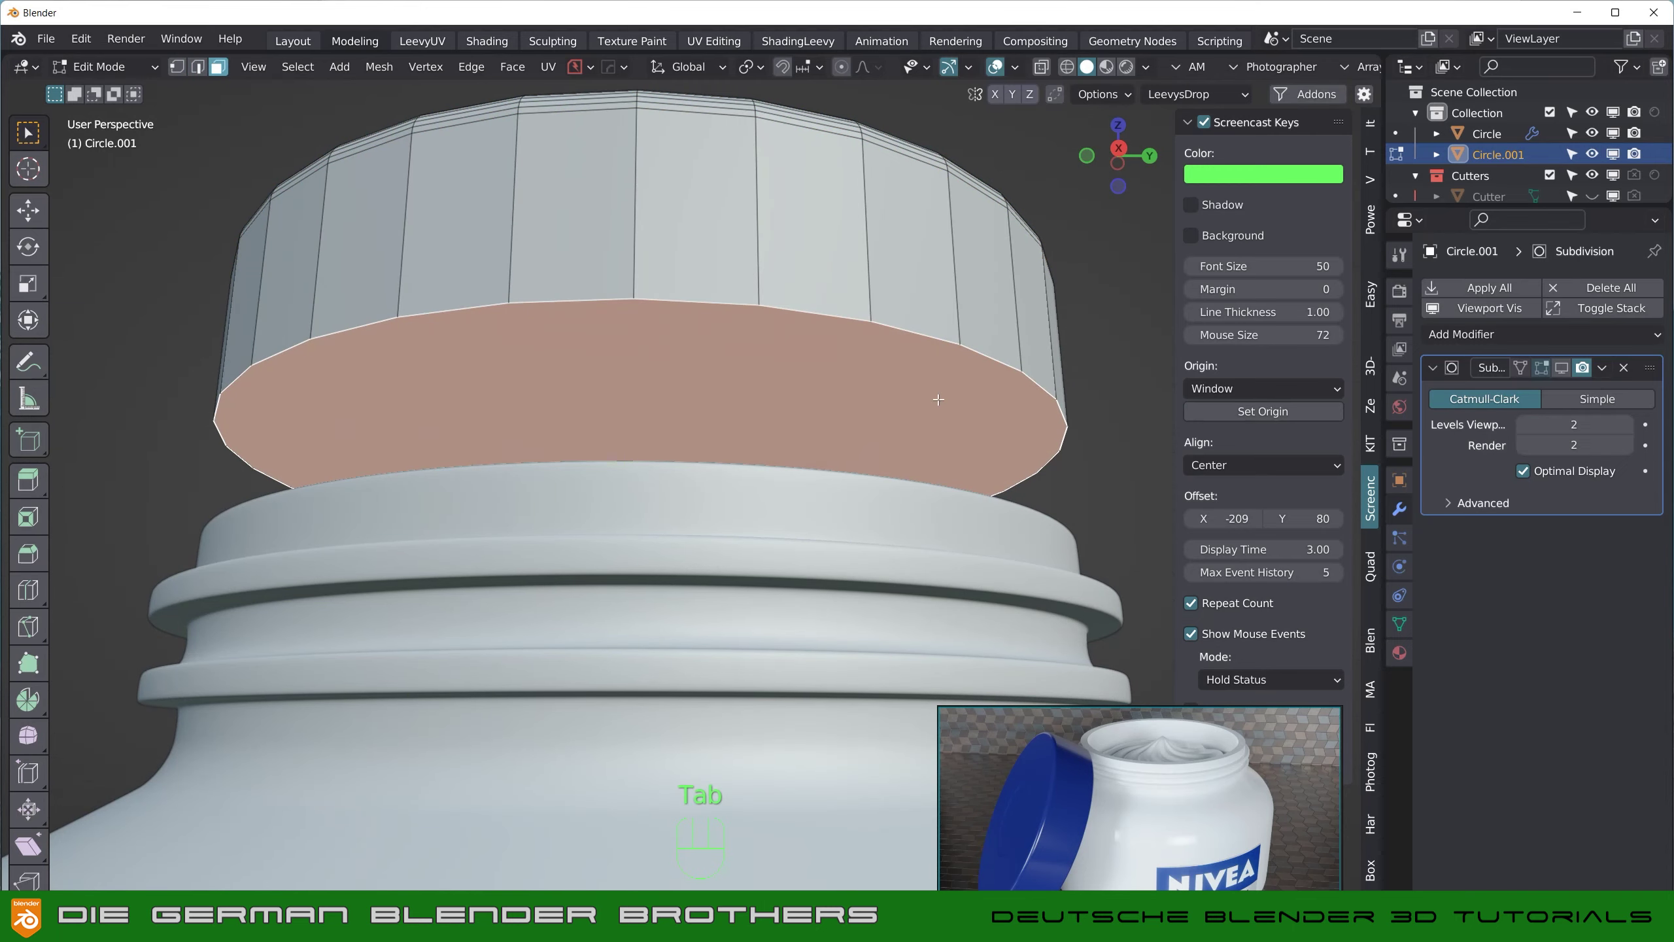
Step: Inset the bottom face, delete its centre to hollow the lid, and bevel the bottom rim
key("i")
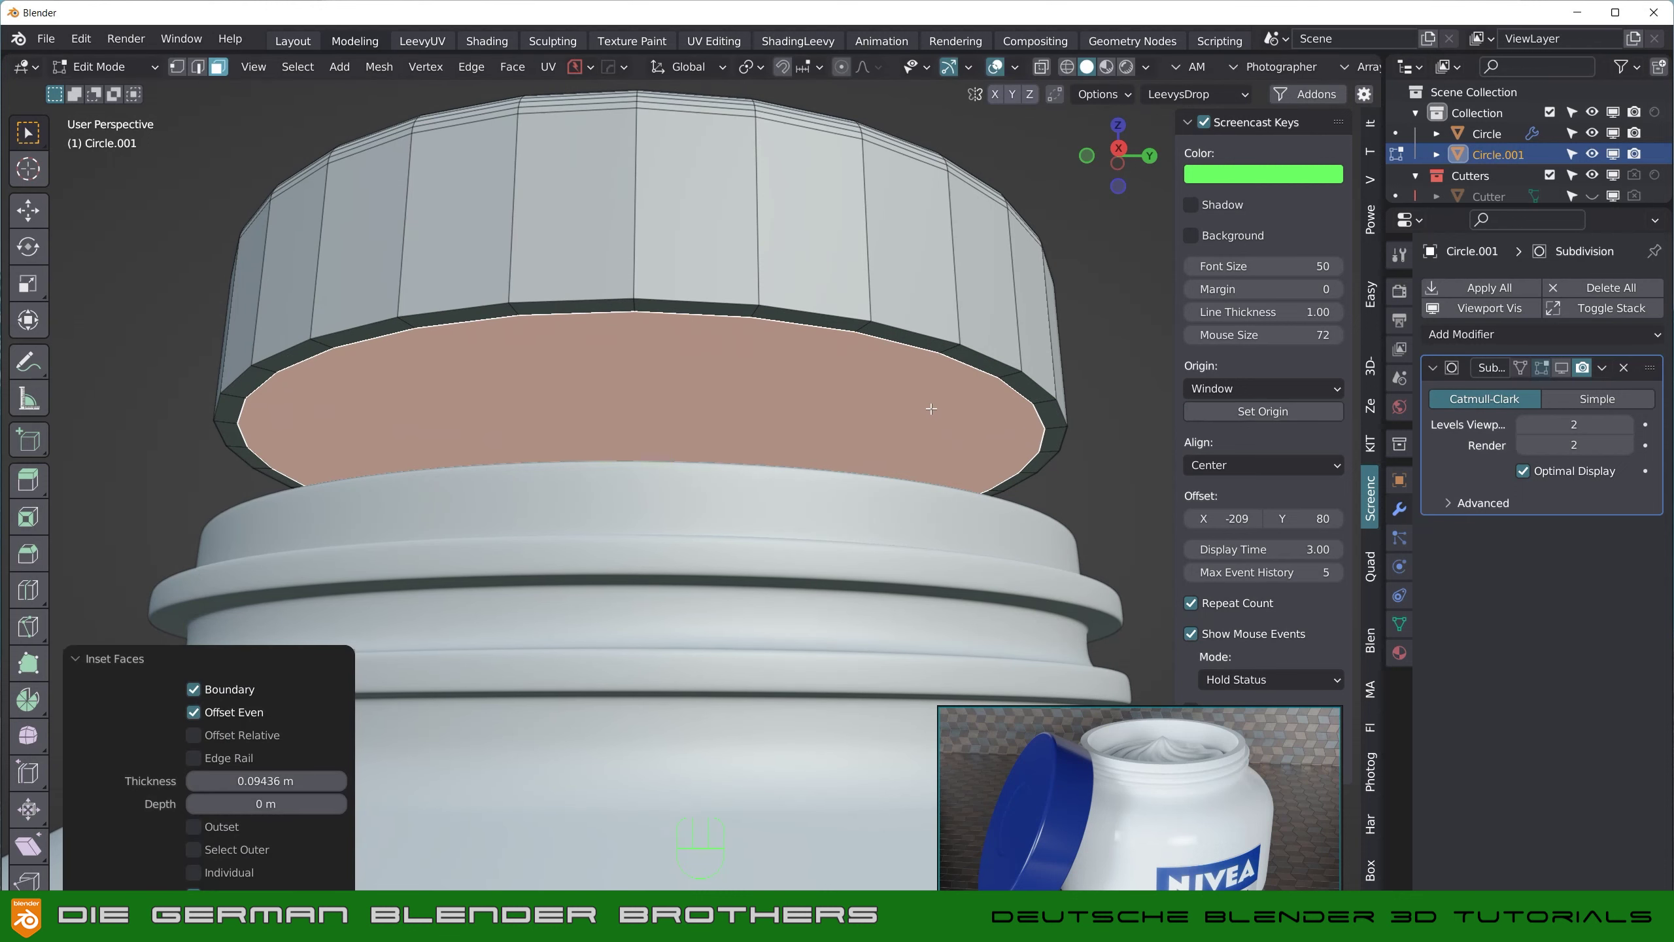
key("x")
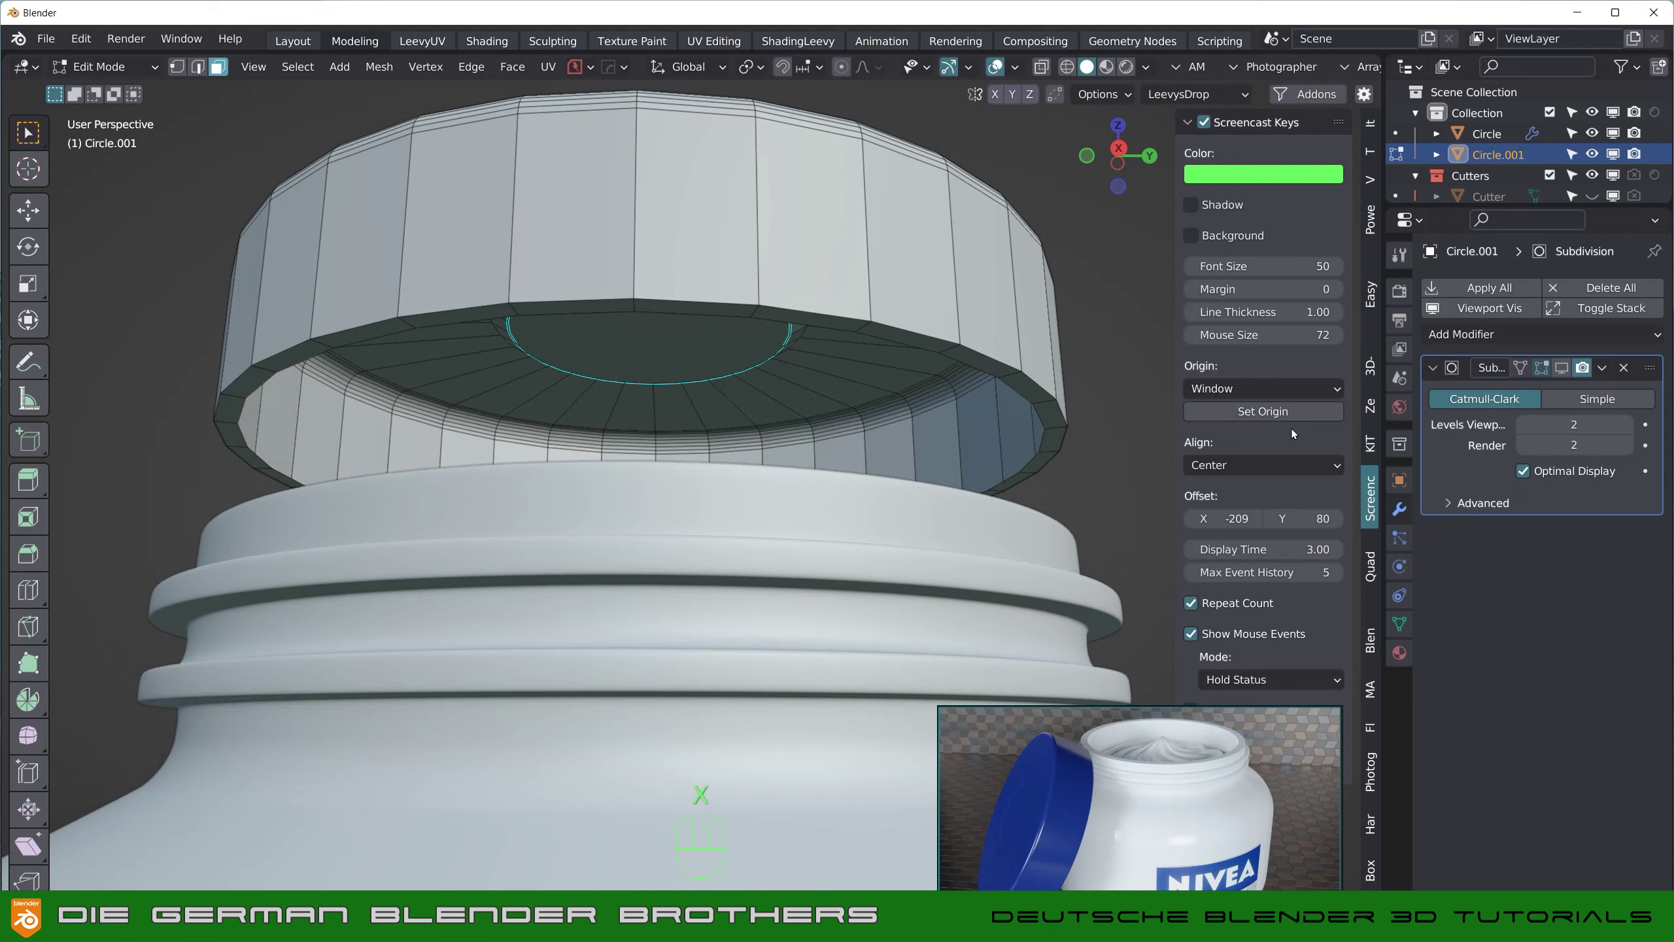
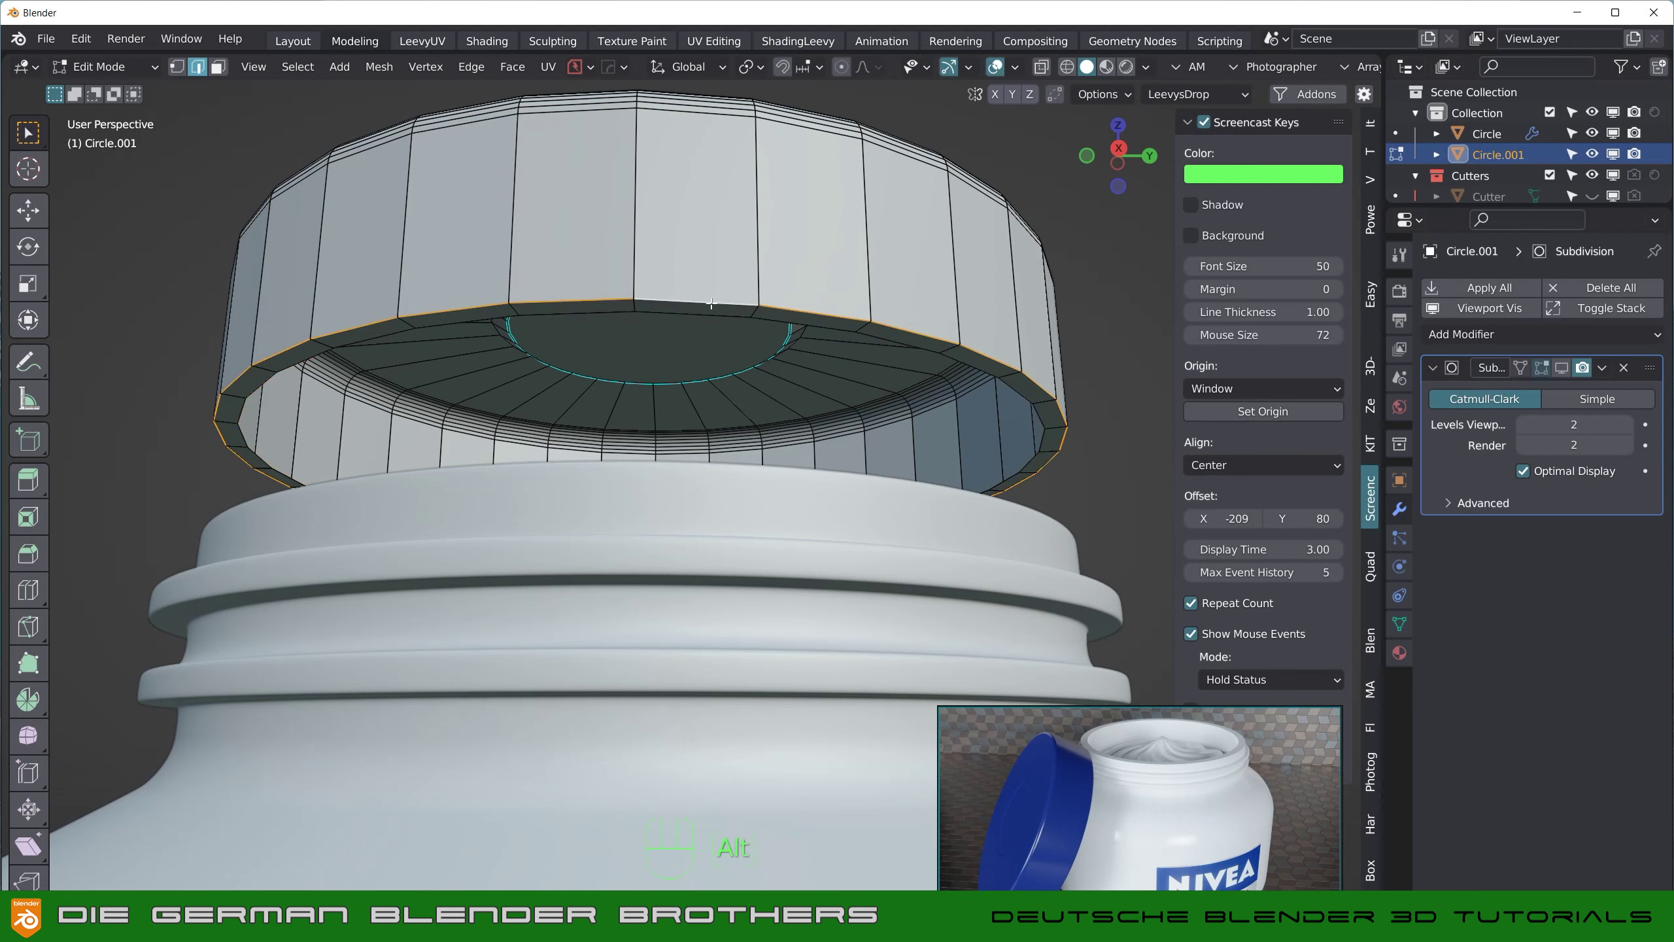
key("ctrl+b")
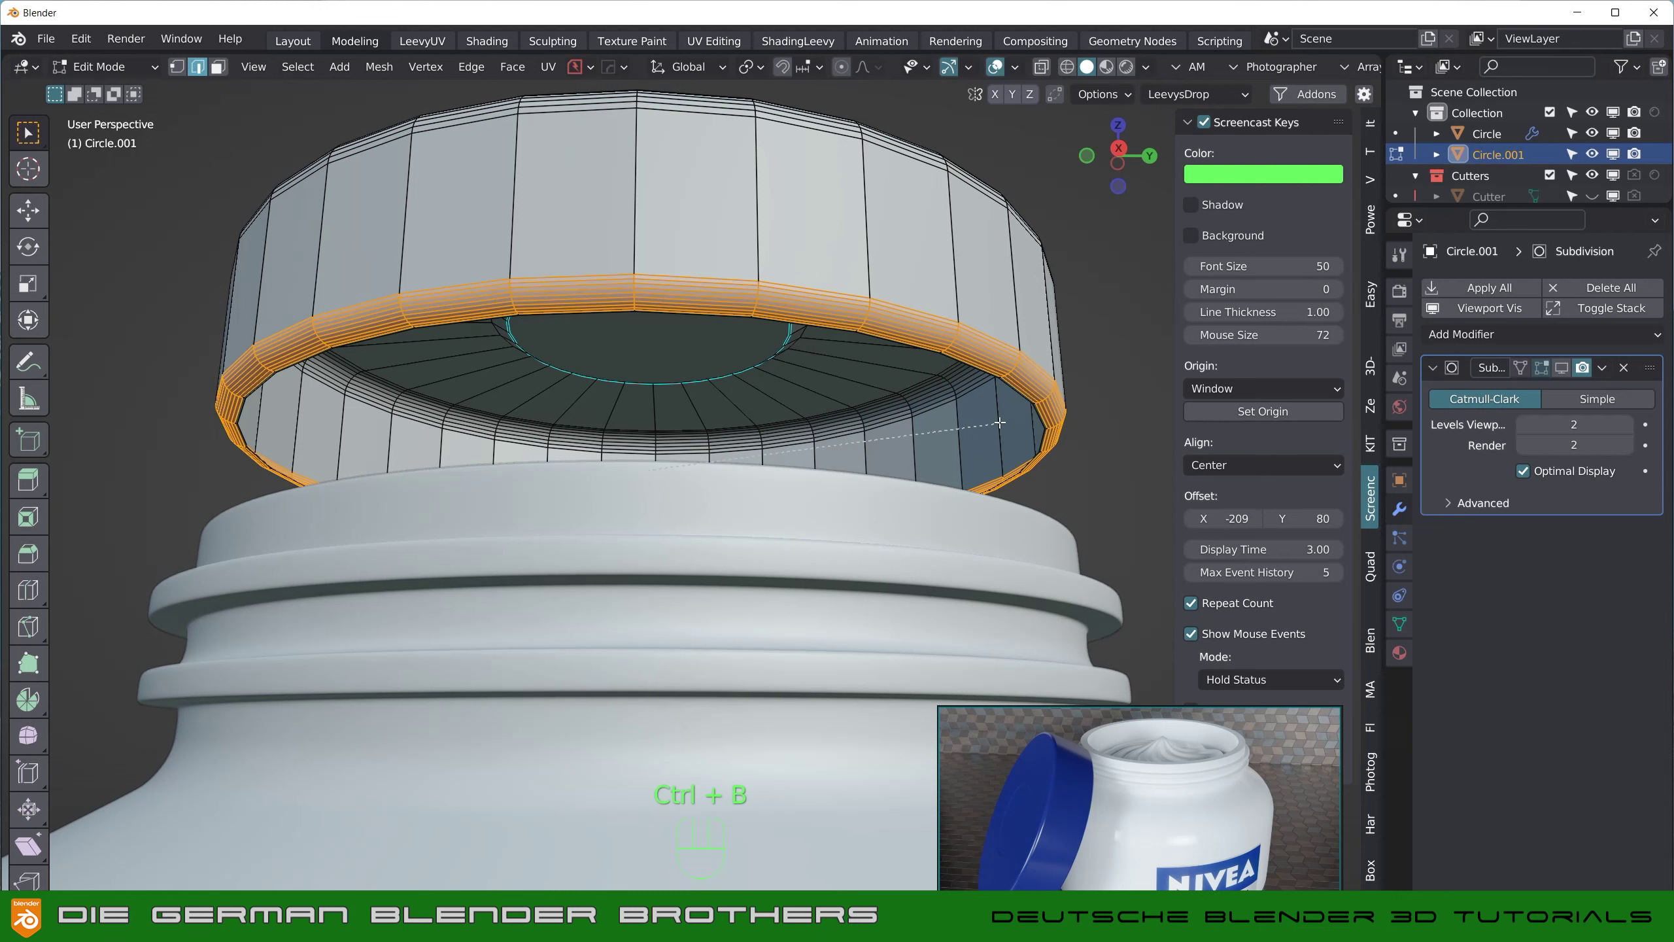
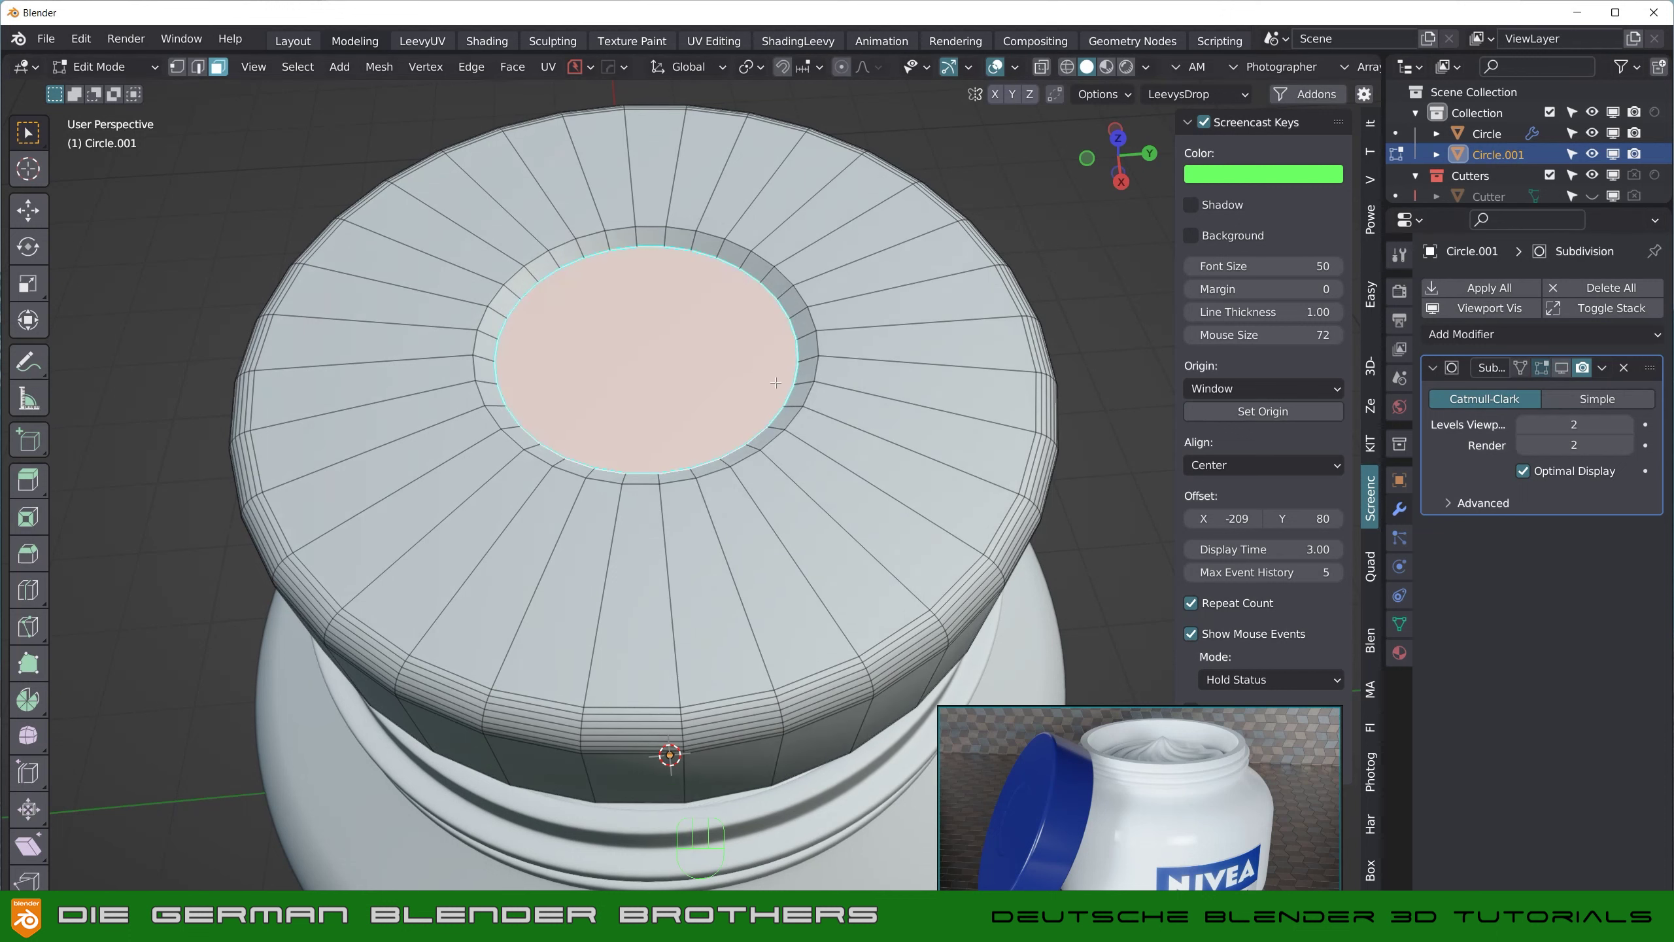
Step: Poke the lid's centre panel into a triangle fan and inspect it from above
key("F3")
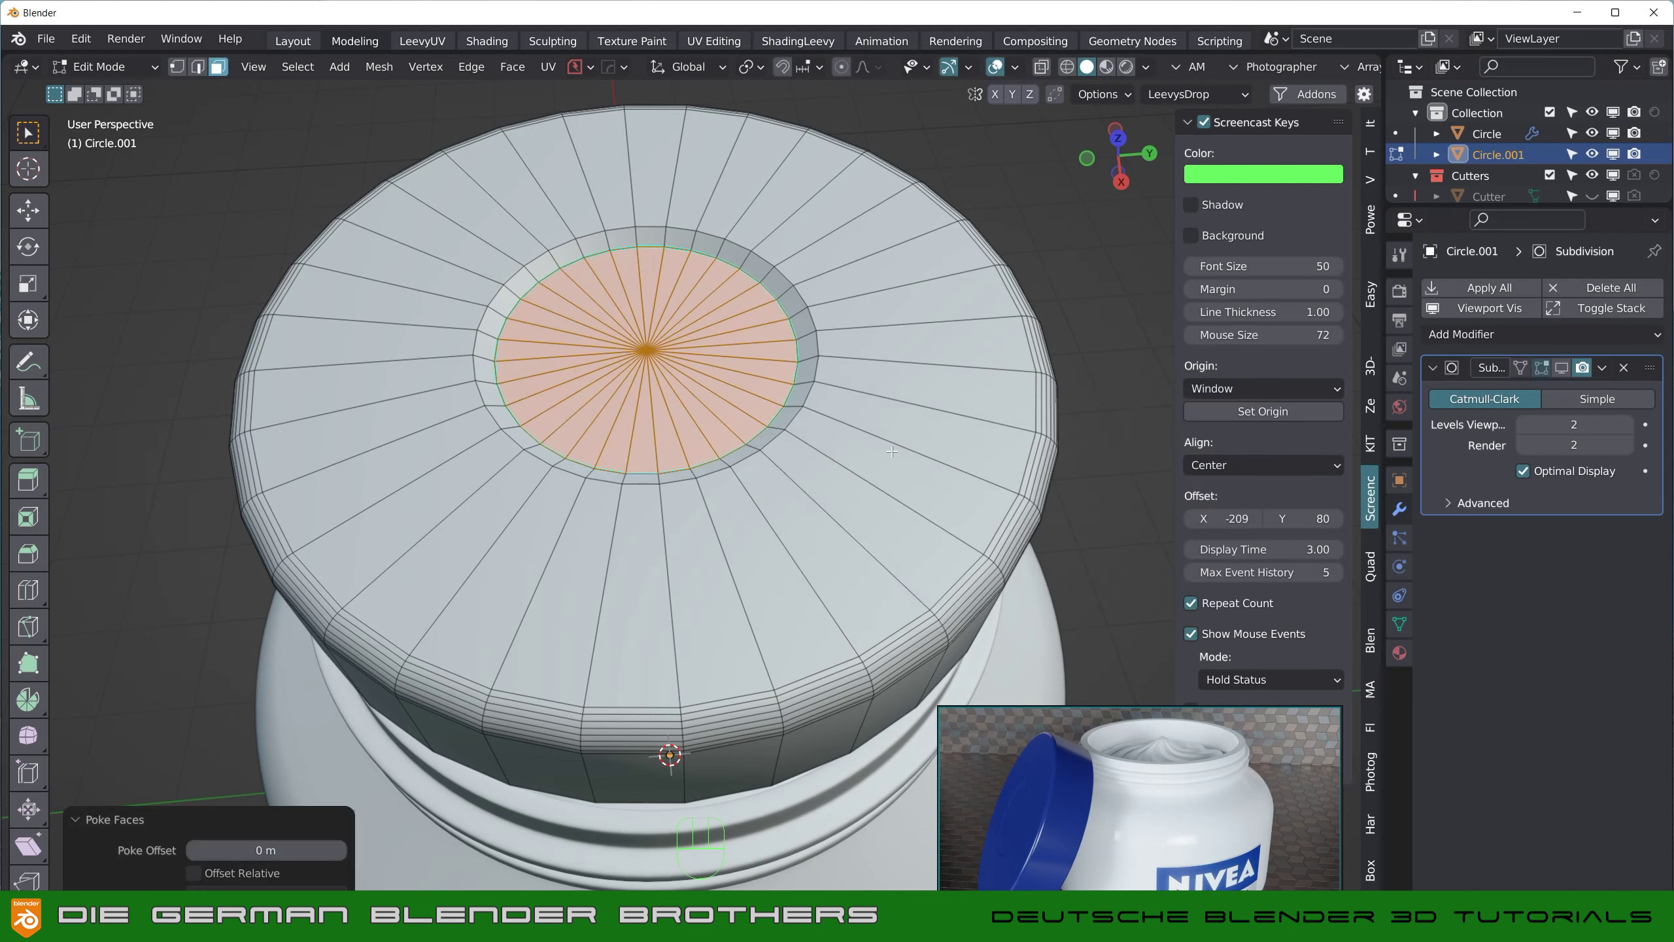
key("Tab")
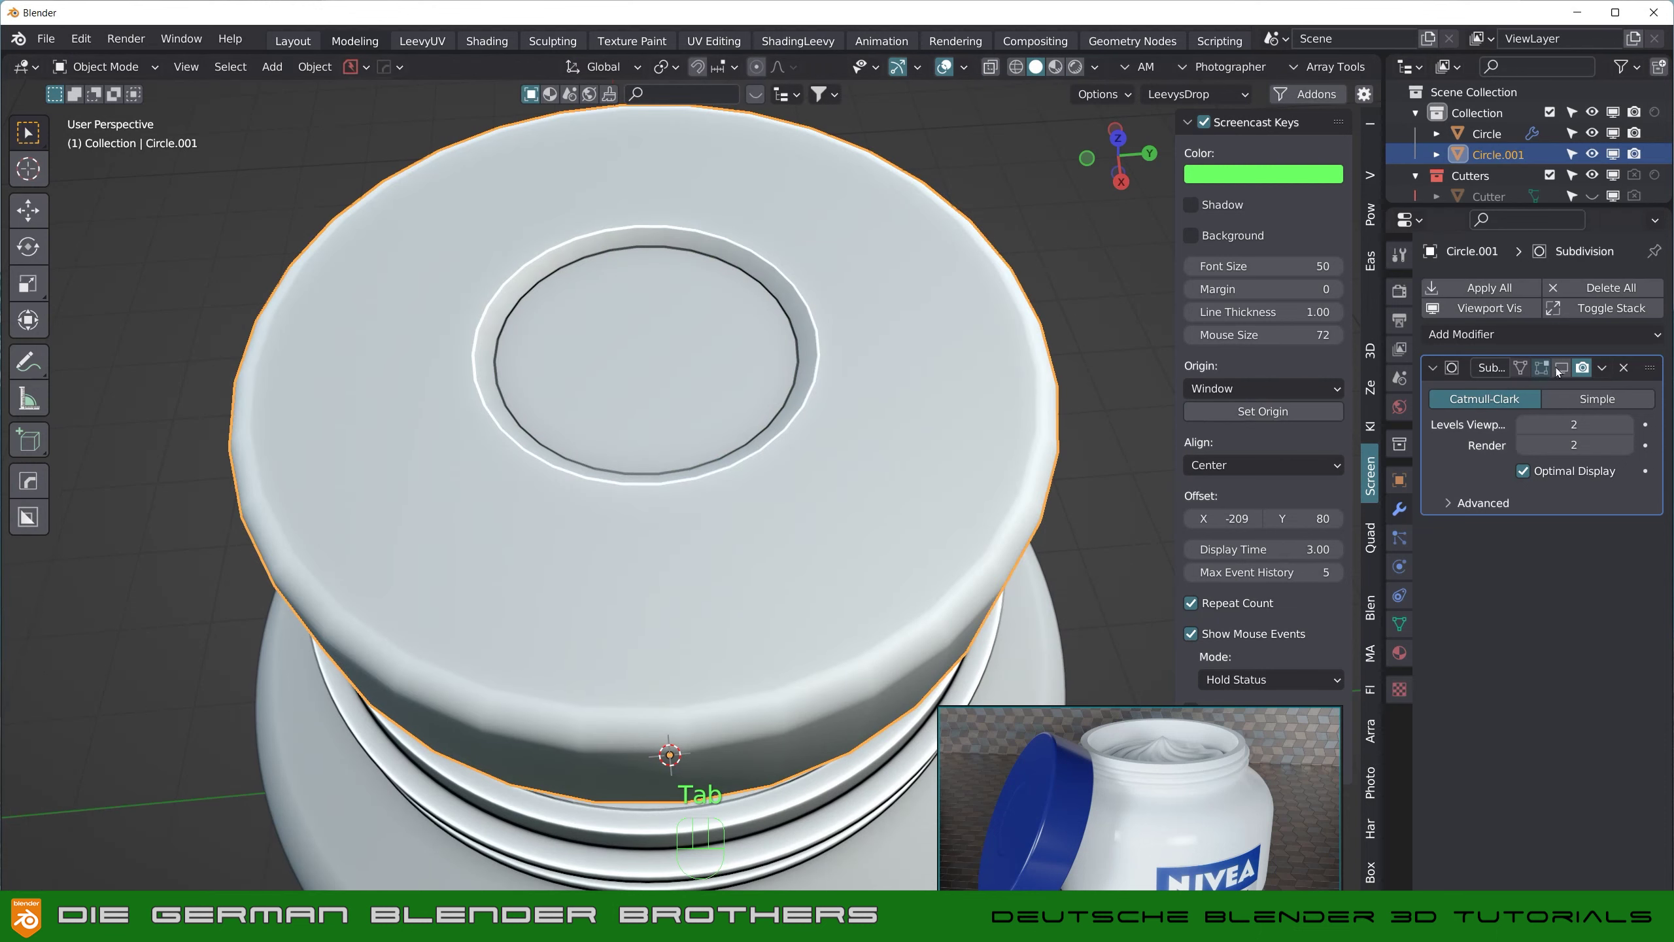
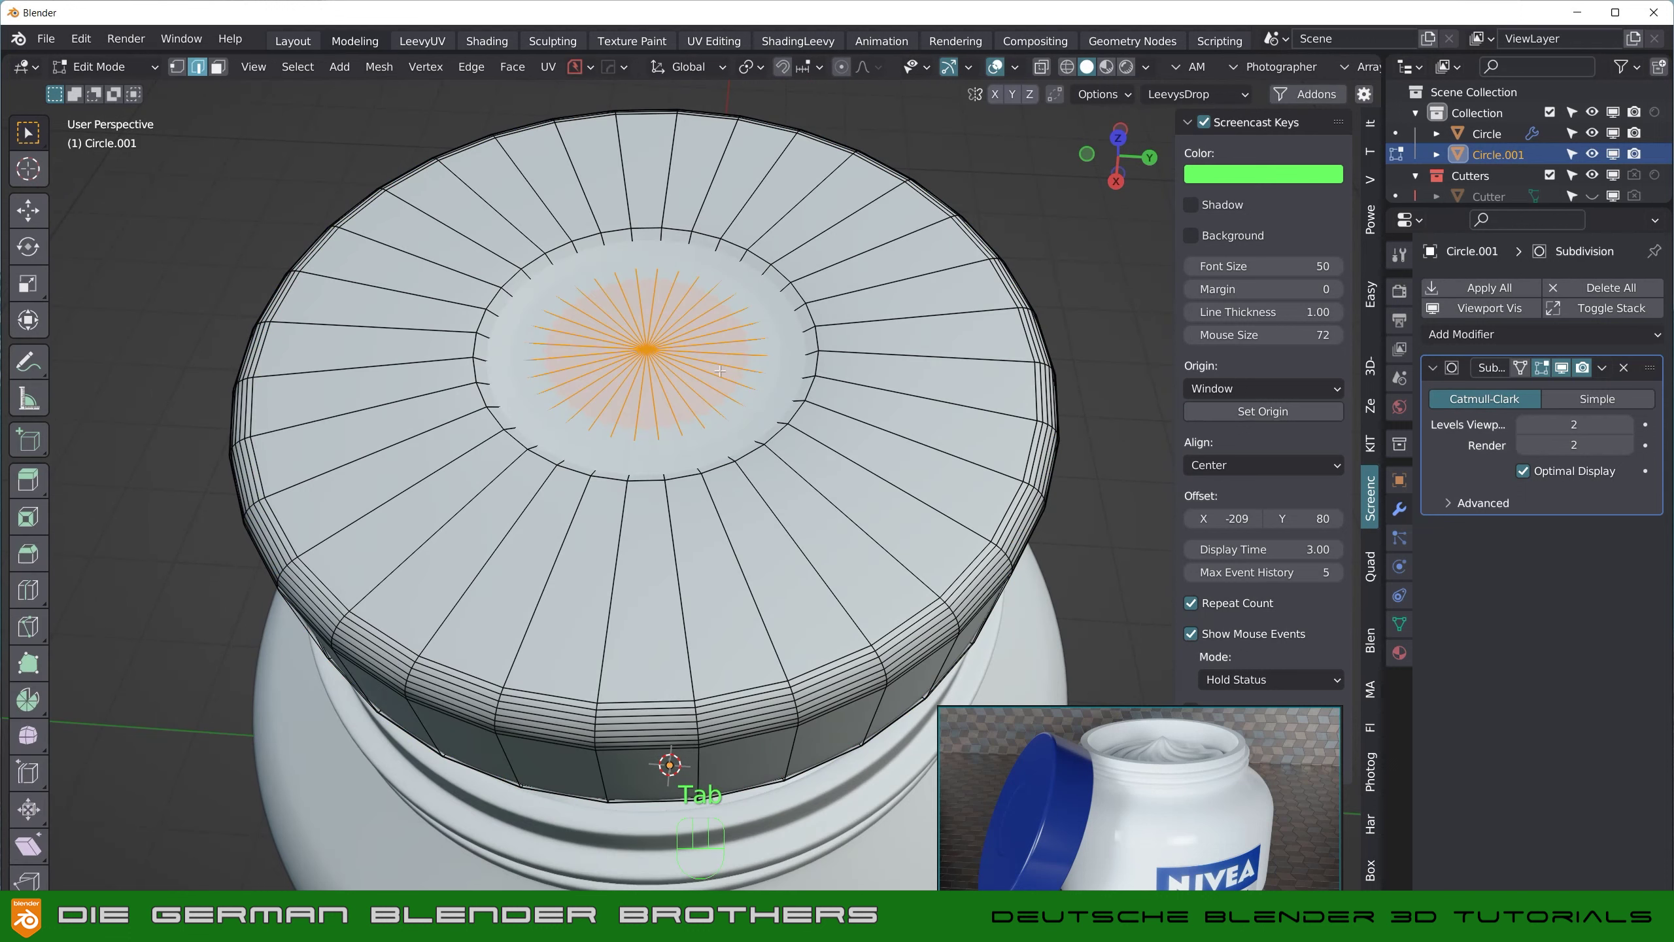
key("Tab")
left_click_drag(719, 336, 722, 378)
key("Tab")
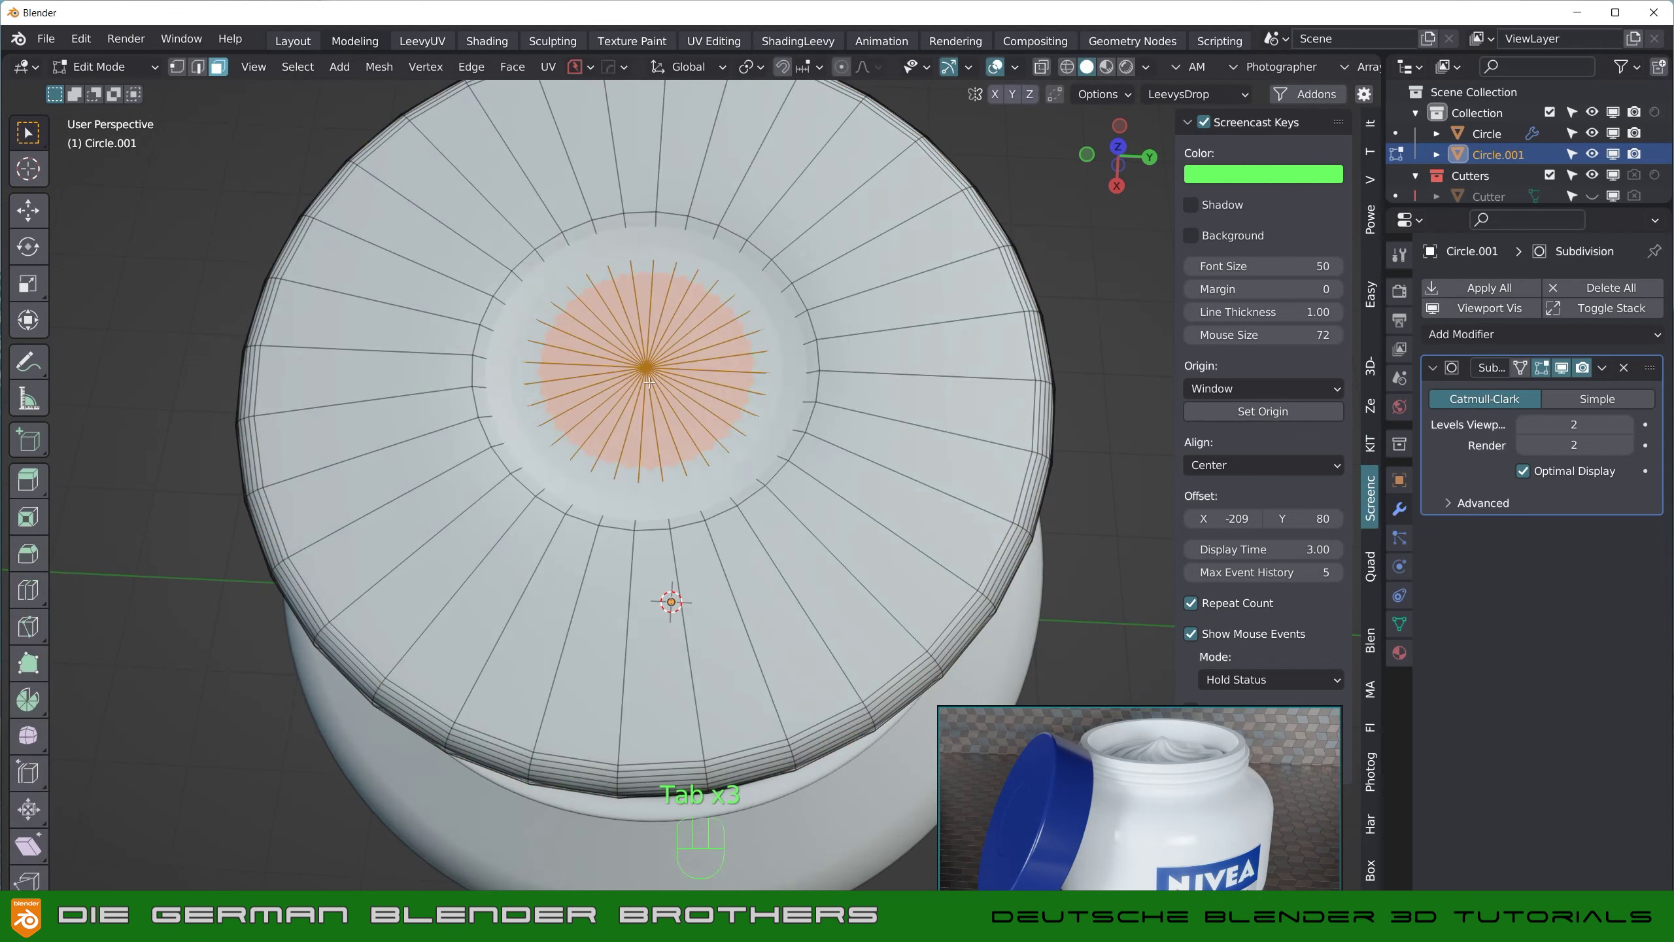
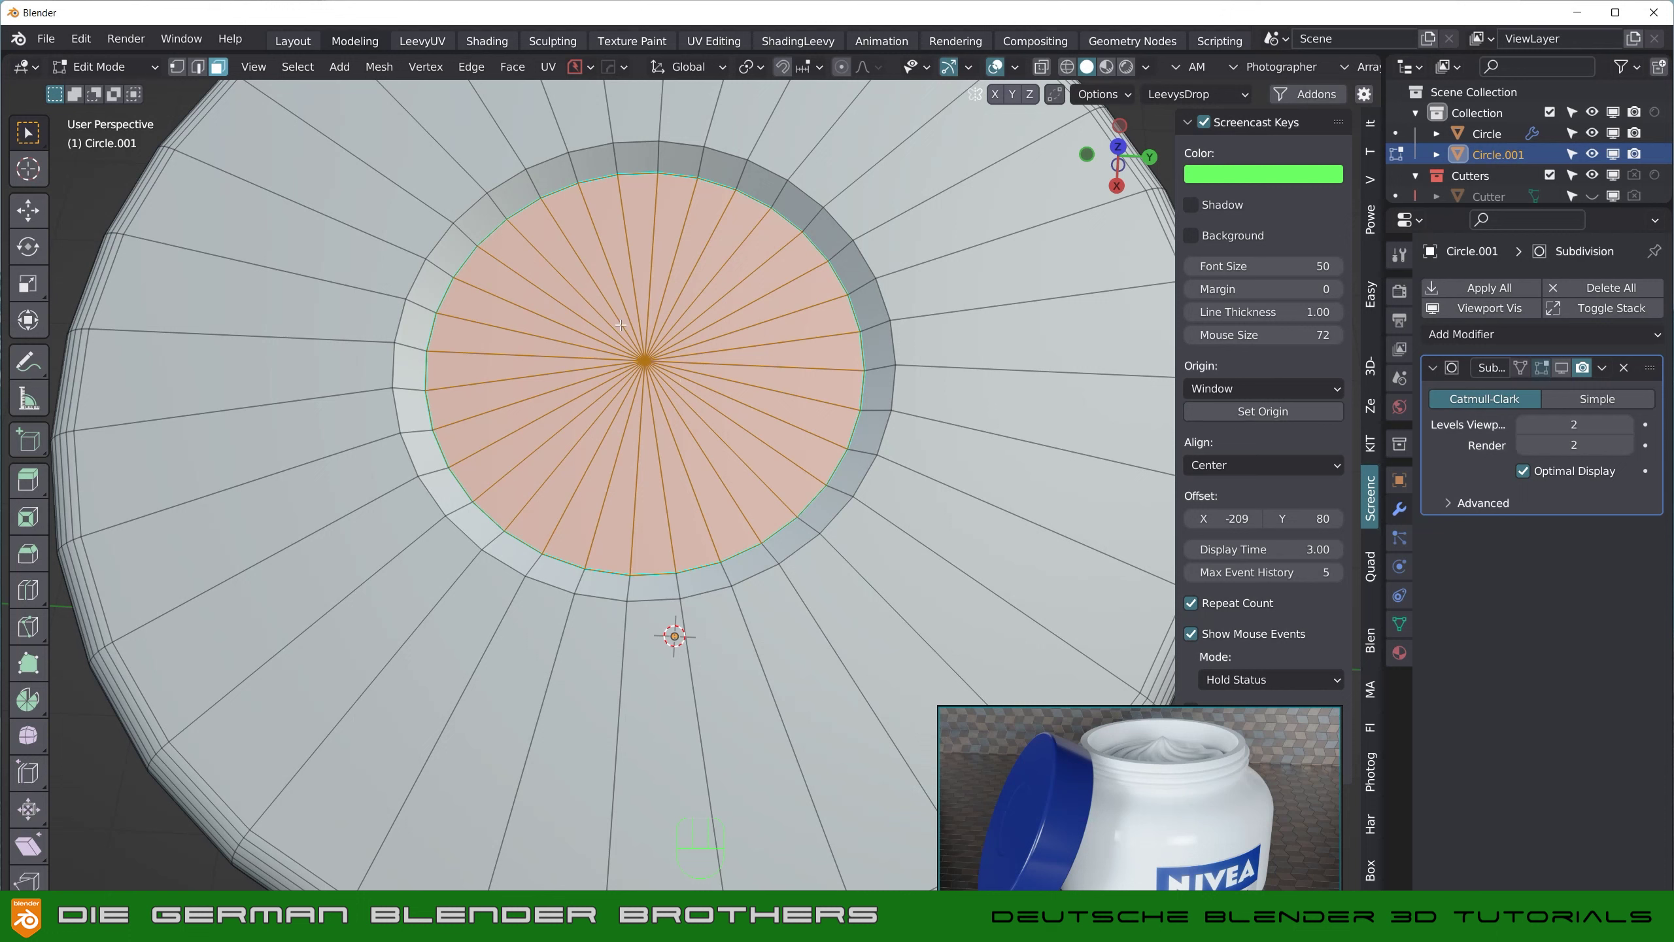
Step: Delete the fan faces and search for Grid Fill to rebuild the centre with quads
key("ctrl+r")
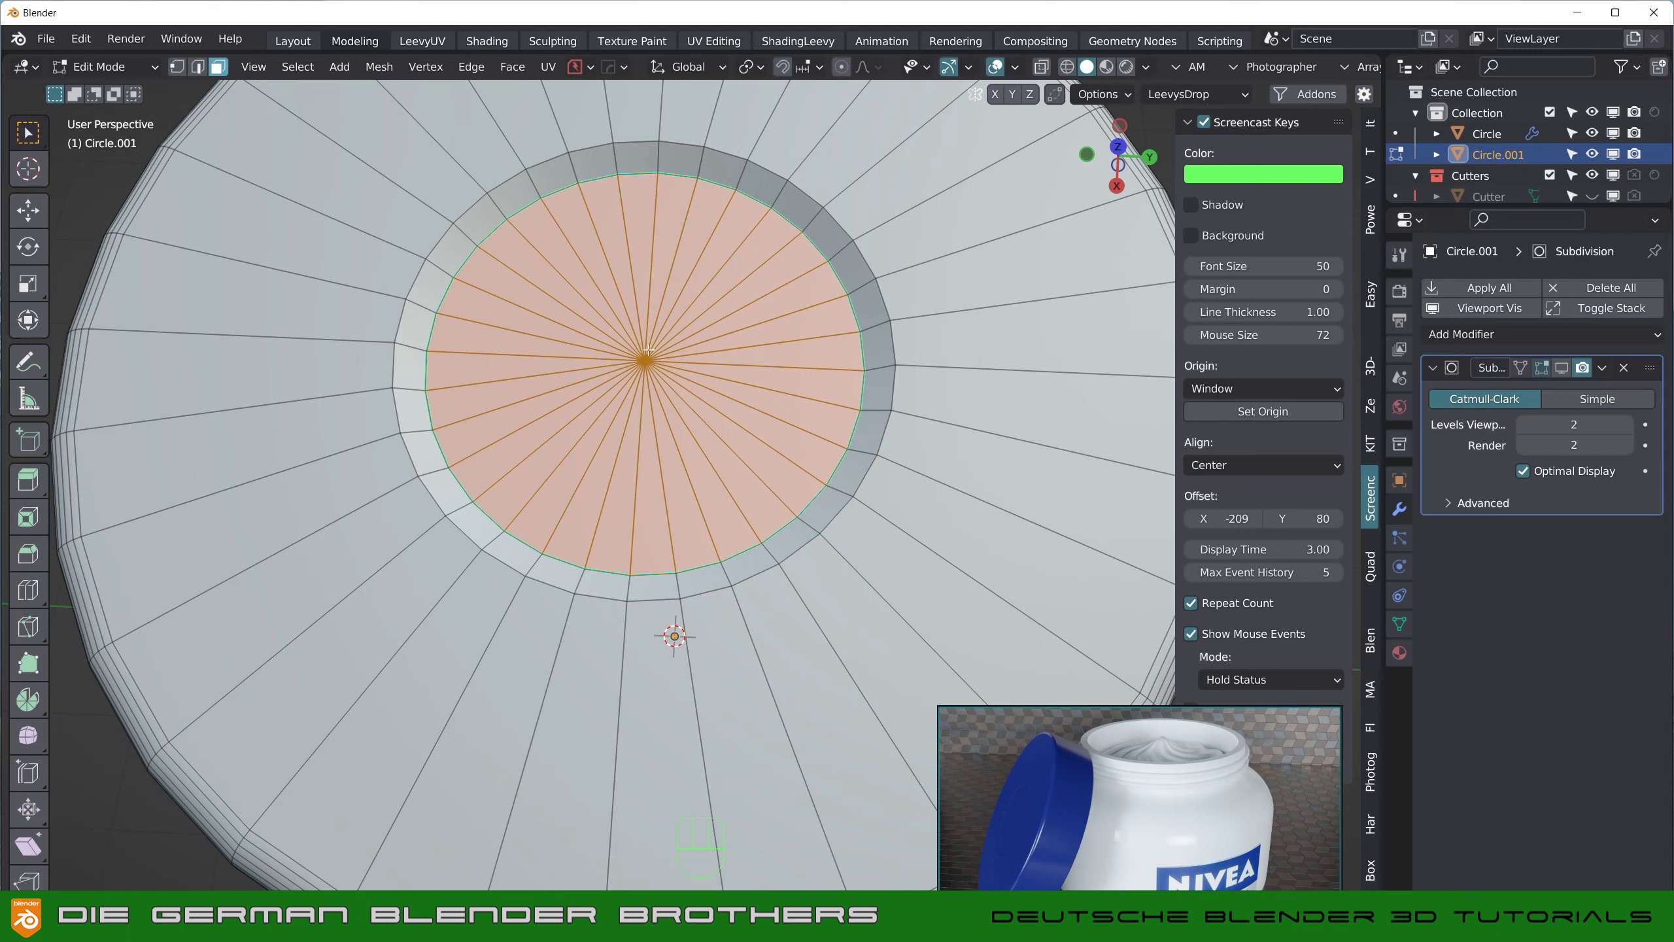
key("x")
key("Tab")
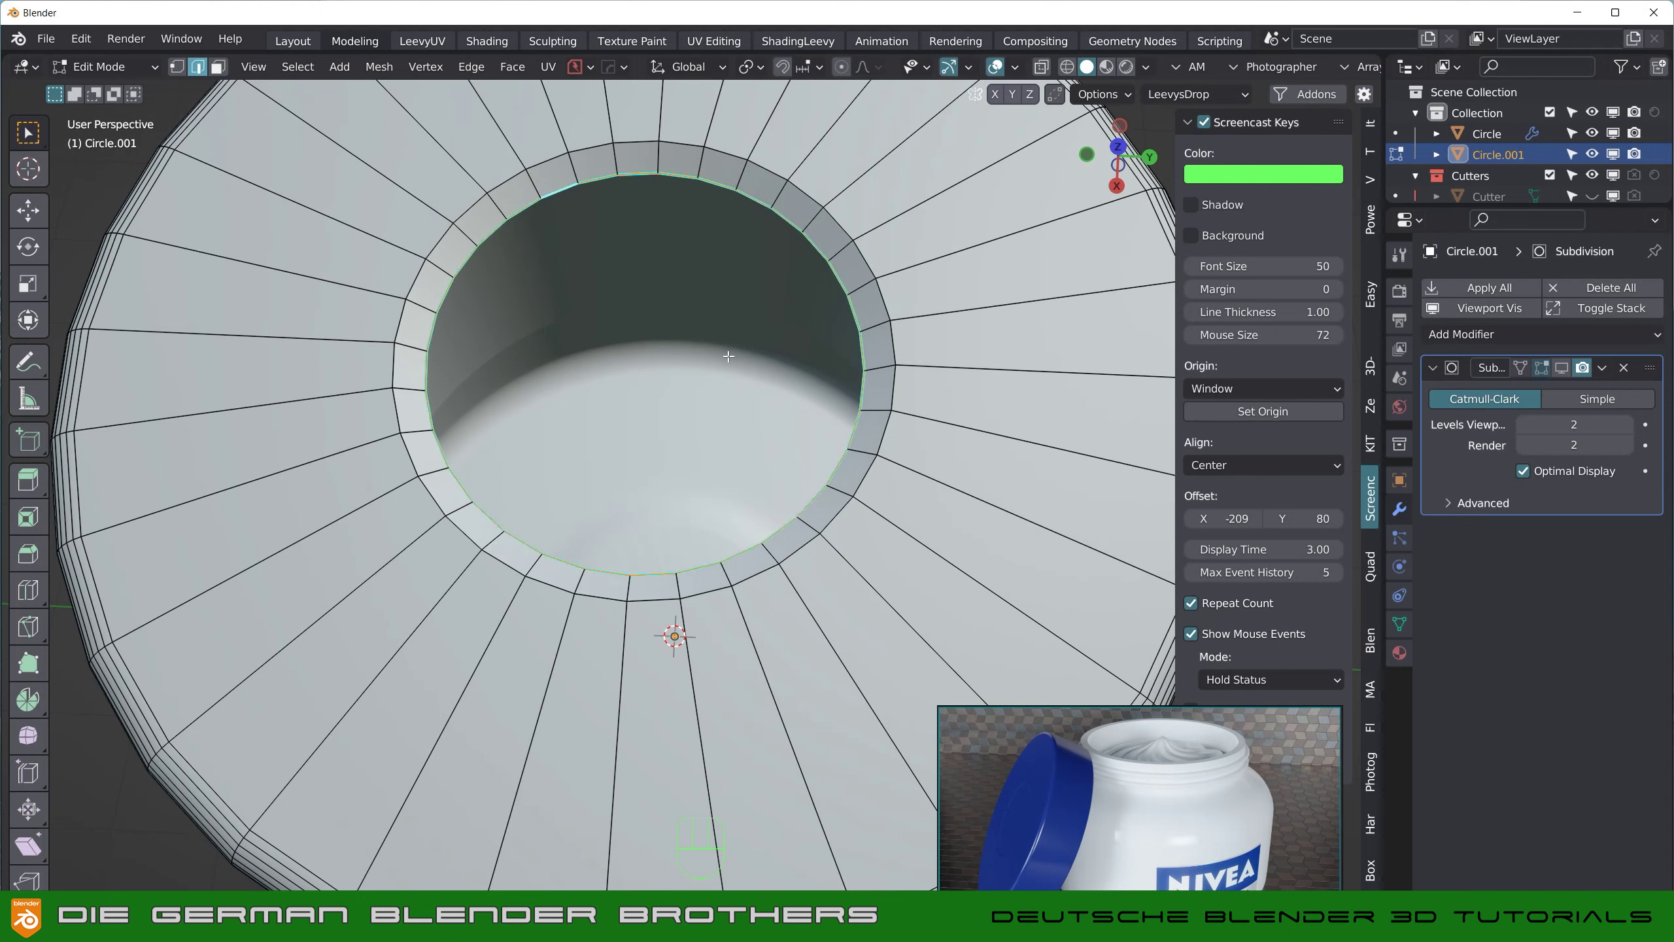
key("F3")
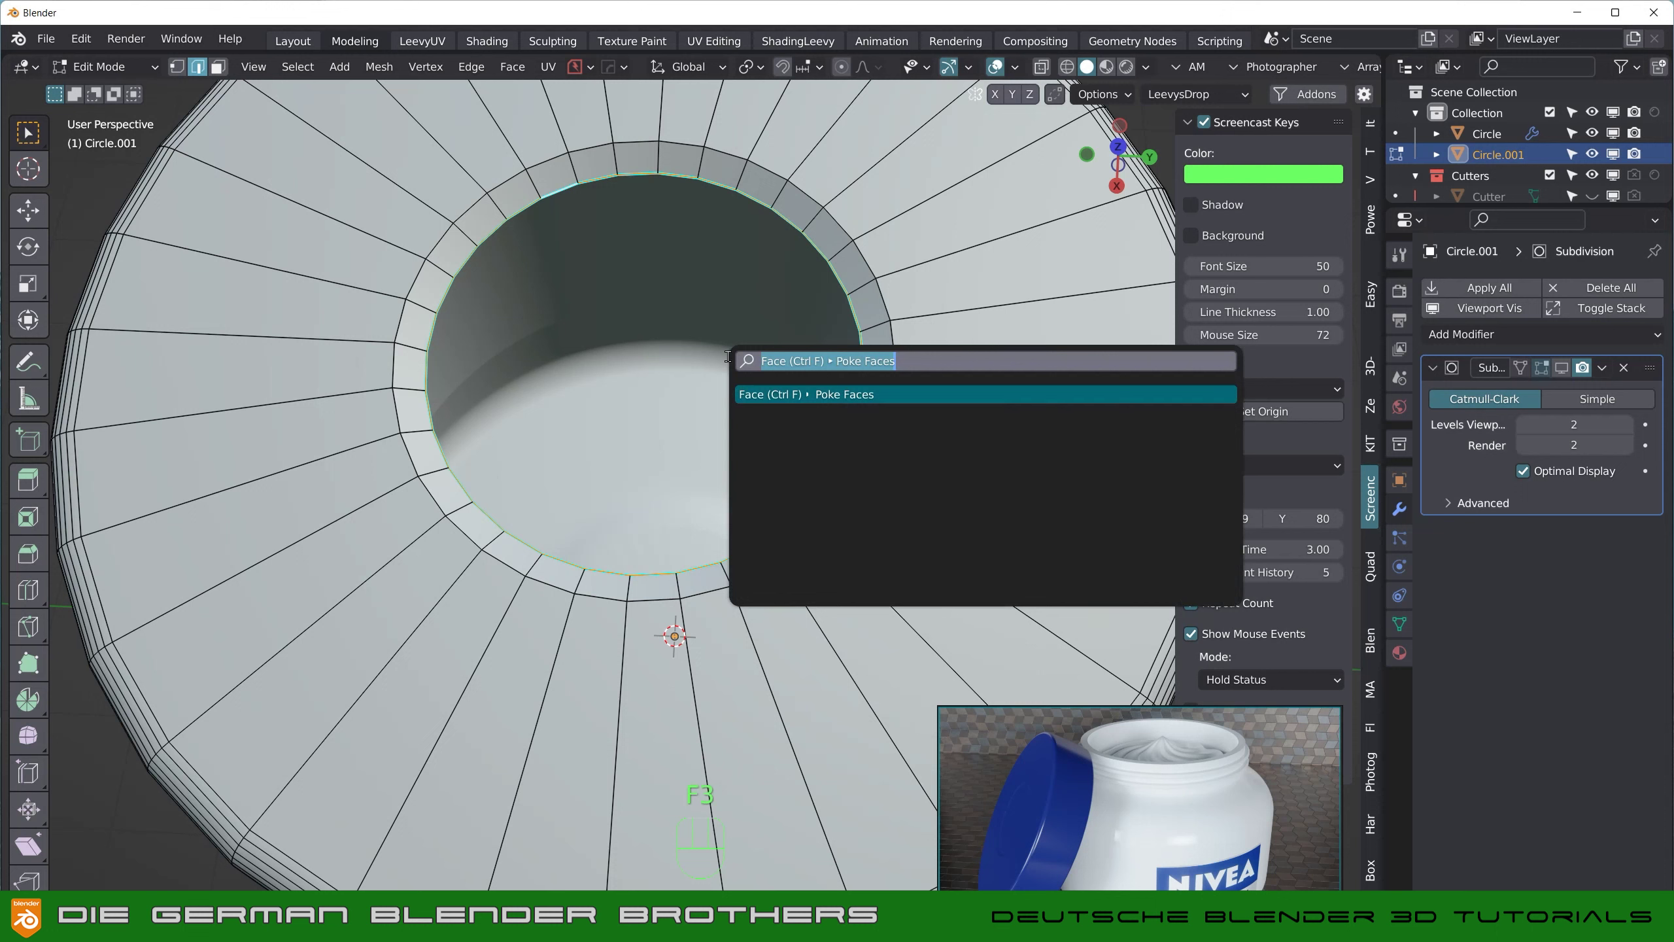
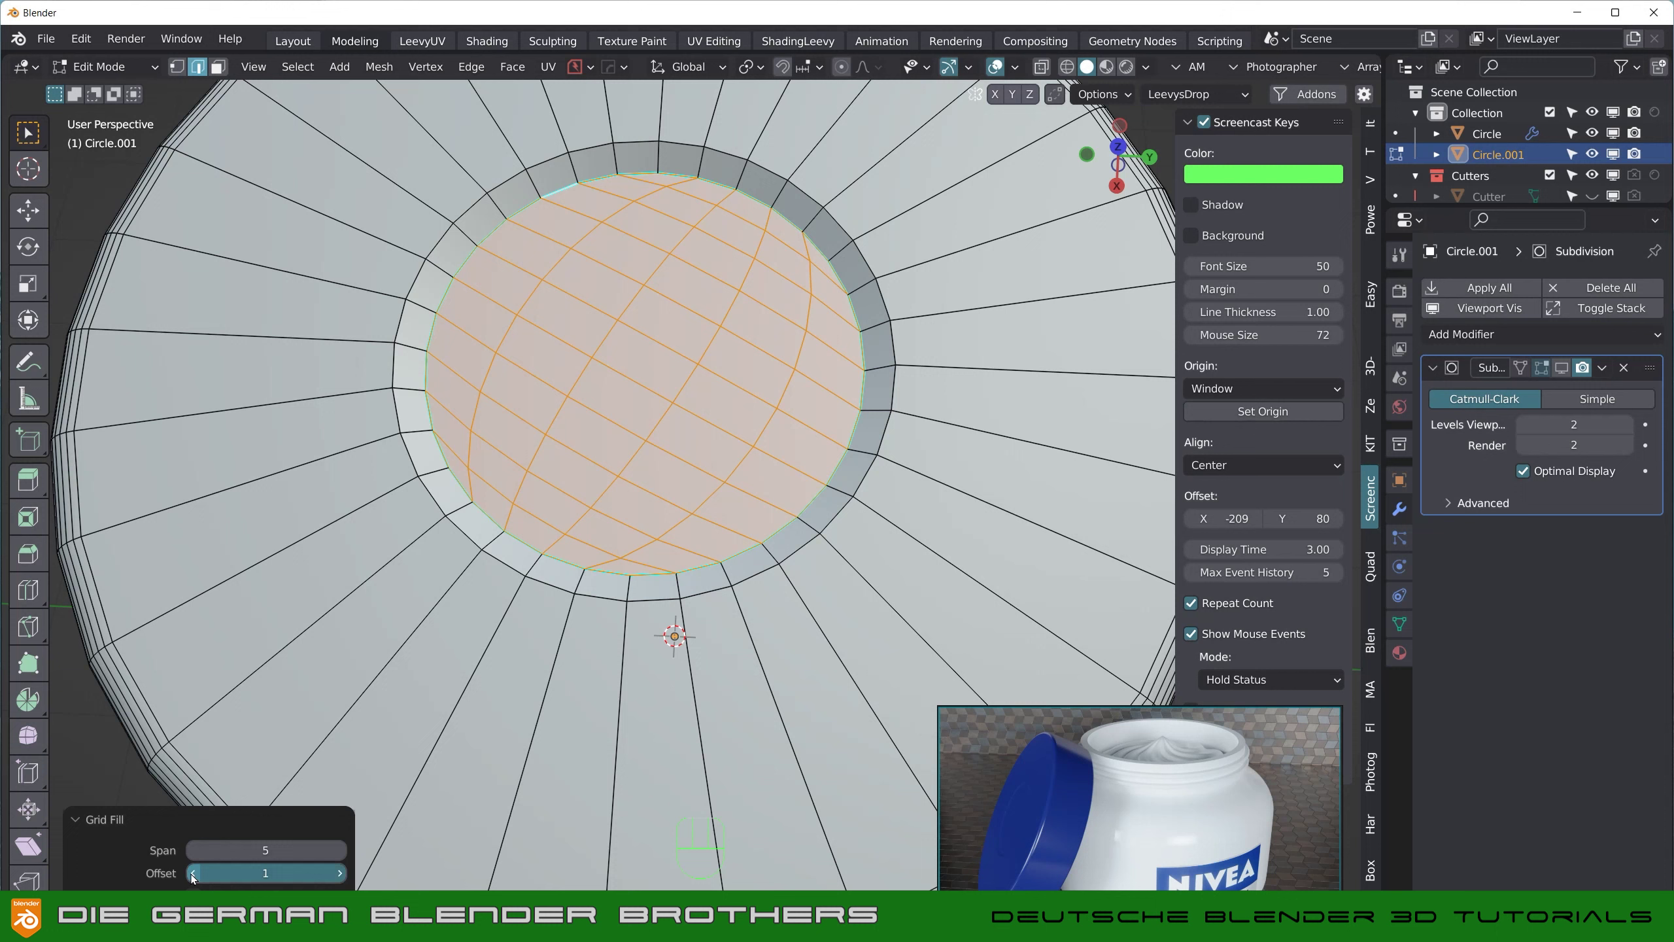
key("Tab")
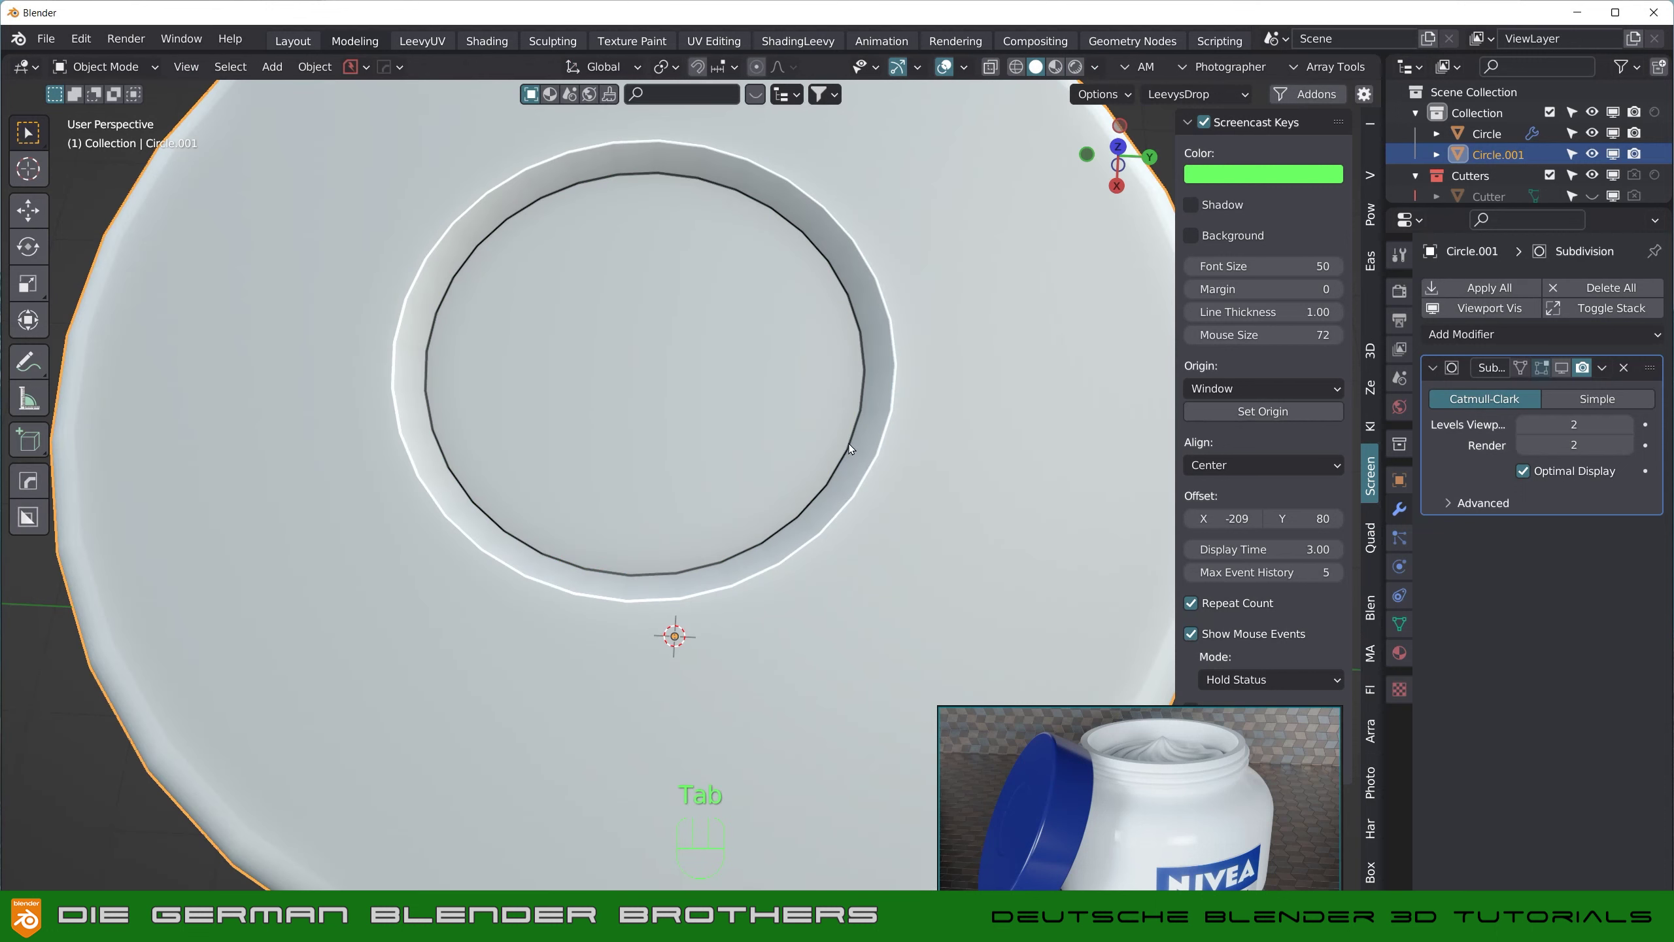
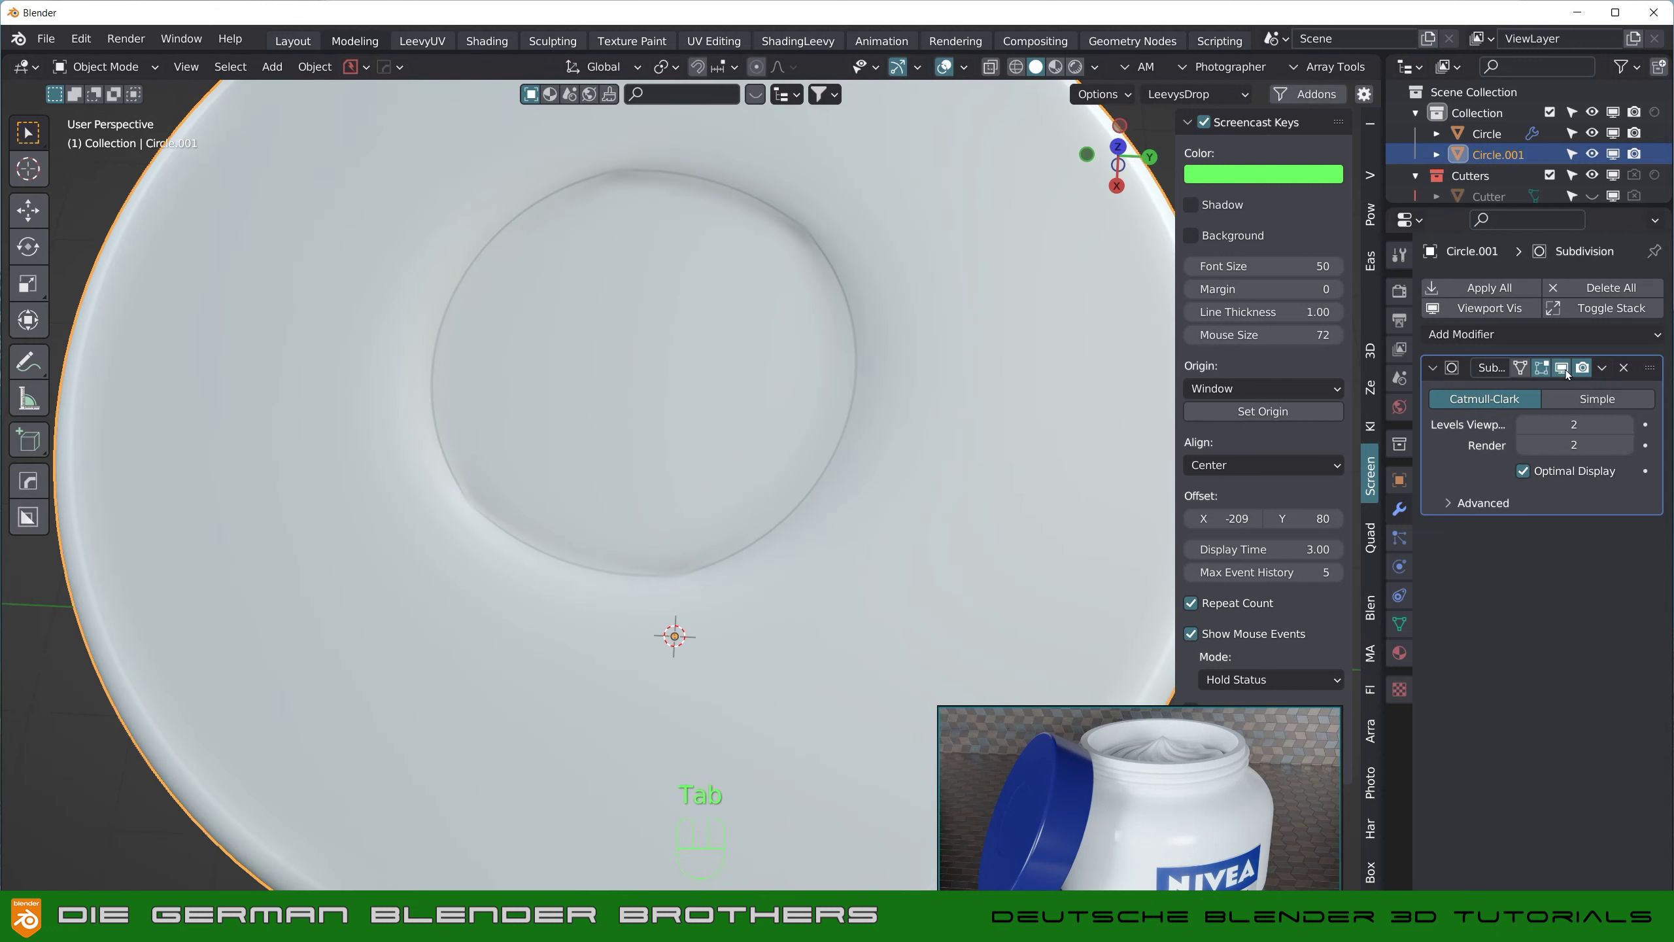
left_click_drag(835, 485, 713, 473)
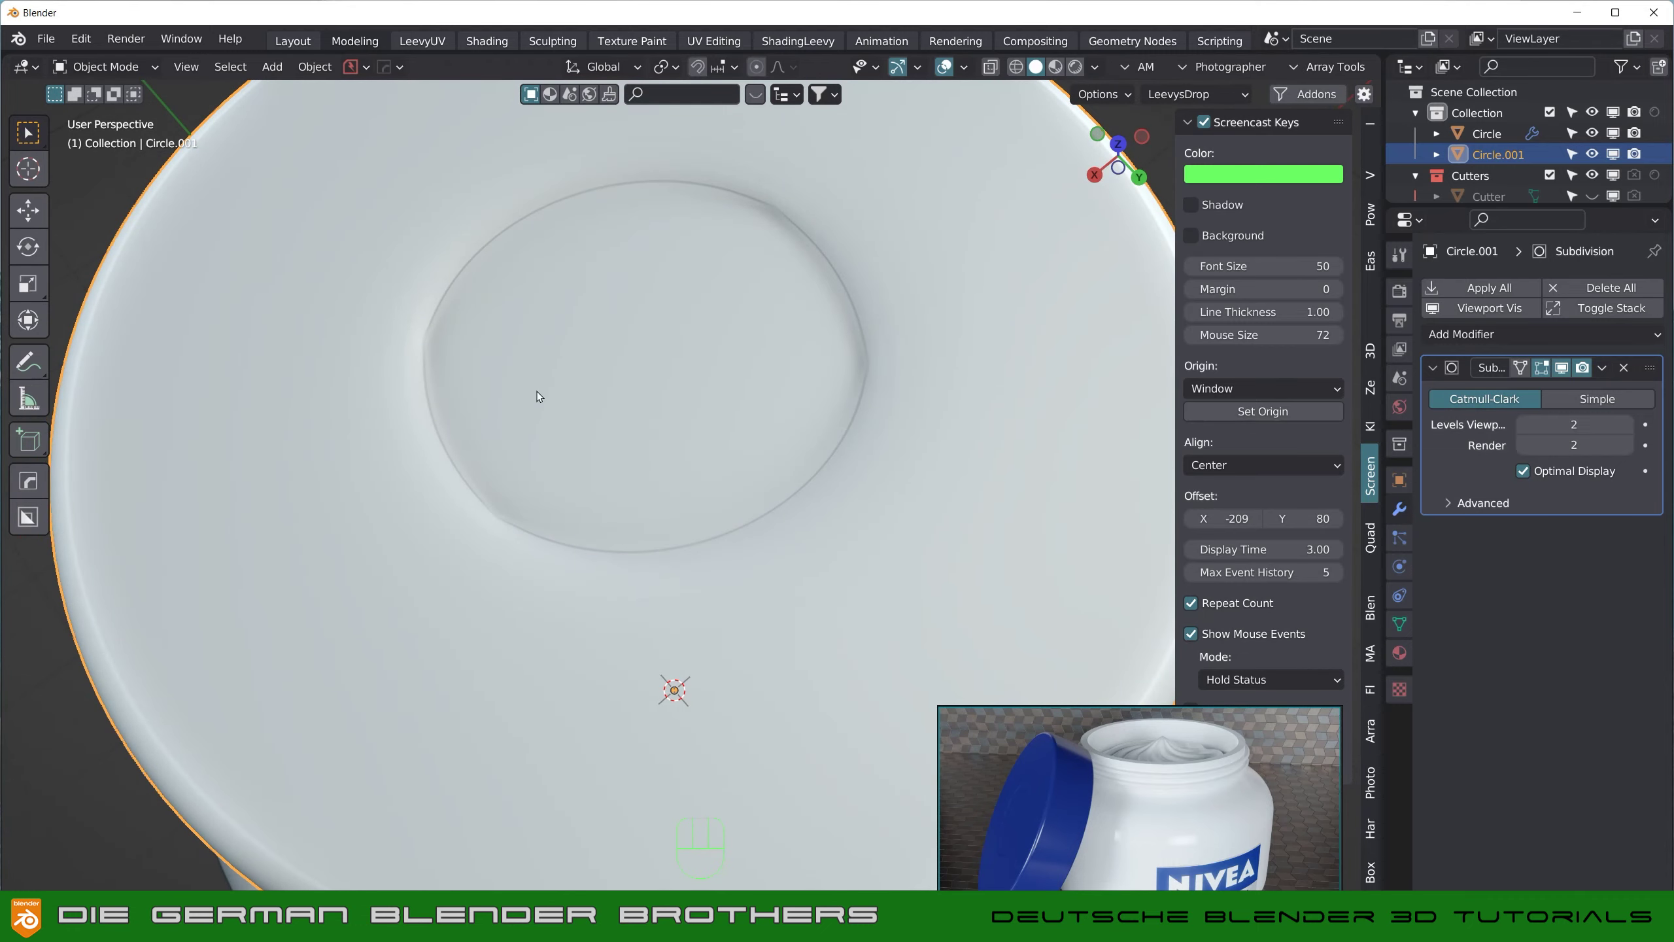
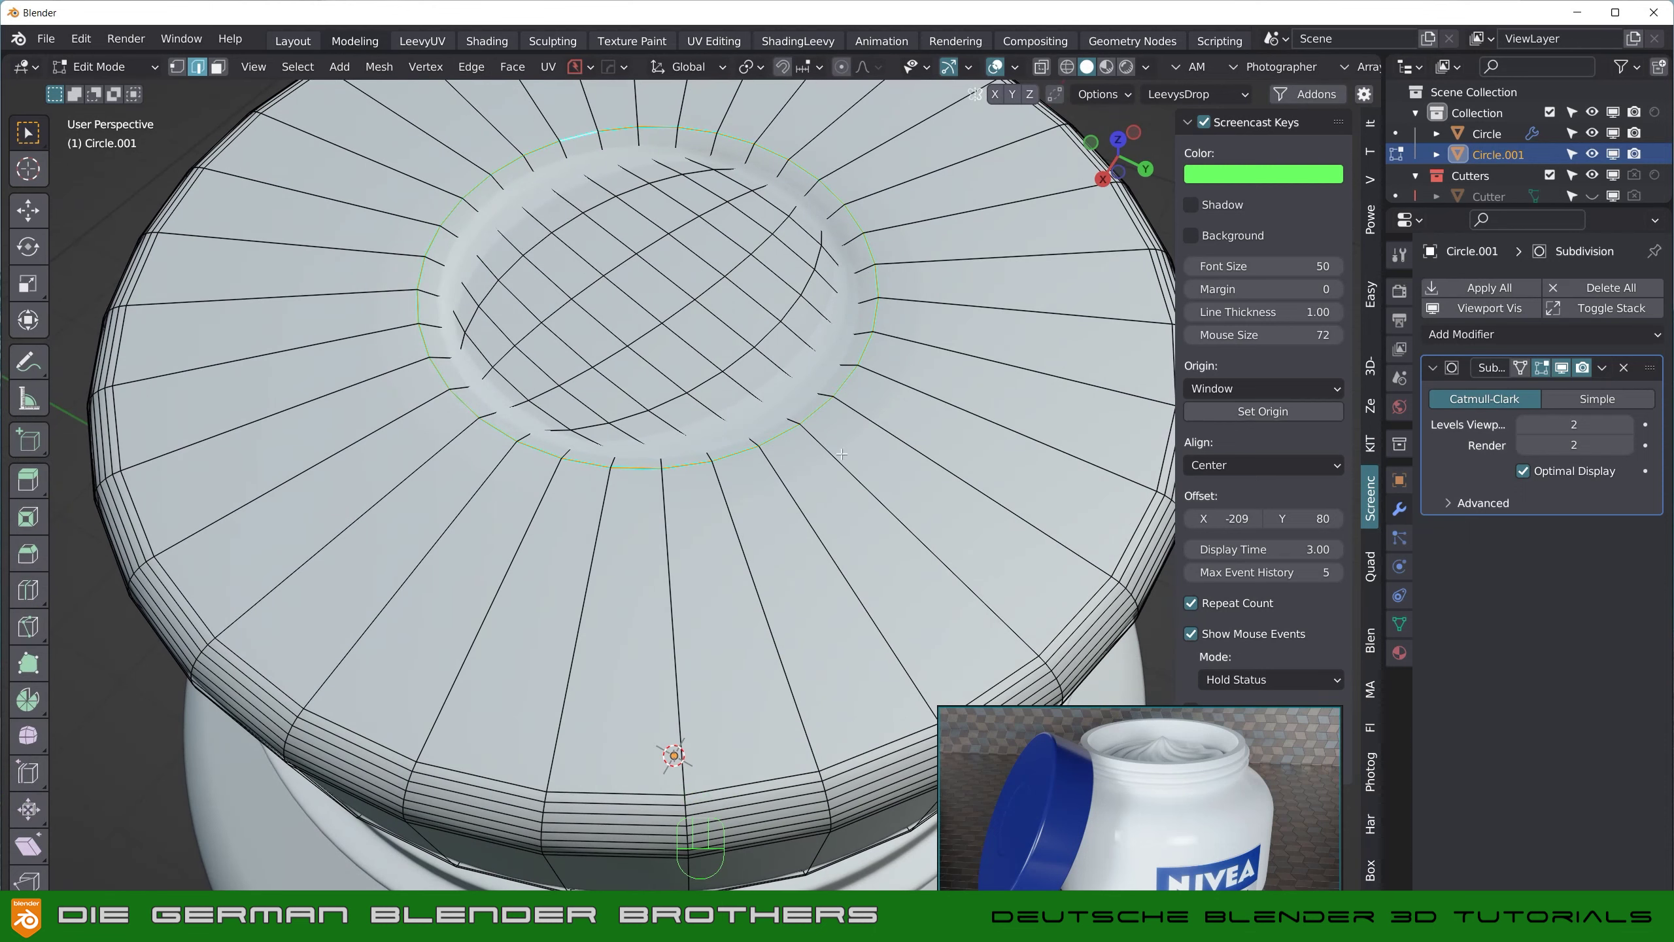
Step: Add edge loops on both sides of the recess rim, slid tight against it for a crisp edge
key("ctrl+r")
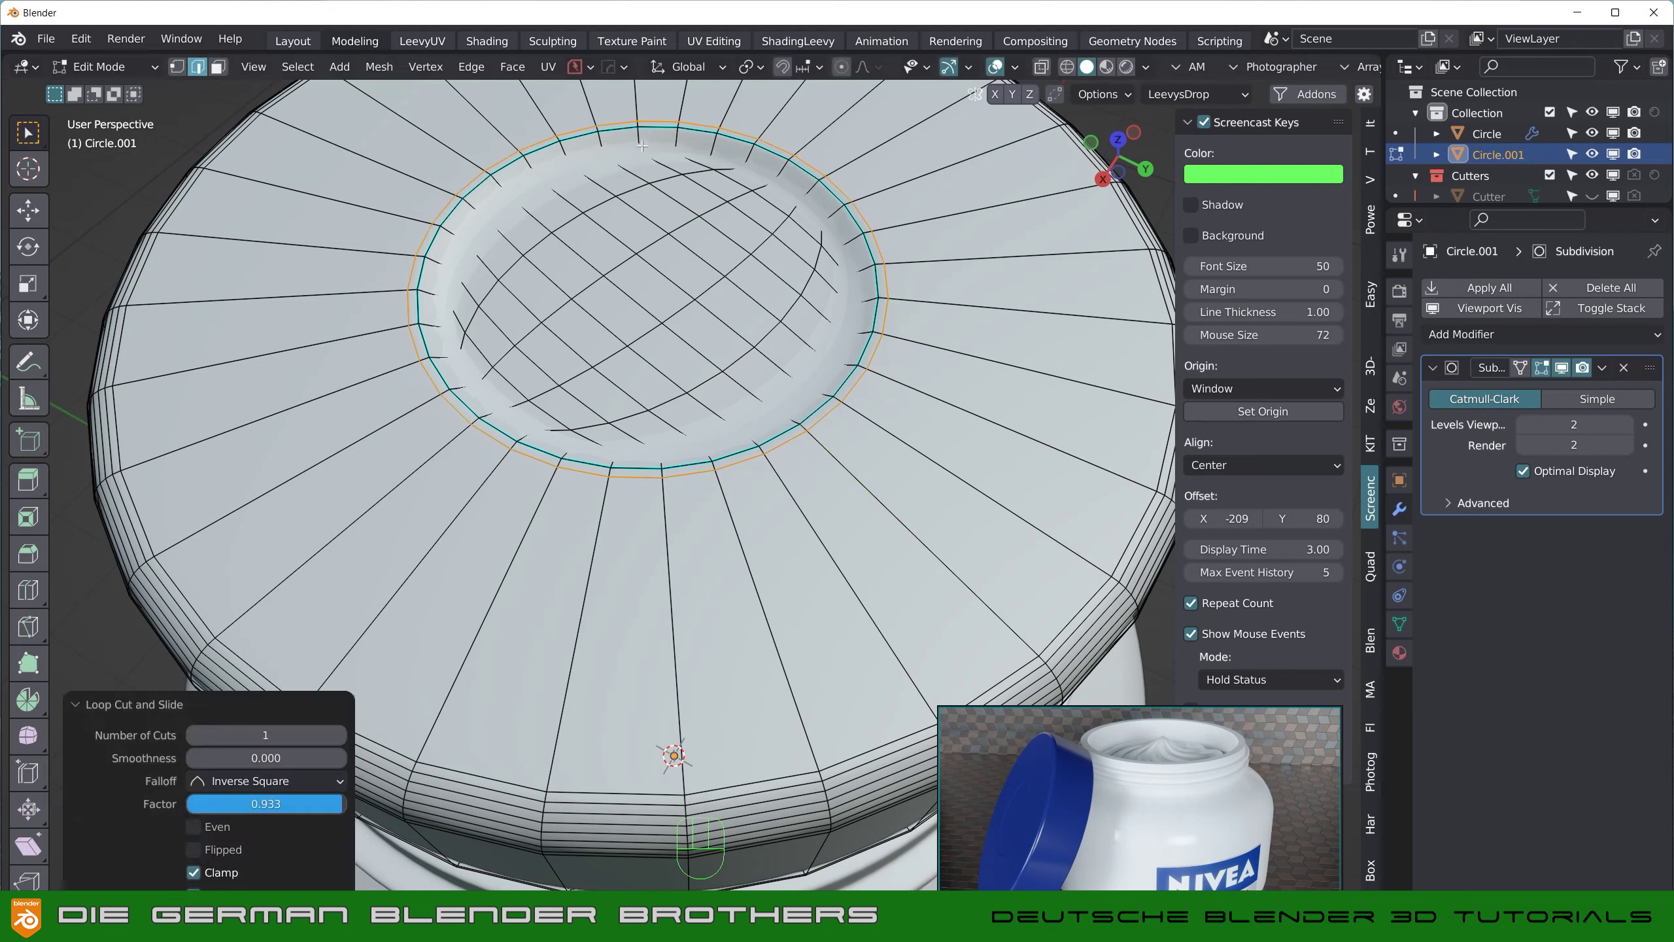
key("ctrl+r")
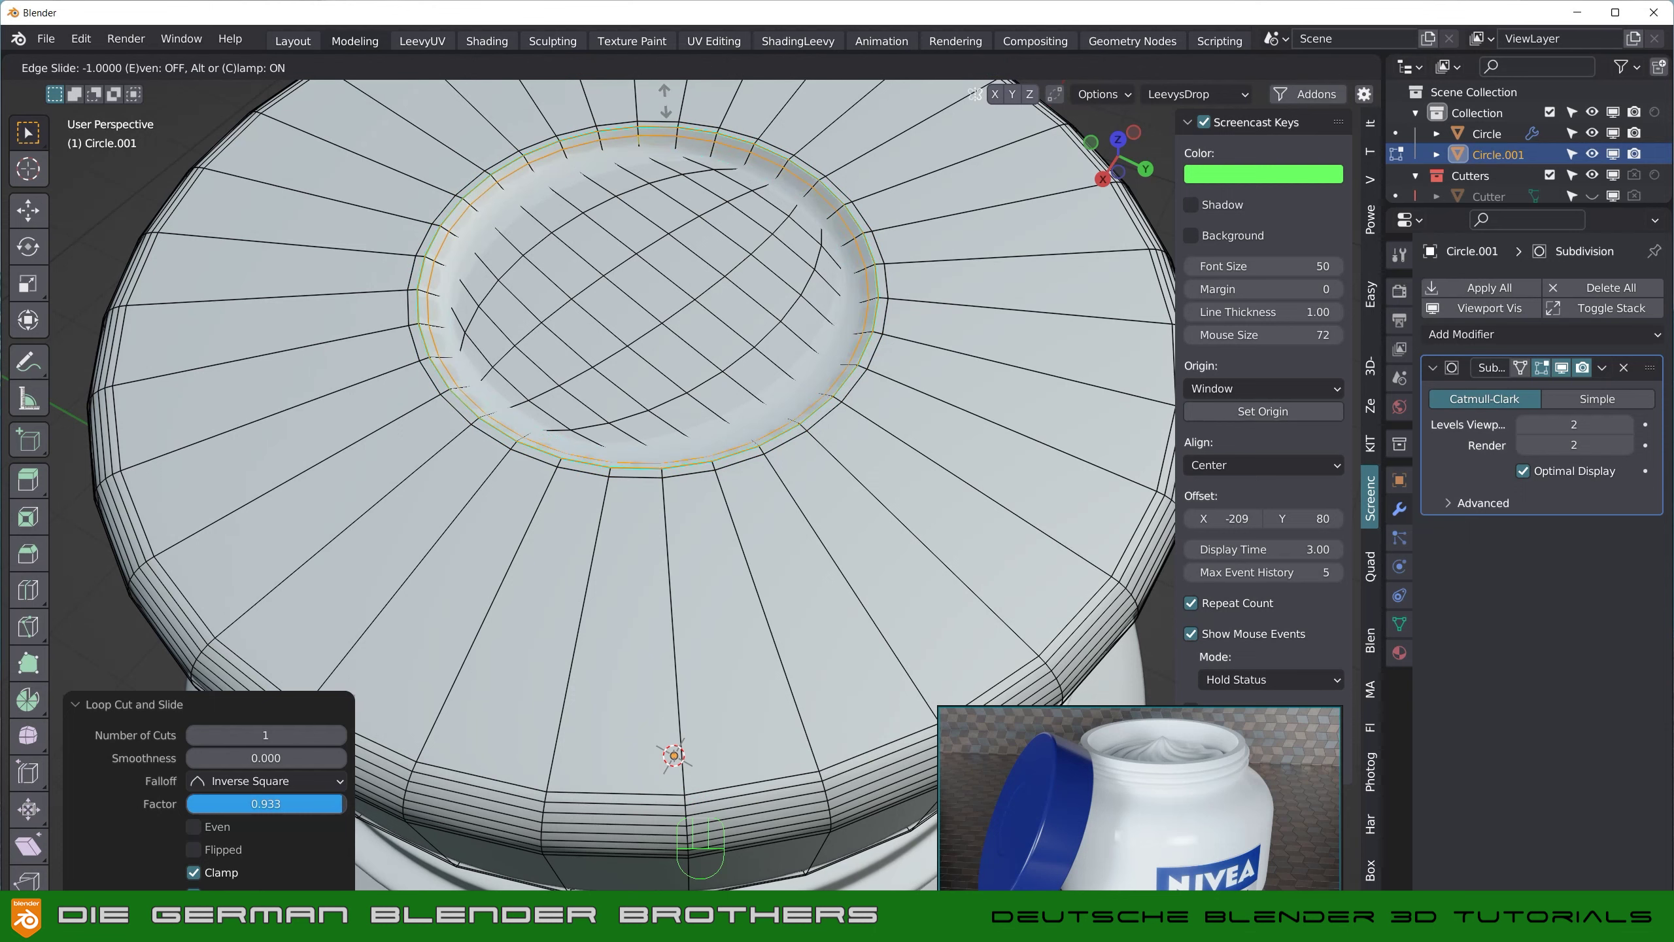
key("Tab")
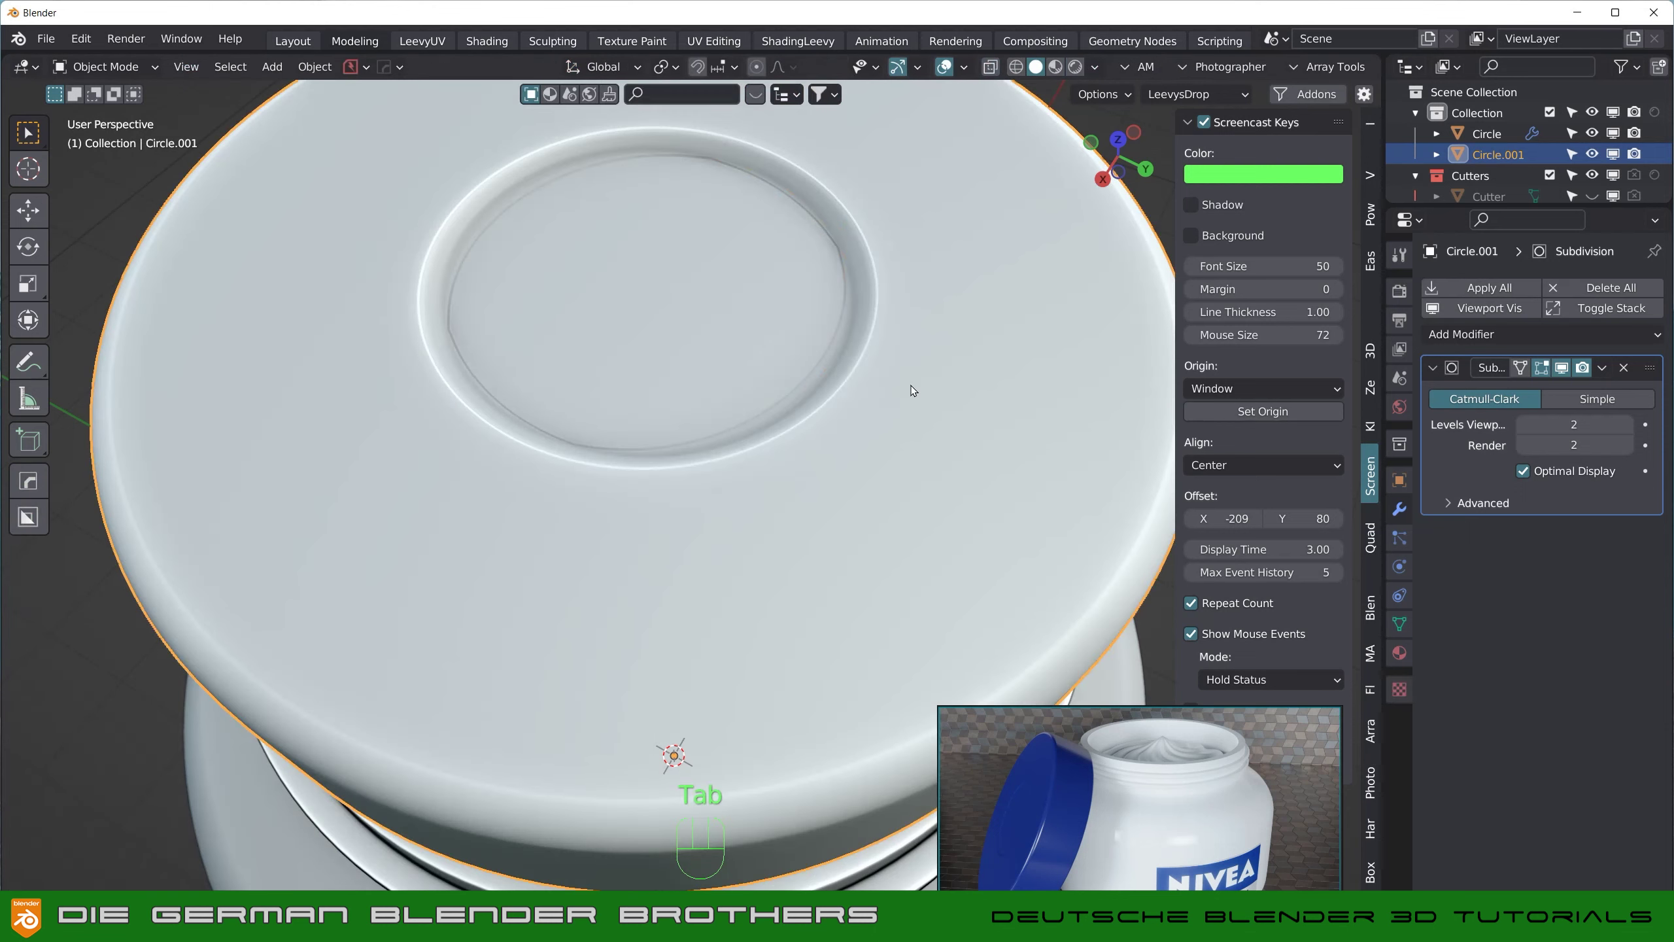
left_click_drag(915, 389, 882, 379)
key("Tab")
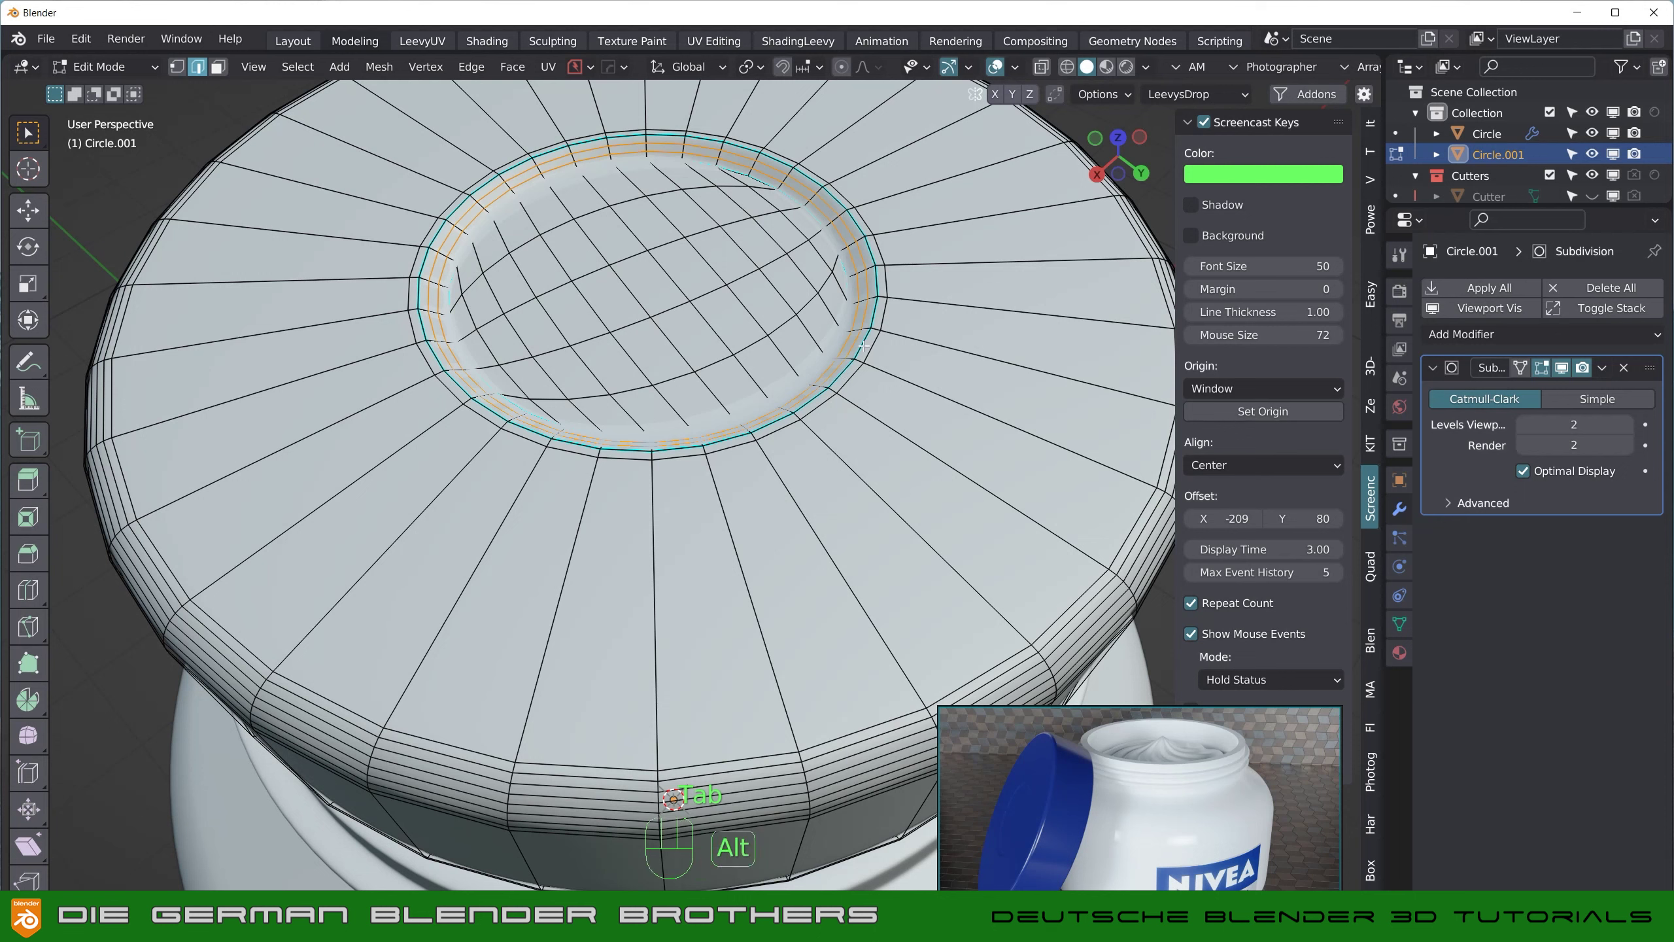
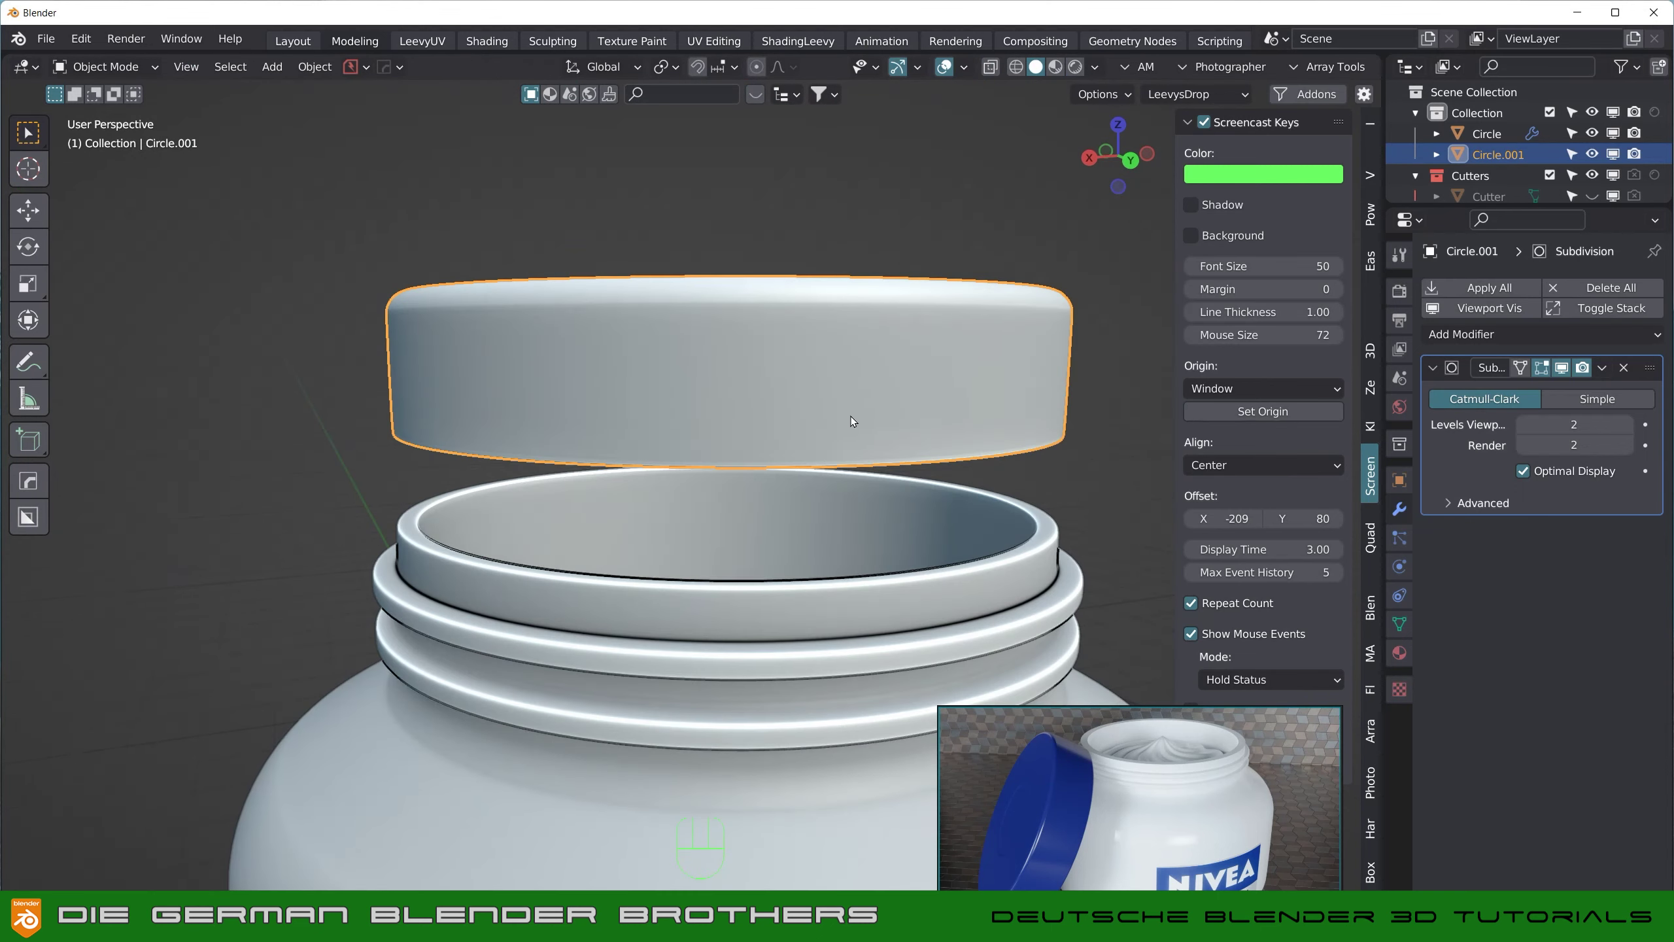
Step: In front view, move the lid down onto the neck and set its origin to its geometry
left_click_drag(858, 395, 844, 389)
key("KP_1")
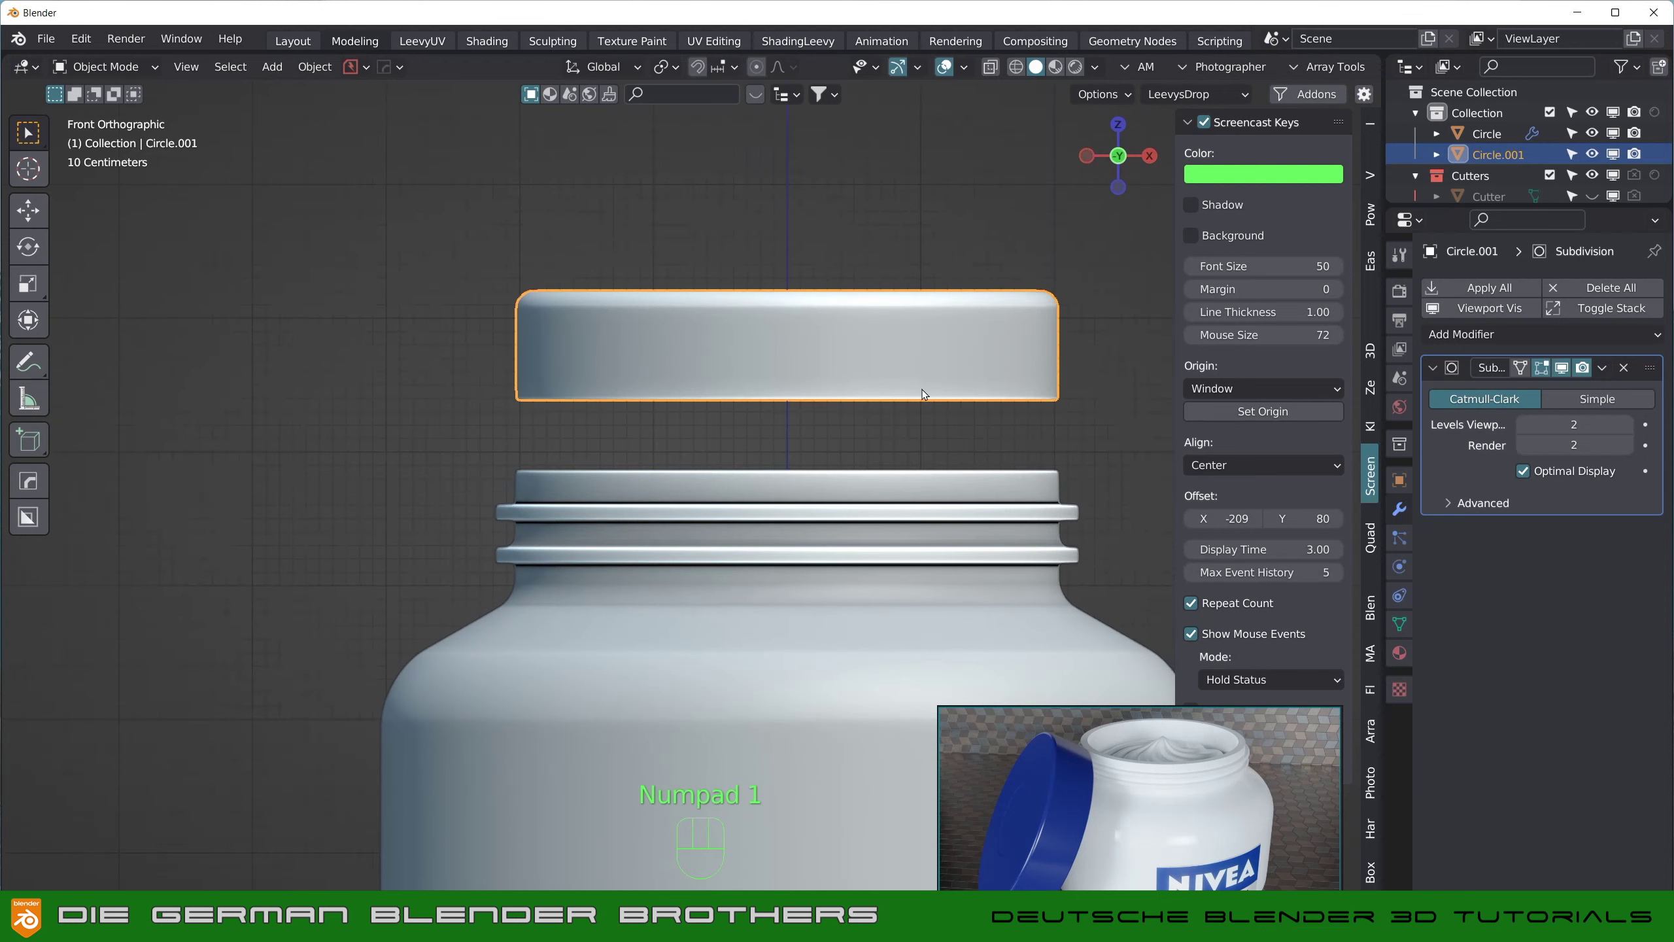
middle_click(920, 364)
key("g")
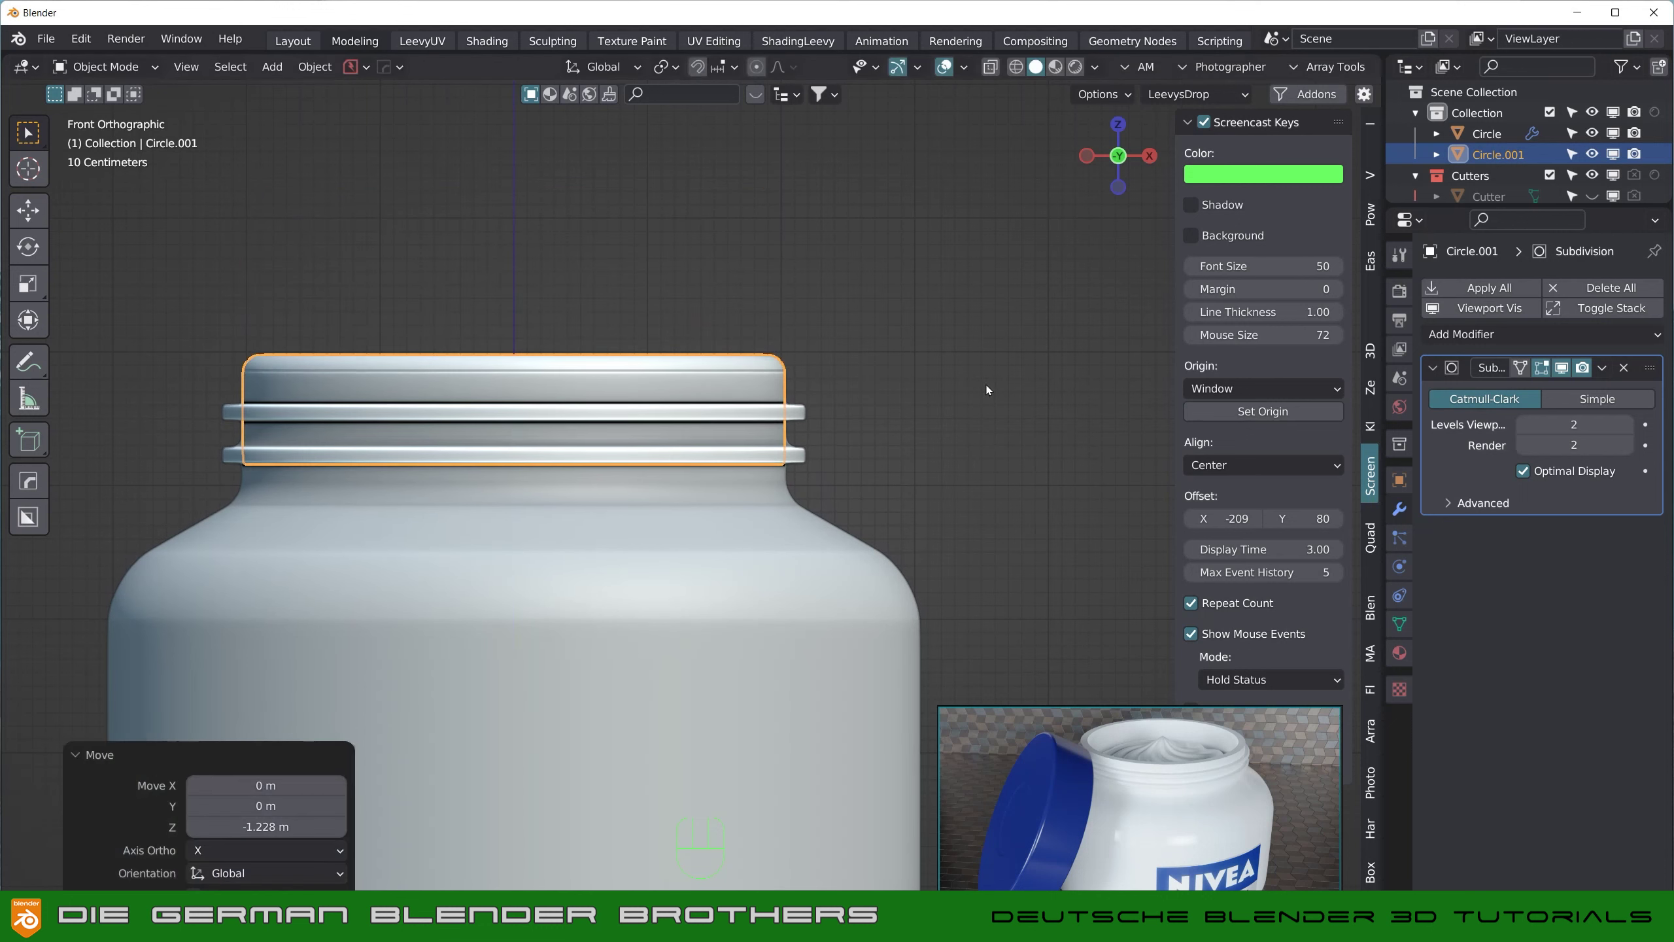
key("s")
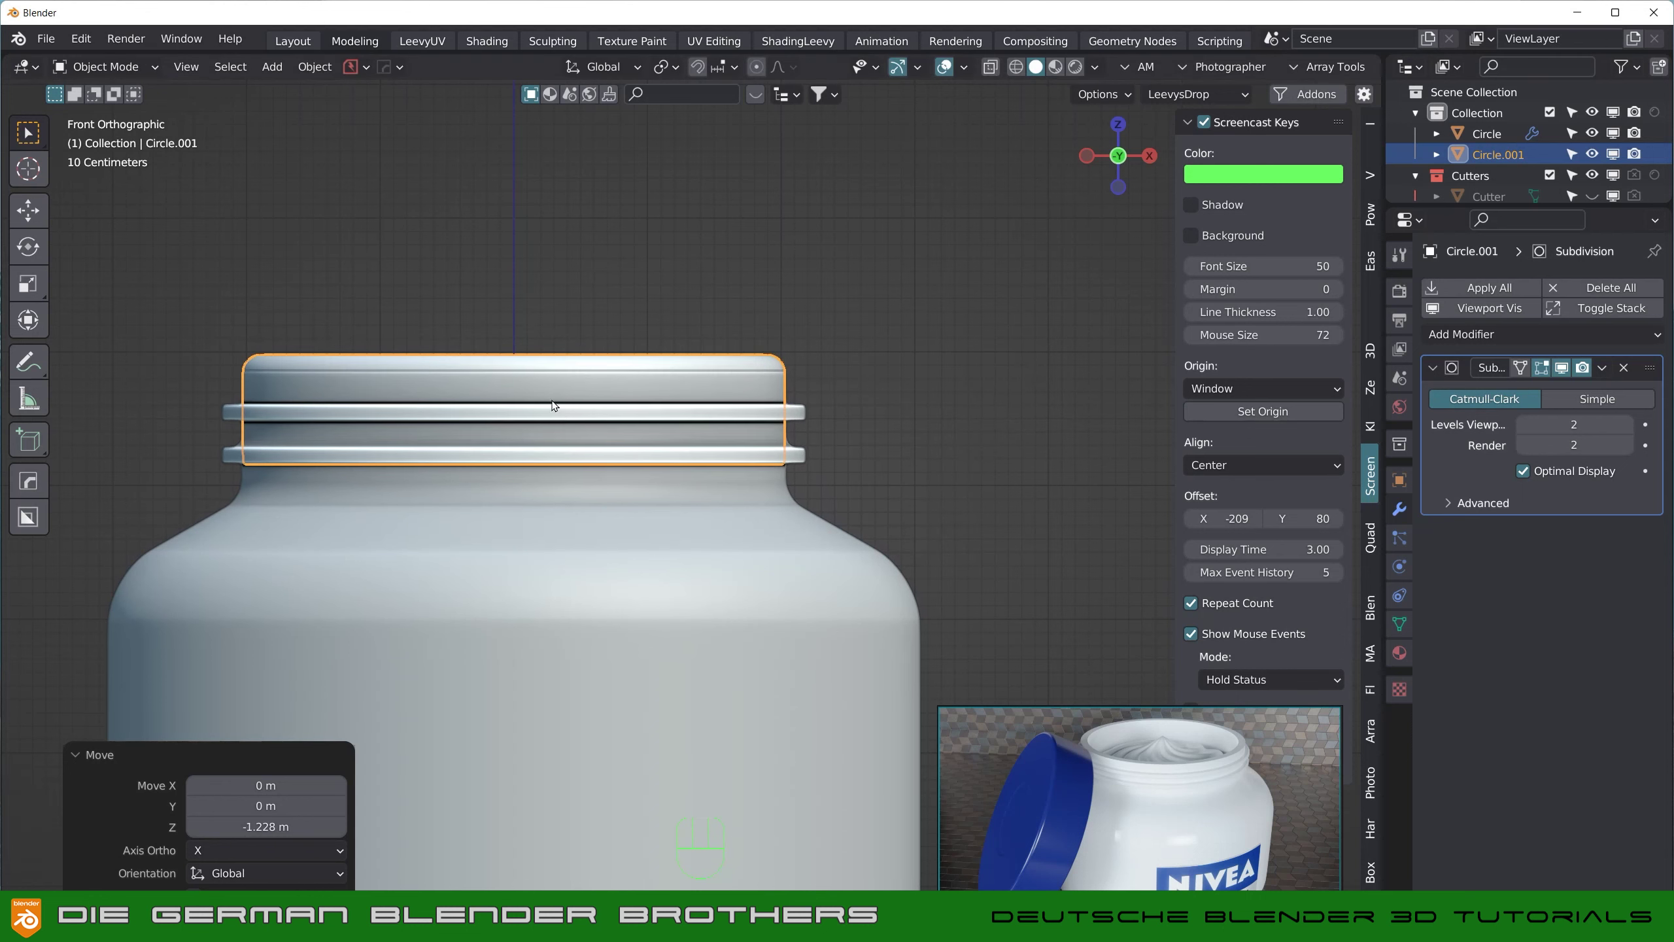
key("shift+s")
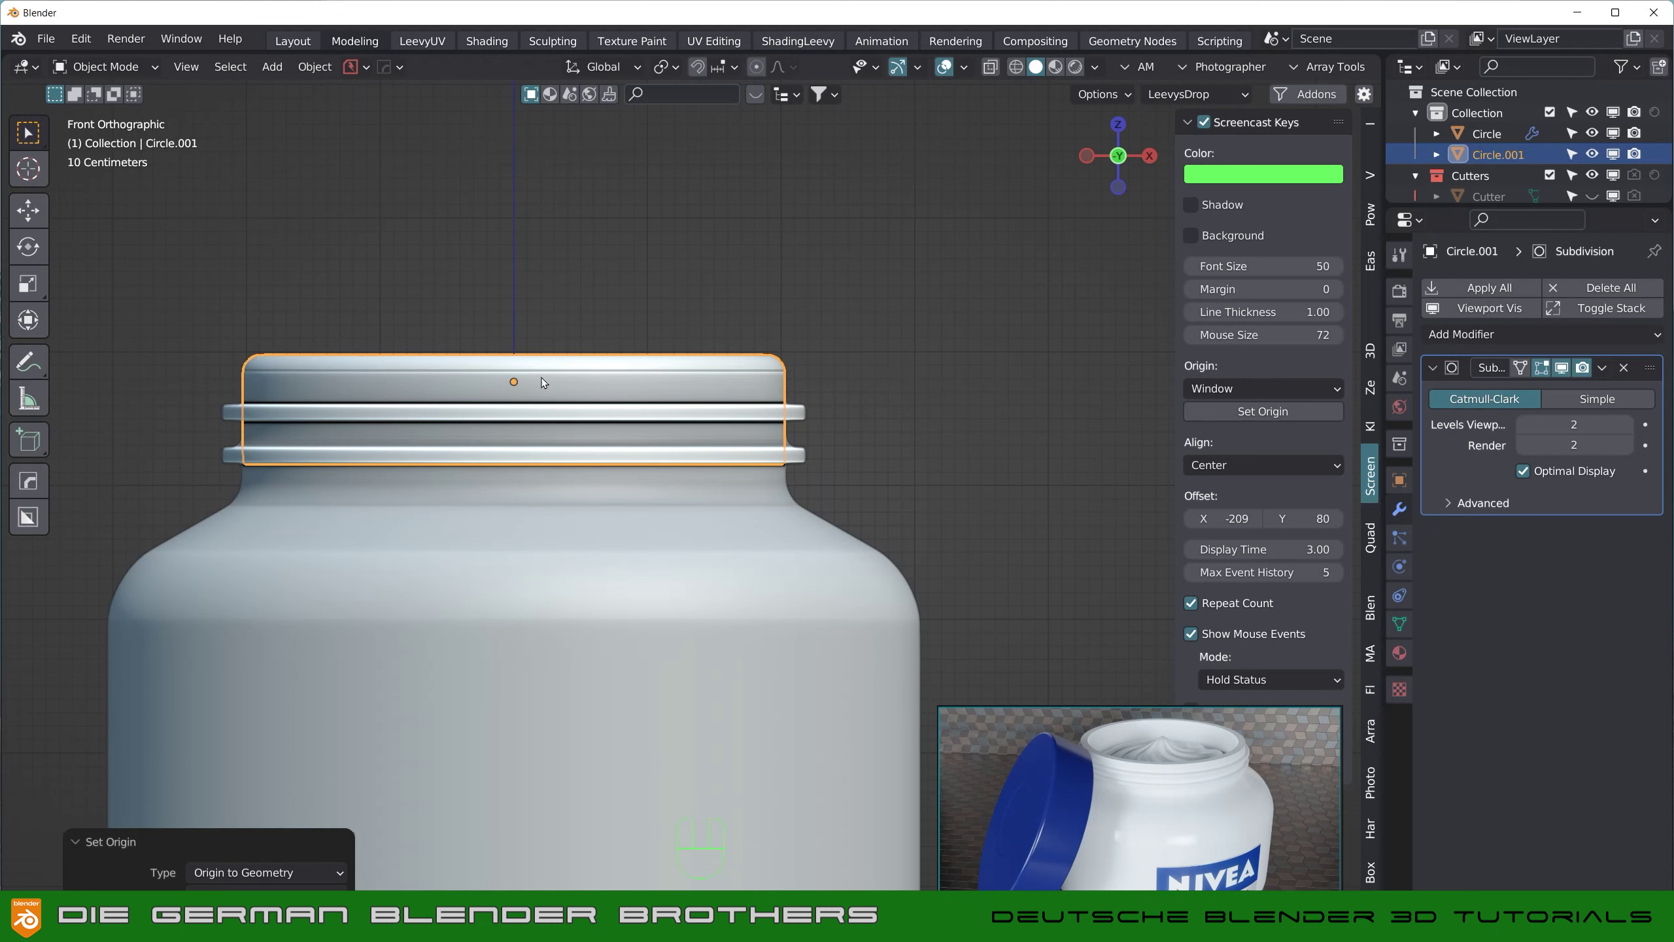
key("shift+s")
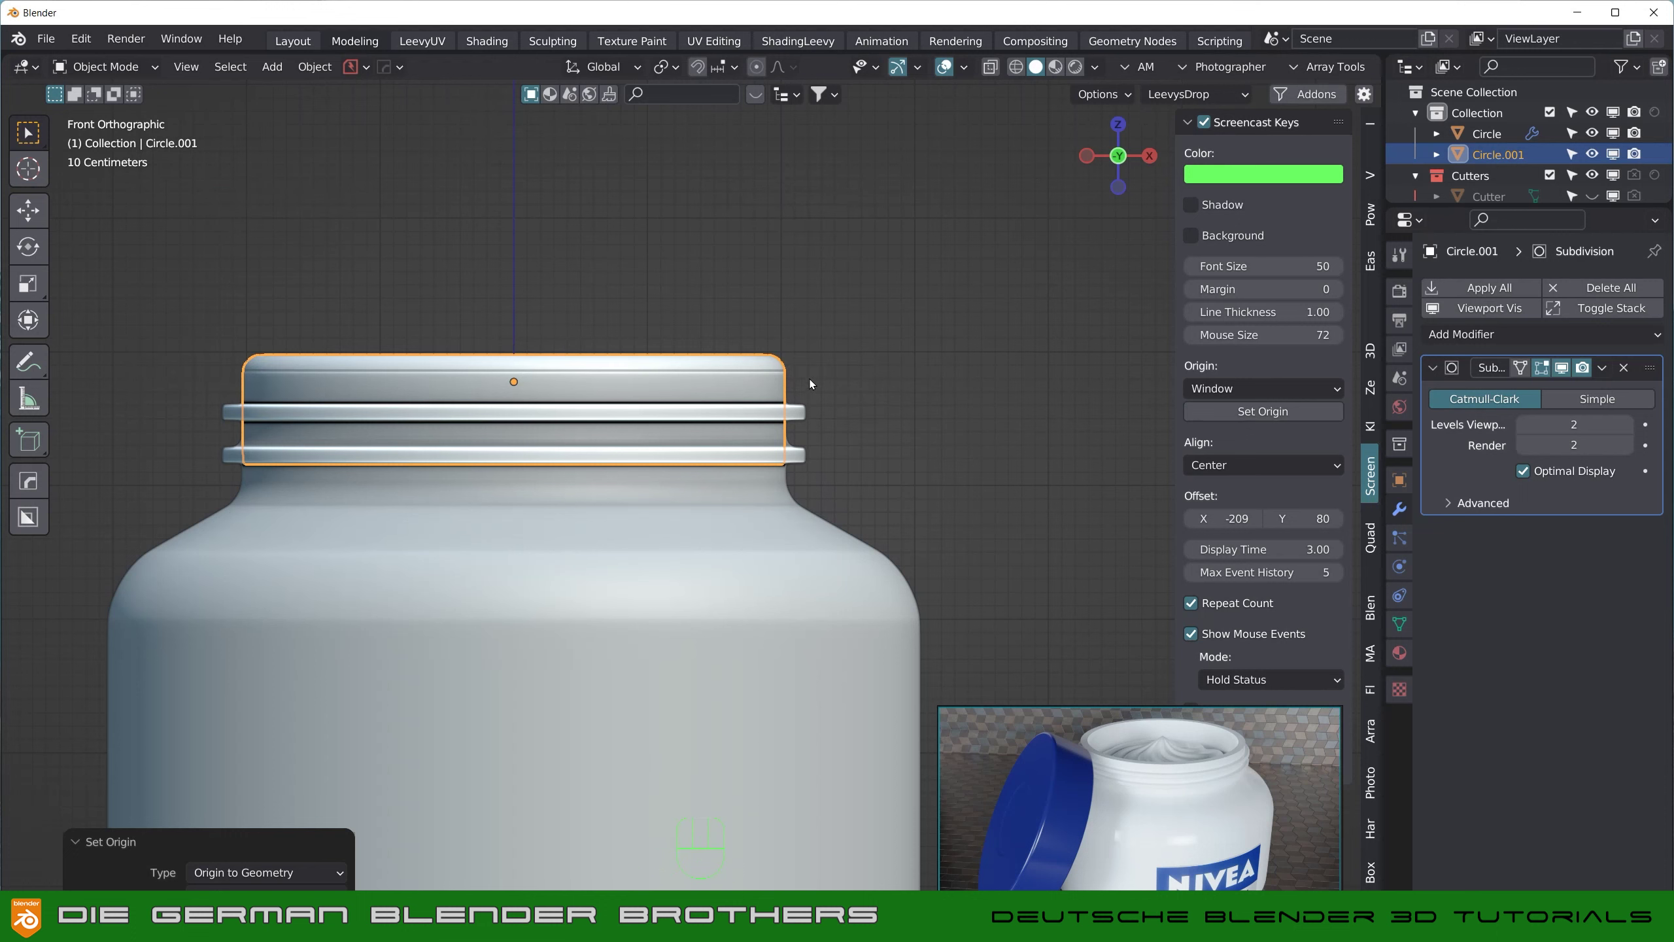
Step: Scale the lid so it fits snugly around the threaded neck, checking from below
key("s")
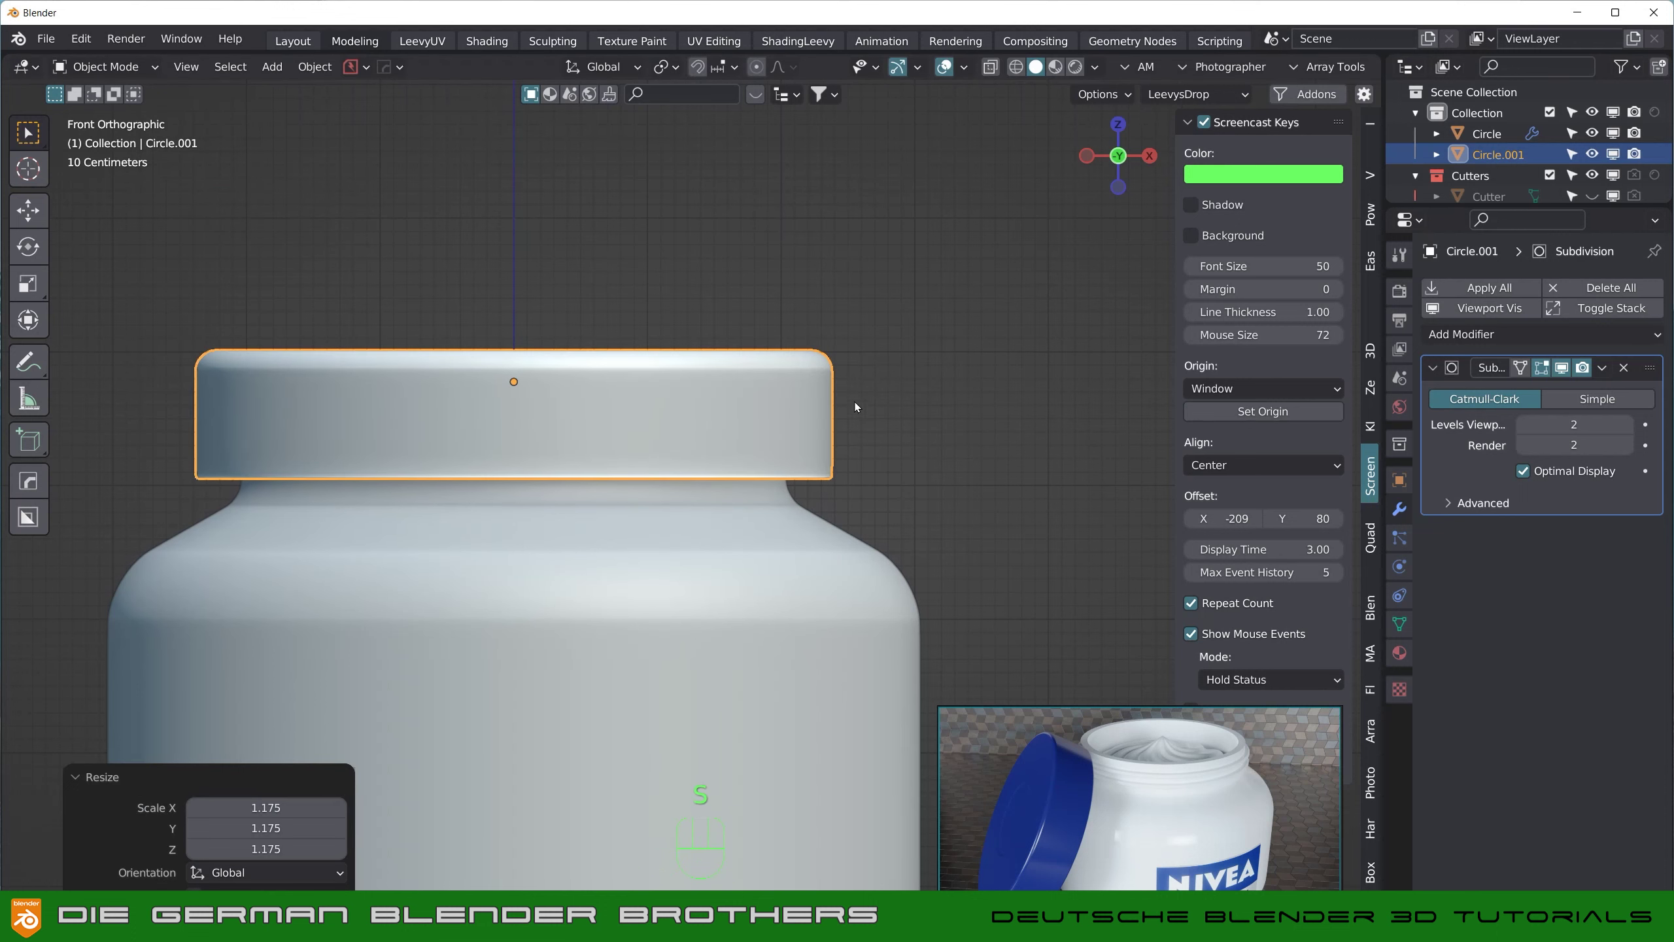
left_click_drag(853, 394, 853, 362)
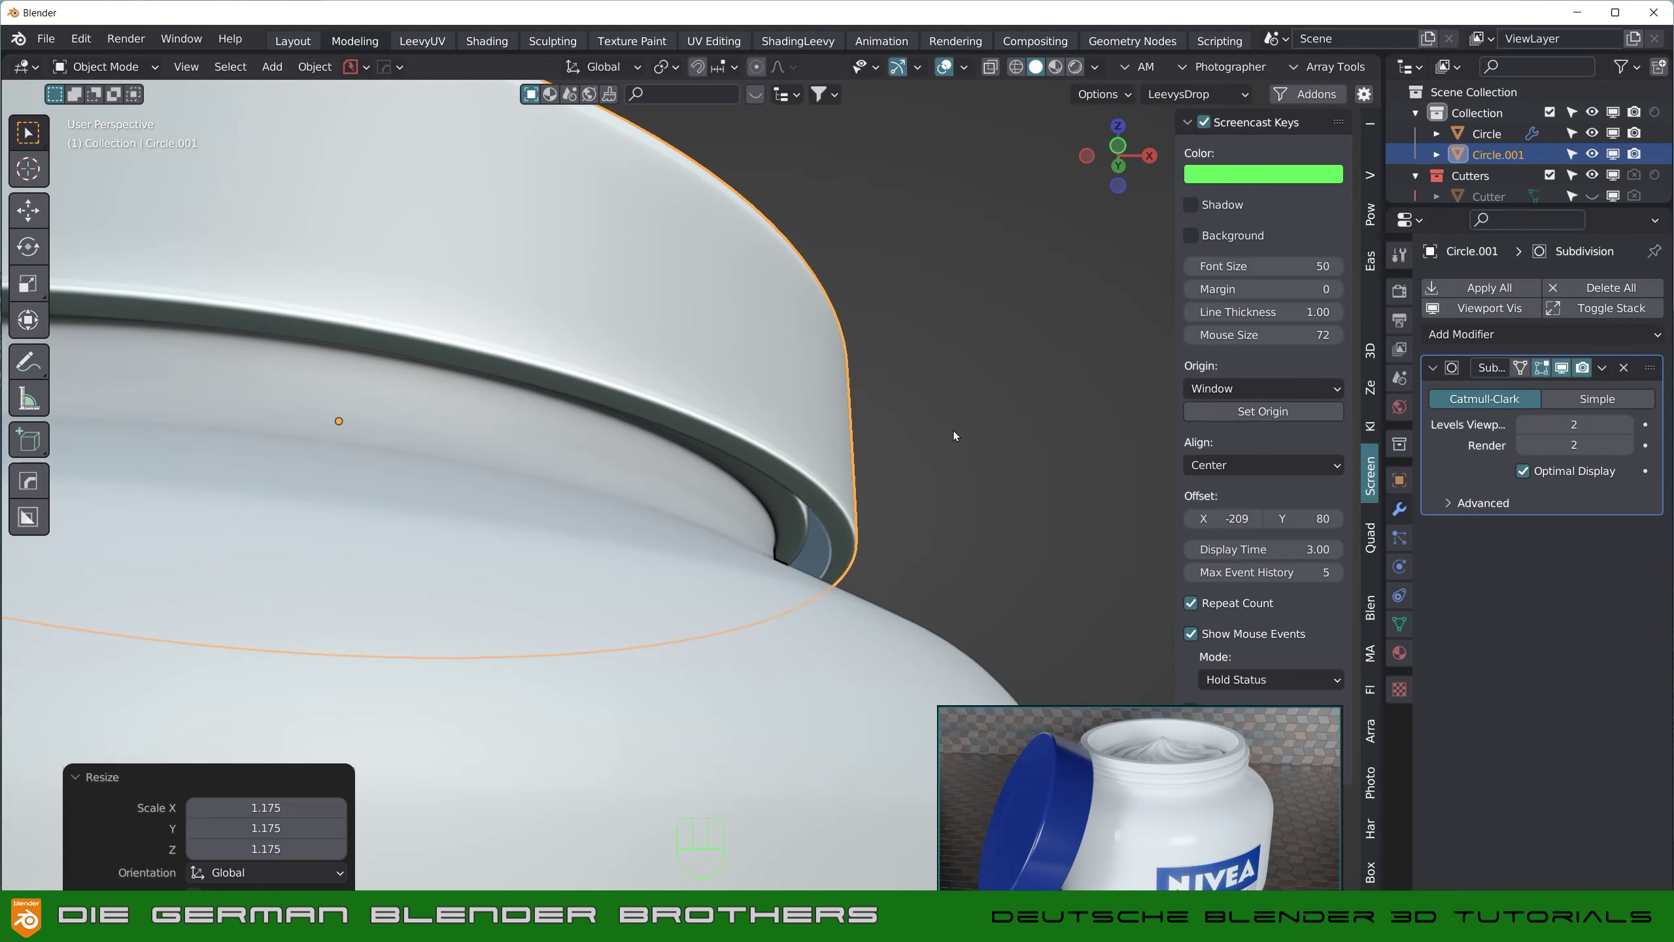
key("s")
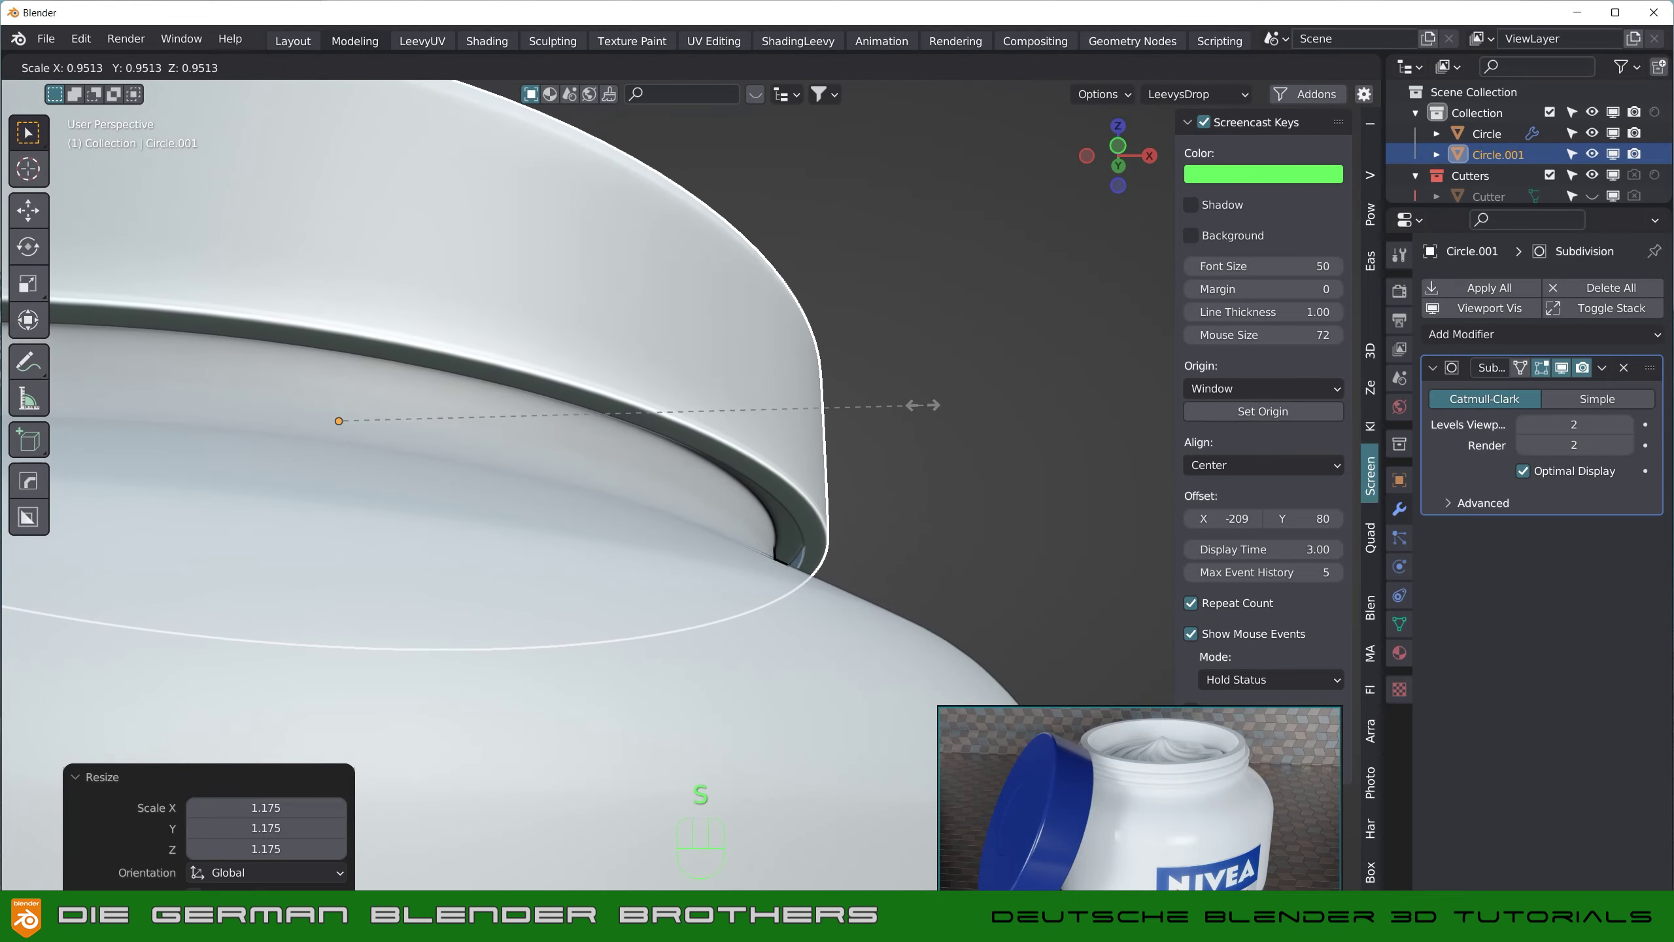
left_click_drag(858, 459, 838, 555)
left_click_drag(840, 507, 798, 461)
middle_click(824, 493)
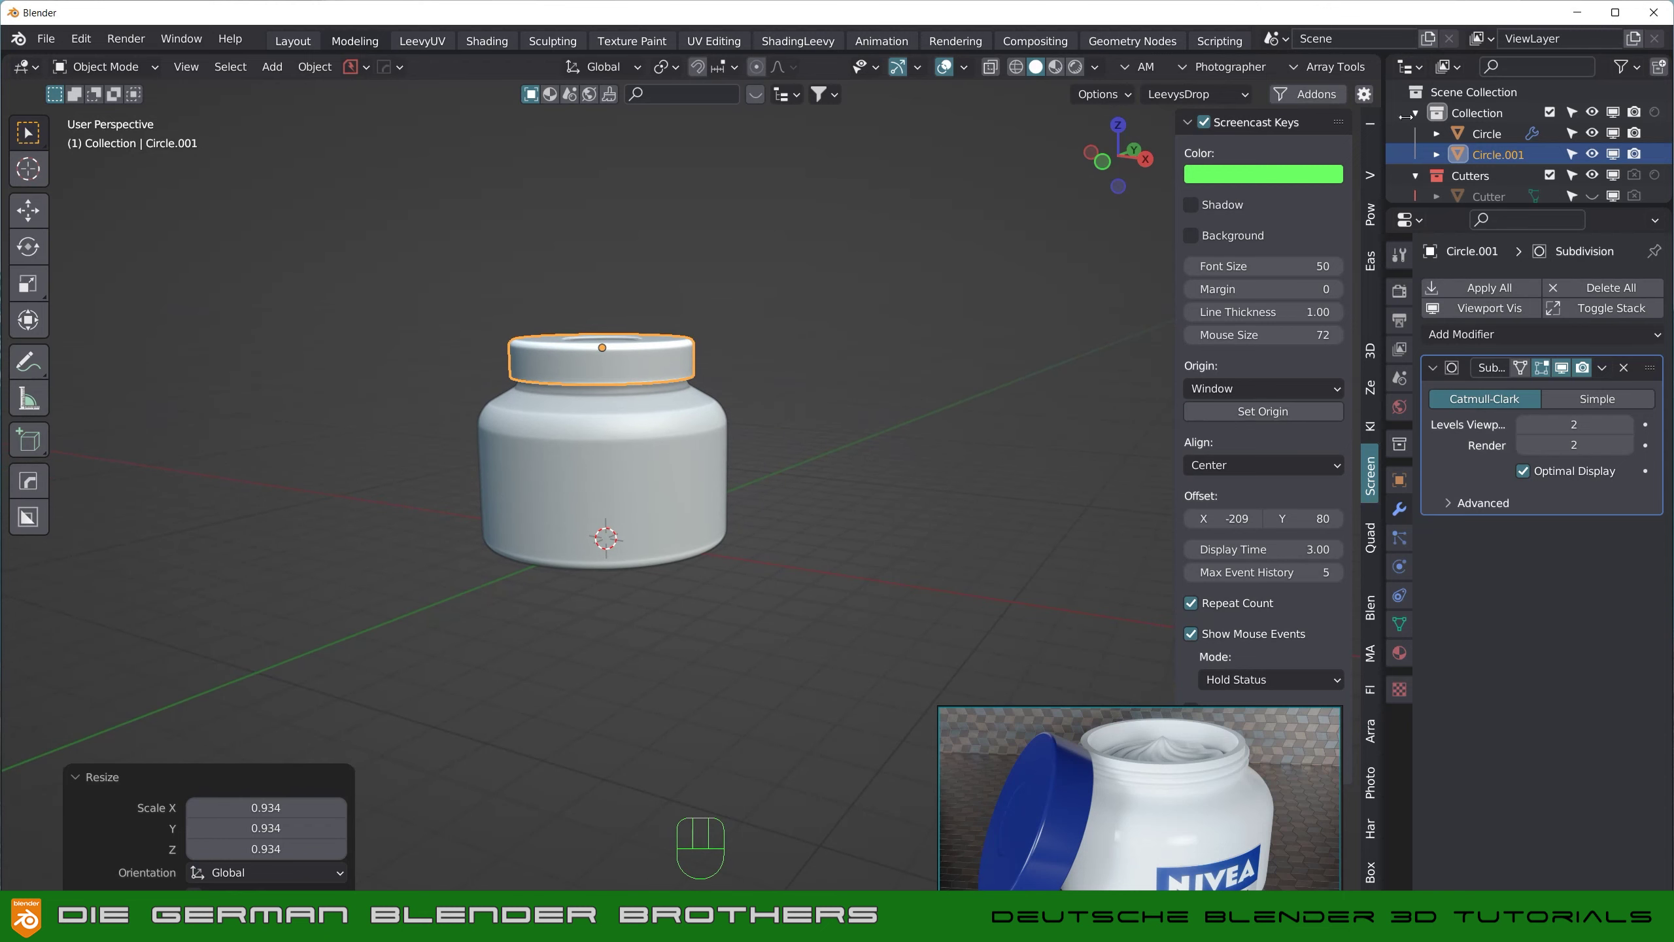
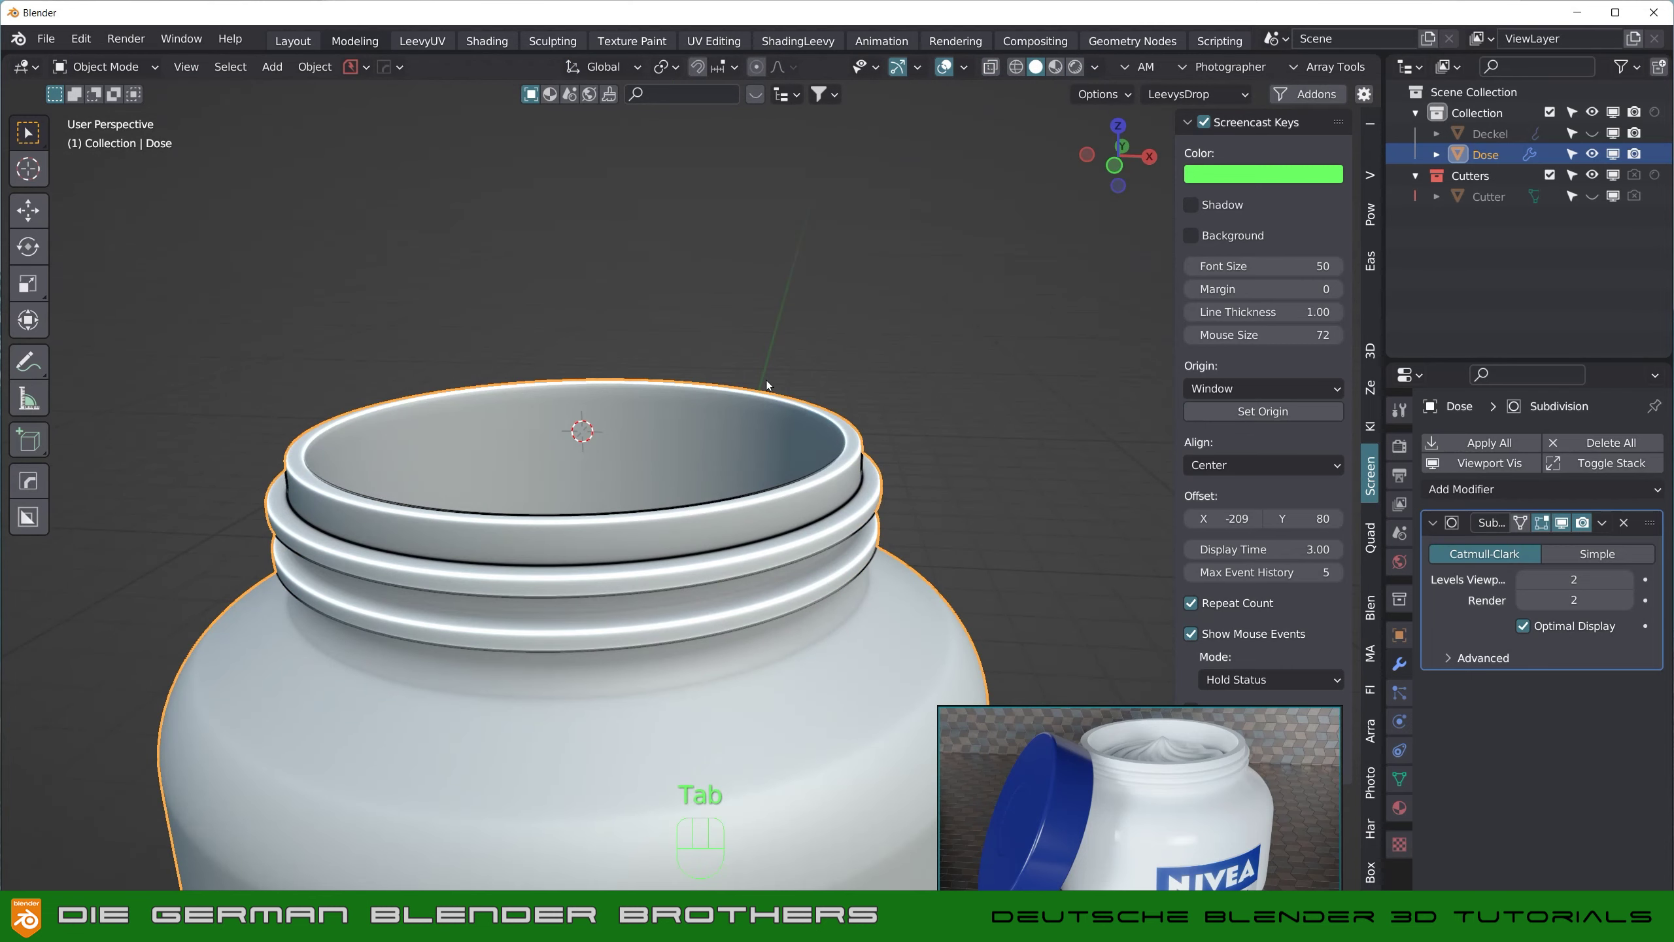
Step: Add a UV sphere at the jar's mouth and delete its lower half to leave a dome
key("space")
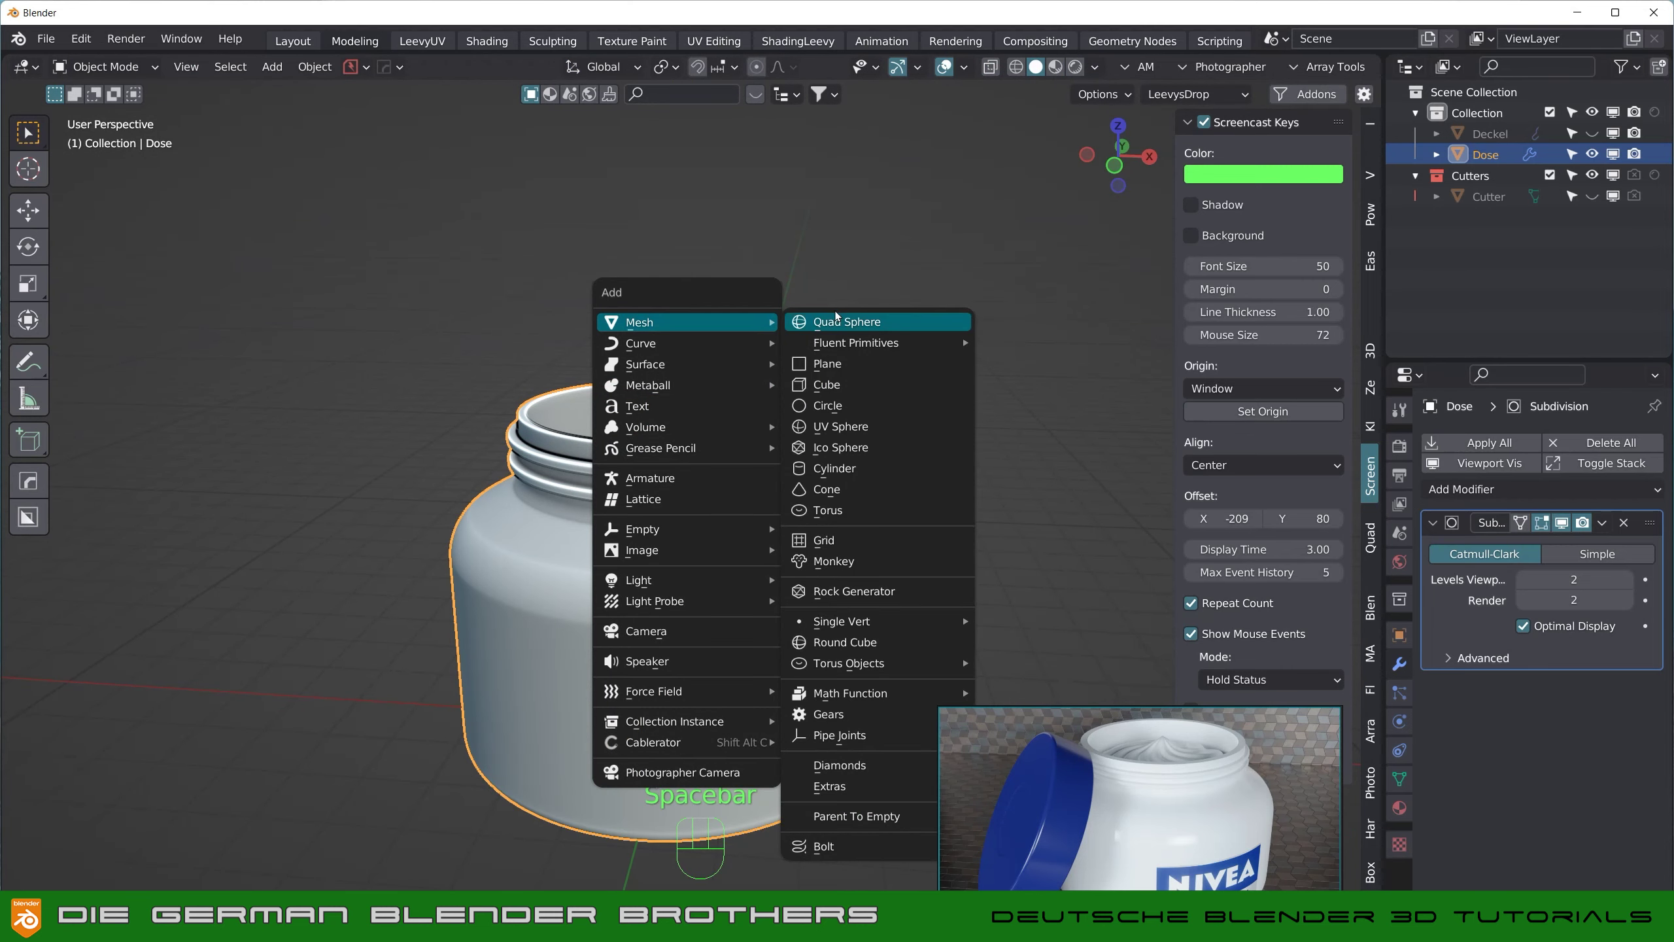
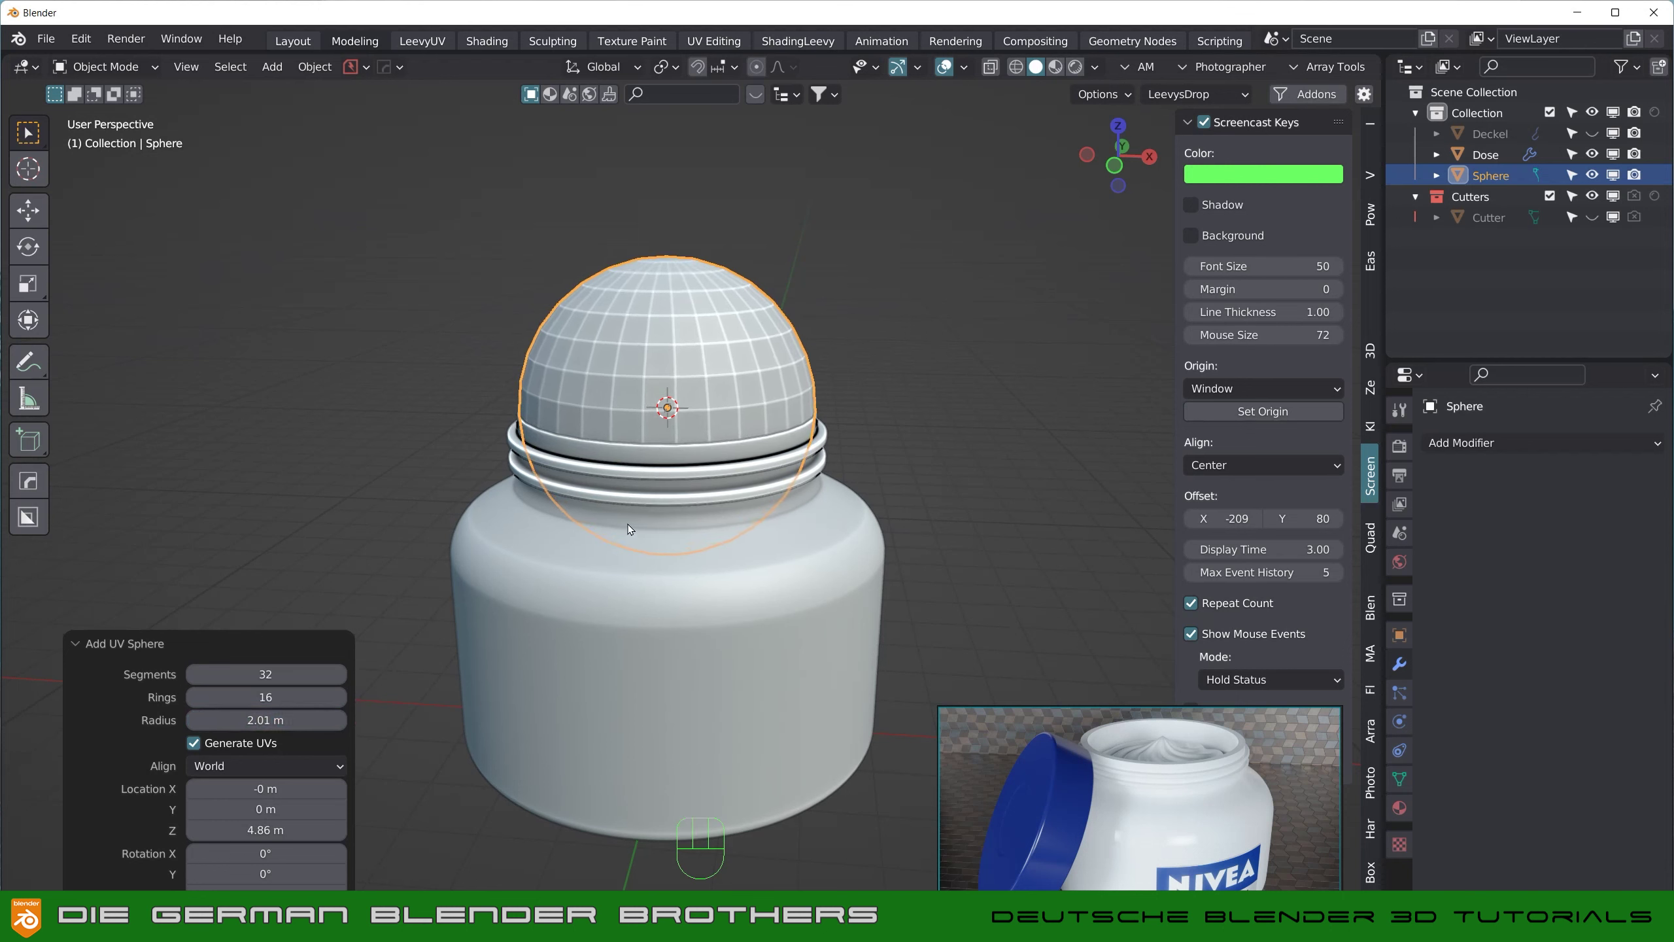
key("KP_1")
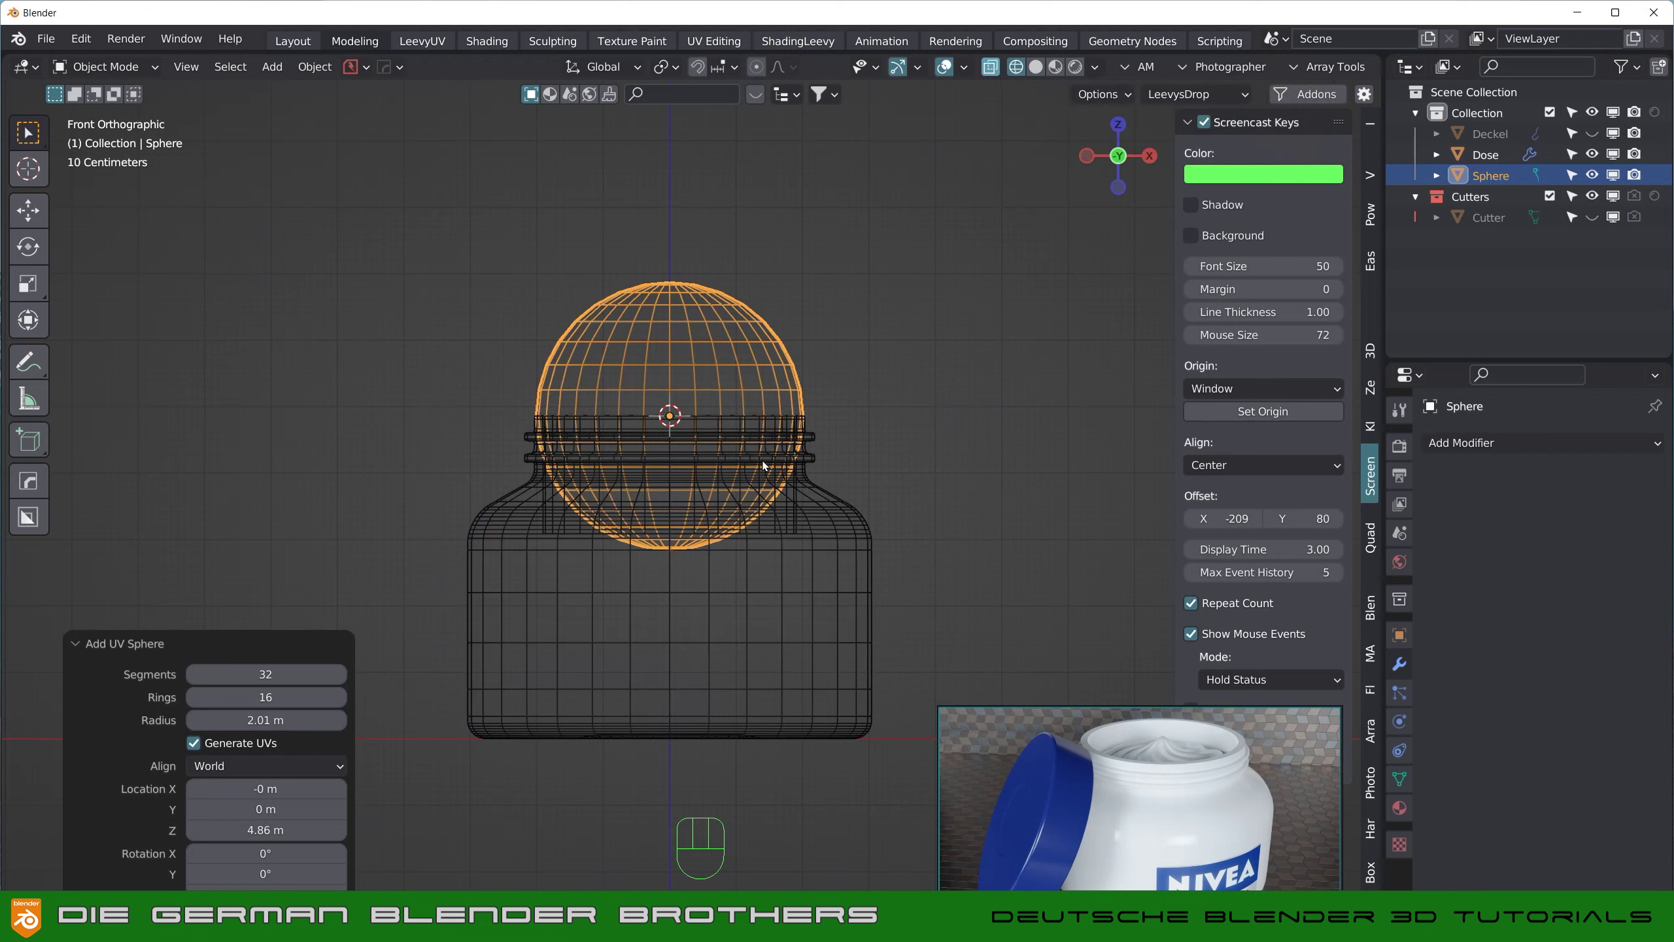
key("Tab")
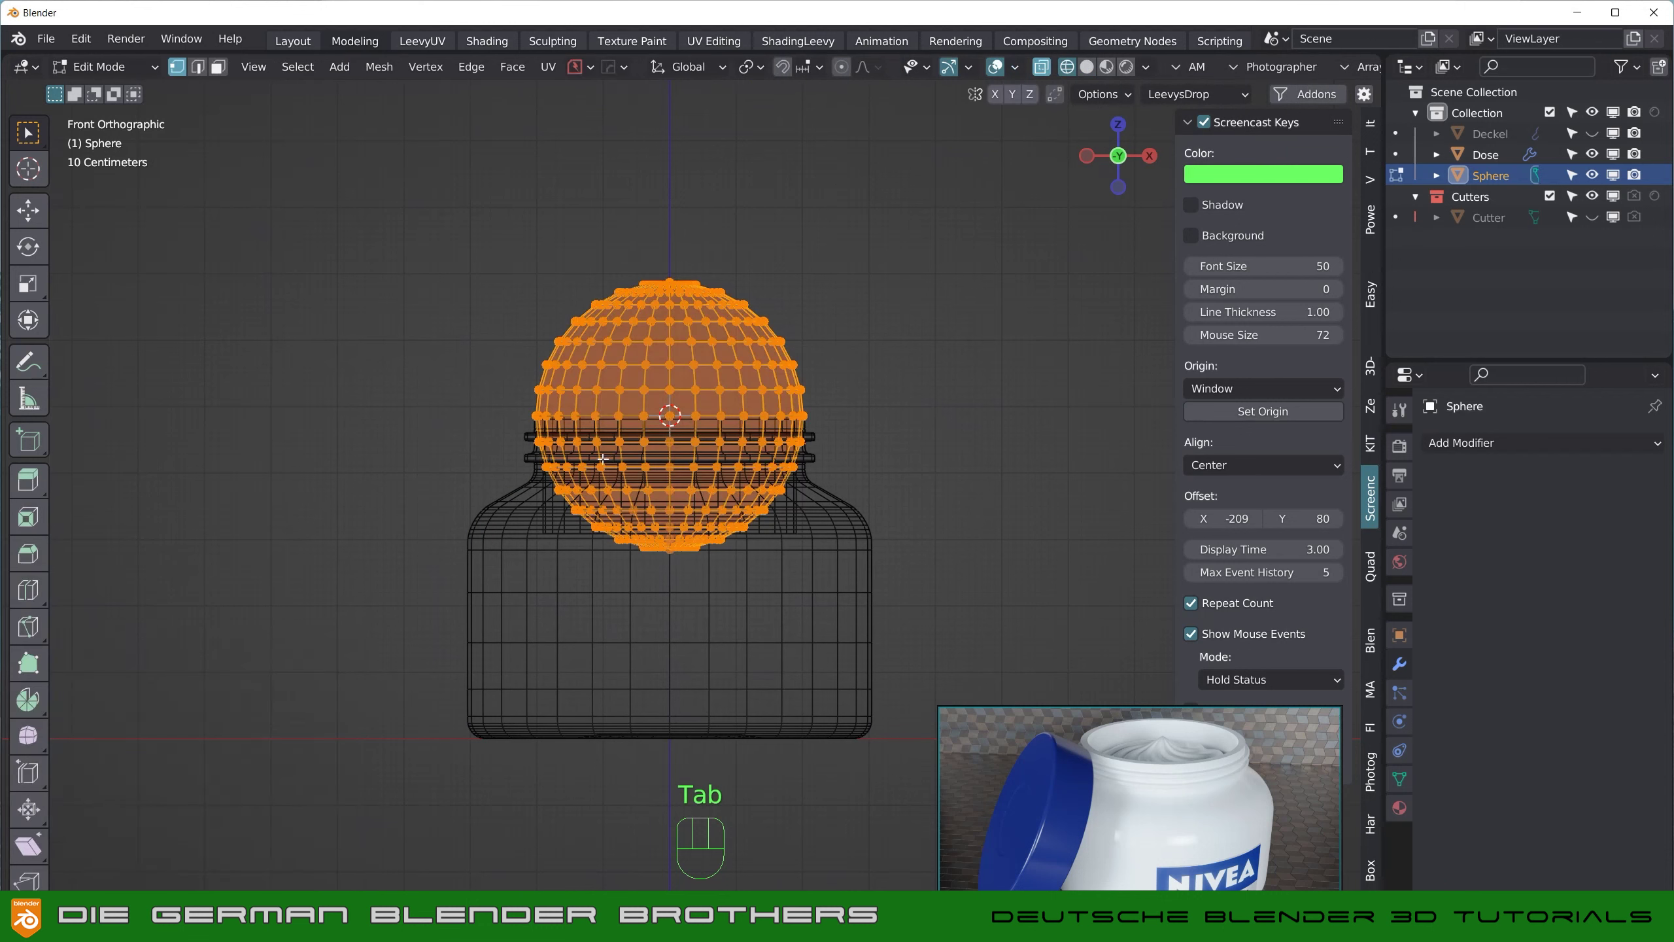
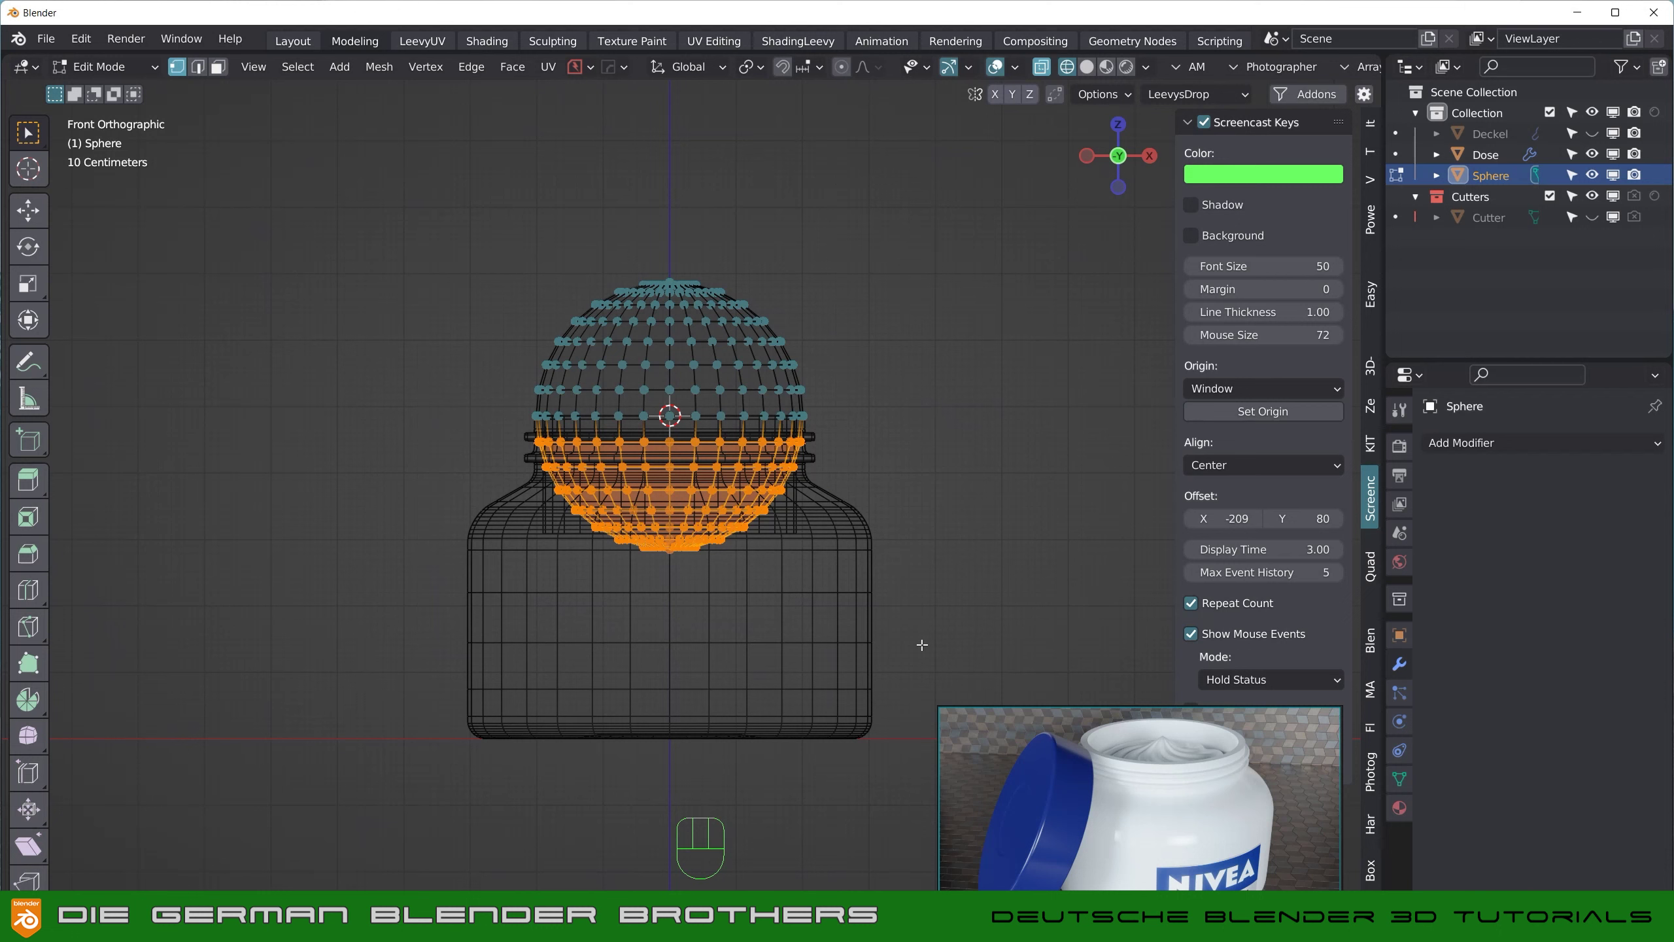
key("x")
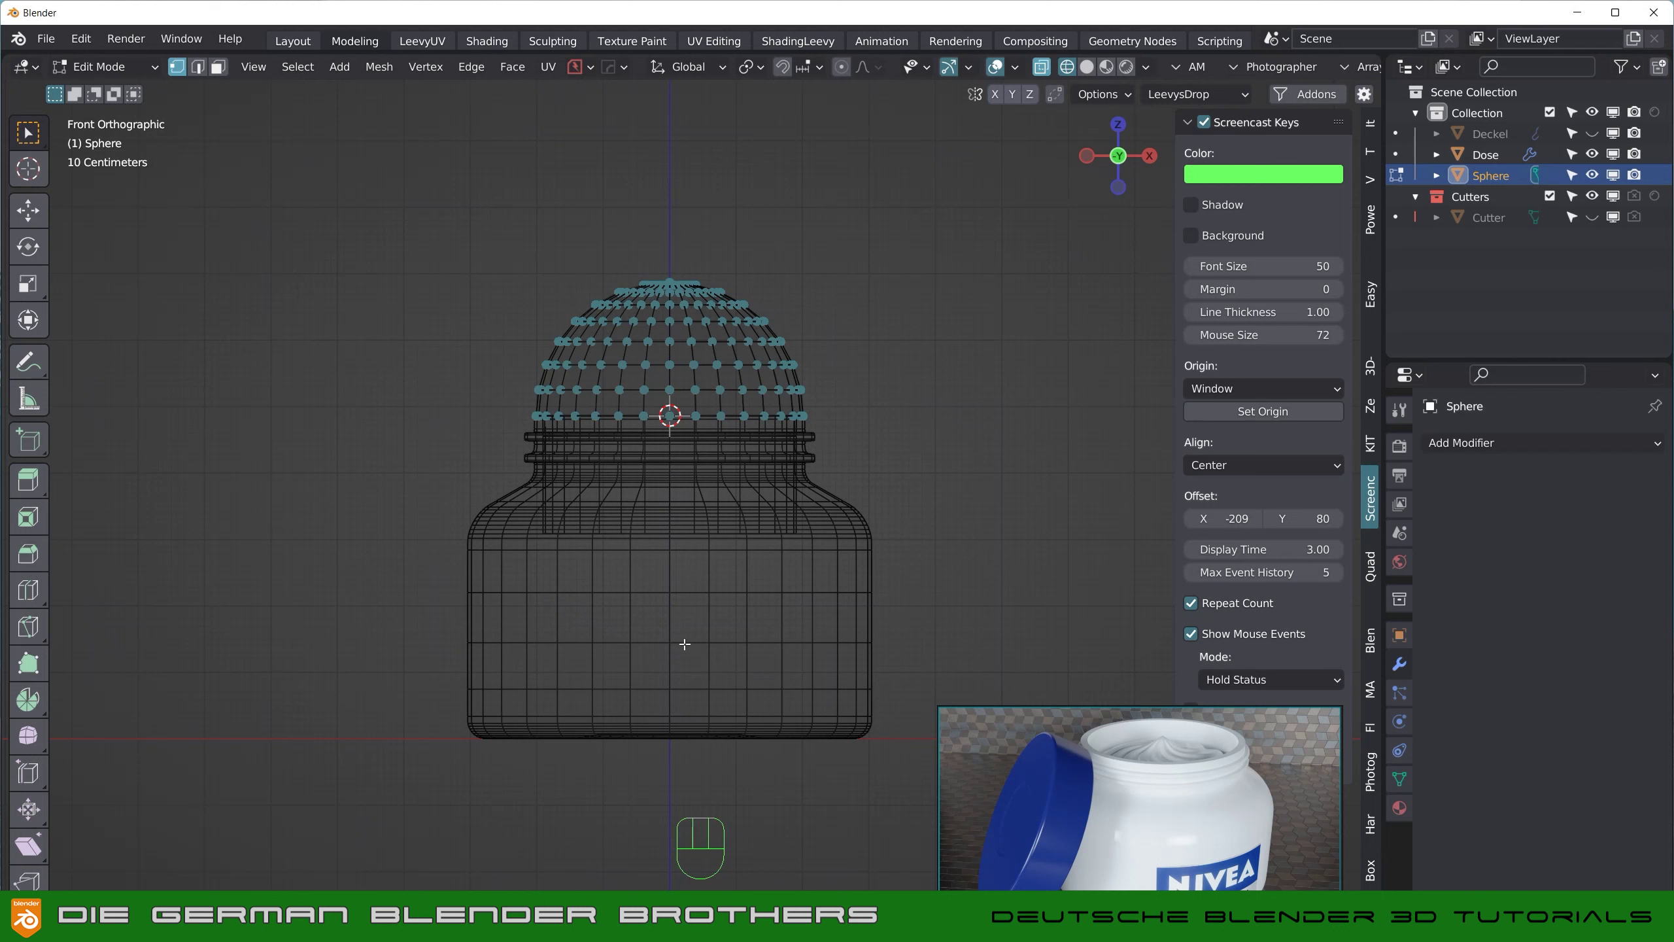
key("Tab")
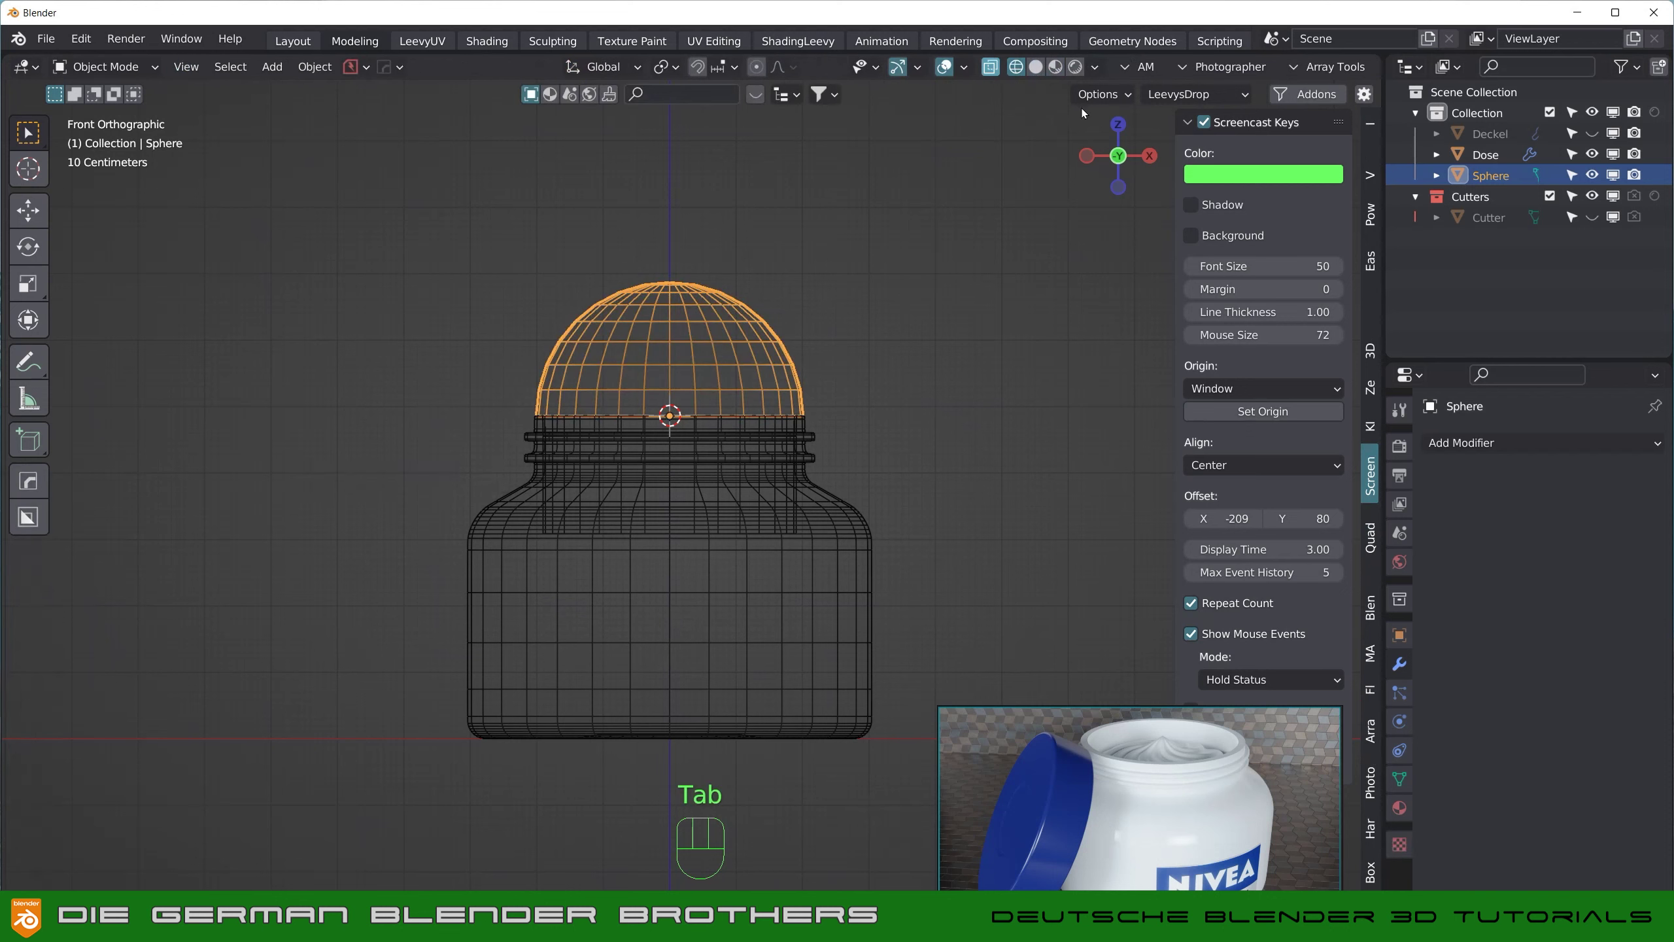
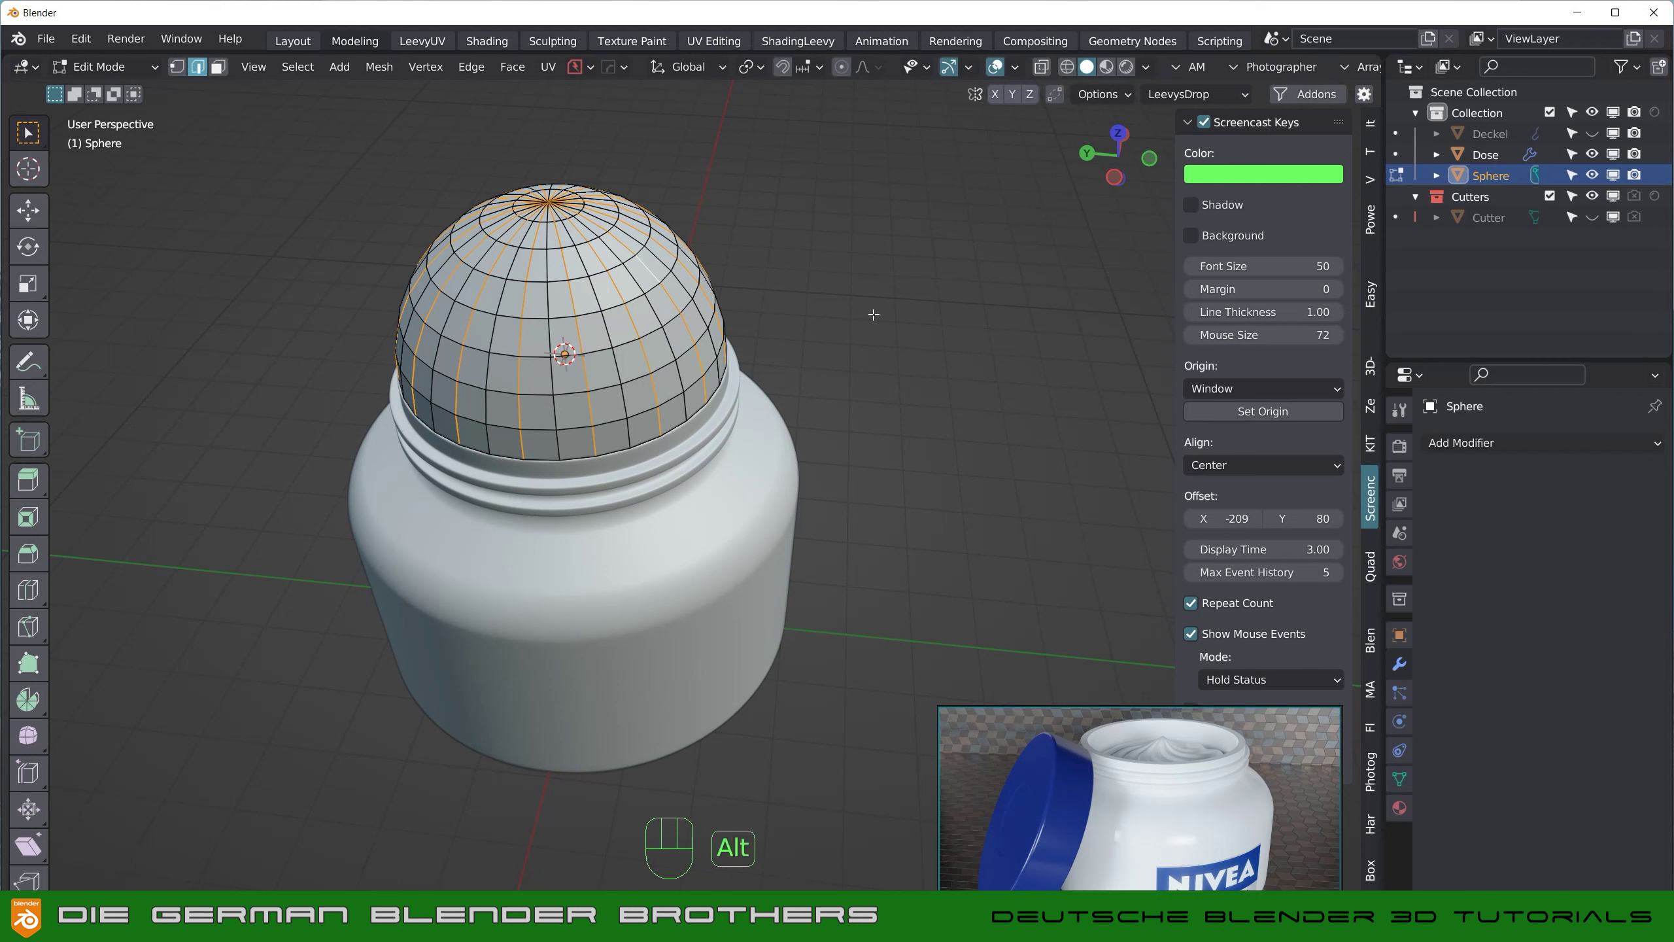
Step: Shrink/fatten alternate strips outward by 0.303 m into ridges and rescale vertically
key("alt+s")
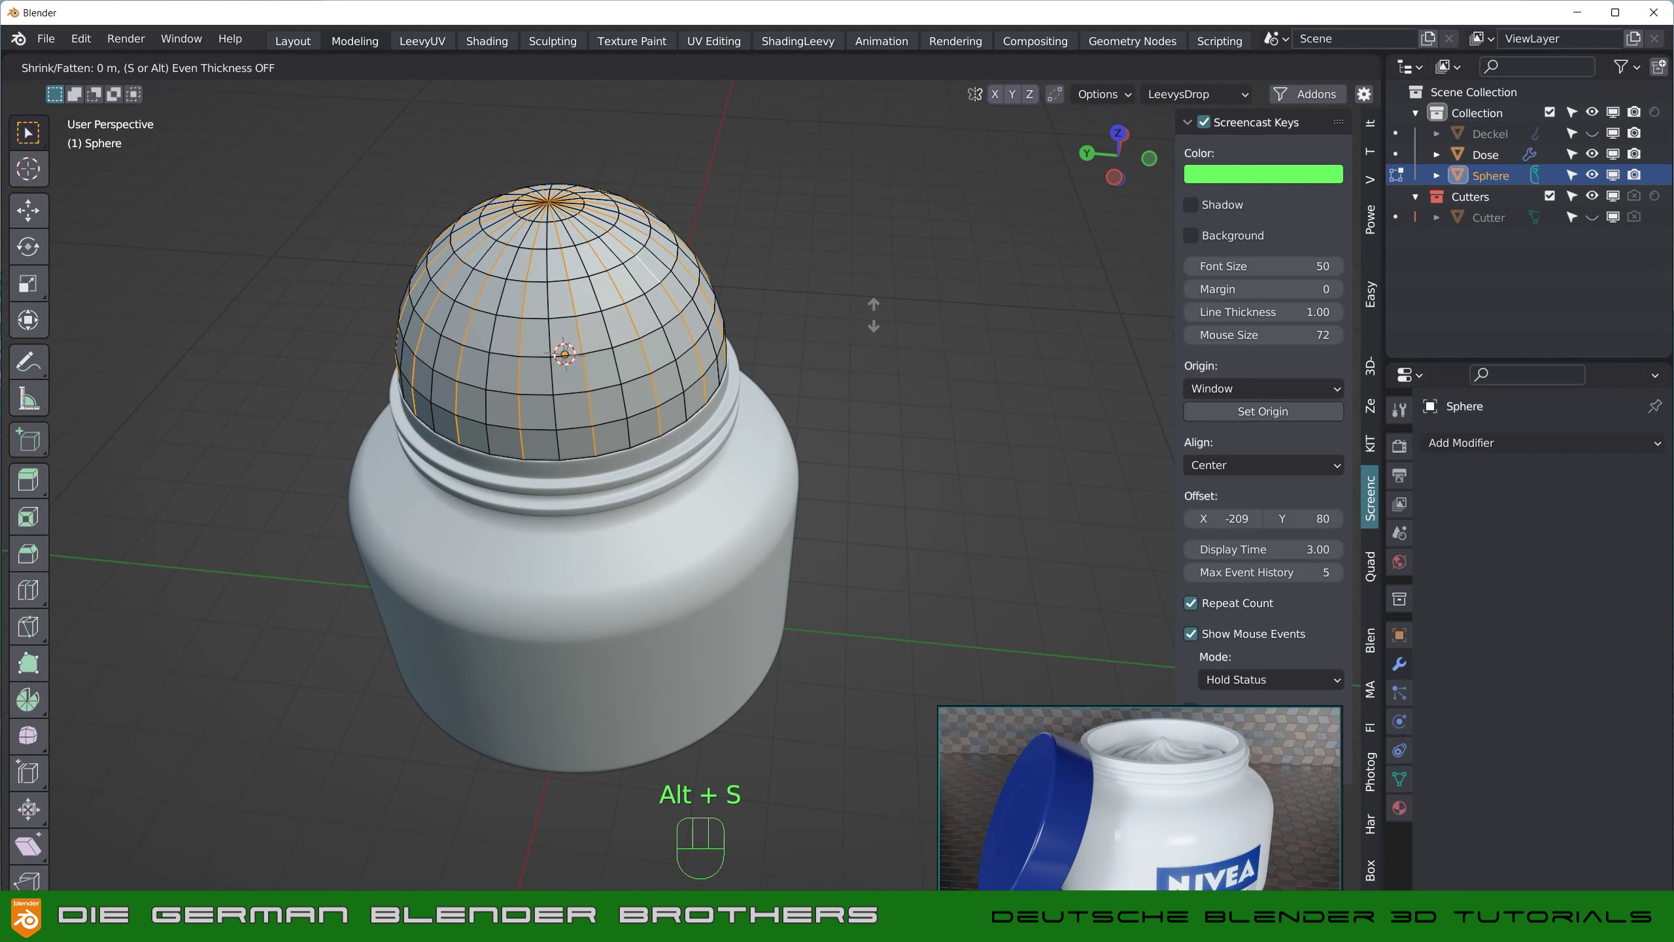
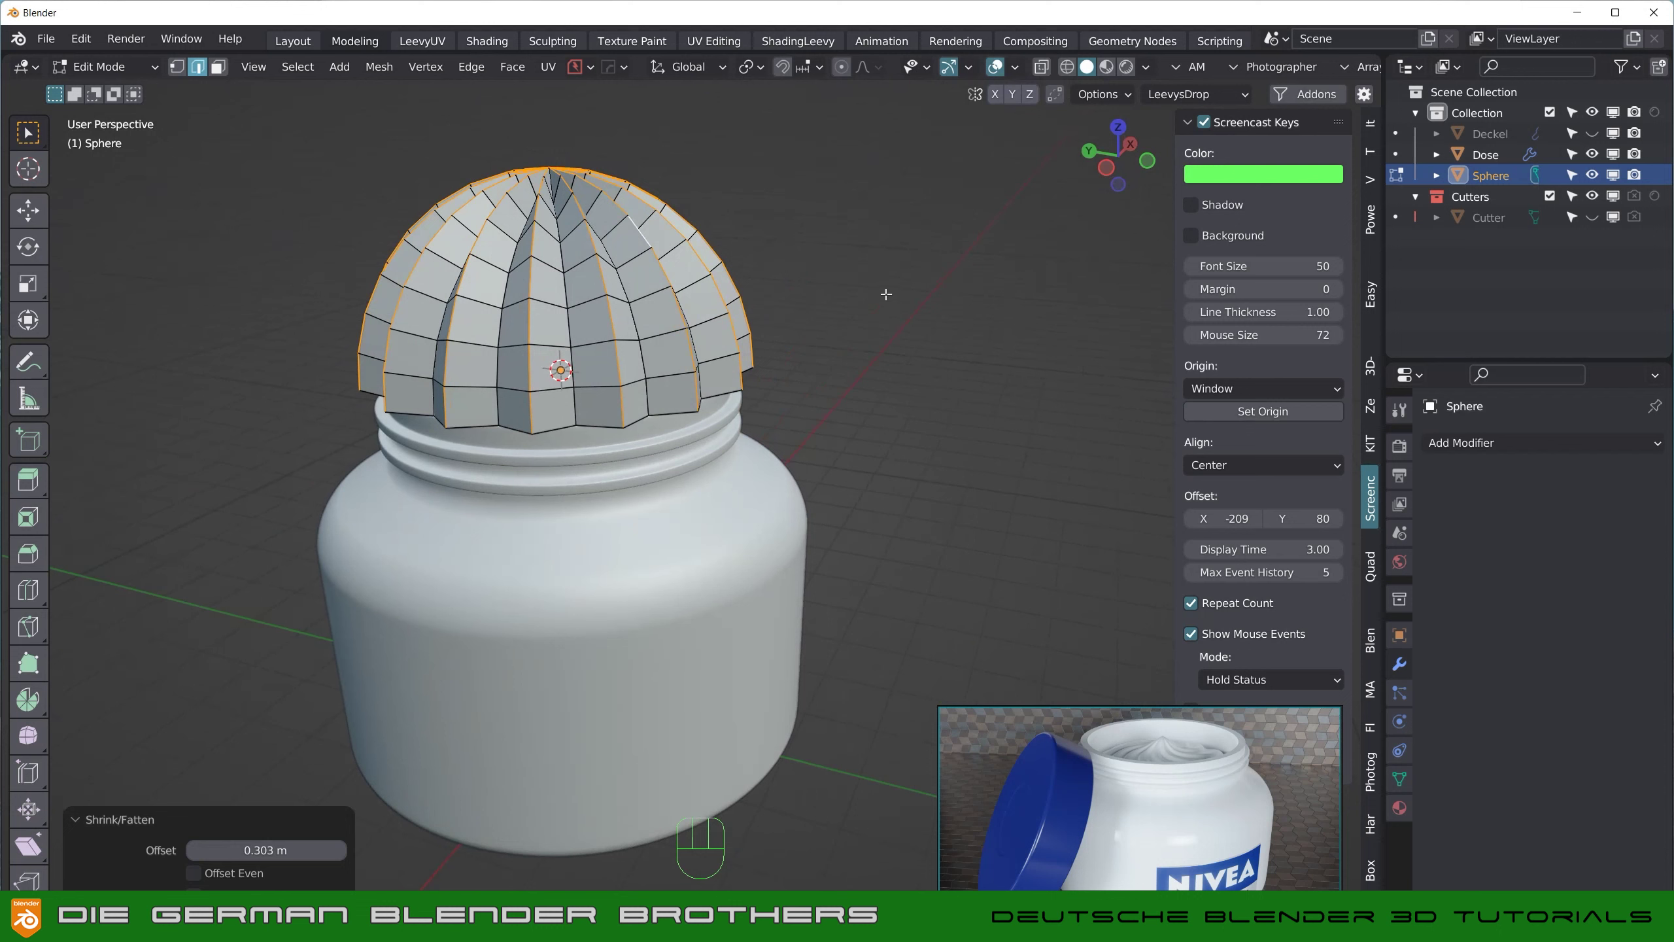
key("s")
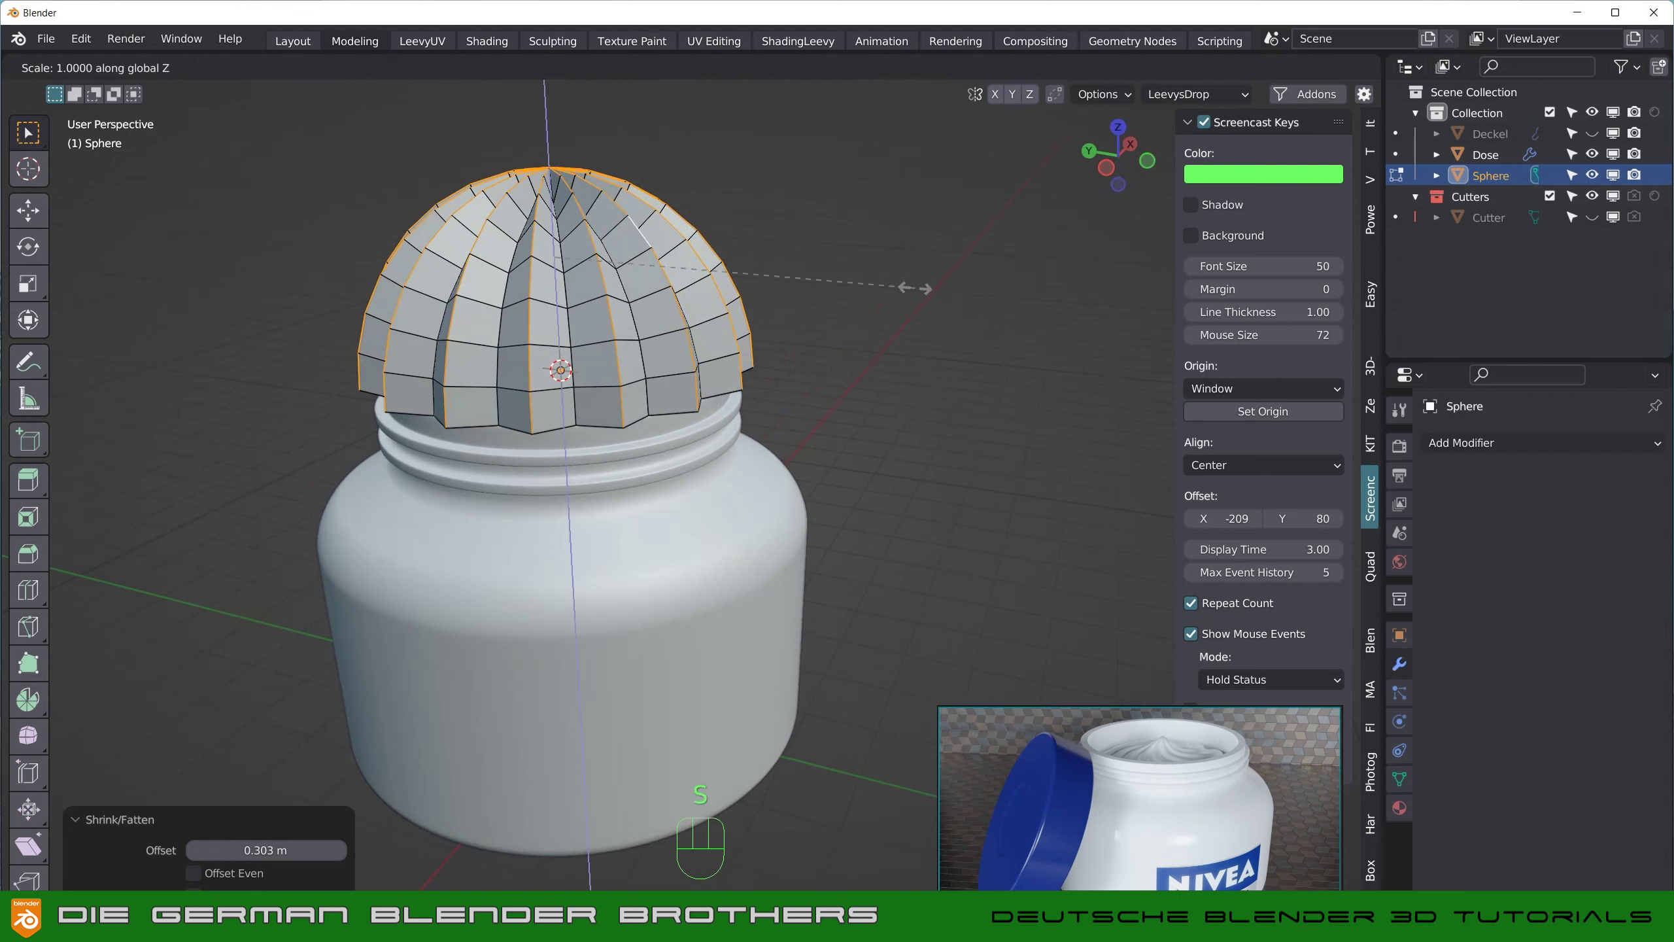
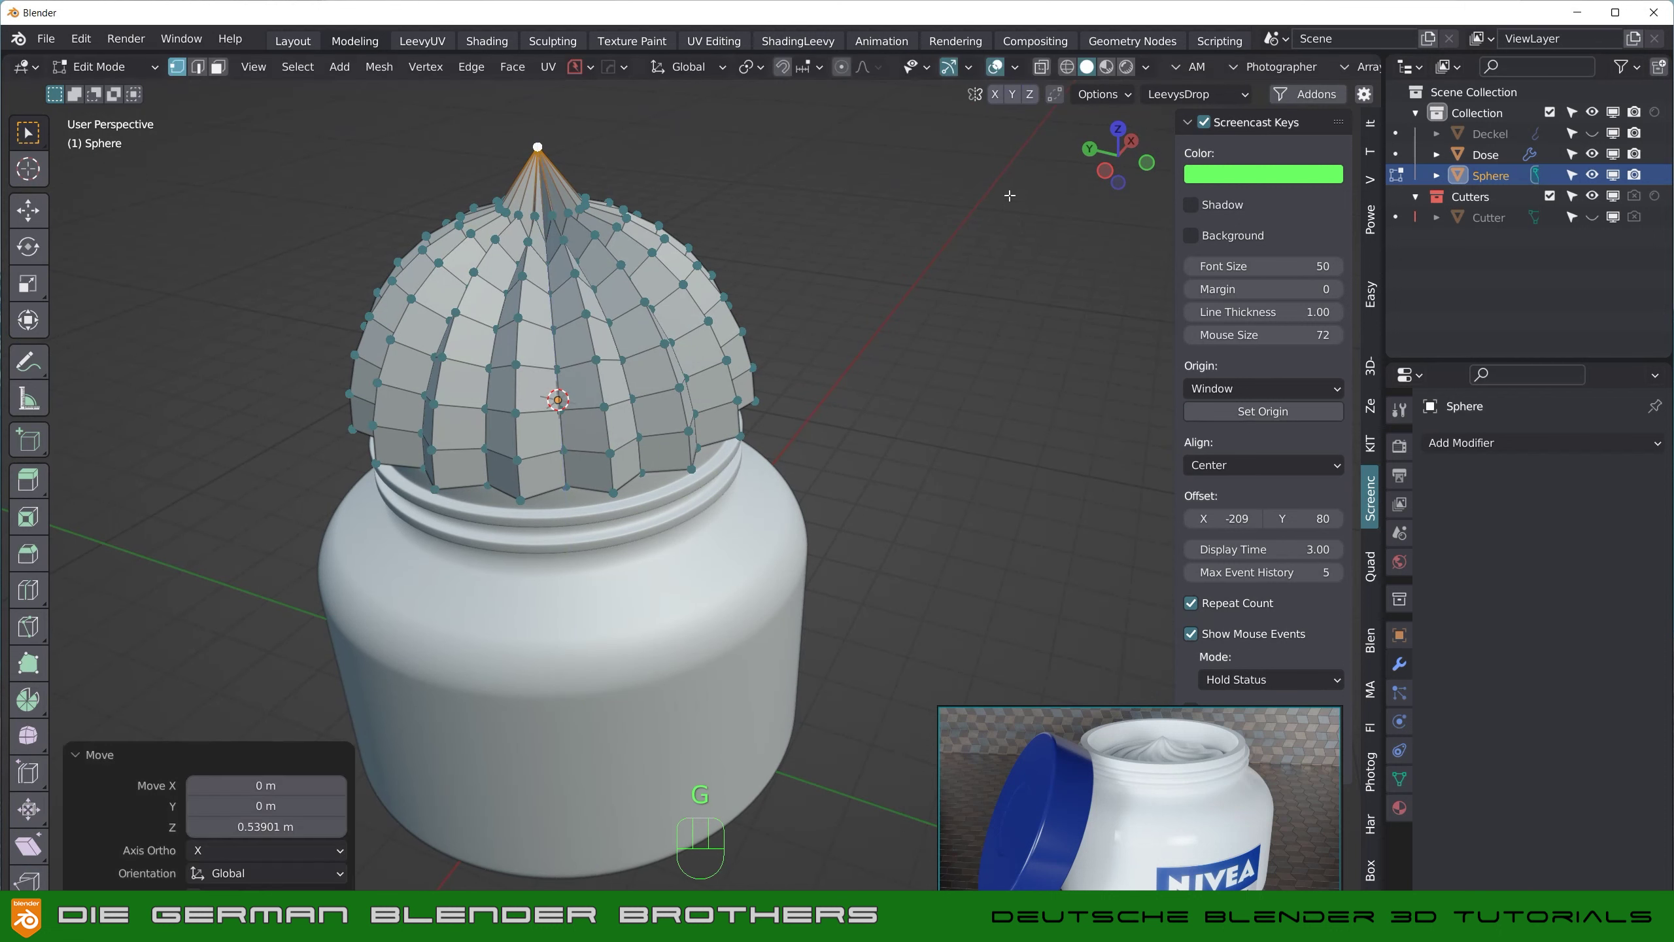
Step: From top view, proportionally rotate the dome's tip 64° so the ridges spiral into a swirl
key("KP_7")
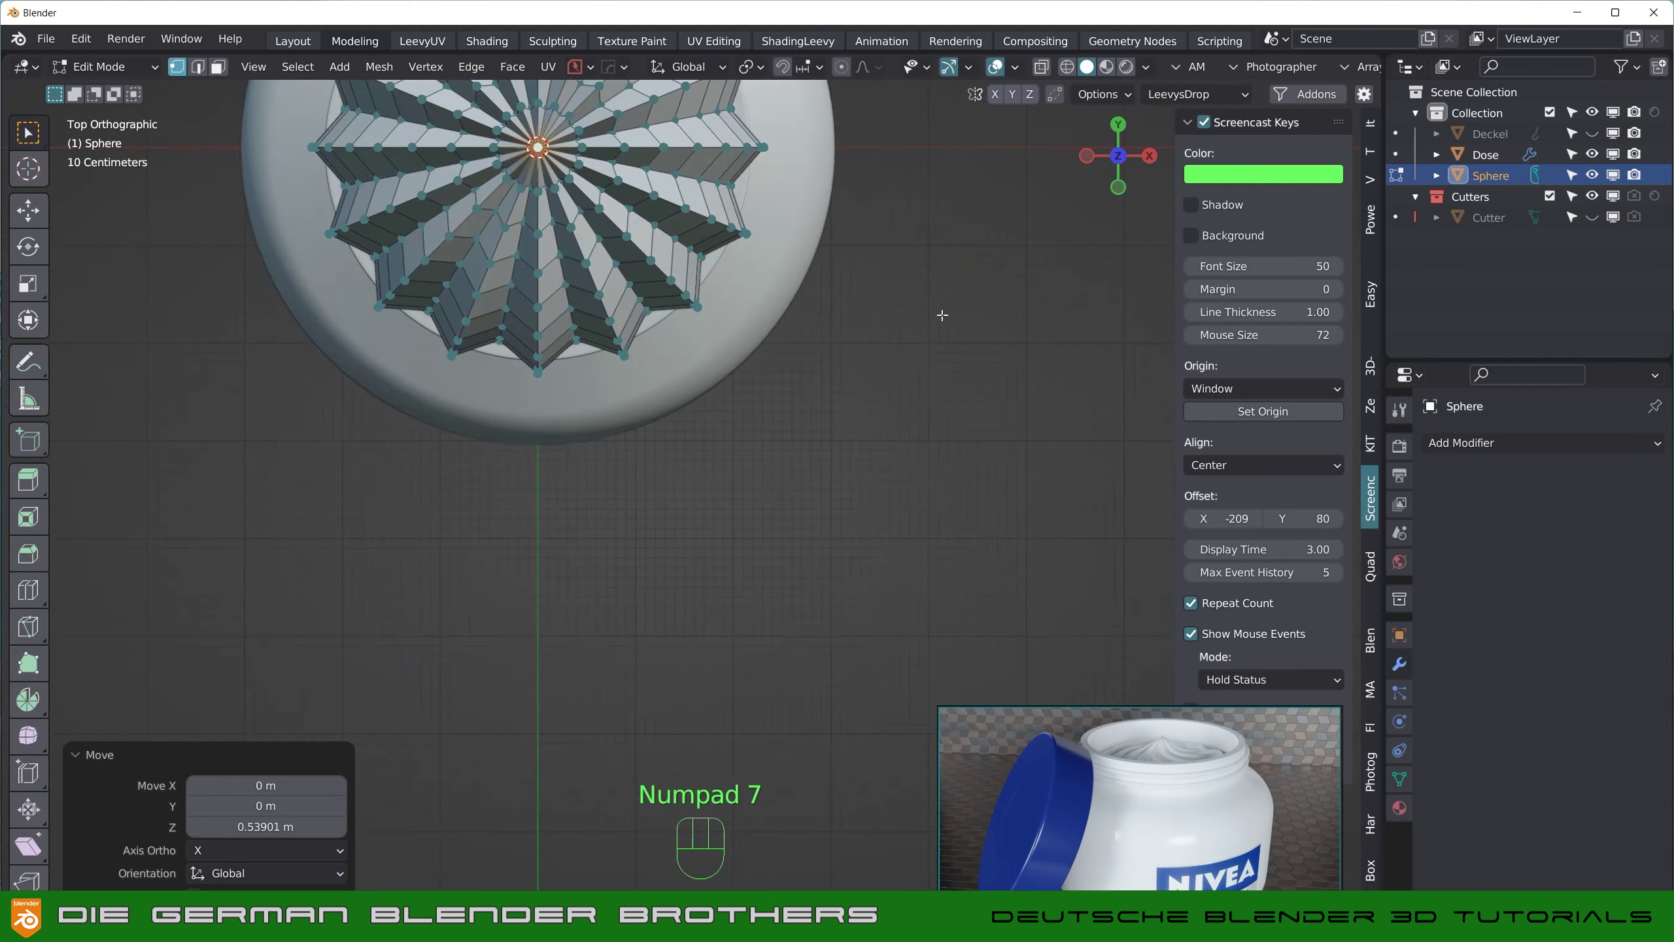
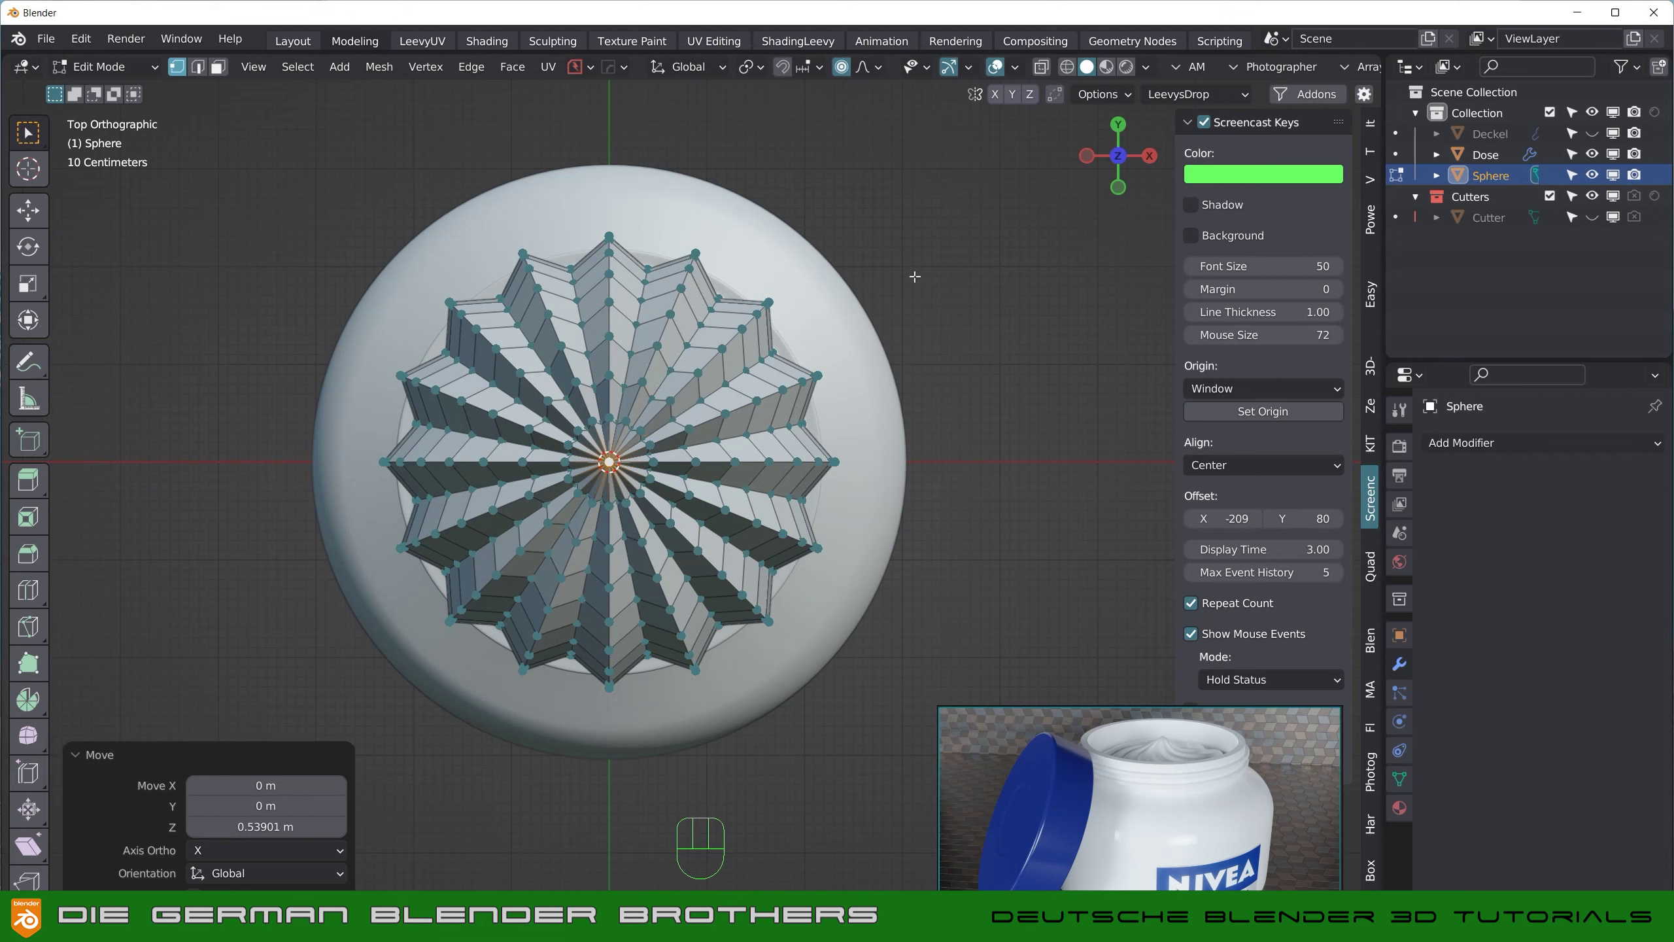
key("r")
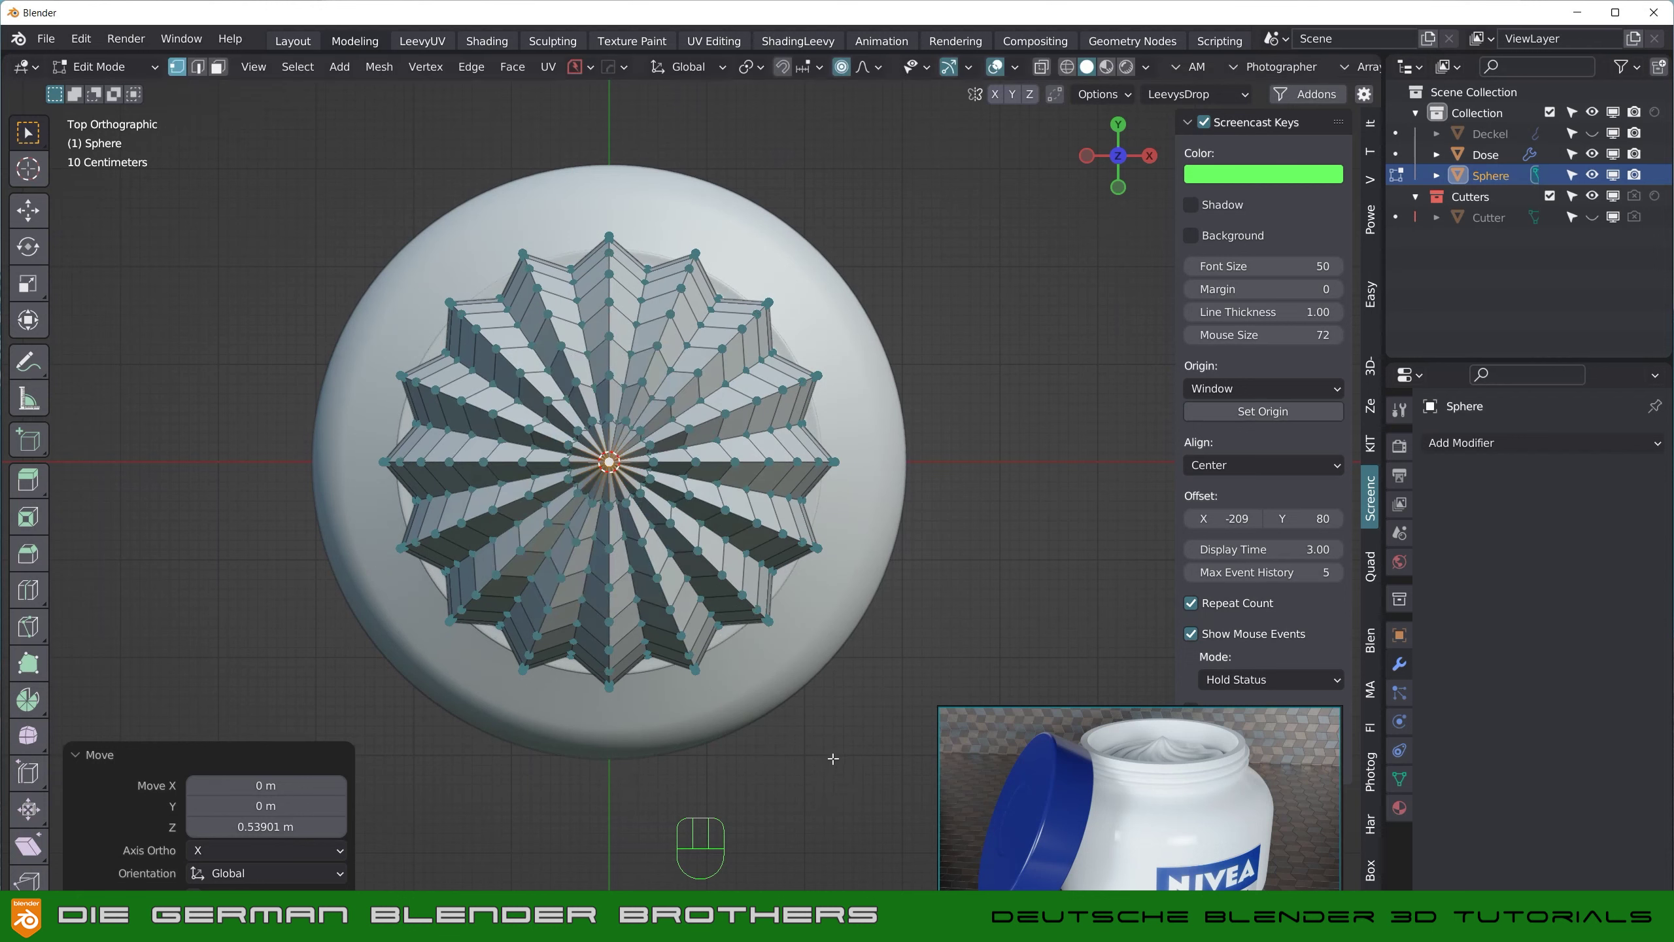
key("r")
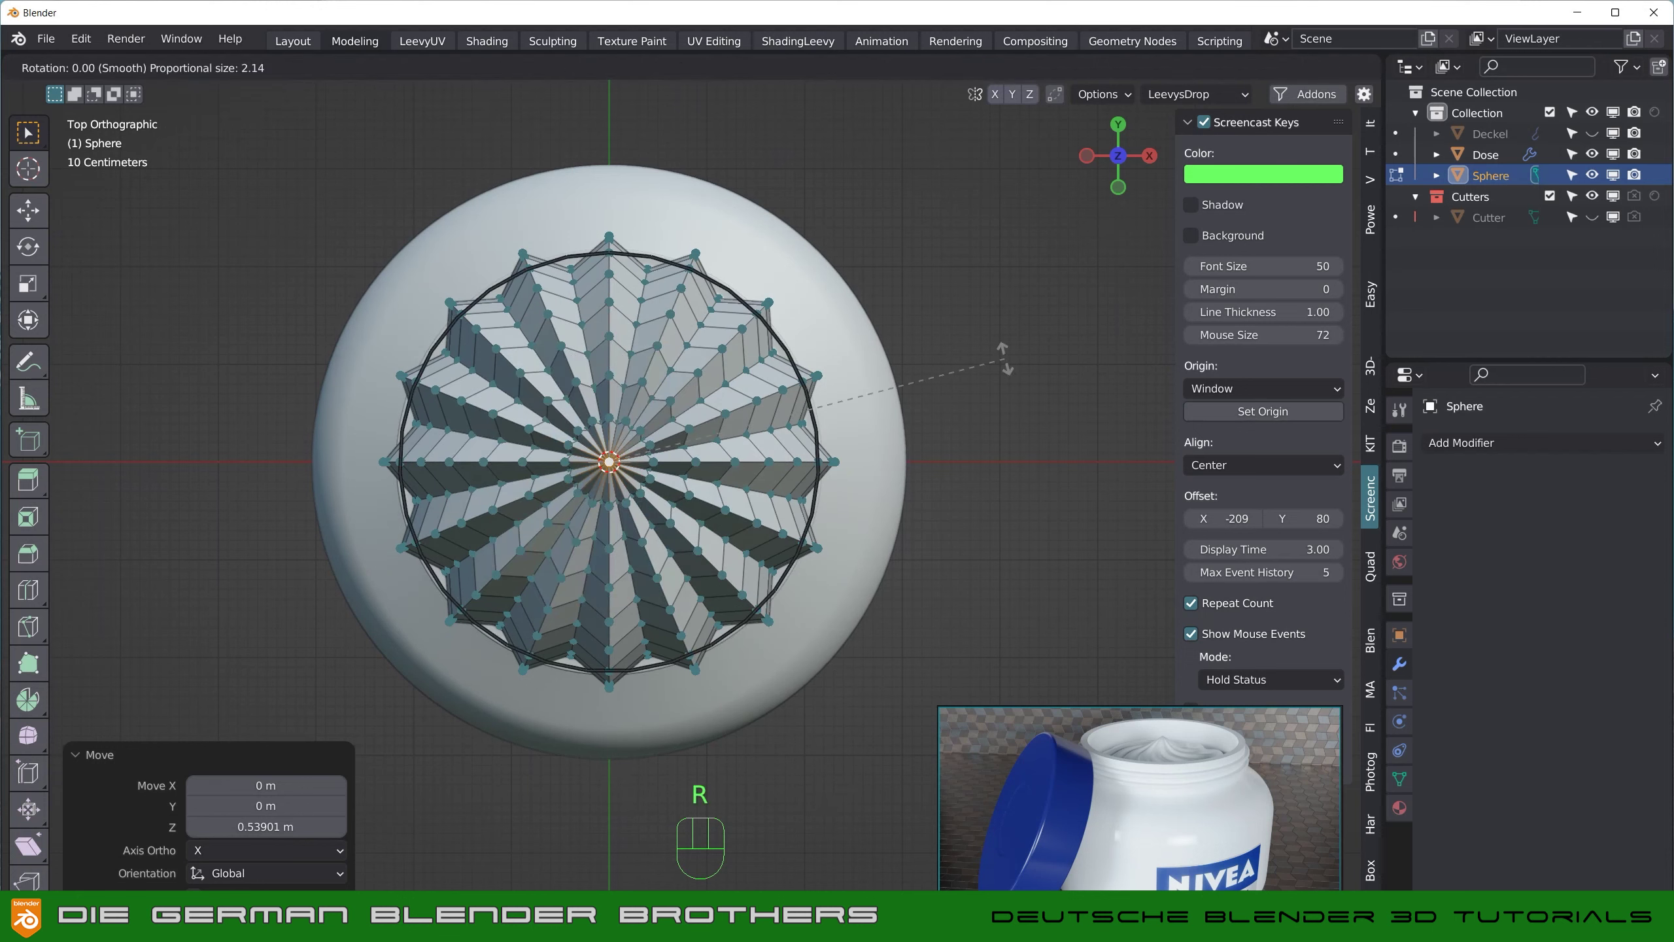
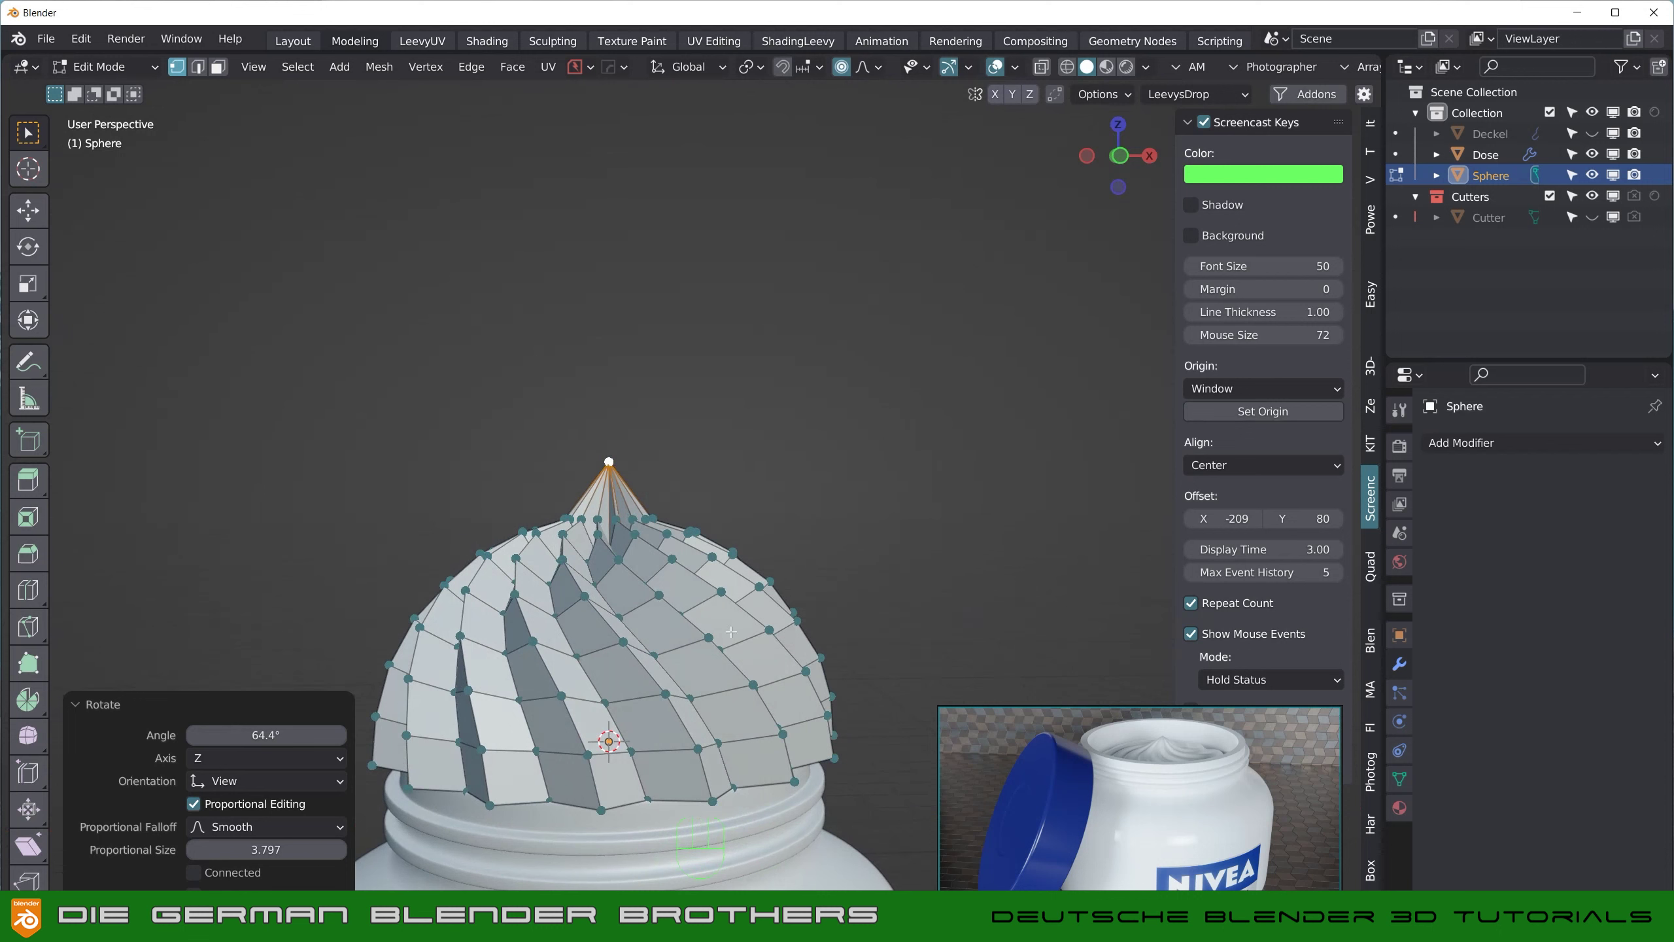
key("Tab")
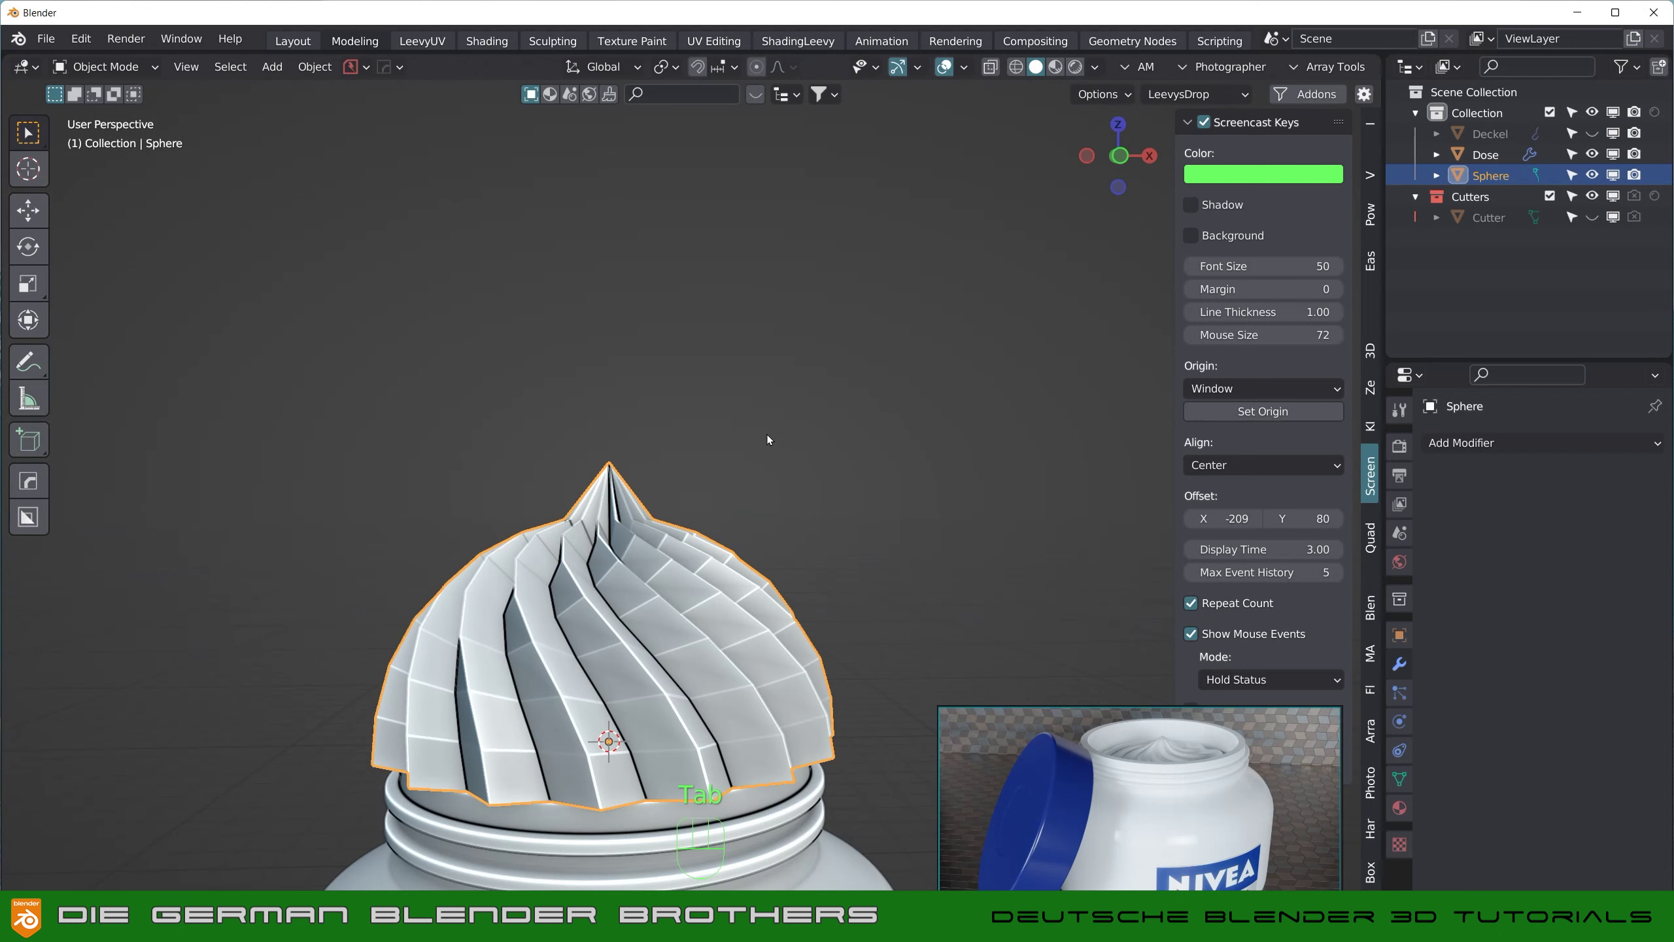
Step: Add a level-2 Subdivision Surface modifier to the dollop so its ridges become soft folds
left_click_drag(759, 531, 758, 586)
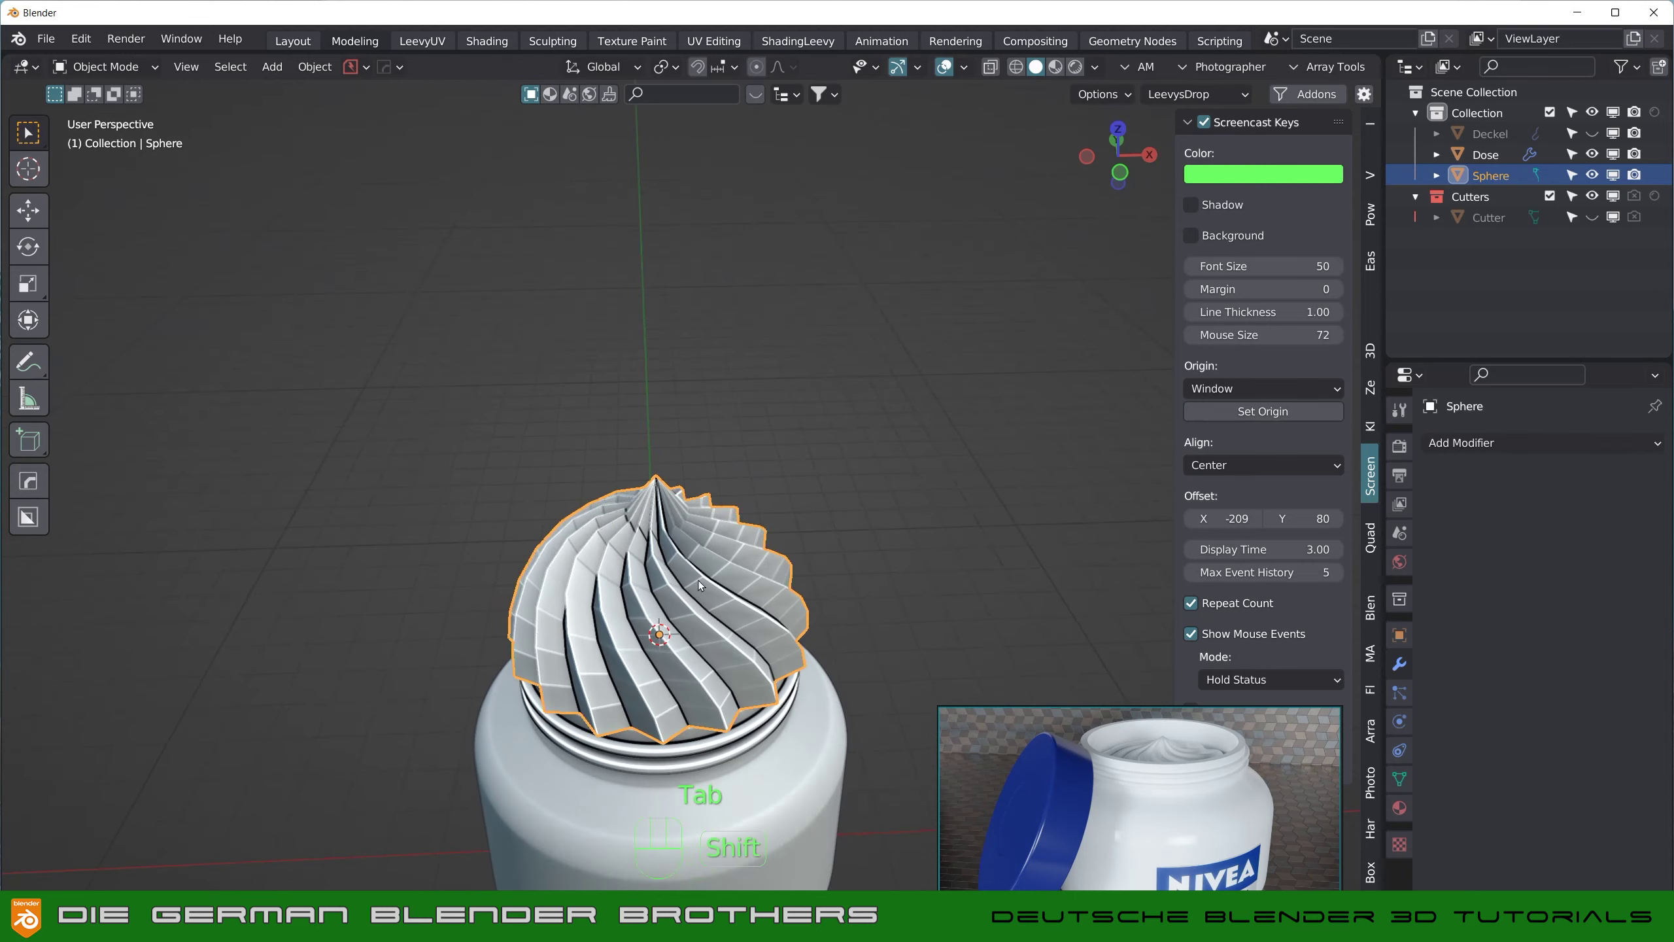
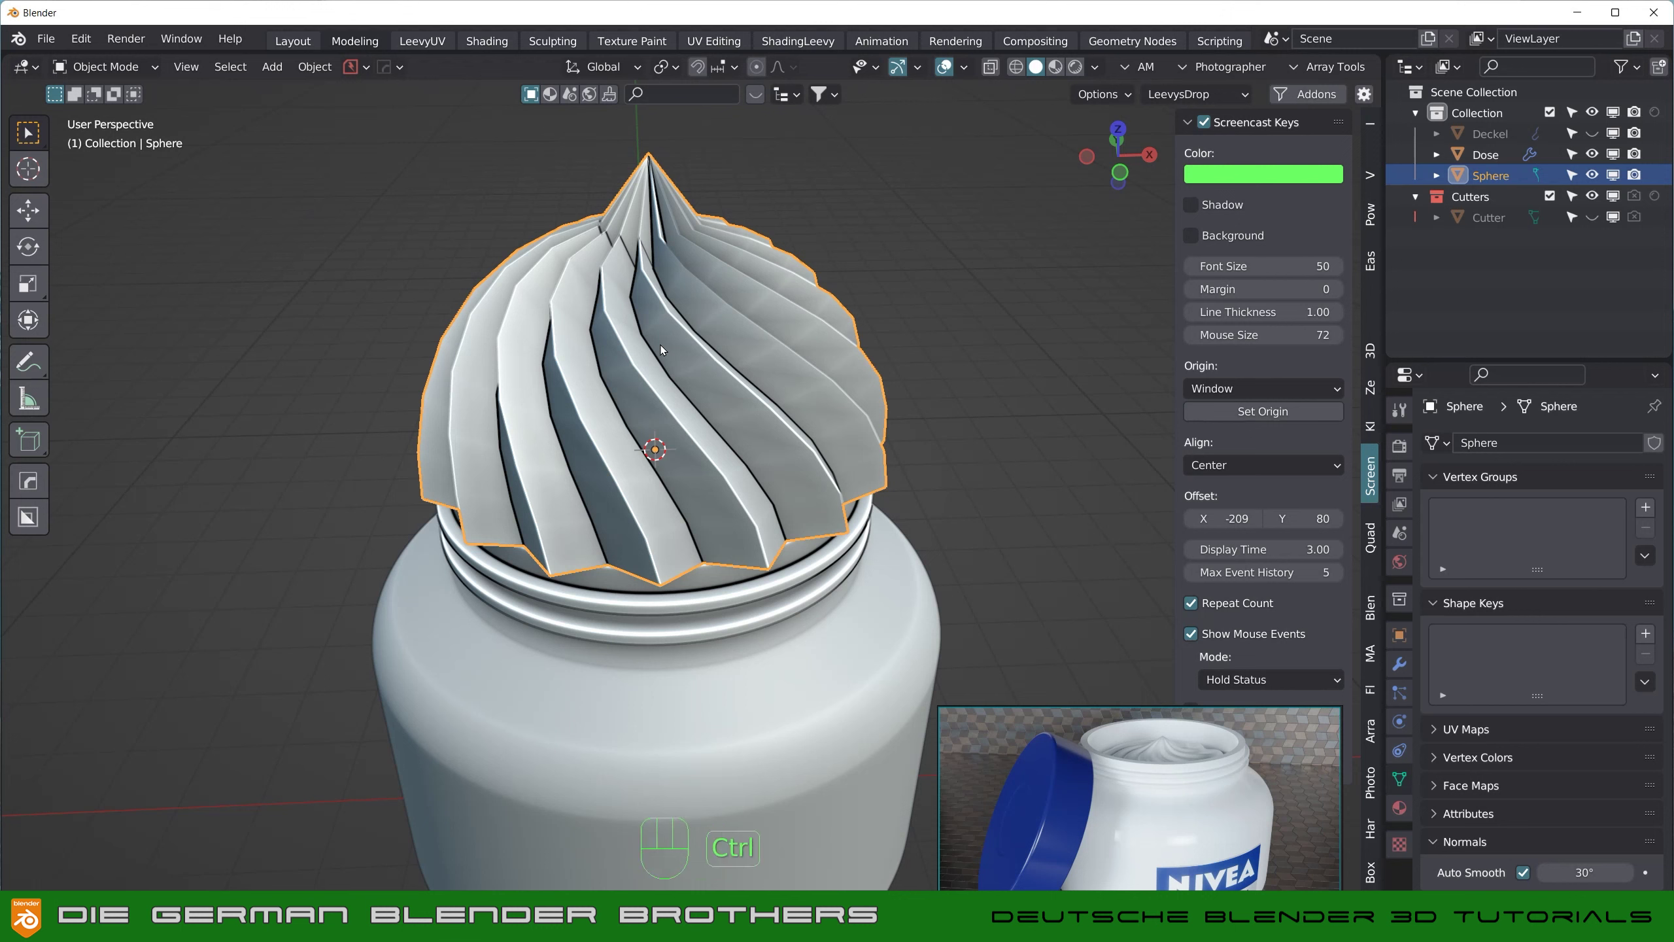
key("ctrl+2")
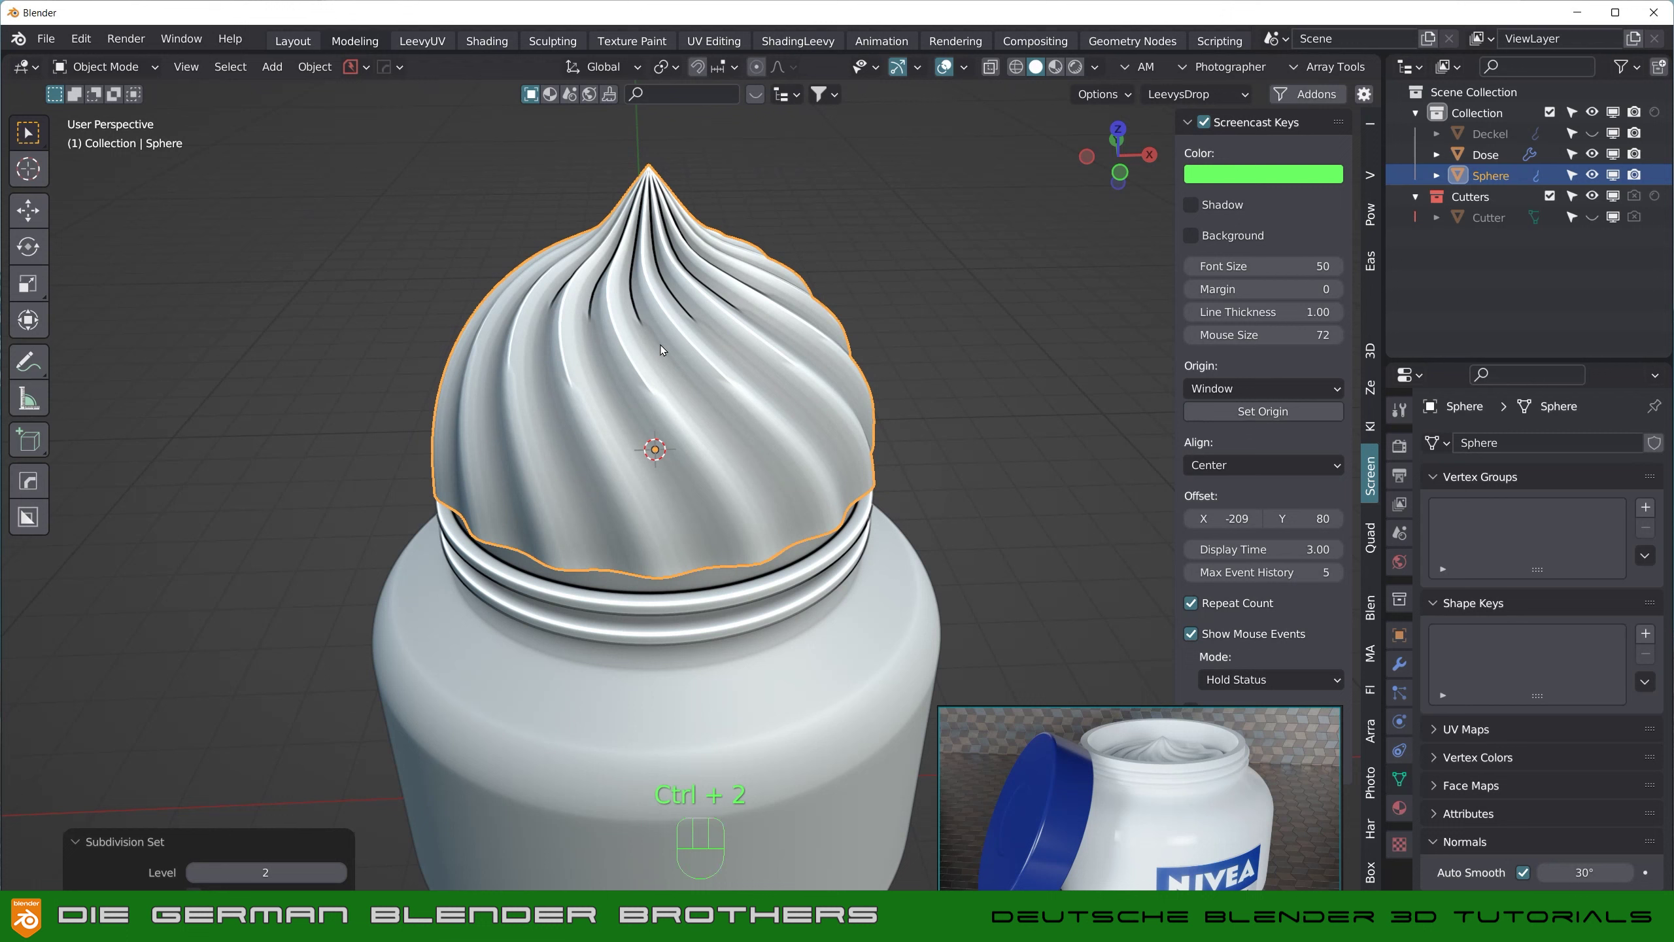
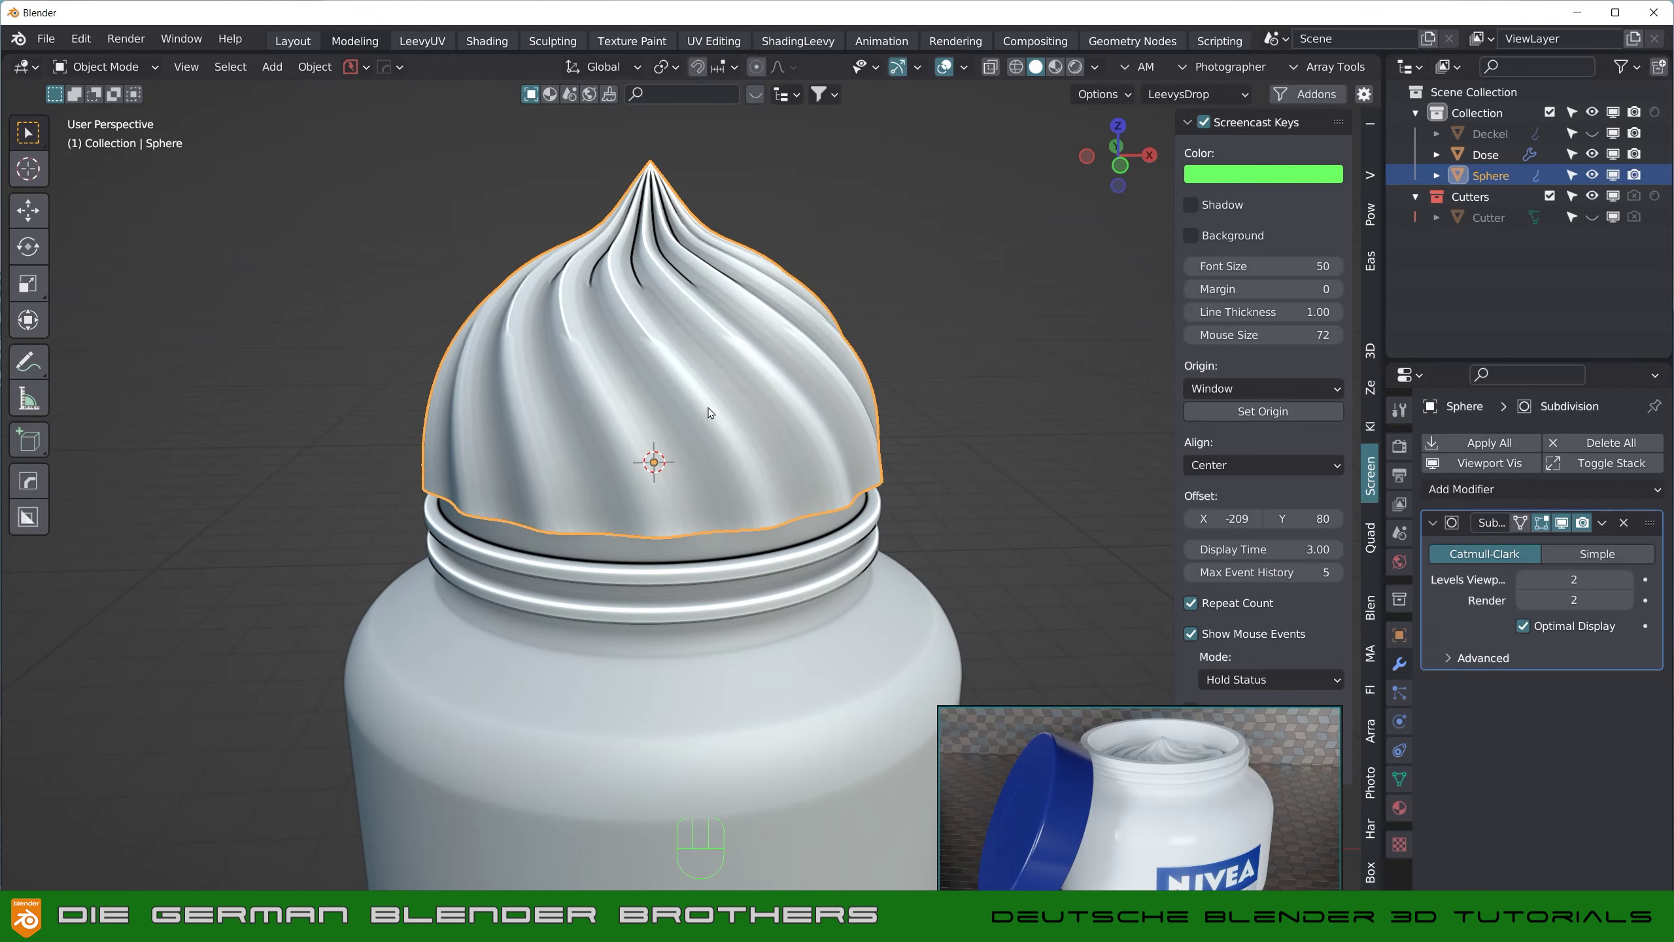
left_click_drag(737, 404, 773, 432)
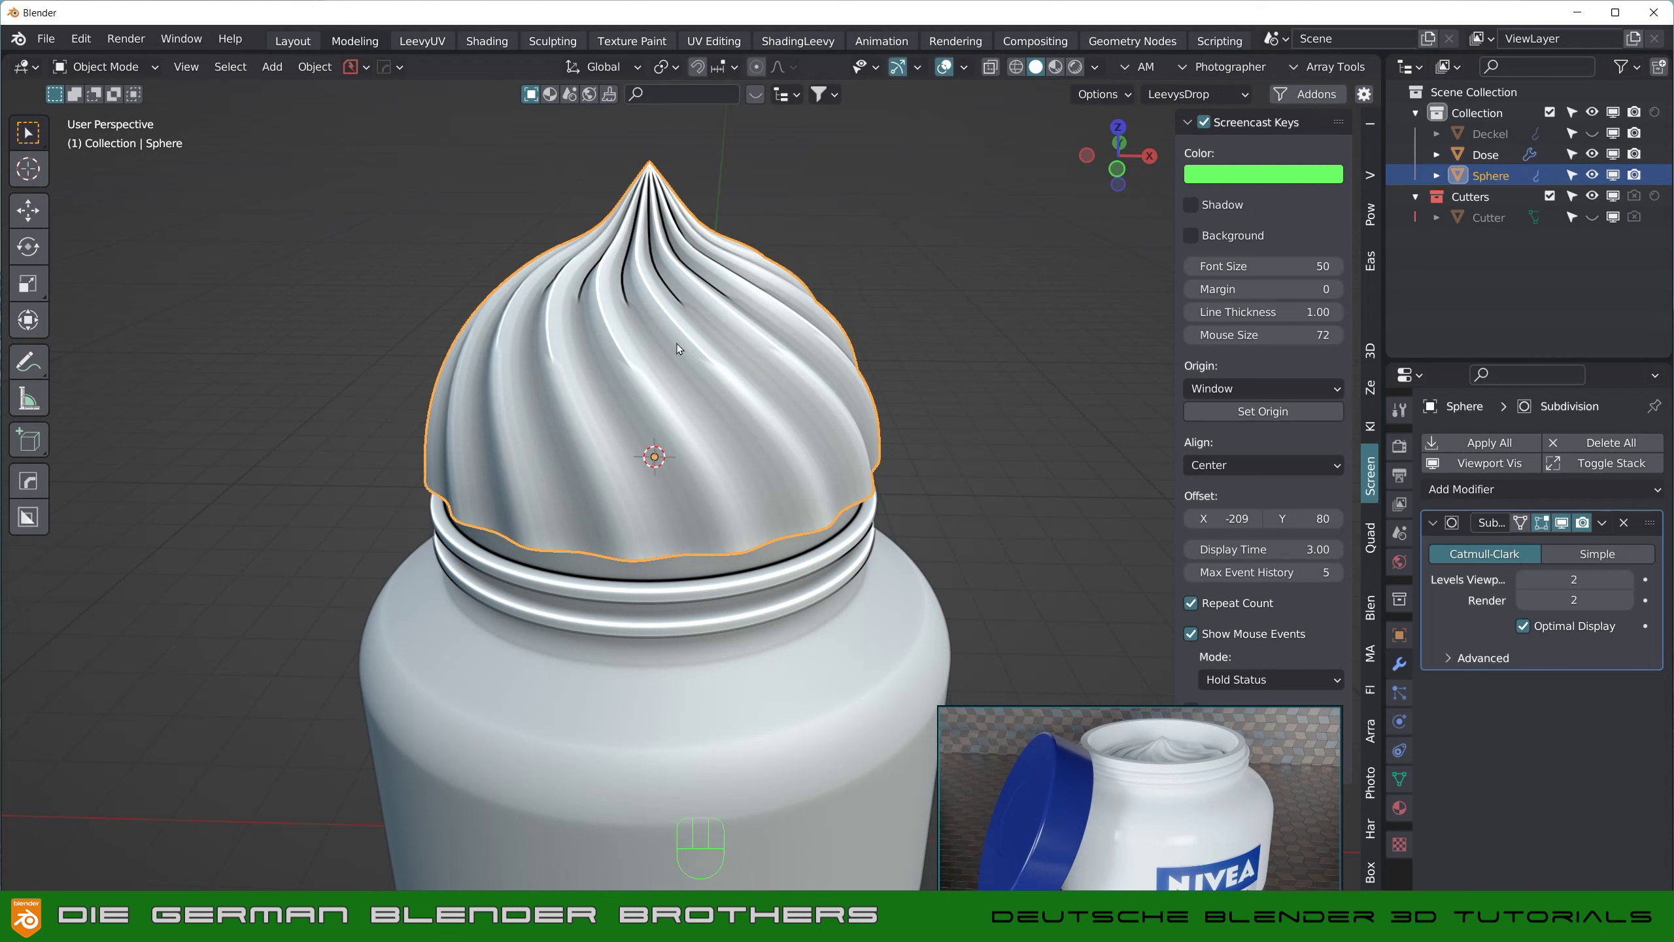
Step: Scale the whole dollop mesh to 0.48 along Z with proportional editing, flattening it into a wide swirl
key("Tab")
key("a")
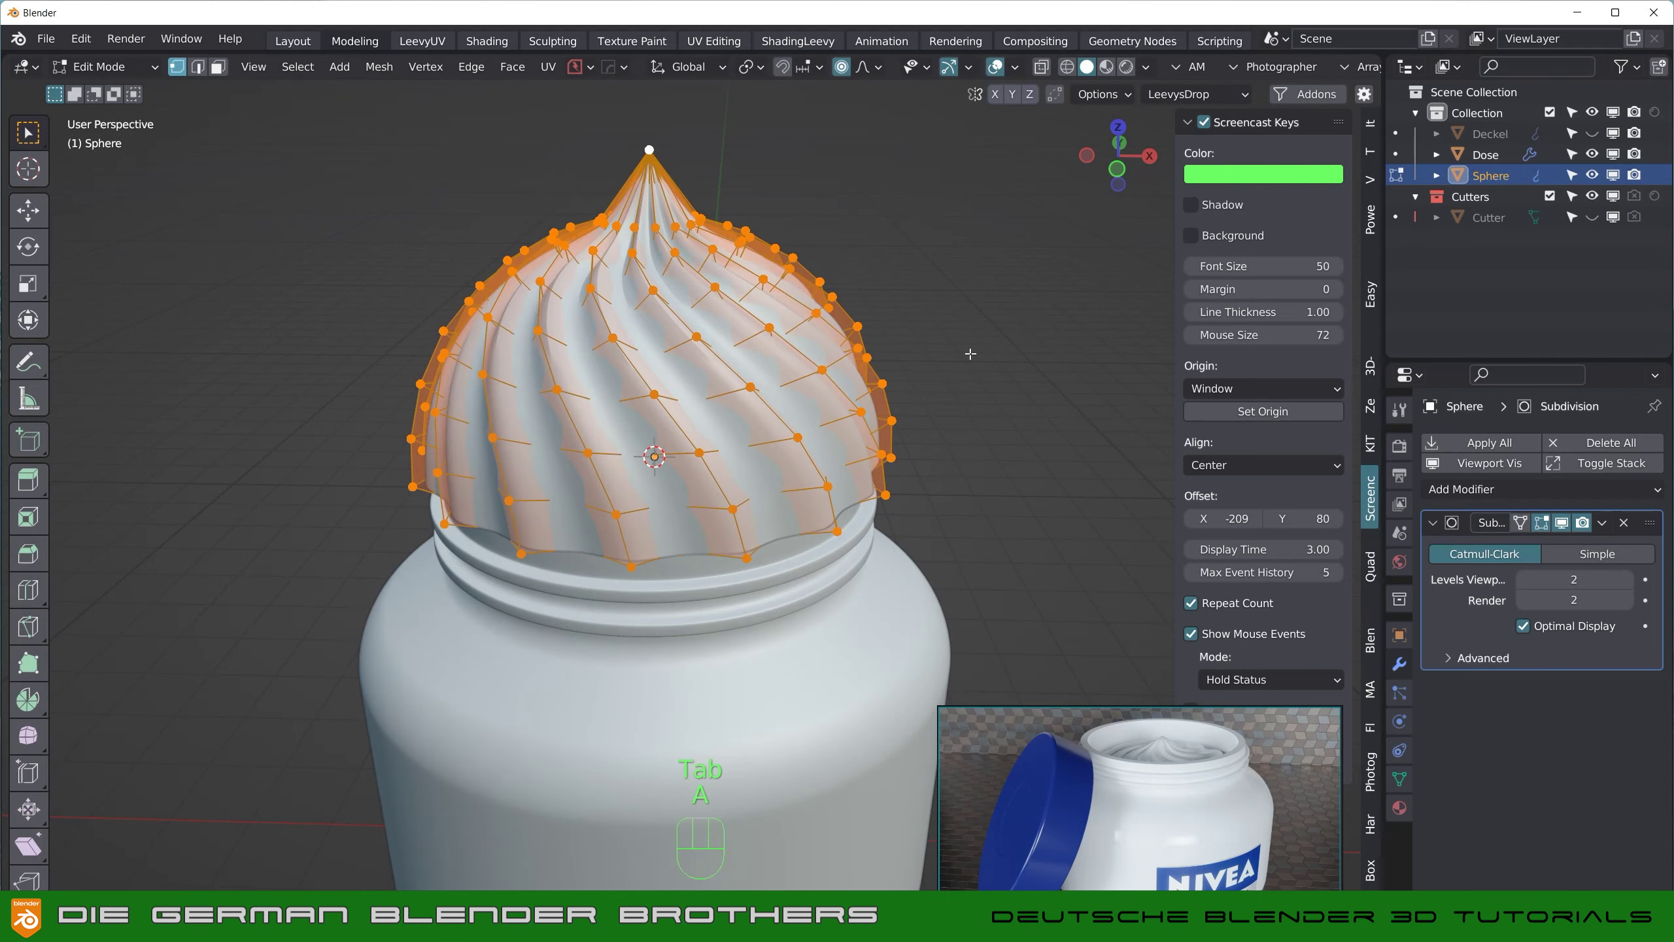
key("s")
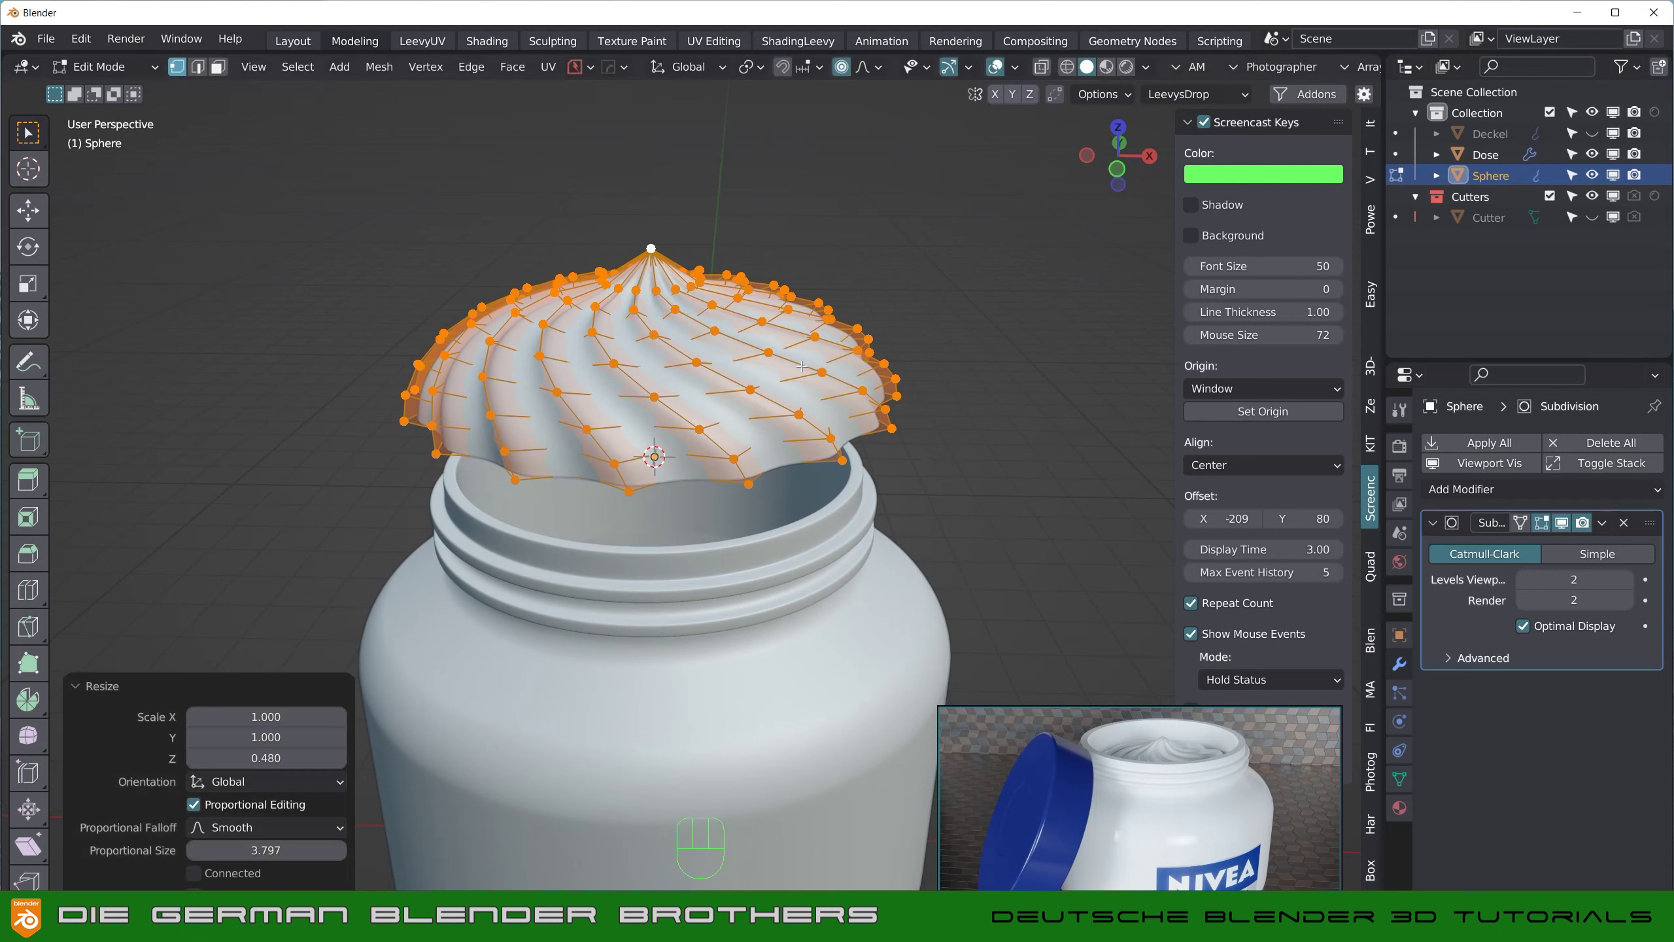
key("Tab")
left_click_drag(813, 418, 802, 382)
key("Tab")
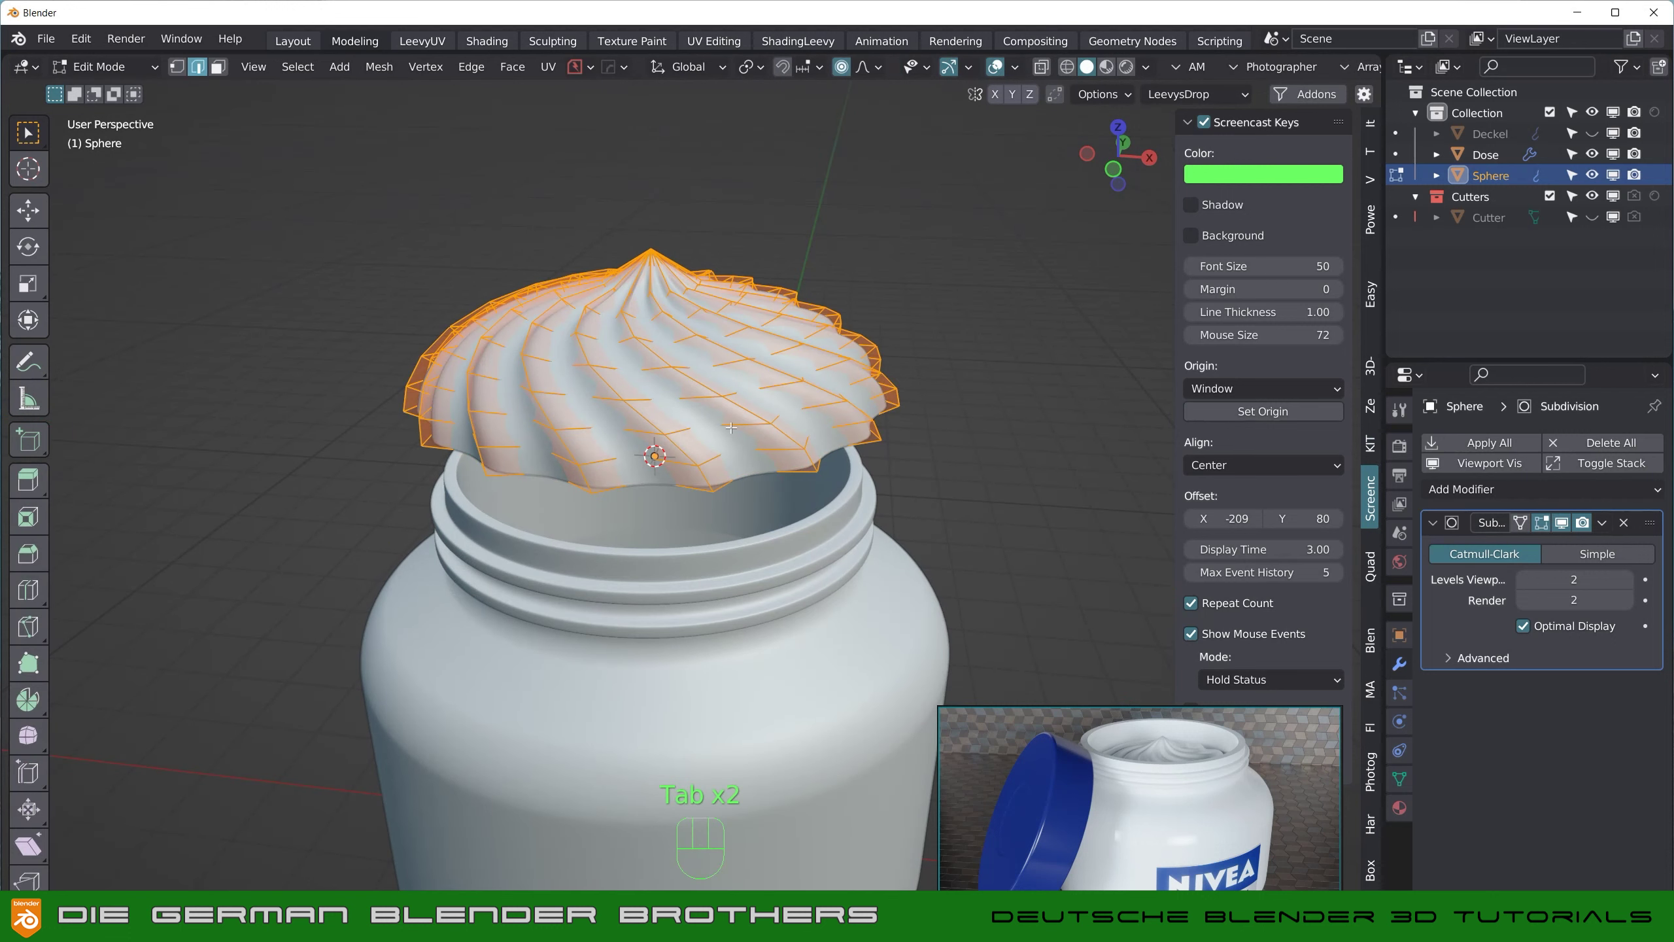
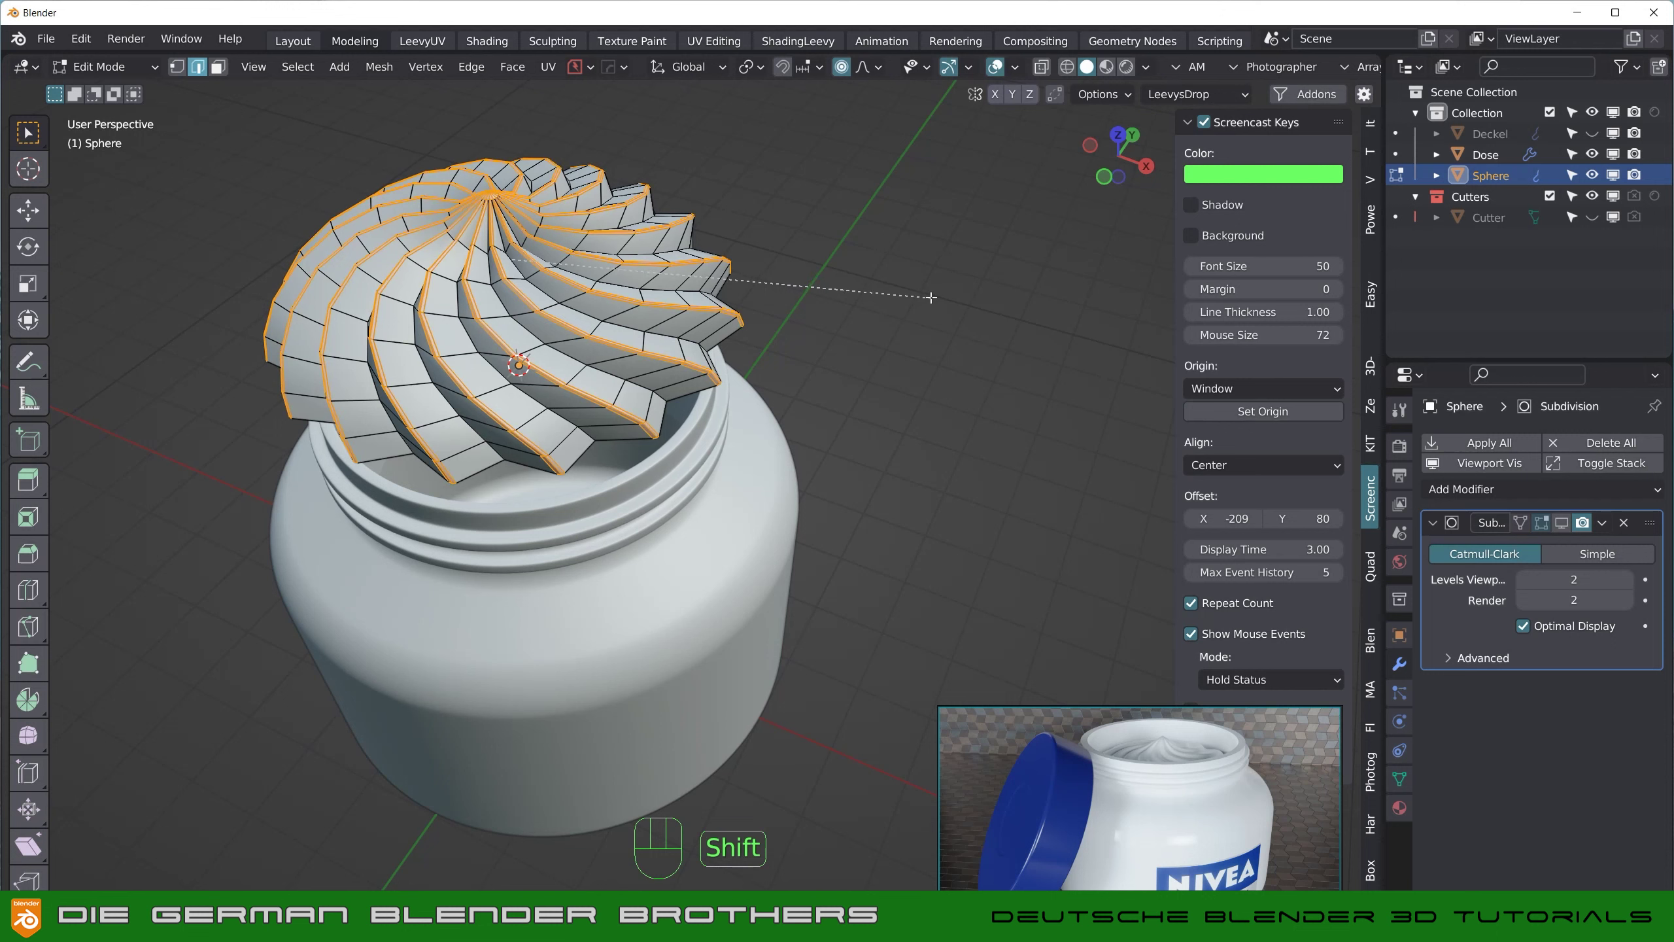
Step: Leave Edit Mode and raise the dollop's Subdivision render level from 2 to 3
key("Tab")
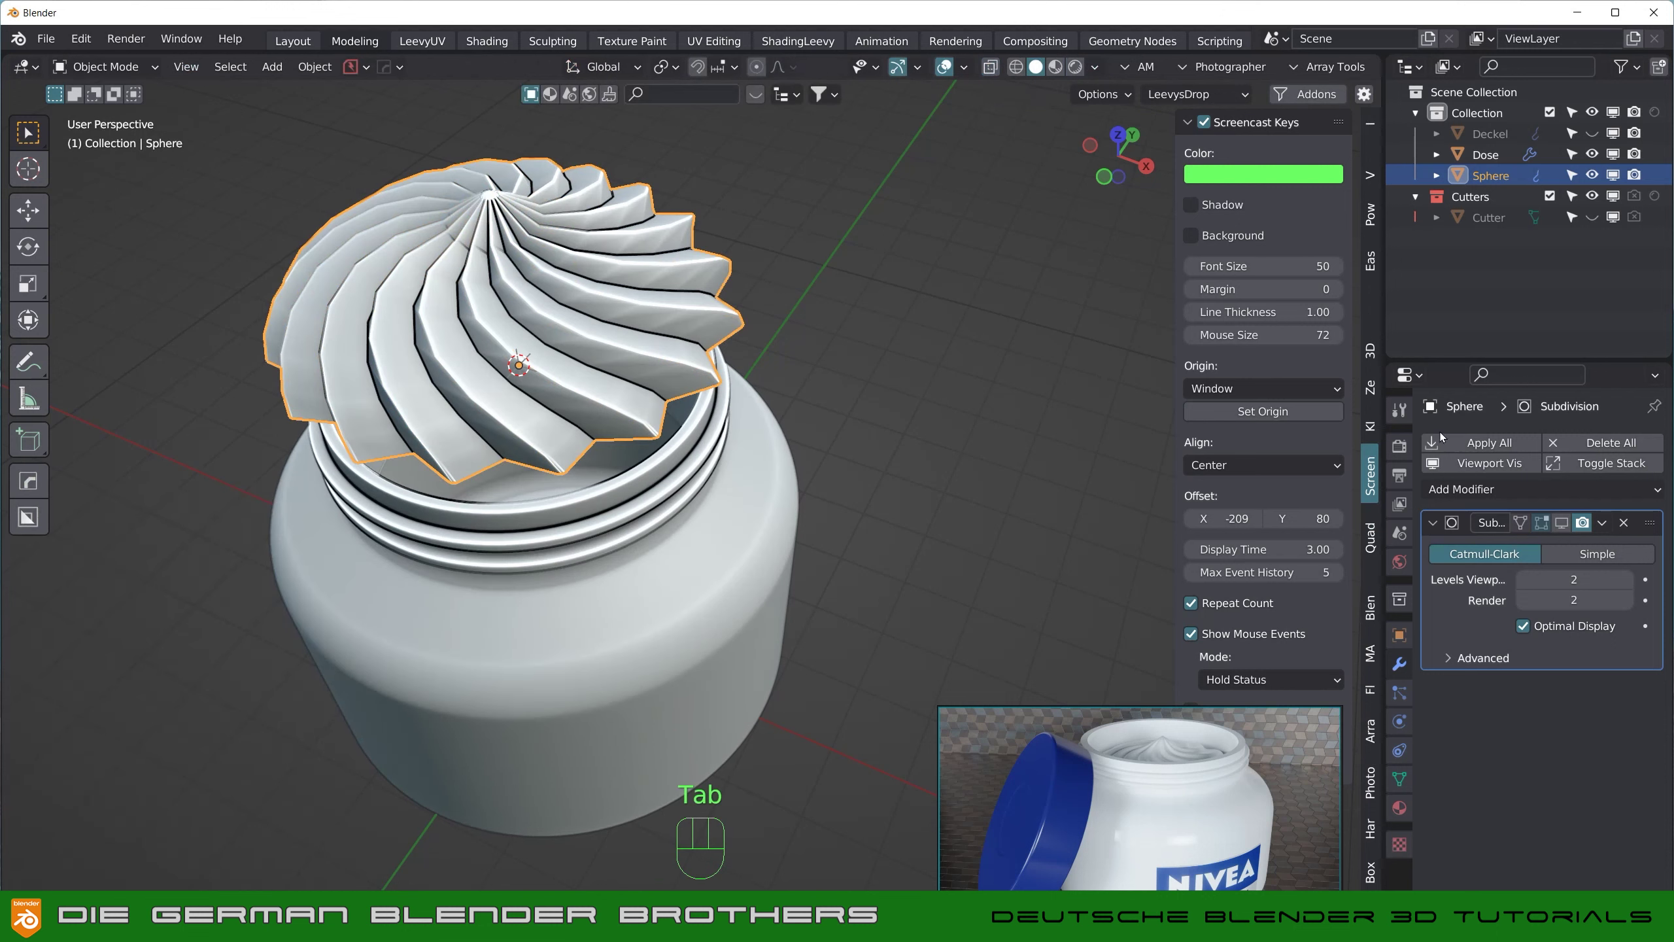
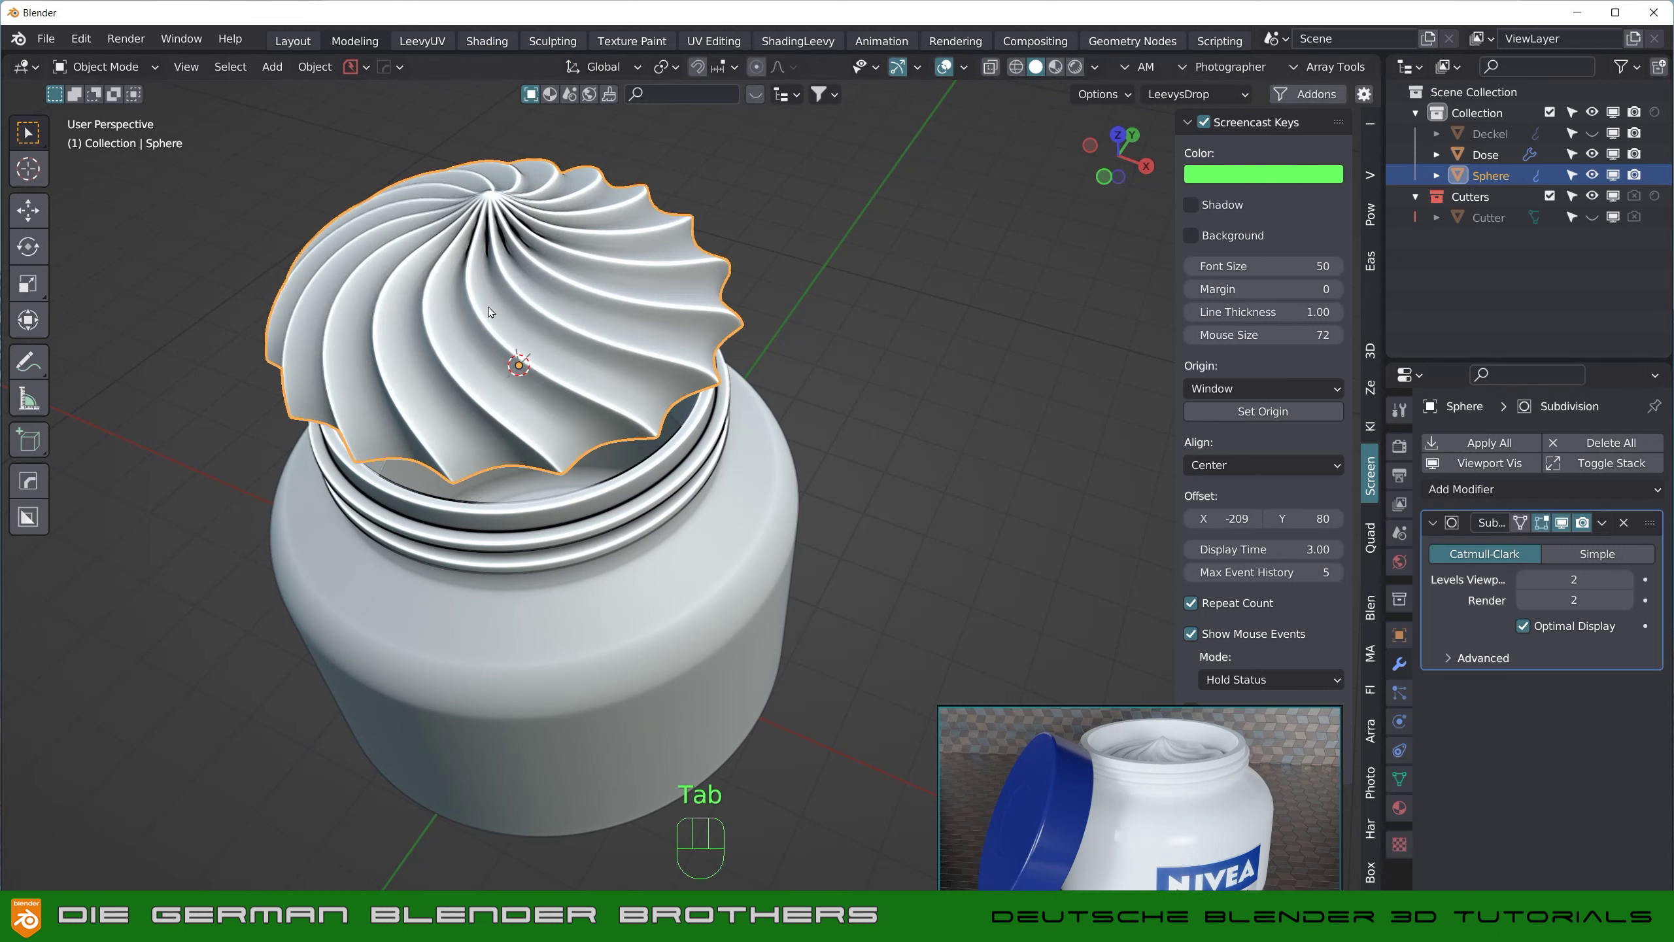
left_click_drag(495, 310, 513, 273)
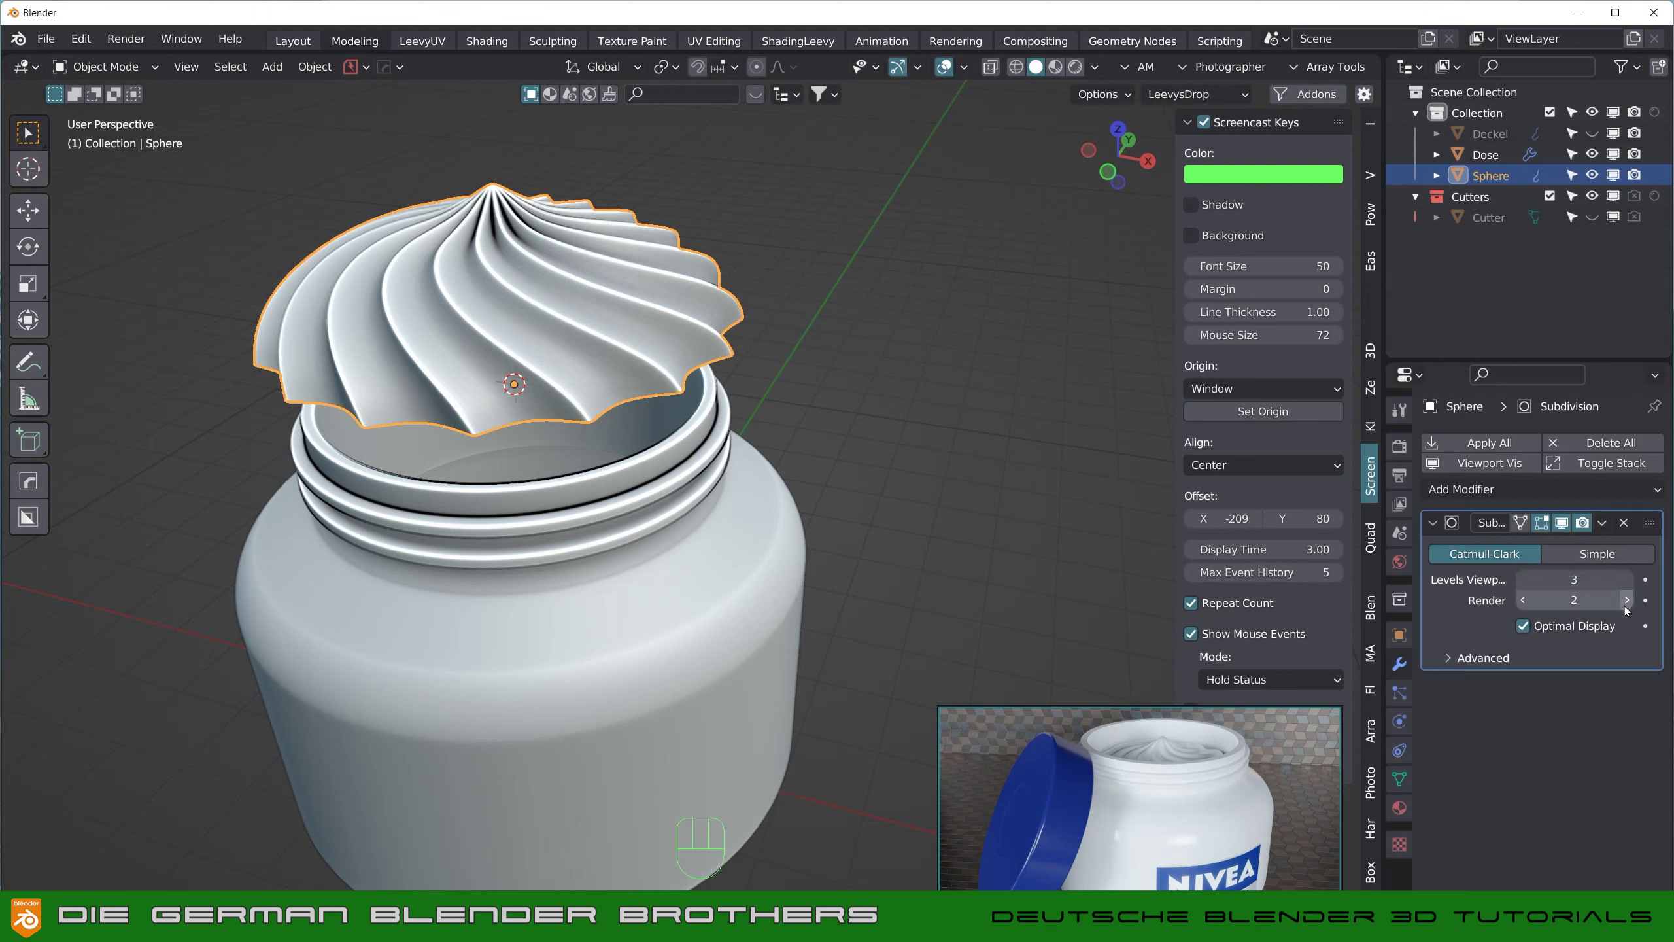
left_click(1632, 606)
left_click_drag(473, 352, 579, 422)
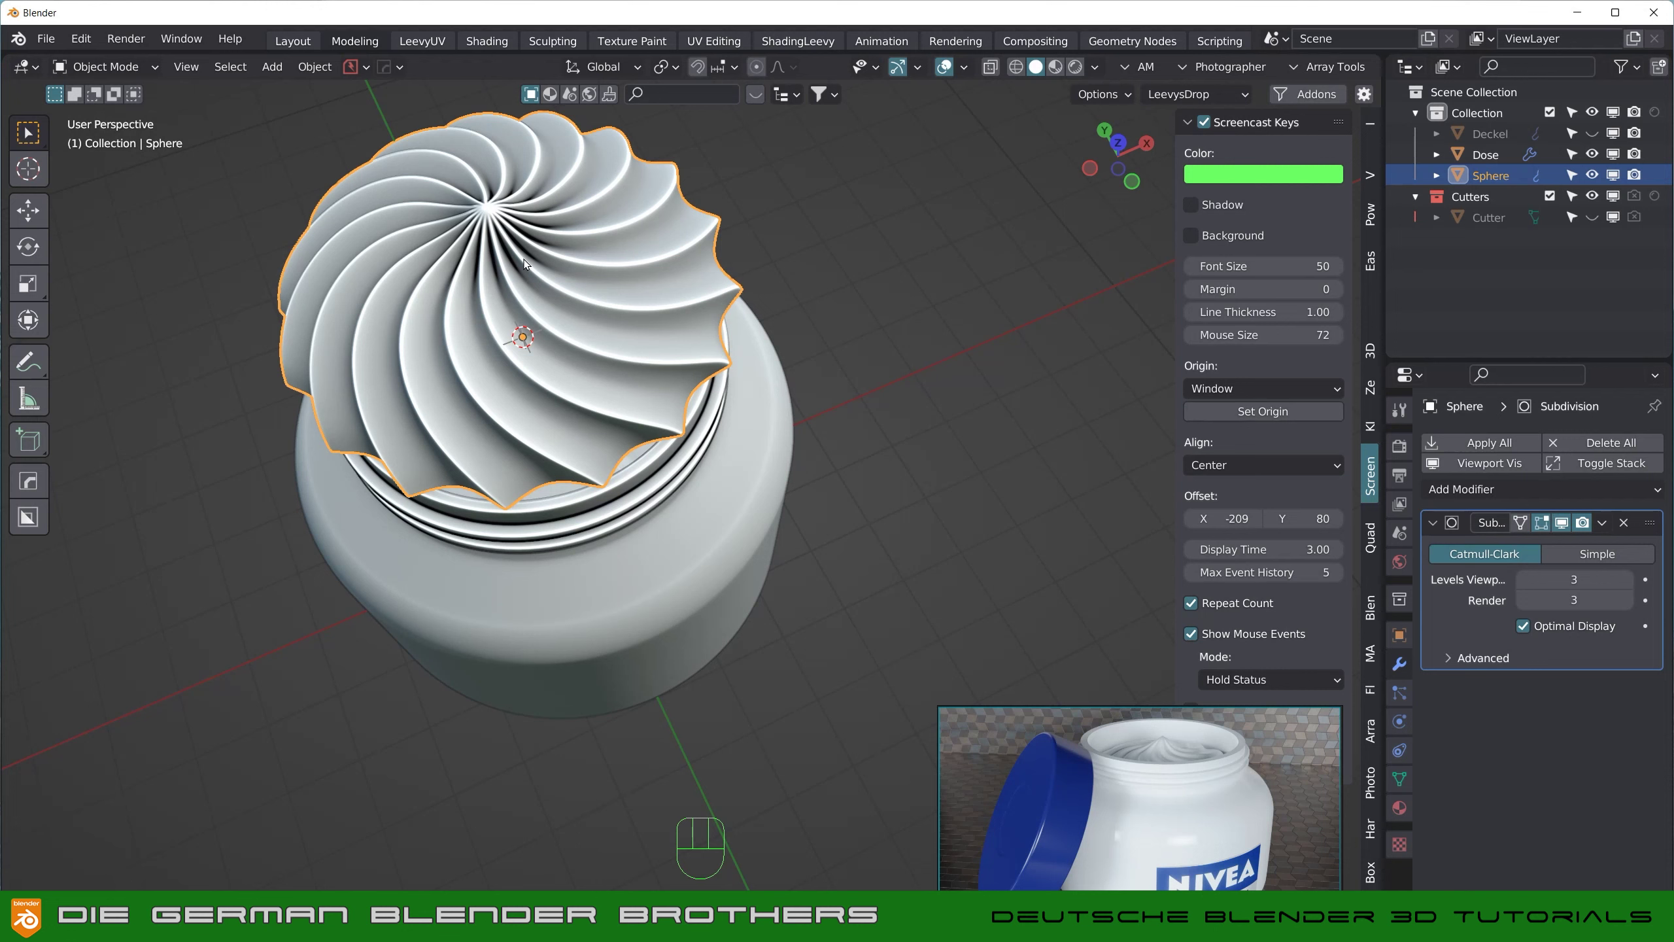
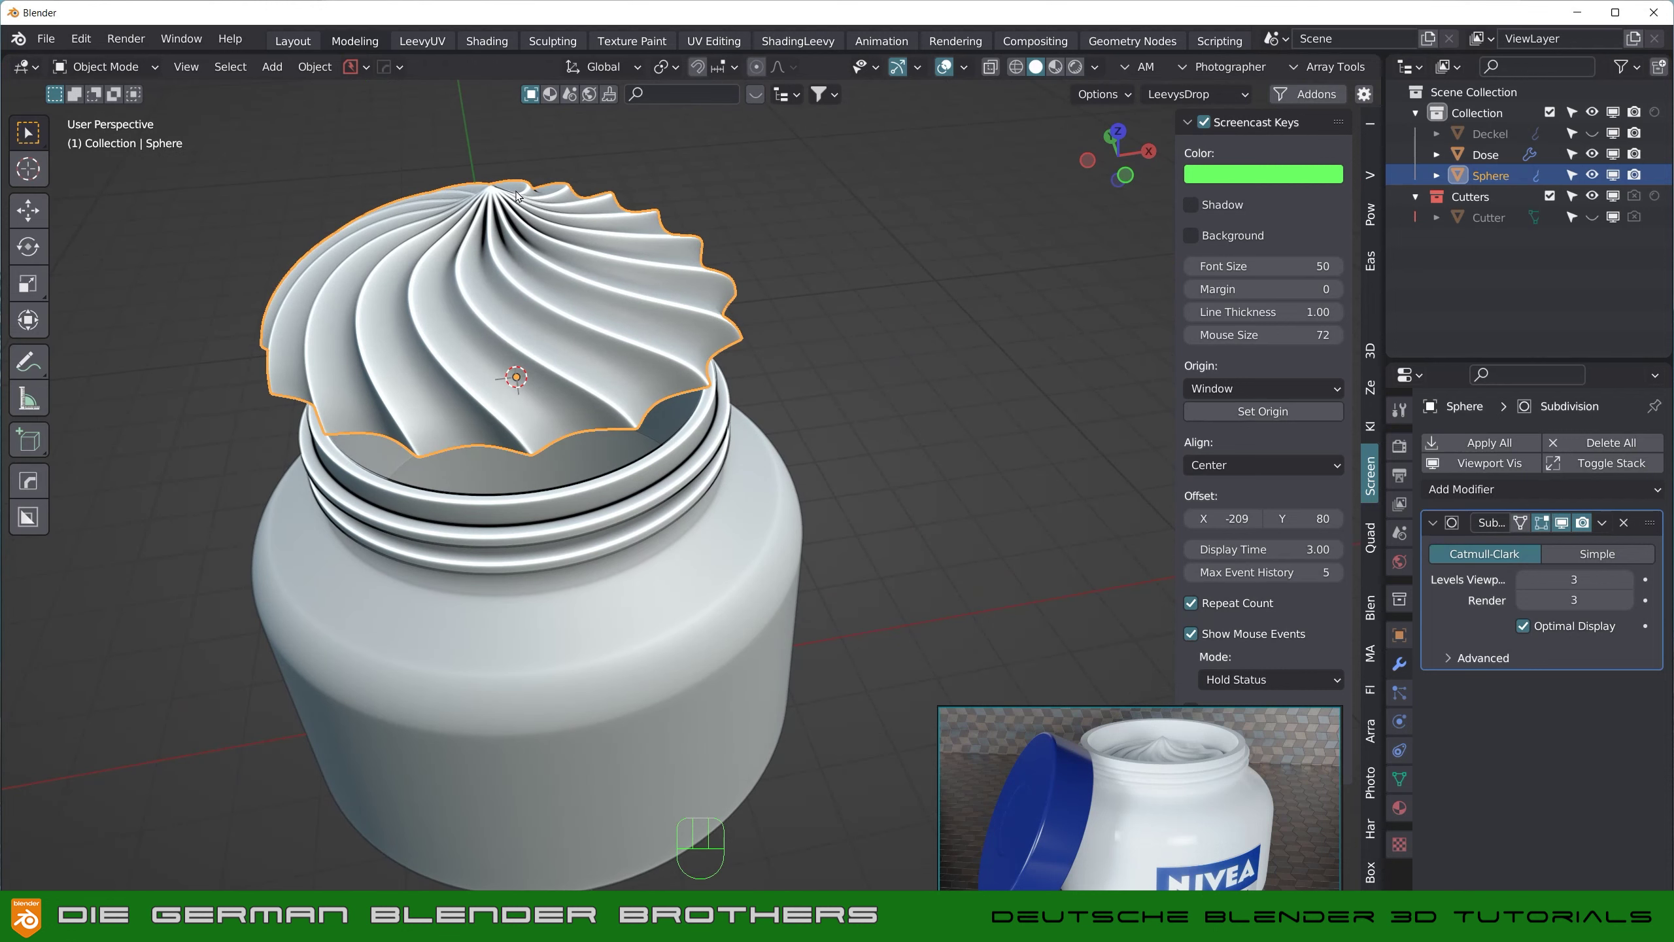
Step: Lower the dollop along Z into the jar opening and scale it to about 0.9
key("g")
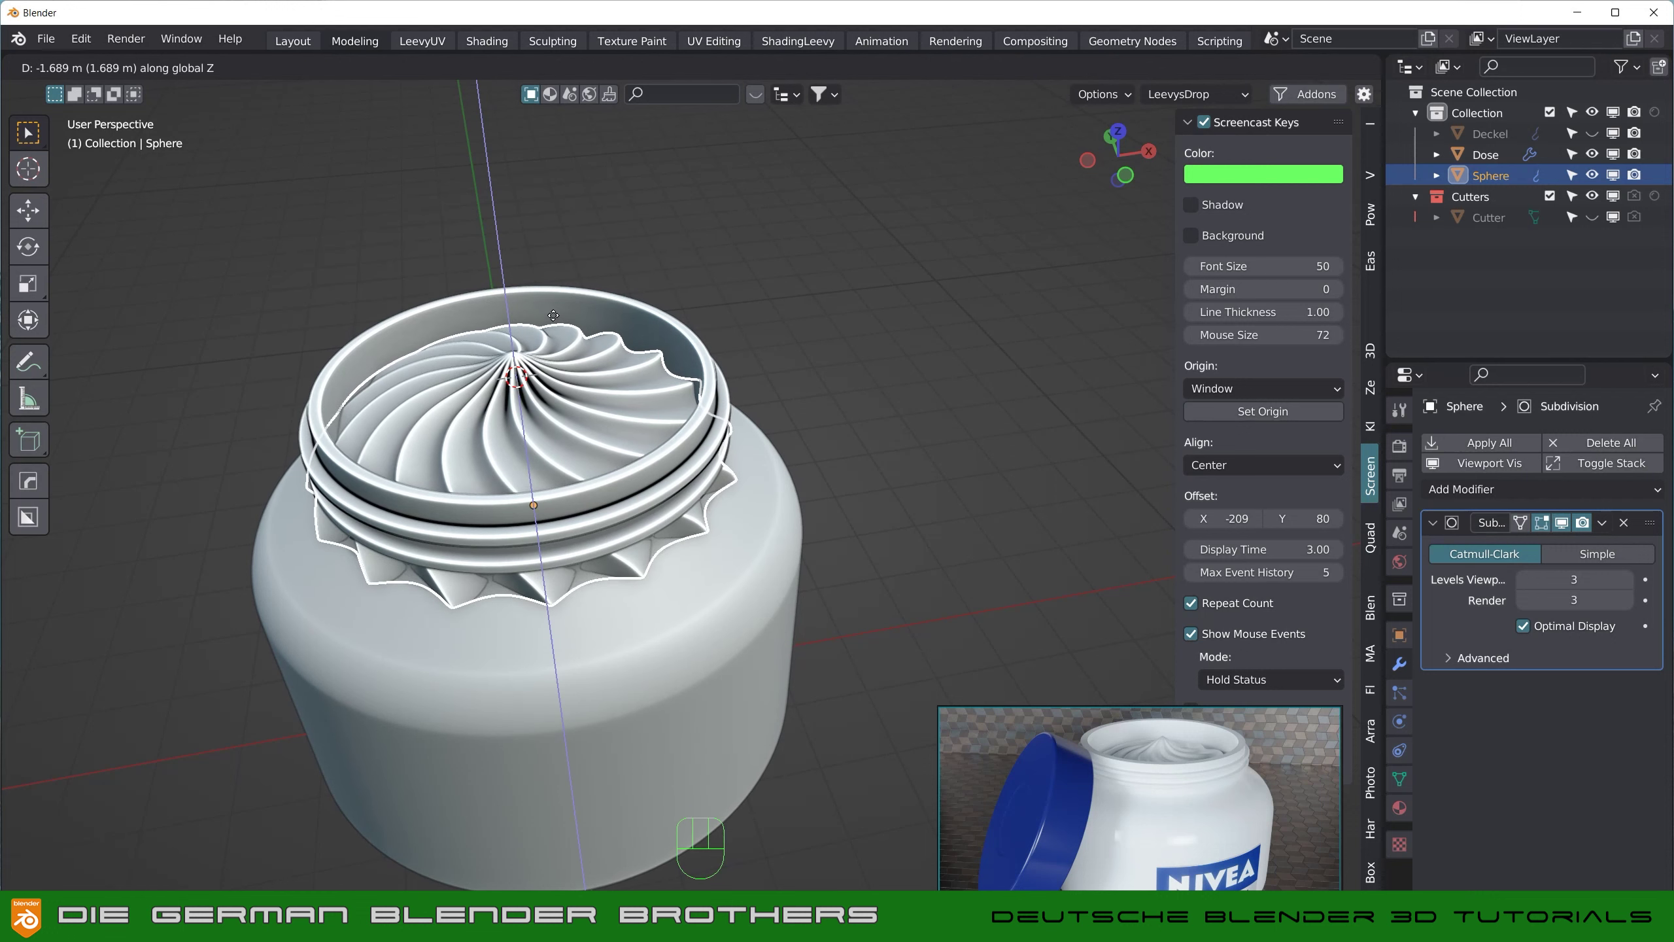
key("s")
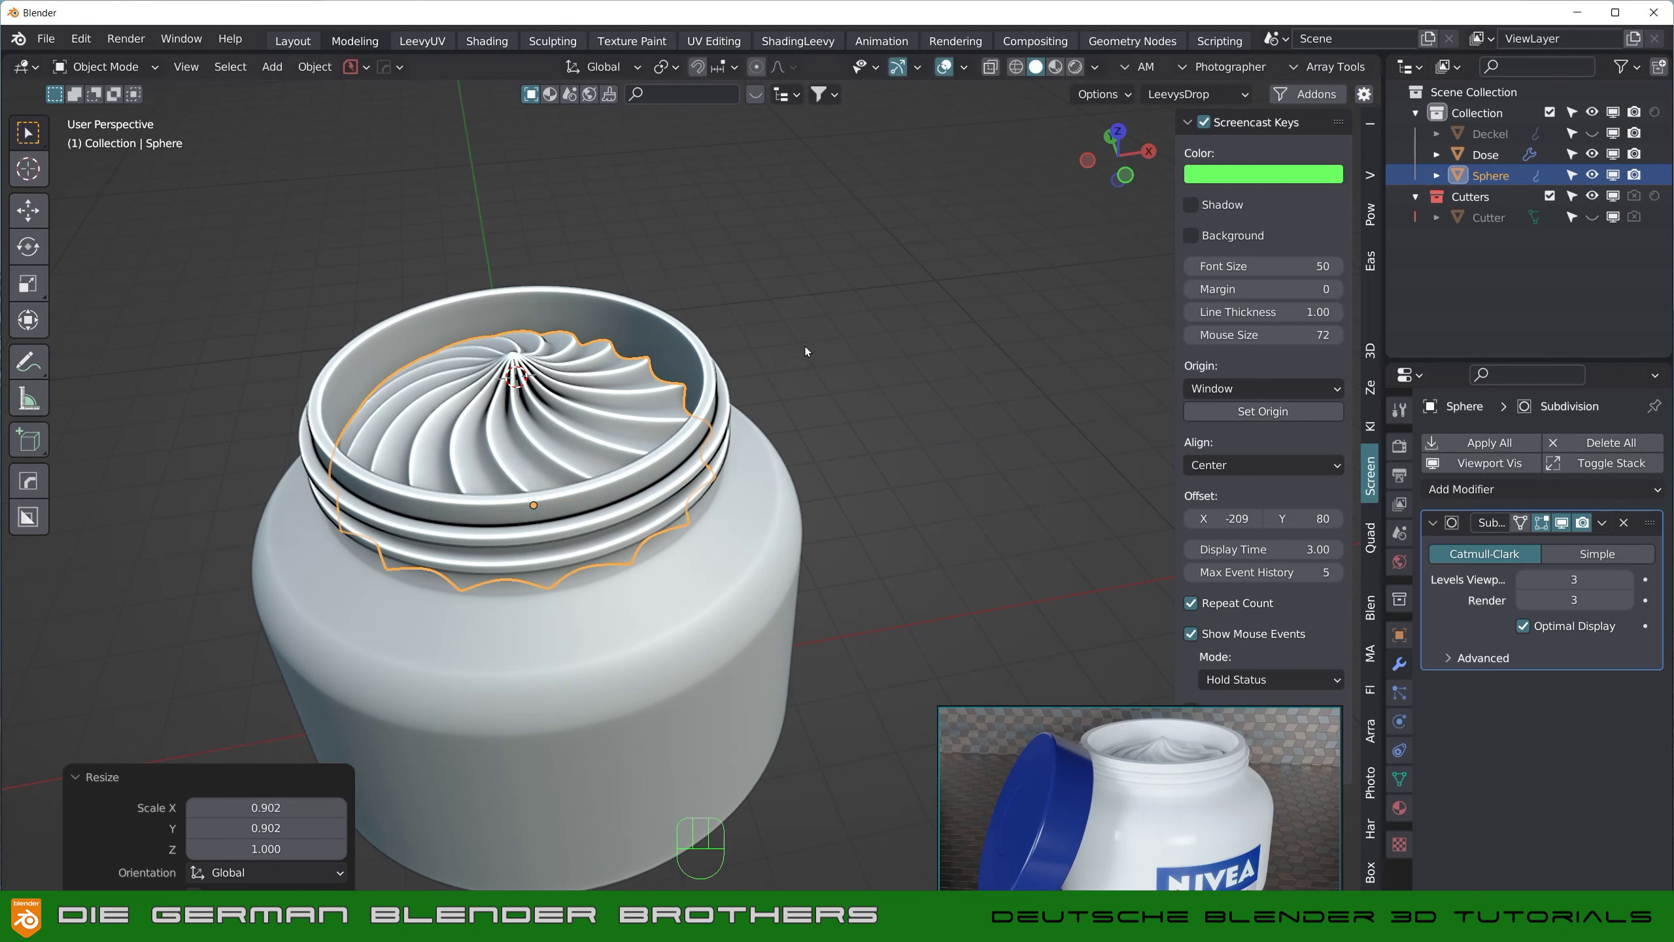
left_click_drag(855, 408, 790, 420)
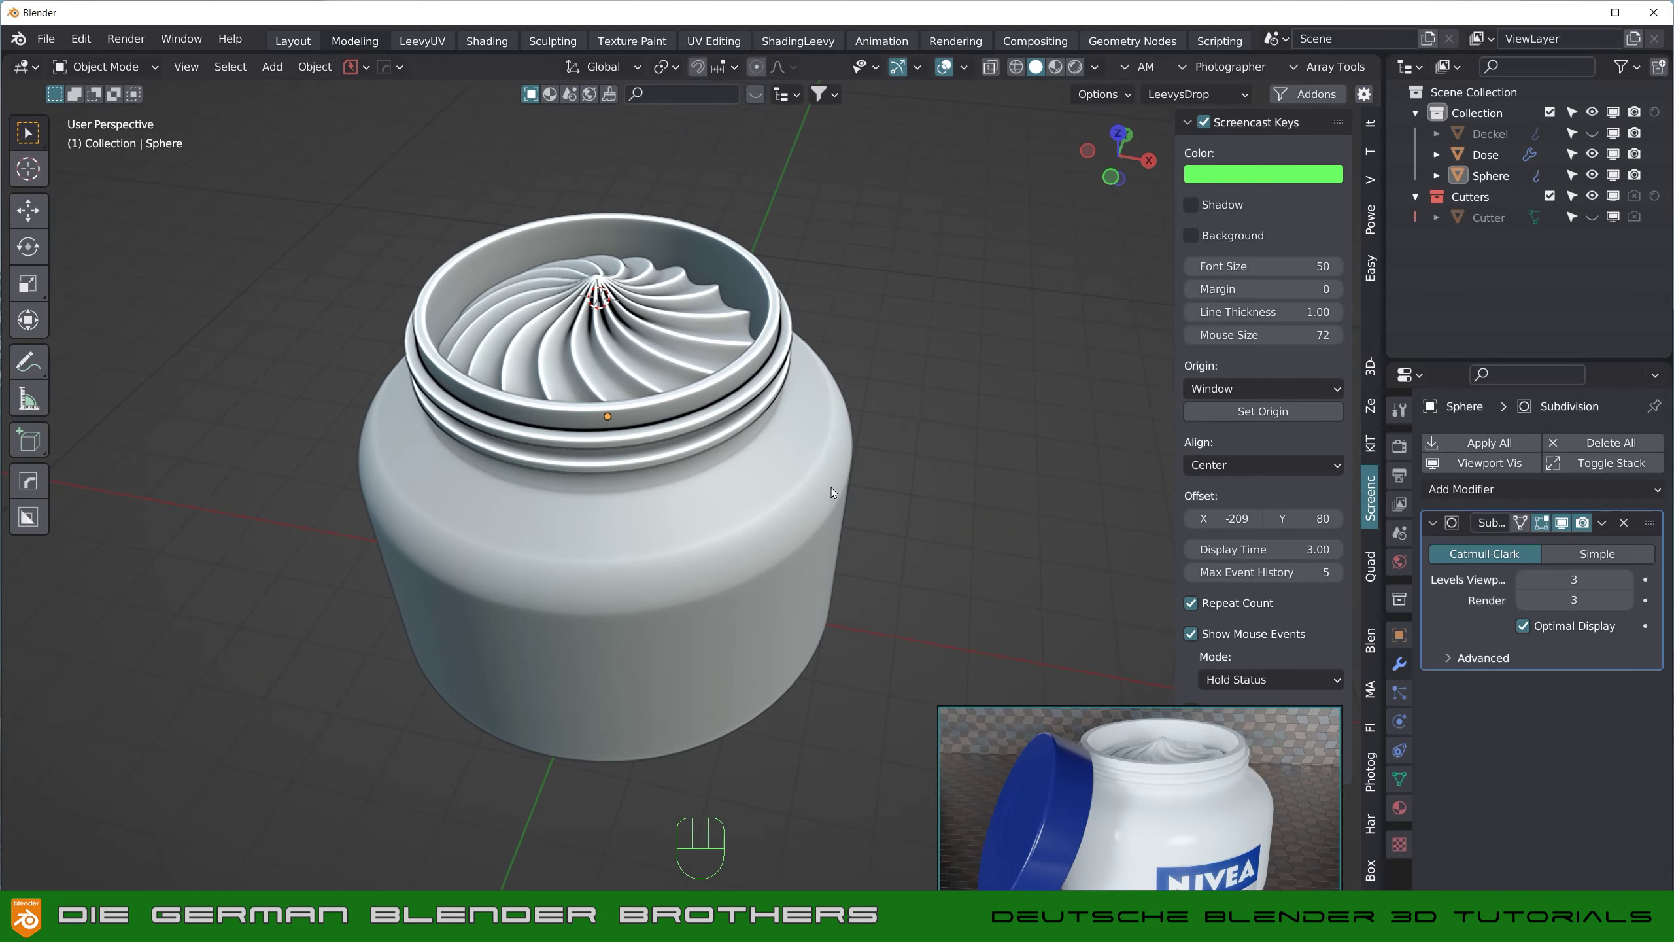
left_click_drag(692, 506, 697, 440)
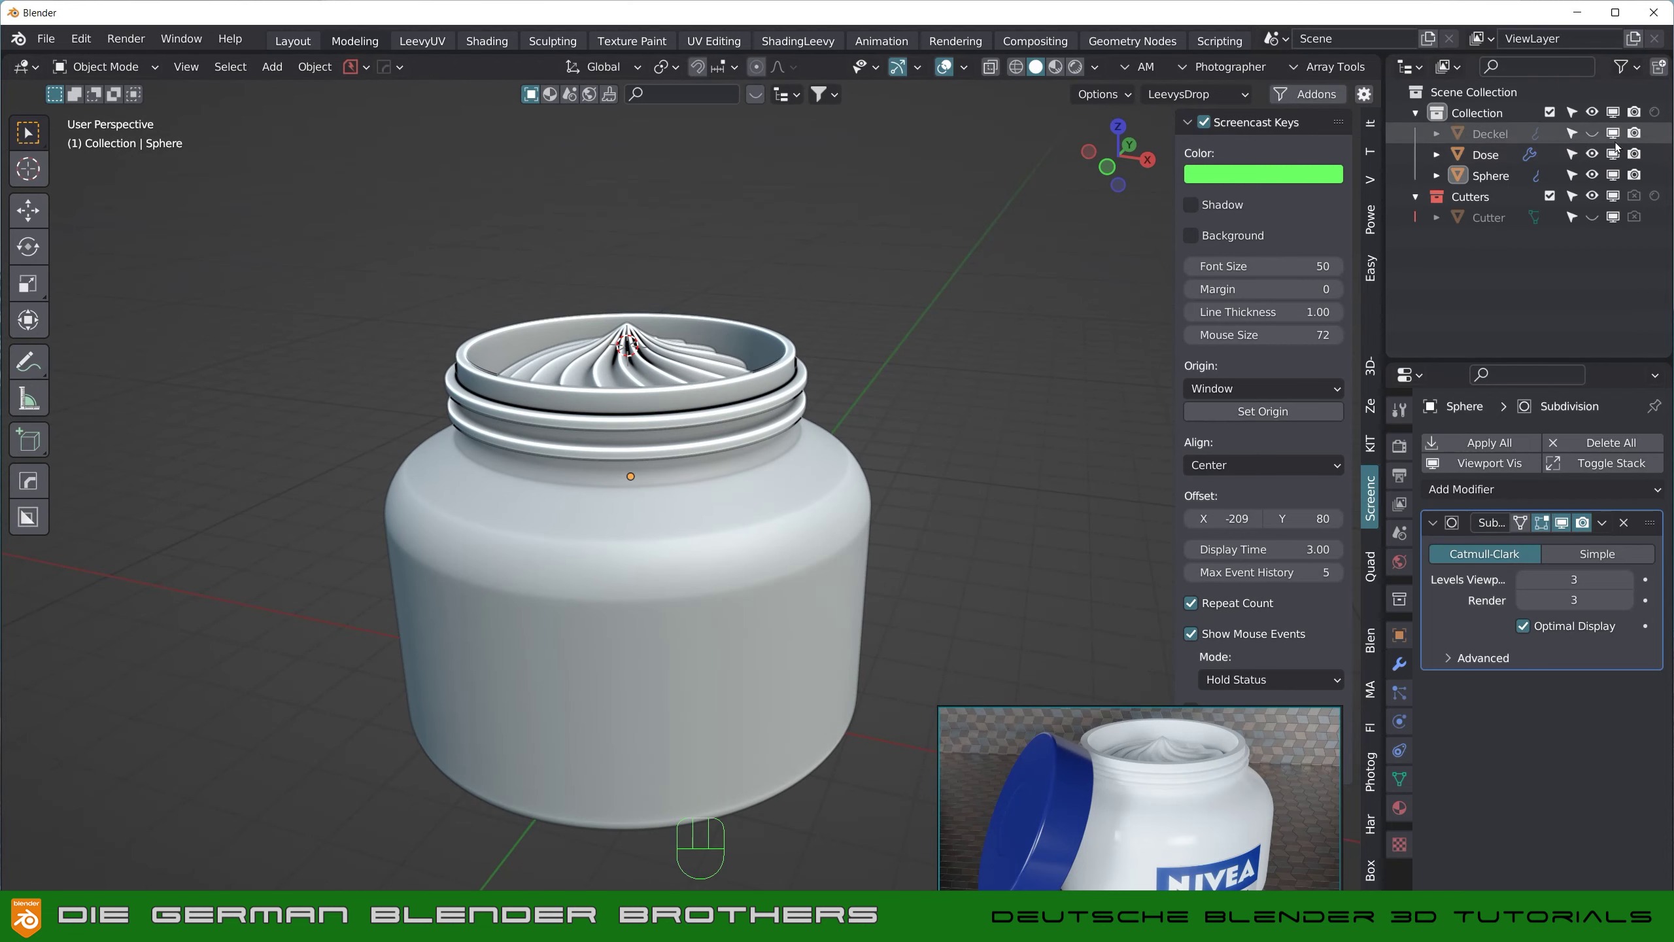
Step: Show the Deckel lid again and lower the dollop further so it sits about 0.26 m inside the neck
left_click(1595, 135)
left_click_drag(605, 430, 611, 408)
left_click_drag(713, 432, 658, 269)
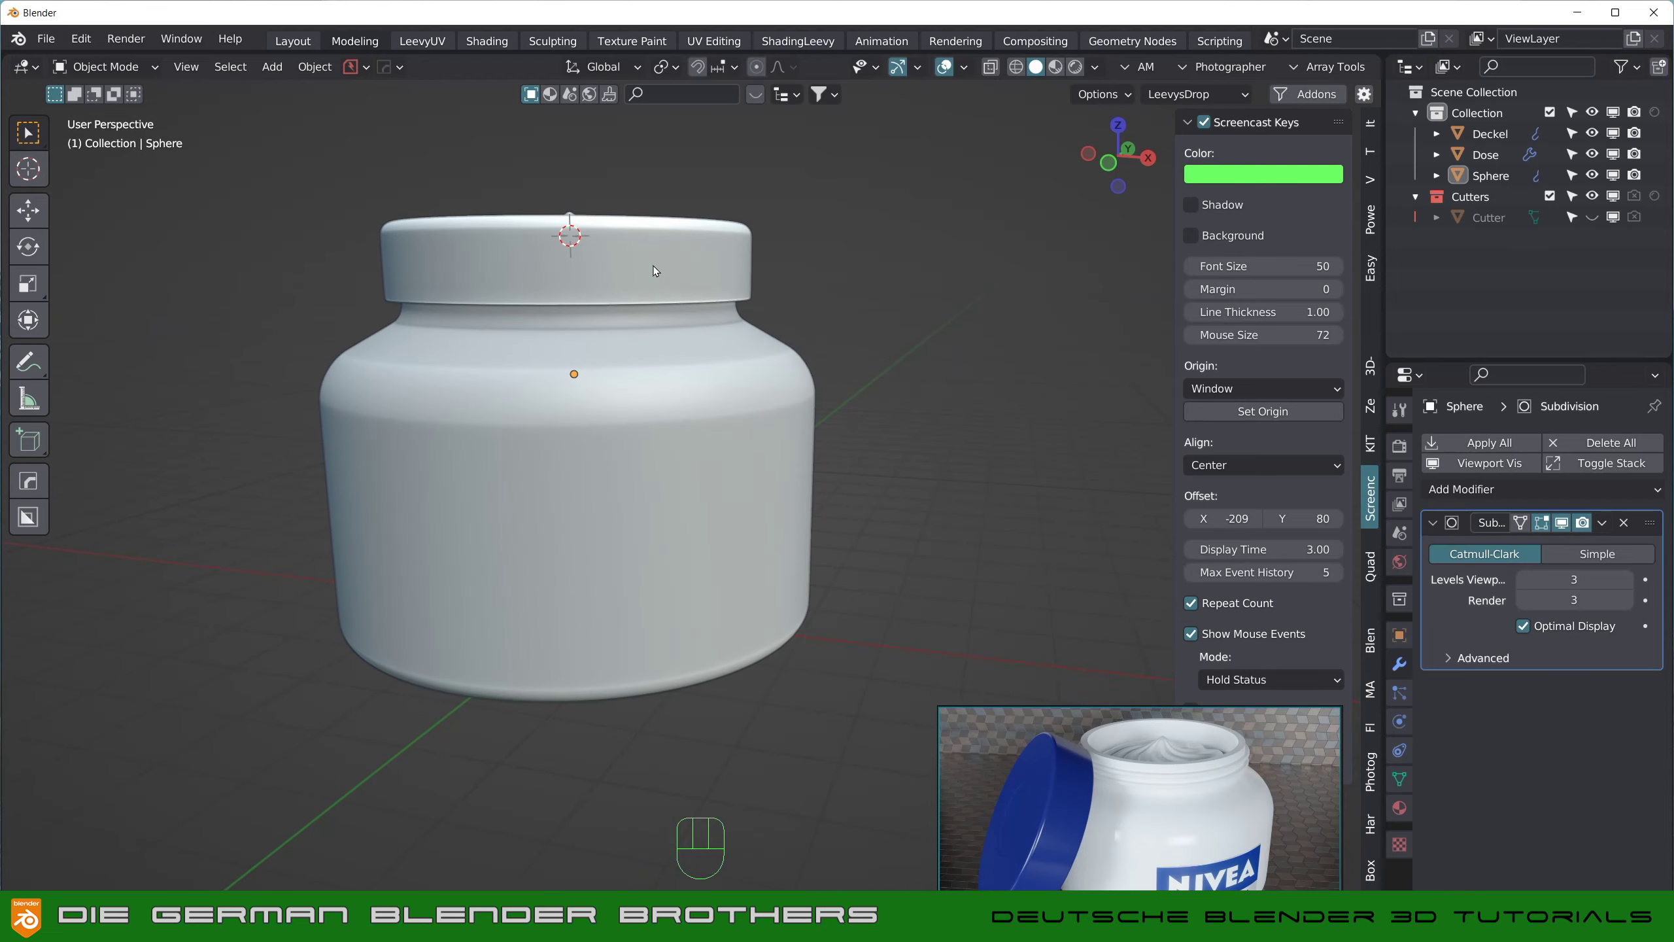
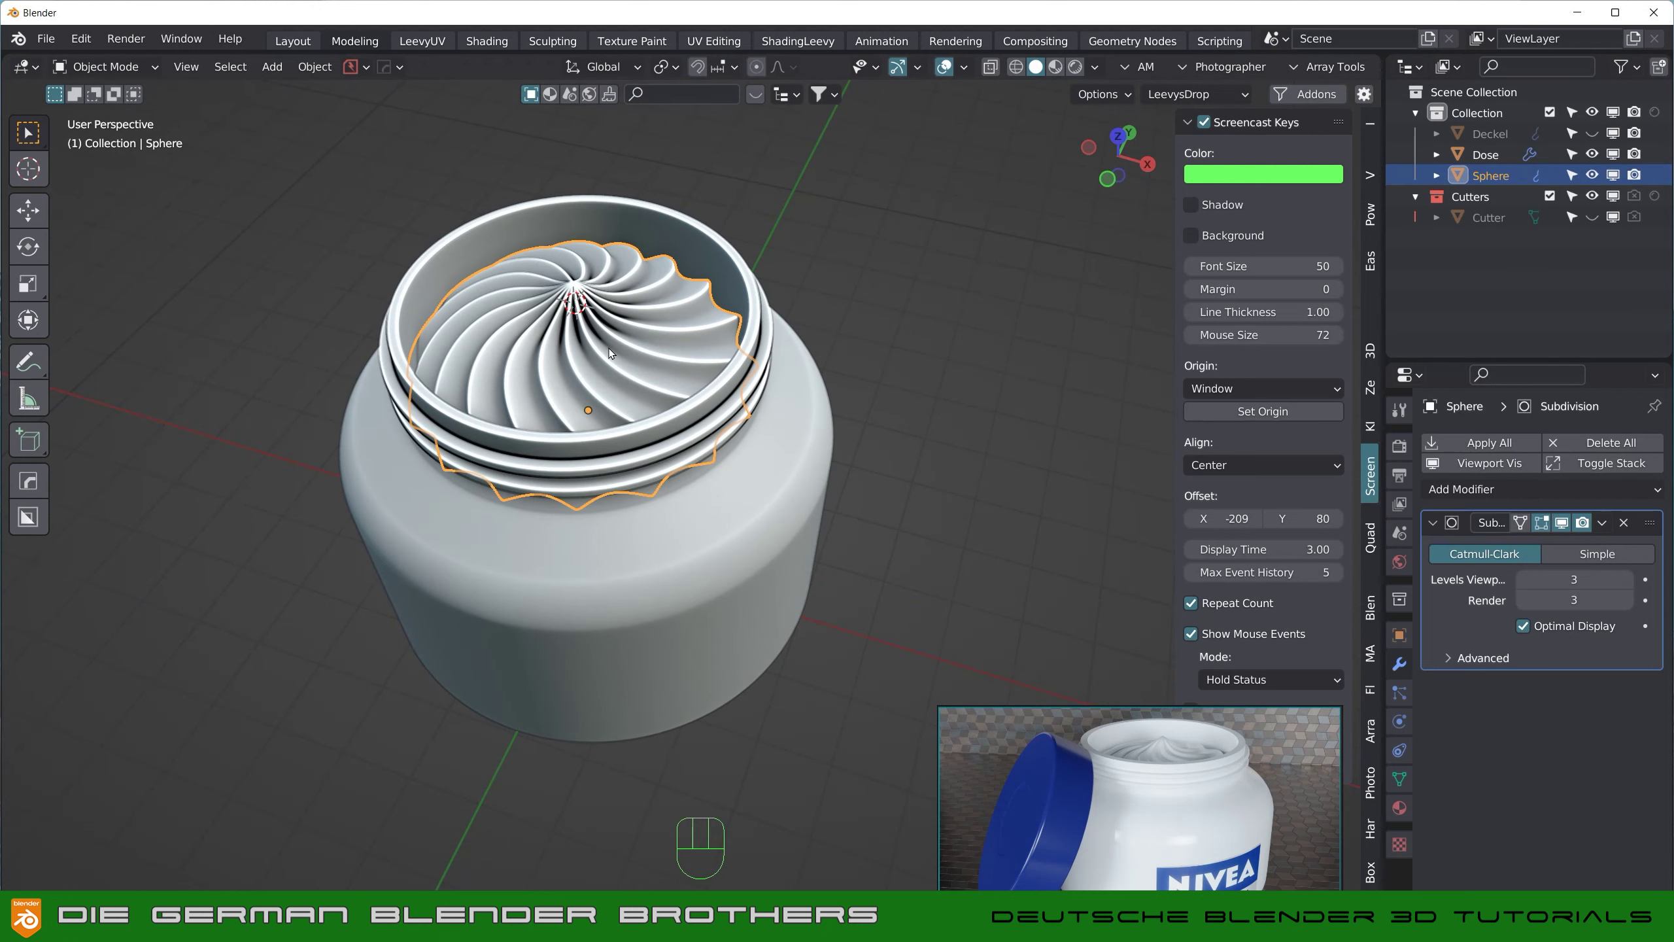
key("g")
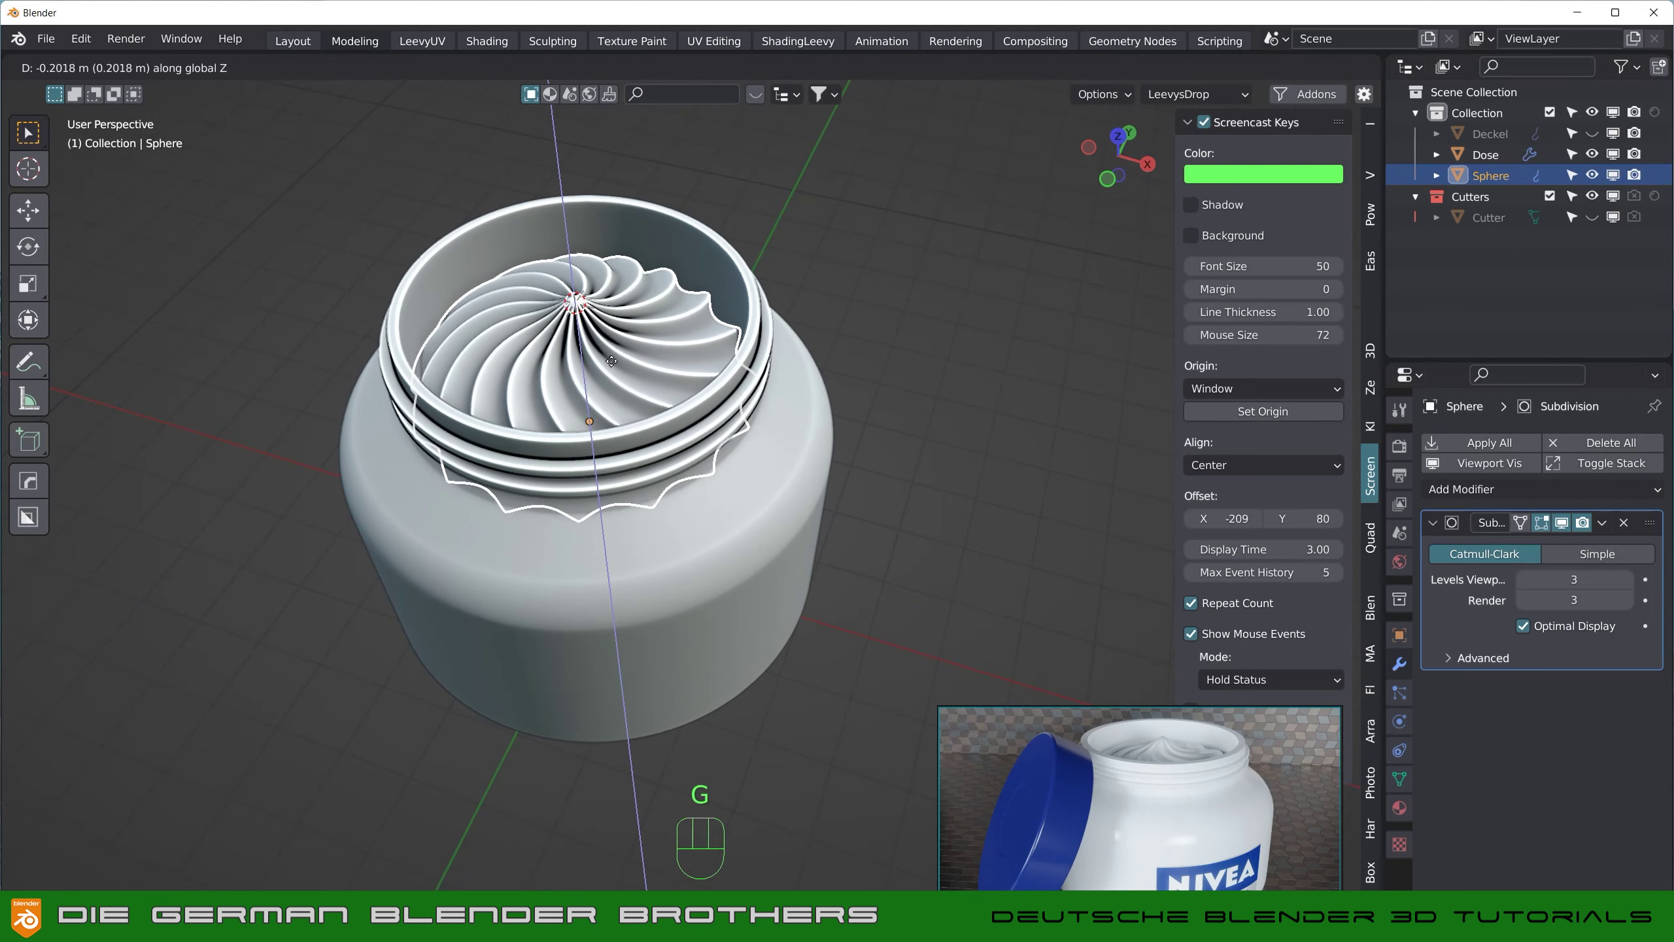
left_click_drag(634, 353, 670, 316)
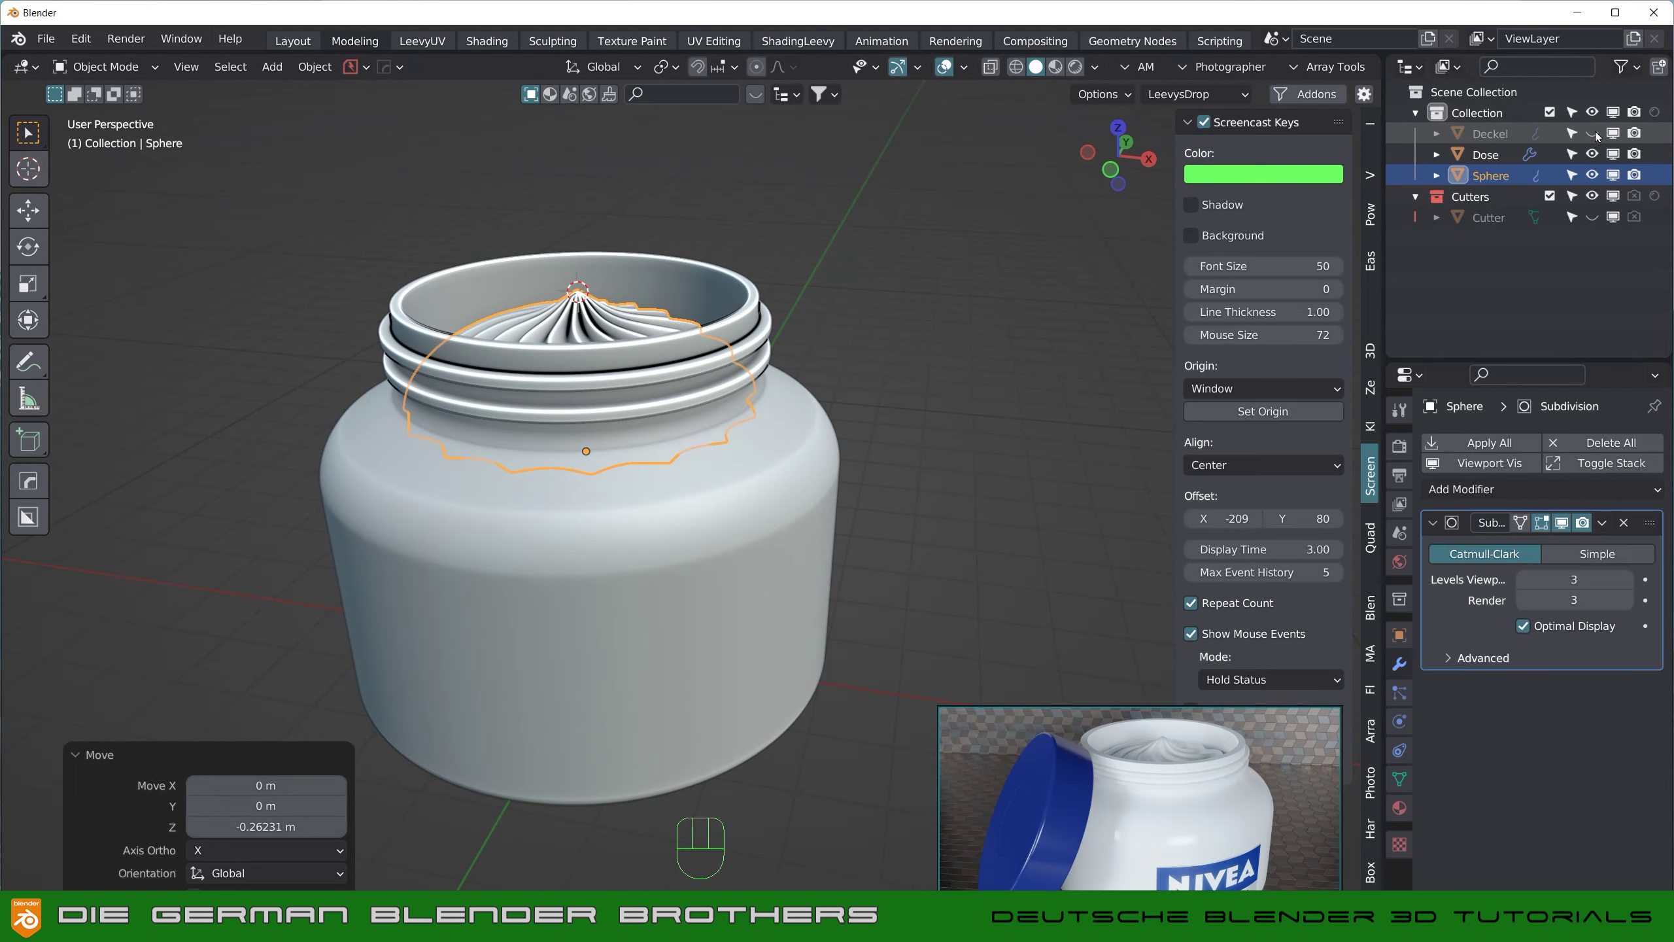
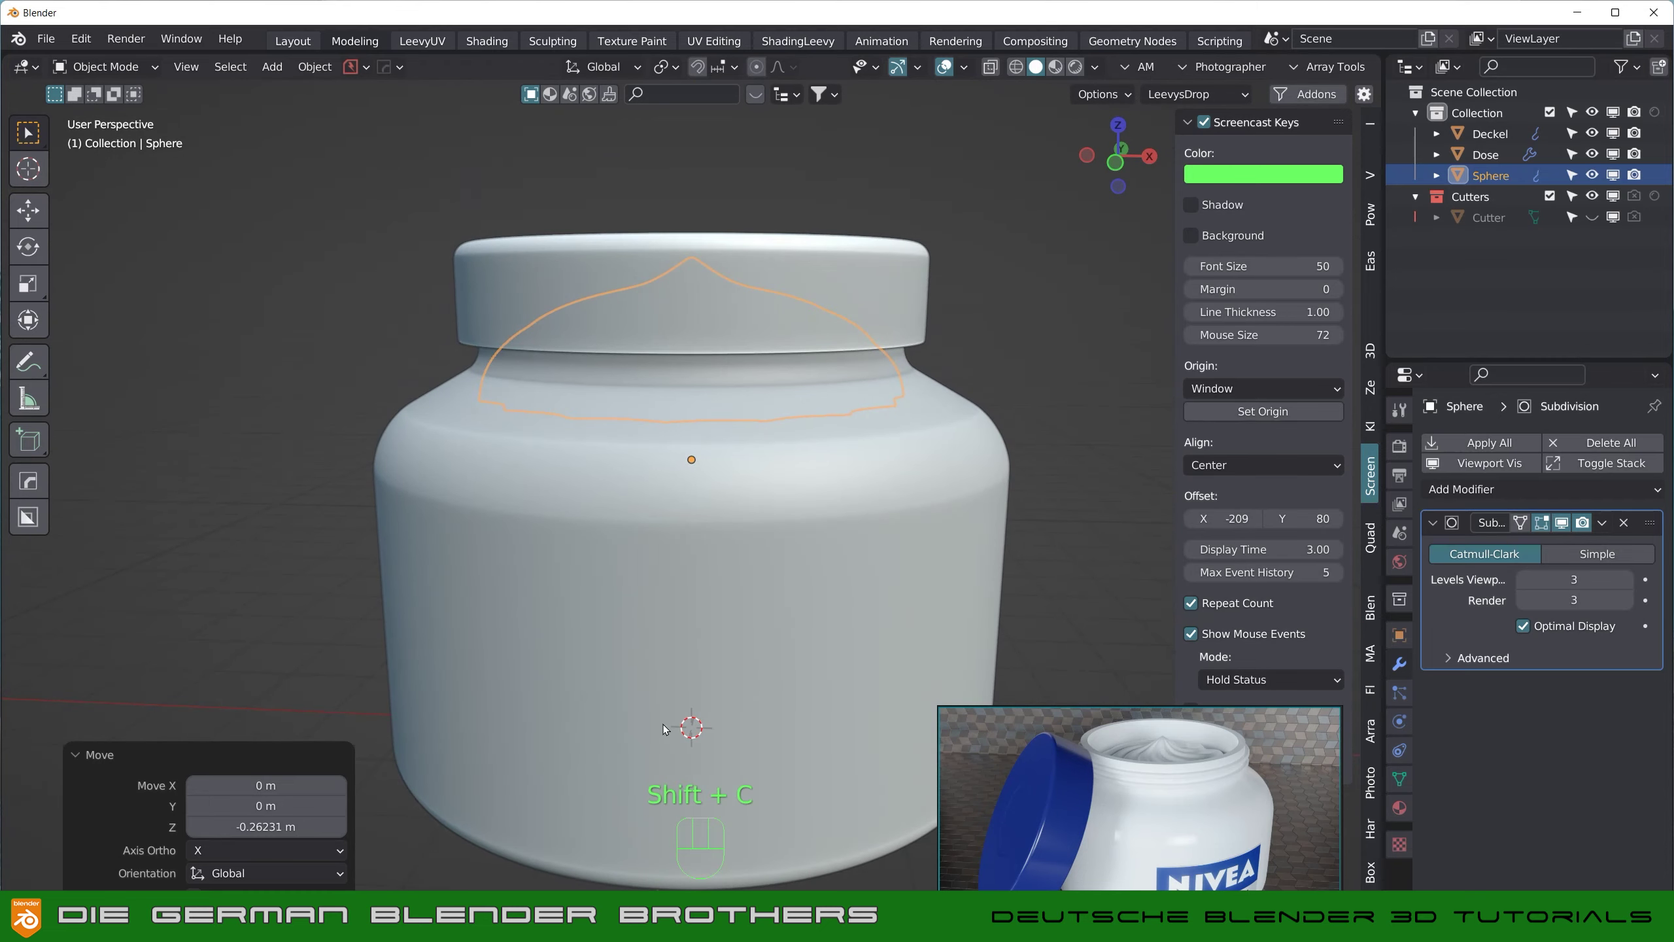
middle_click(672, 713)
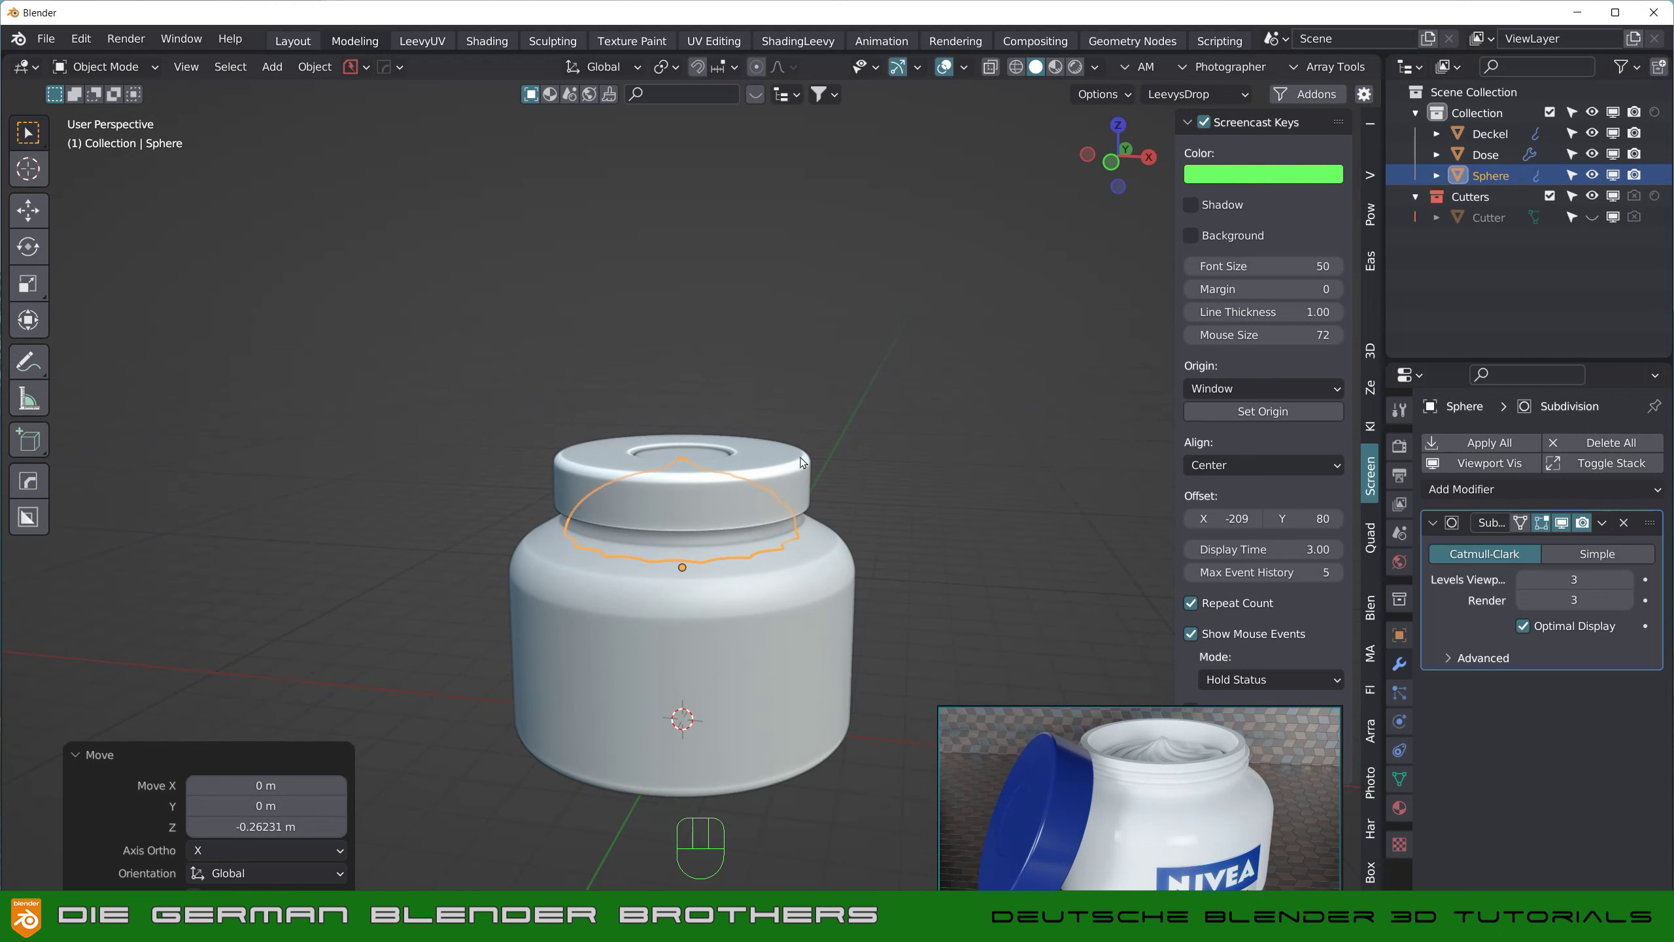
Step: Set the Deckel's origin to the 3D cursor and rotate it open in front view
left_click(800, 473)
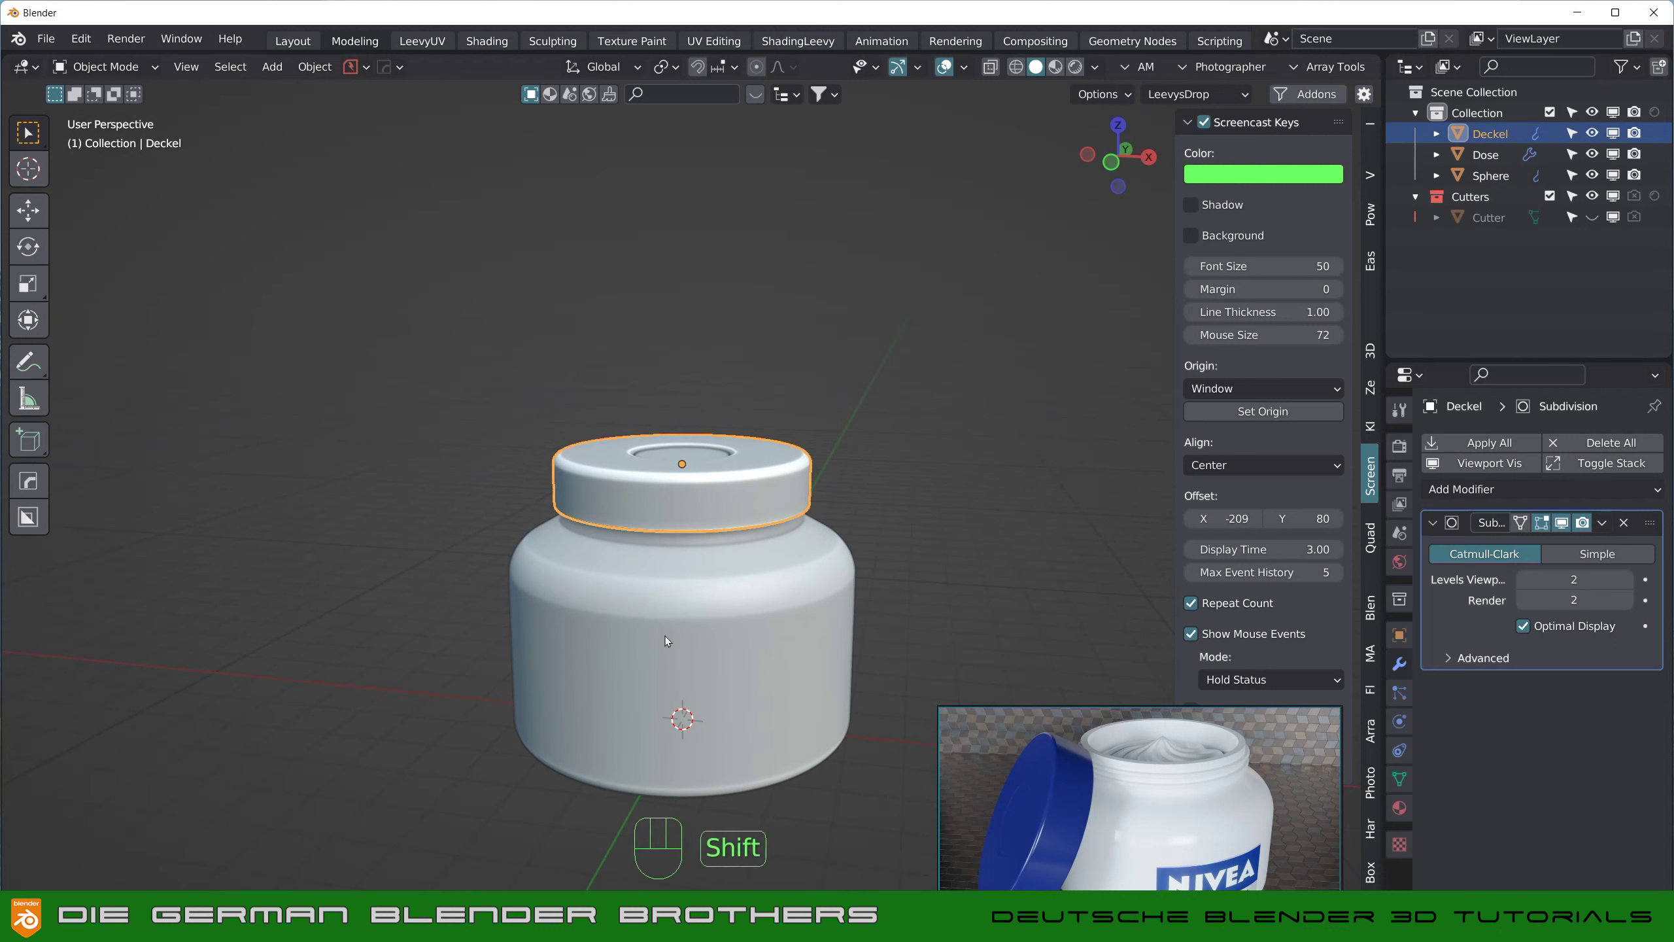
key("shift+s")
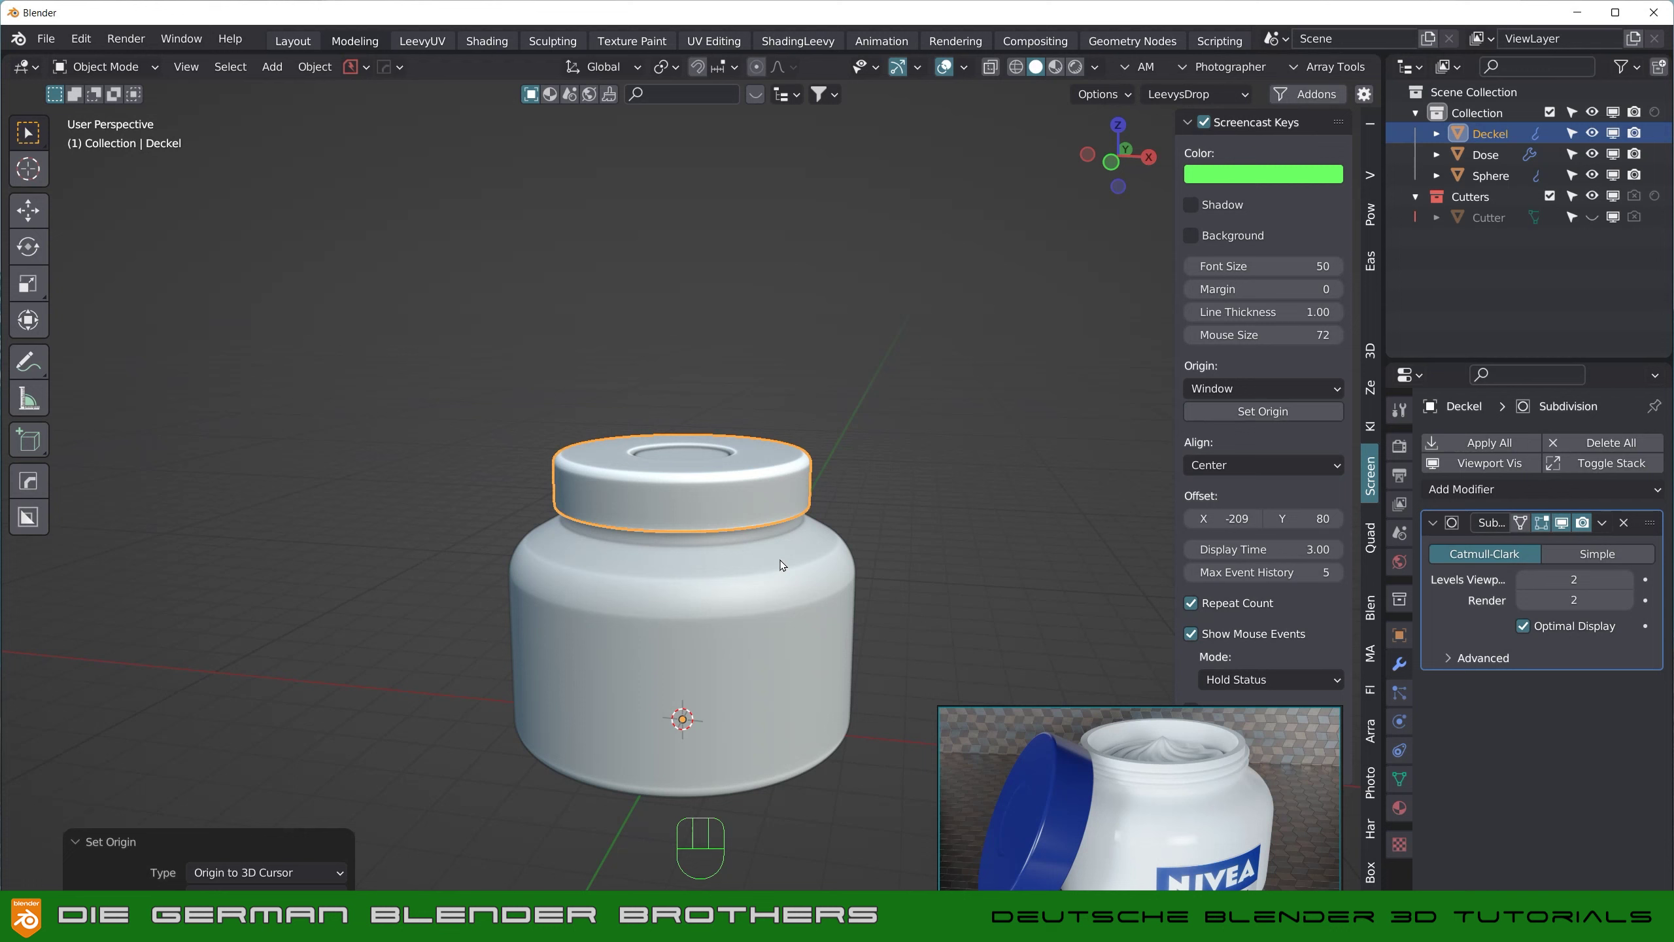
left_click_drag(784, 562, 778, 529)
key("KP_1")
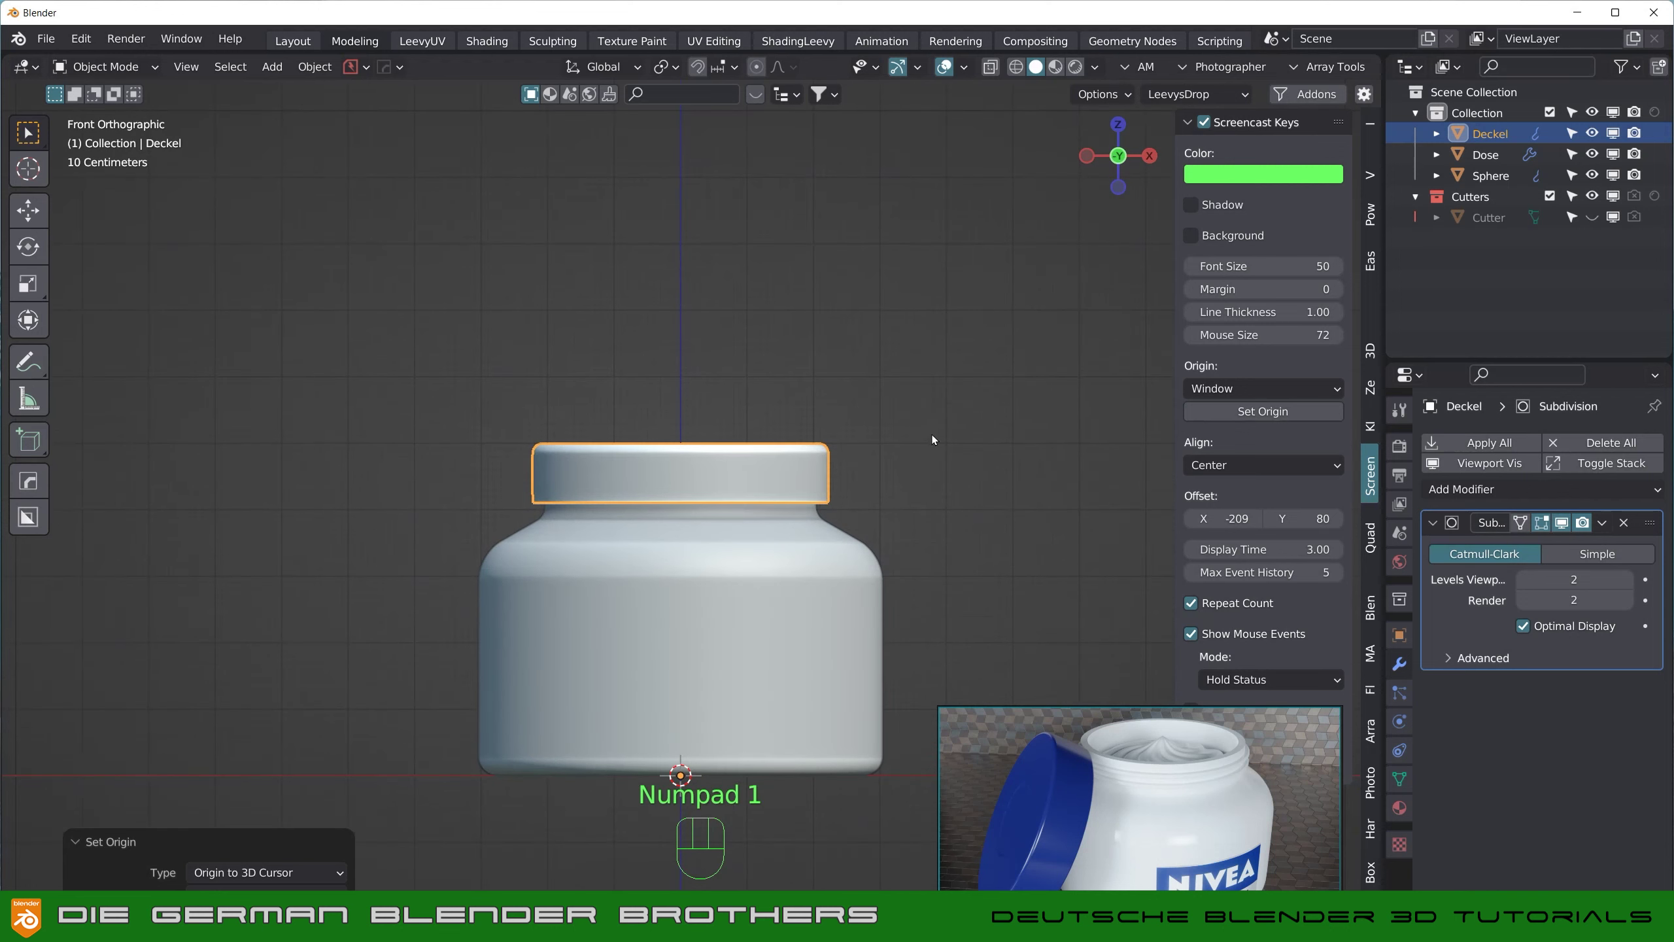
key("r")
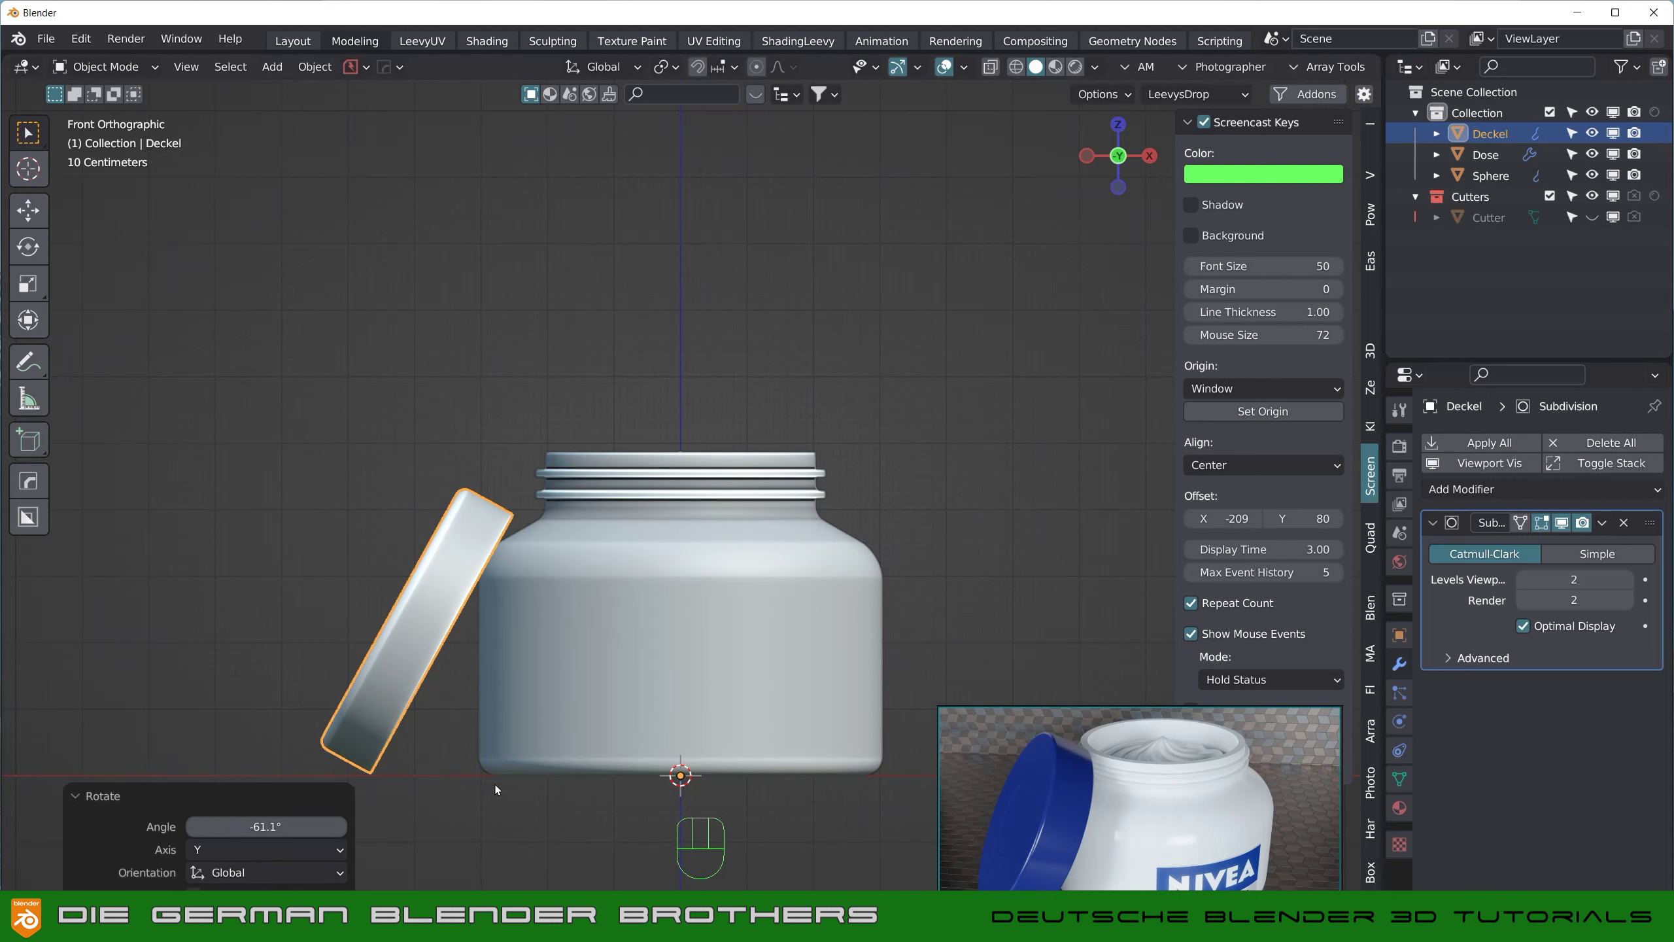
left_click_drag(517, 599, 486, 626)
Step: Slide the lid sideways beside the jar and ease its rotation to a gentler tilt
key("g")
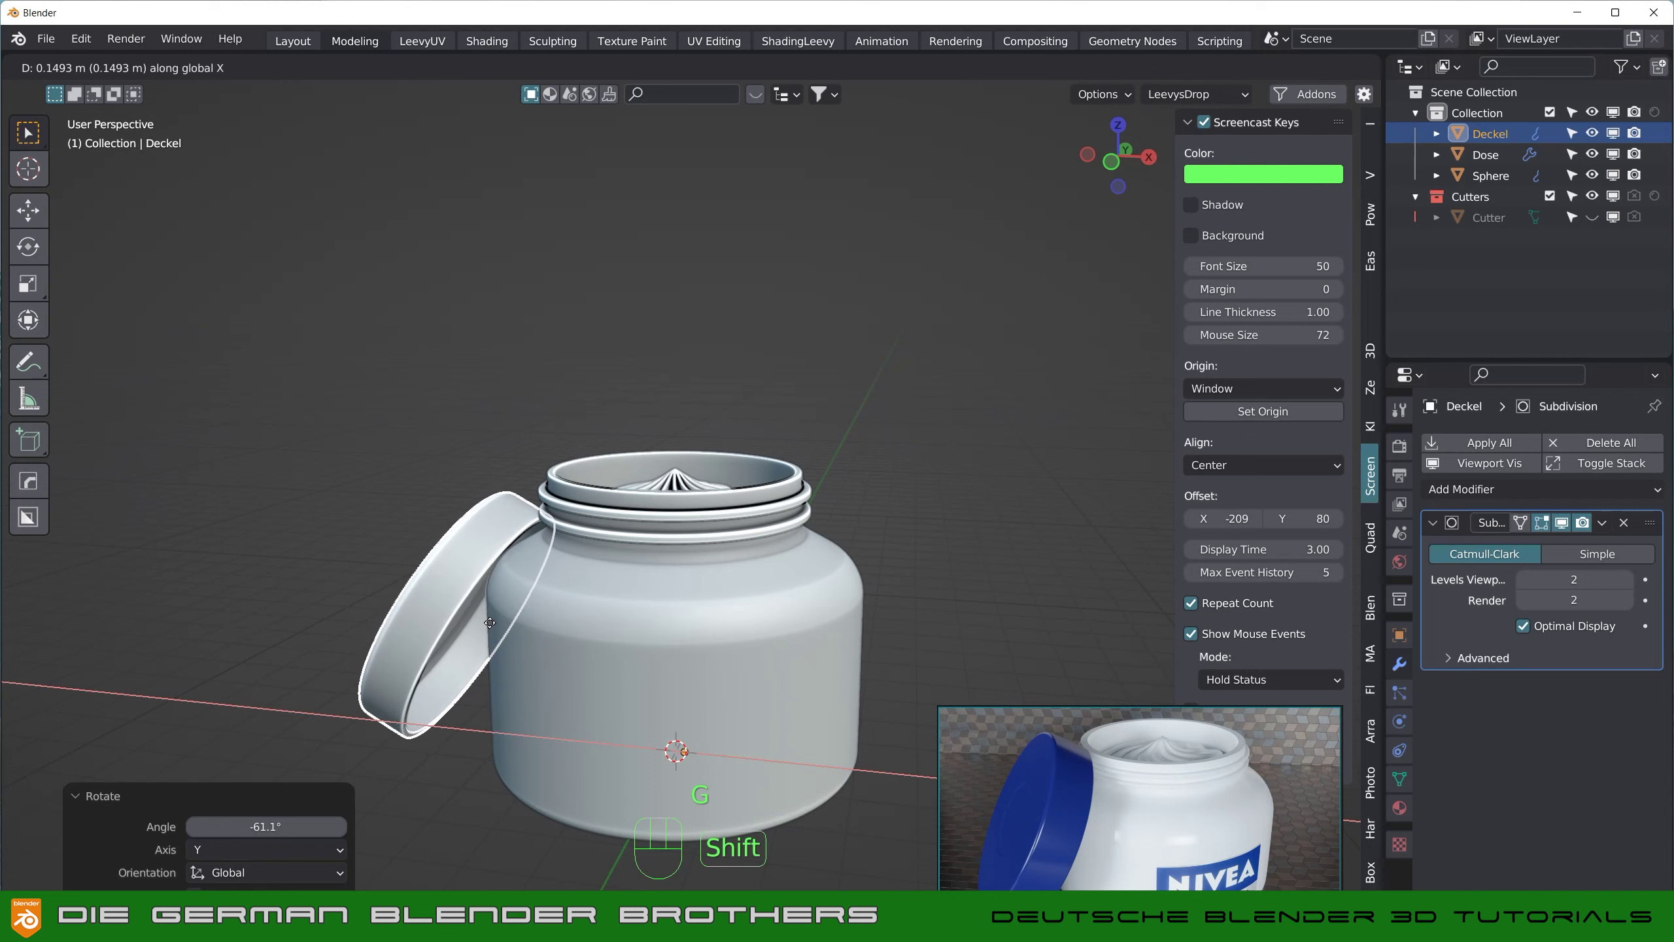
left_click_drag(638, 617, 688, 598)
key("r")
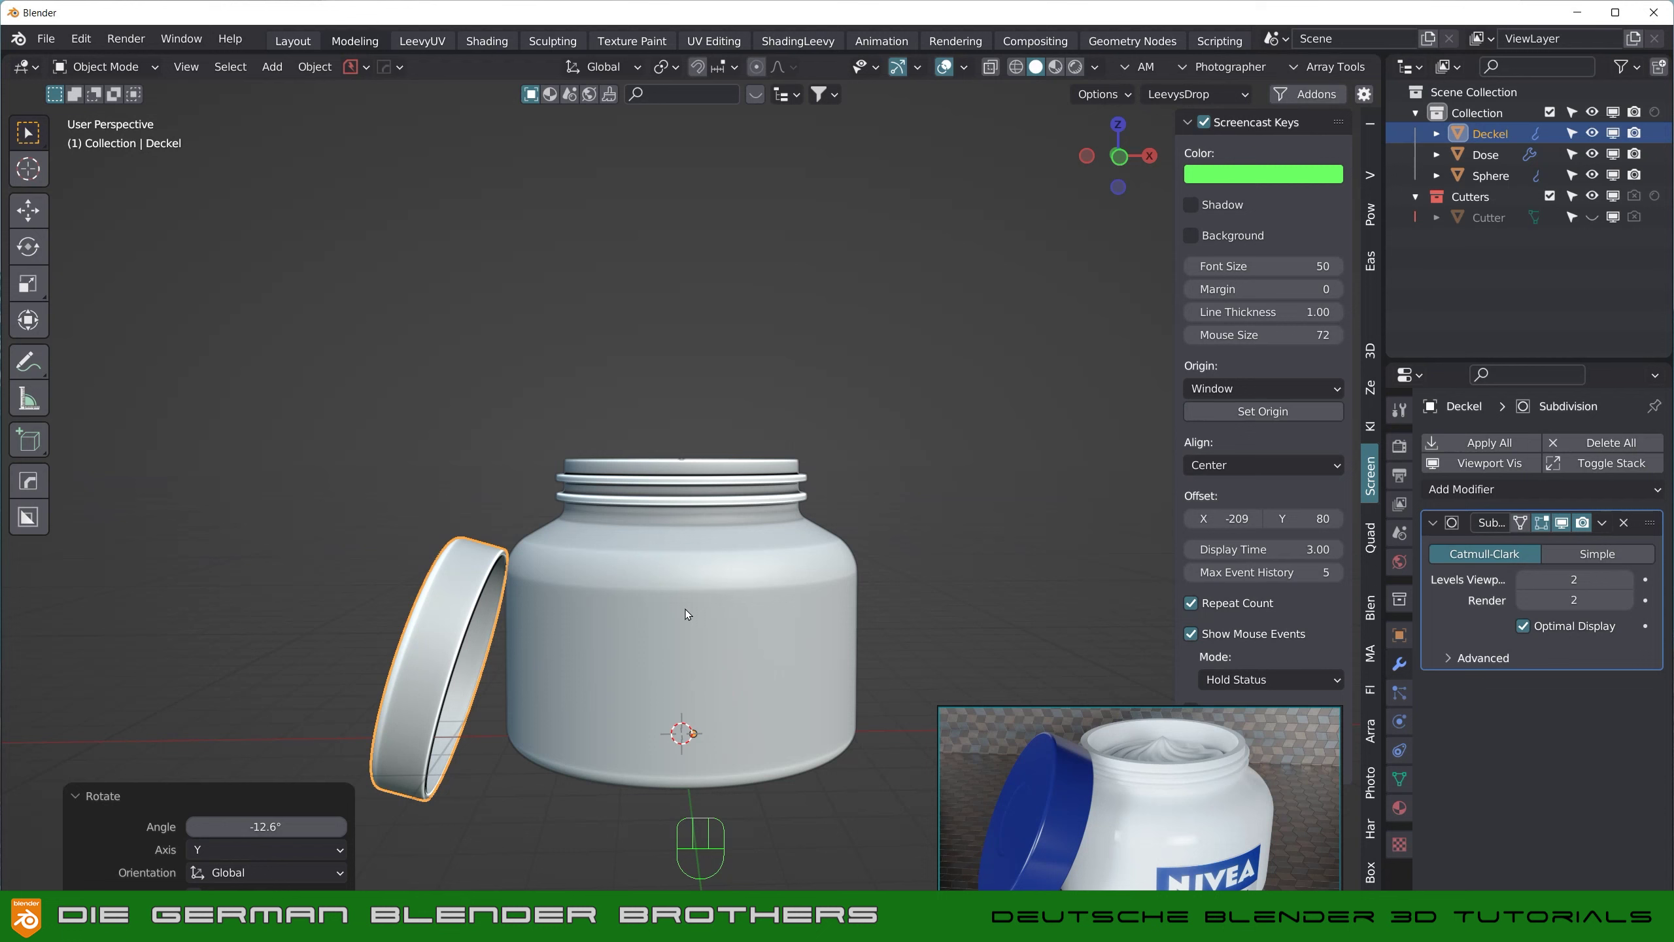
key("KP_1")
Step: Move the lid along Z and X about 0.97 m so it leans against the jar's side
key("g")
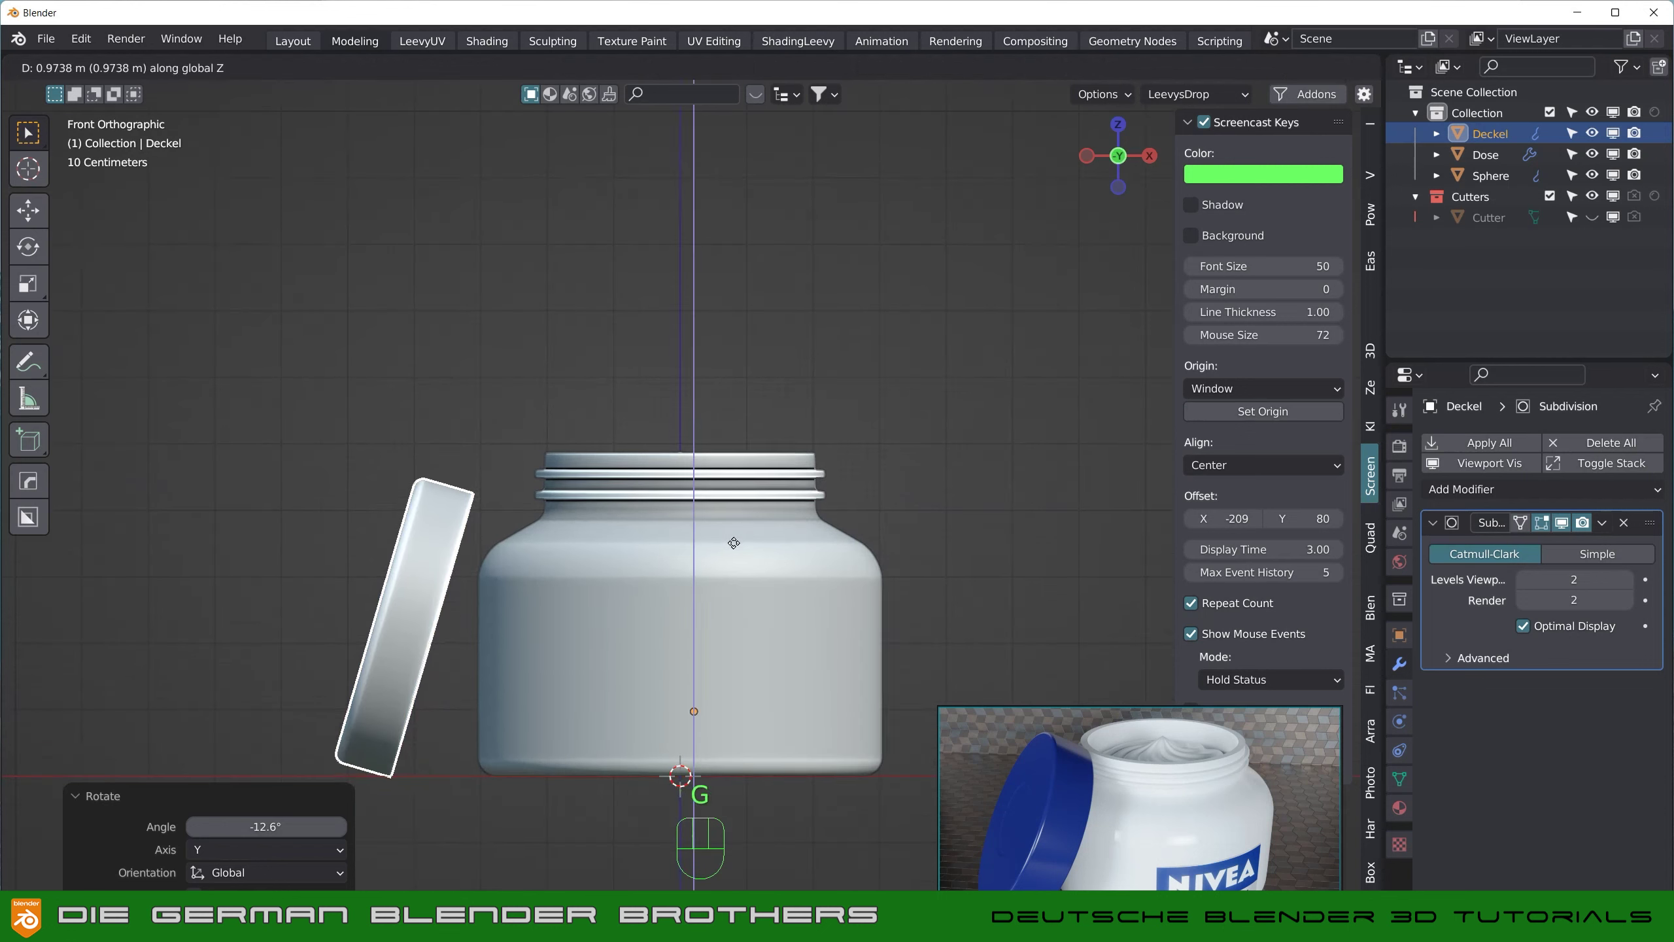
key("g")
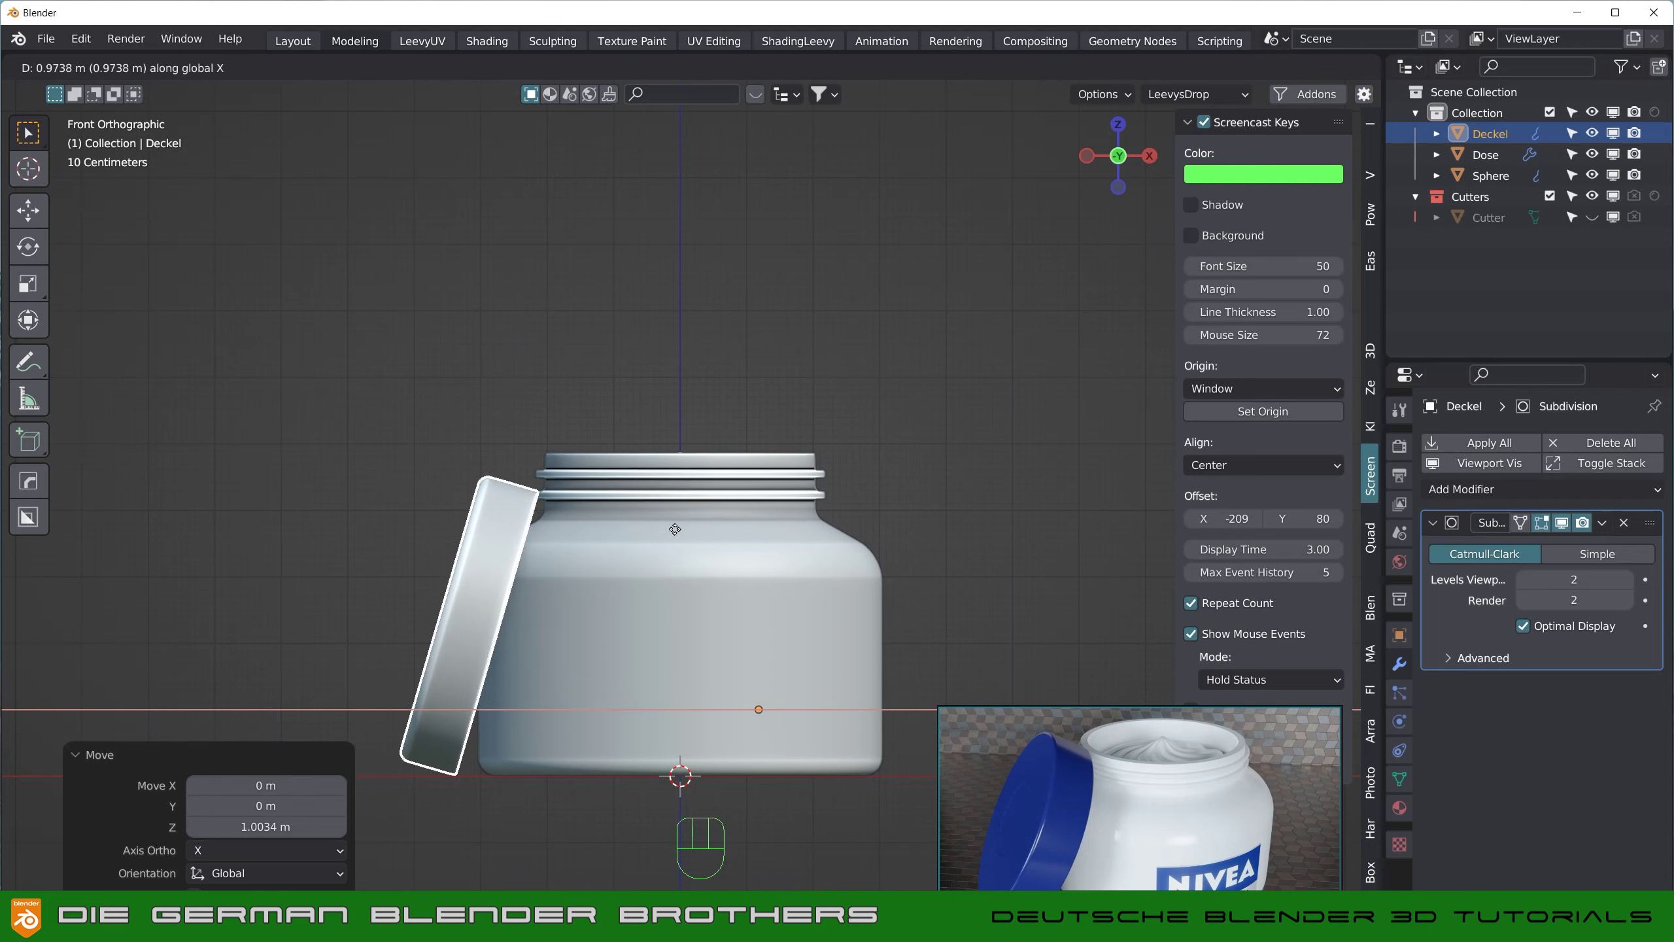
left_click_drag(676, 553, 714, 602)
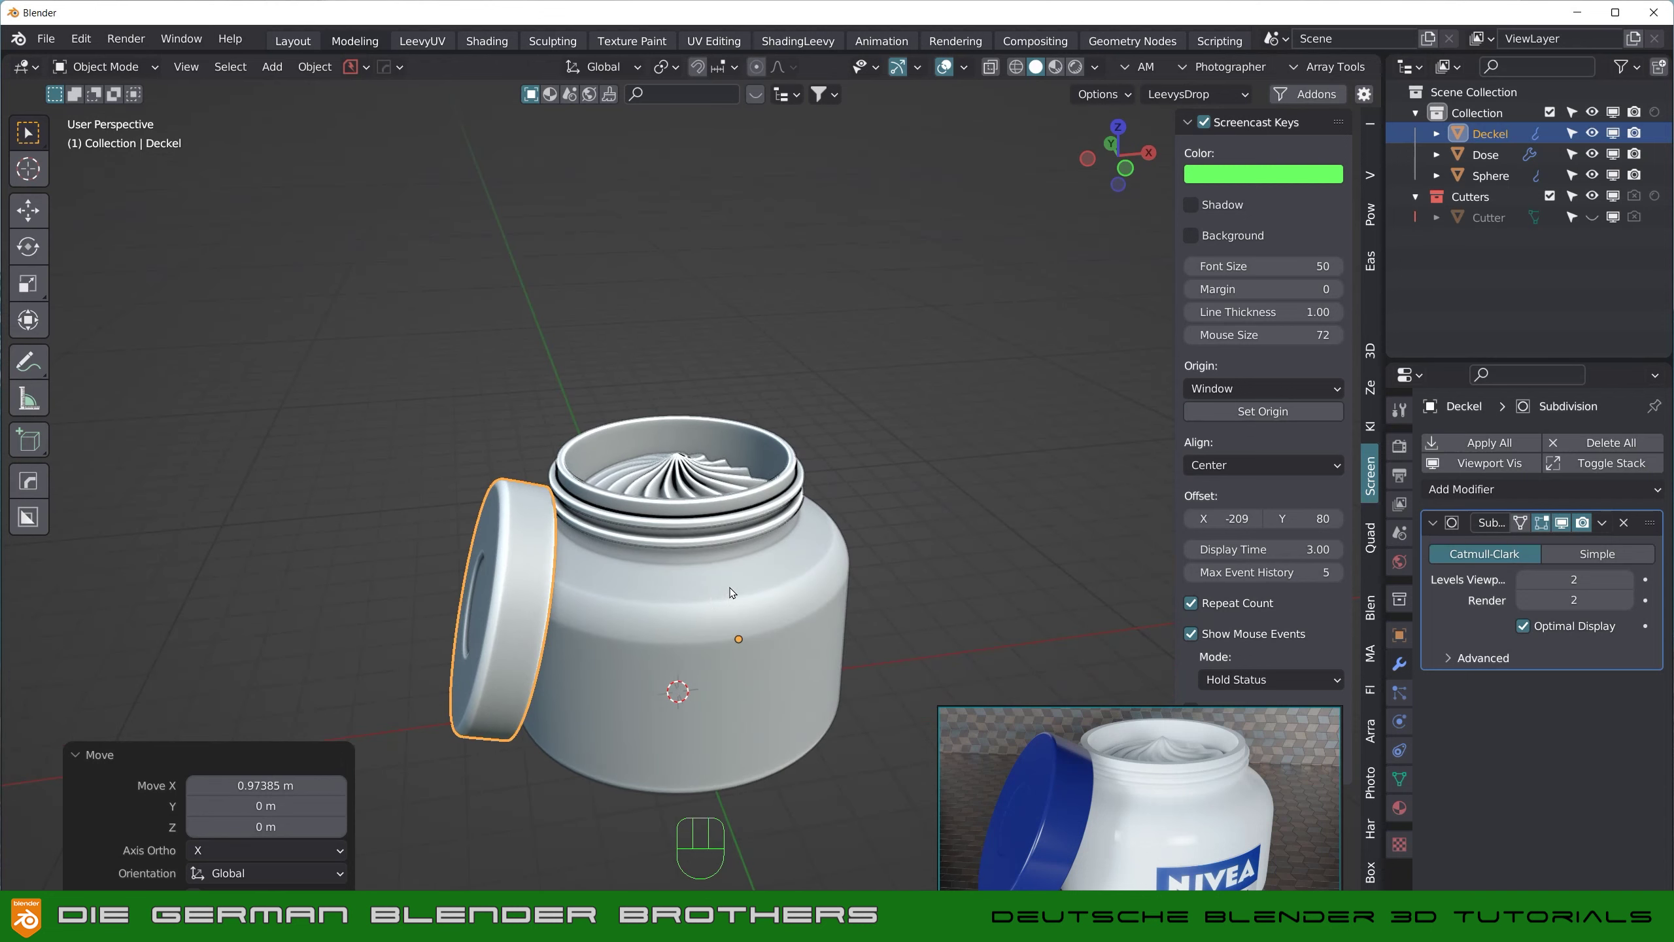
left_click_drag(818, 626, 755, 528)
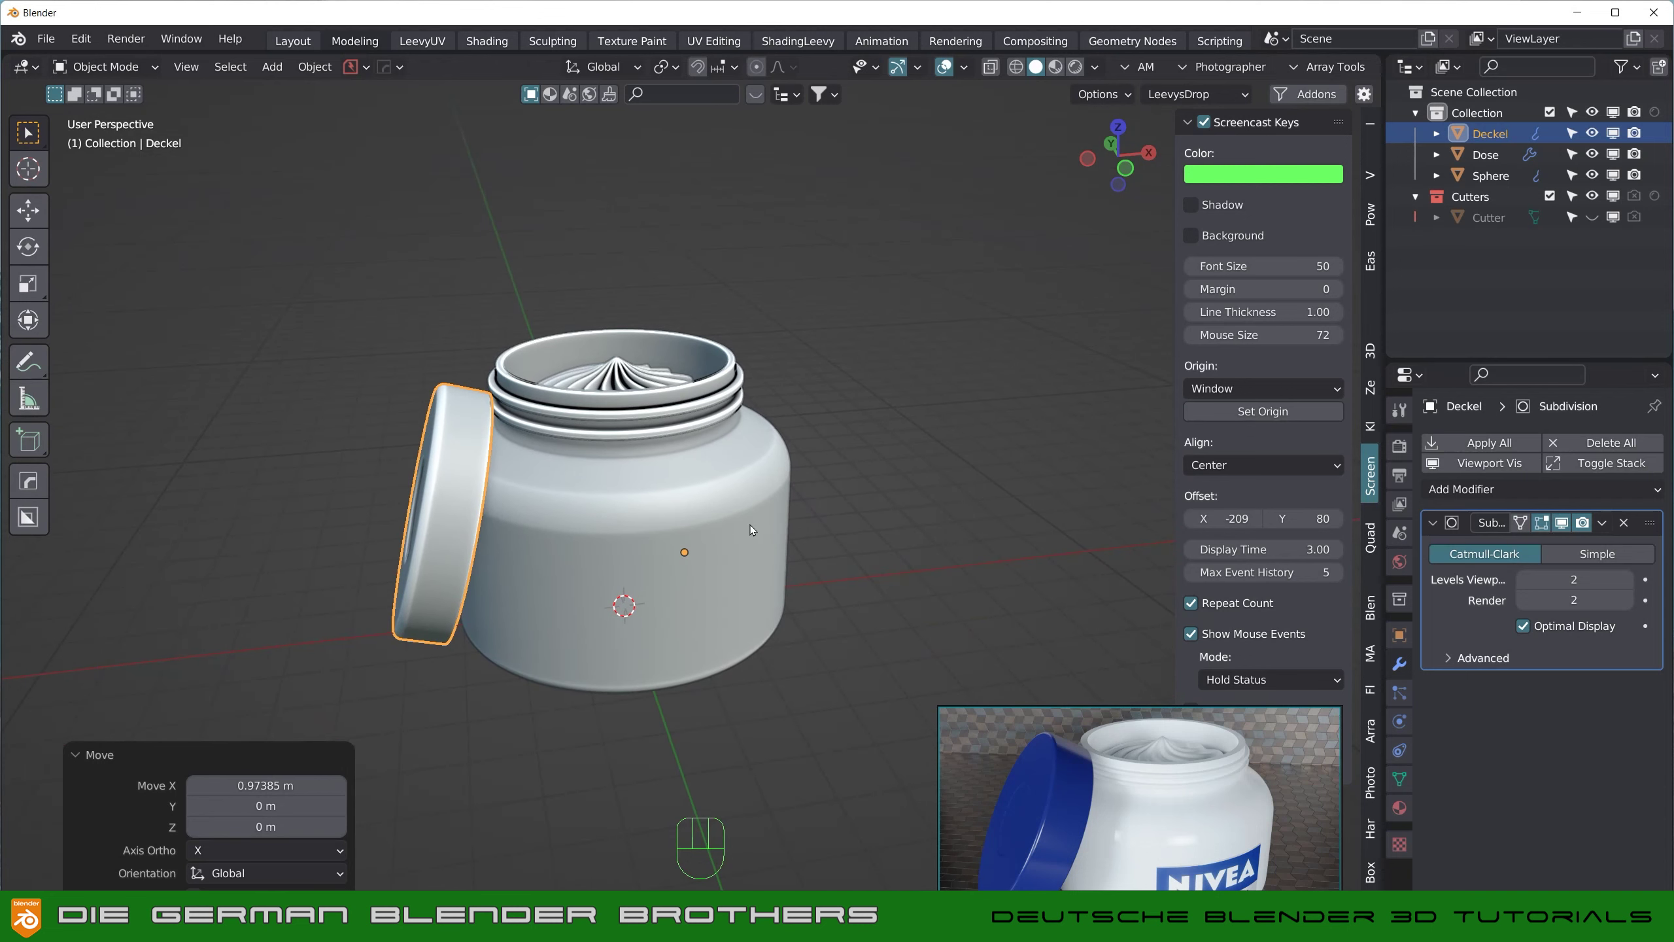
left_click_drag(760, 524, 778, 491)
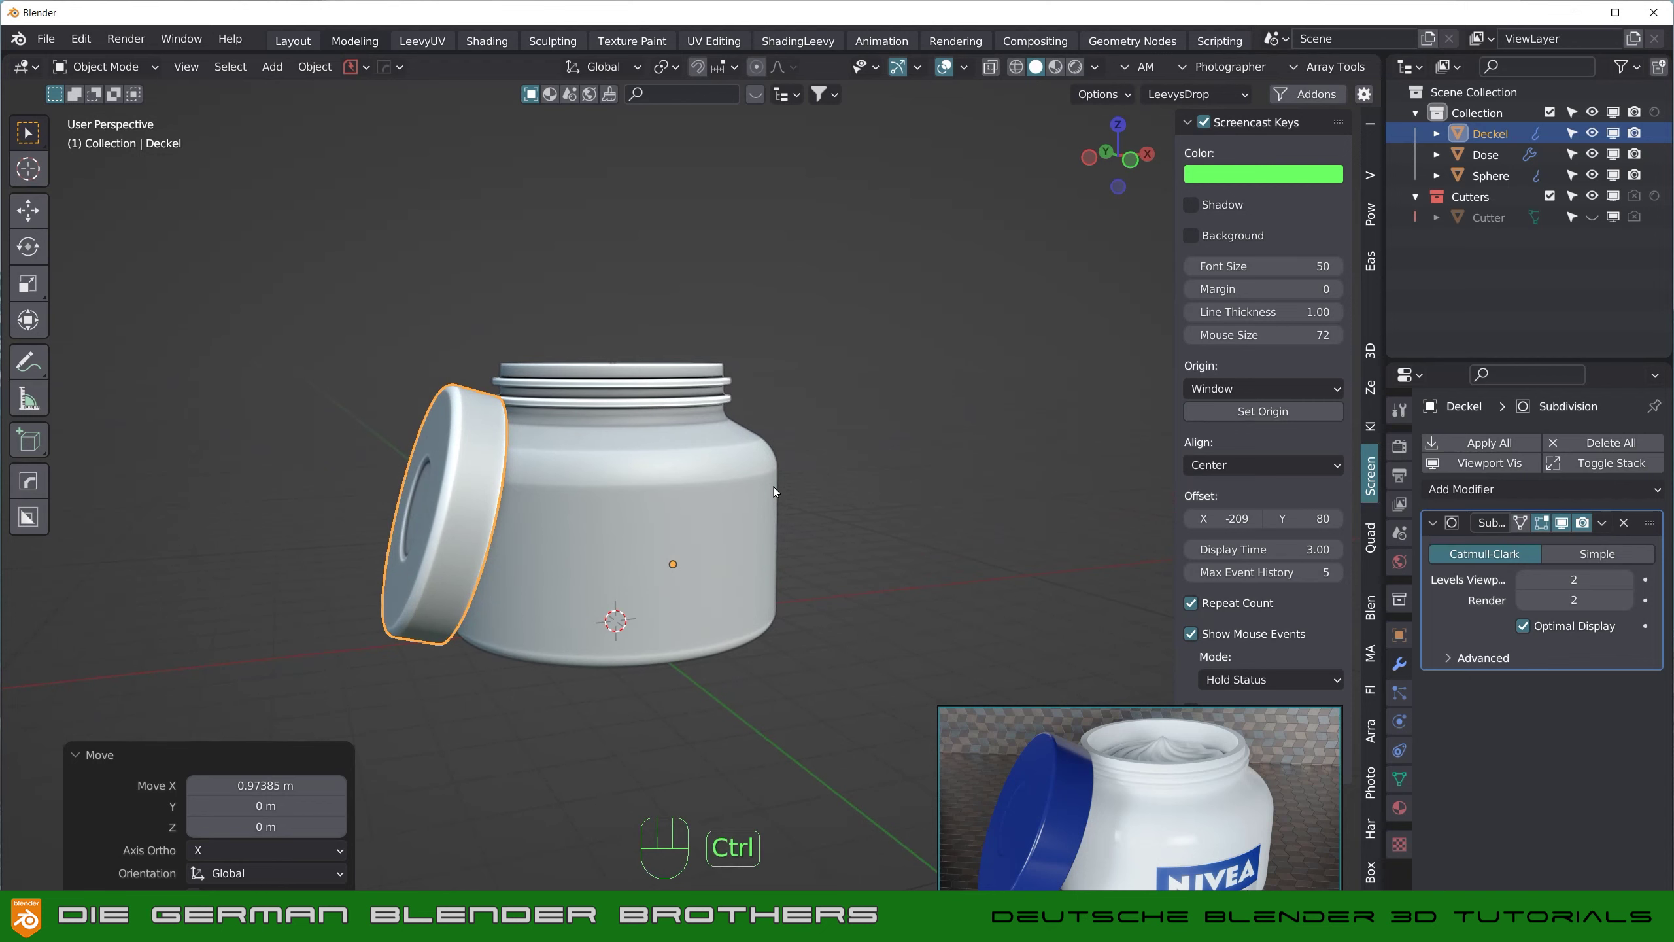
Step: Save the scene as NiveaDose_TUT.blend
key("ctrl+s")
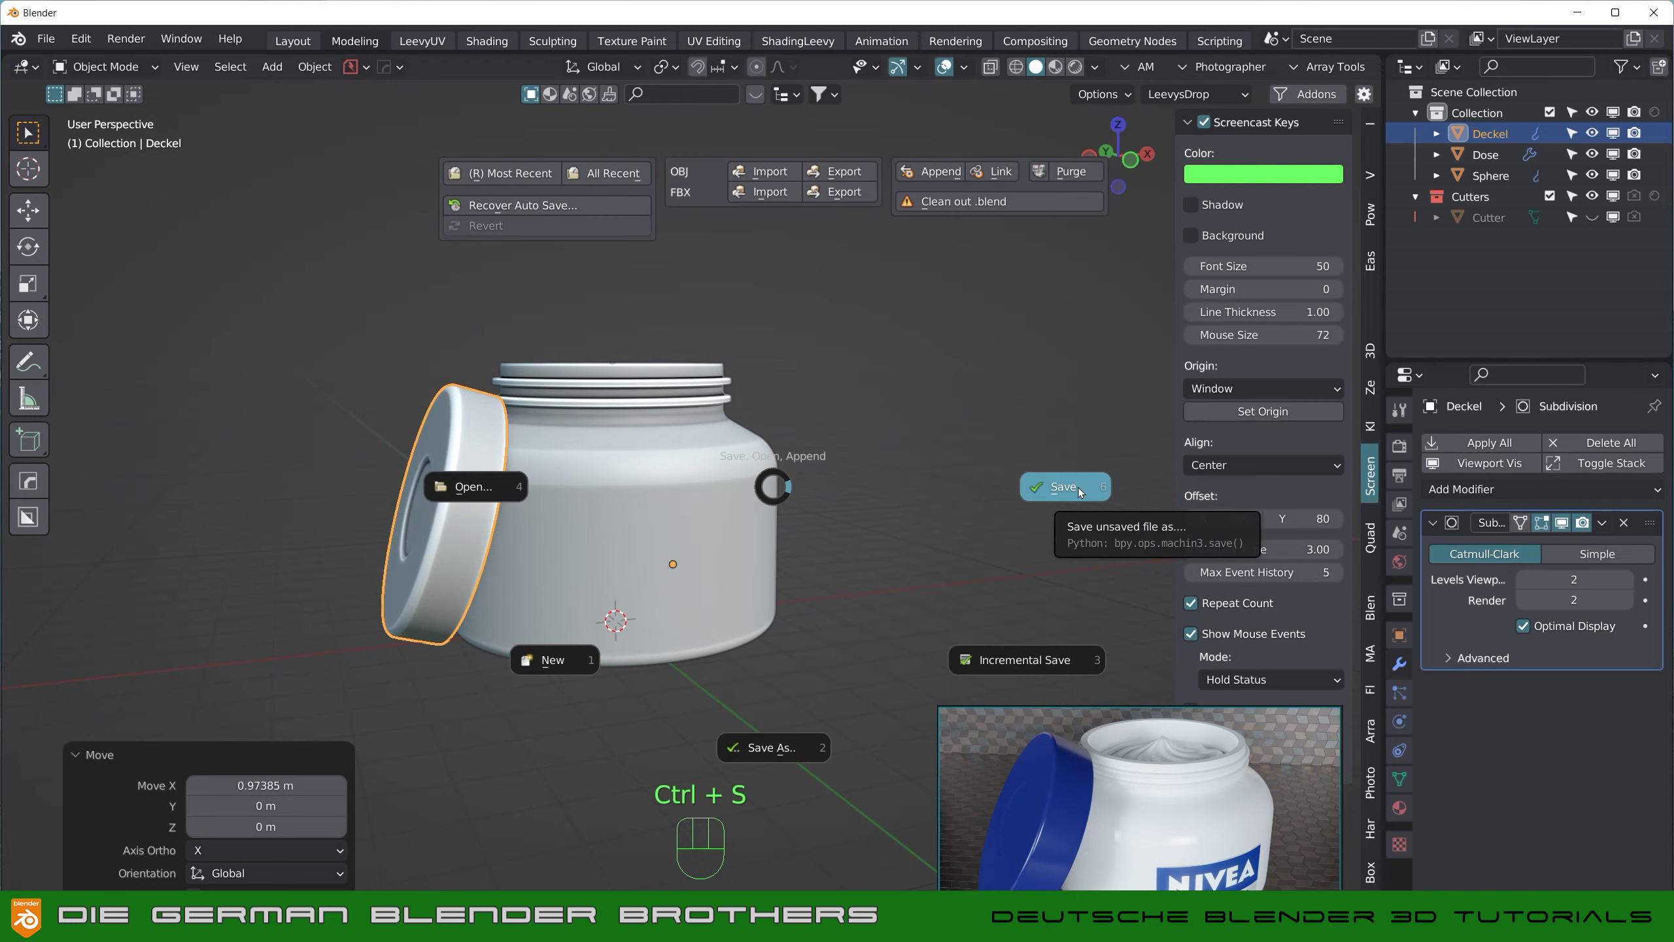
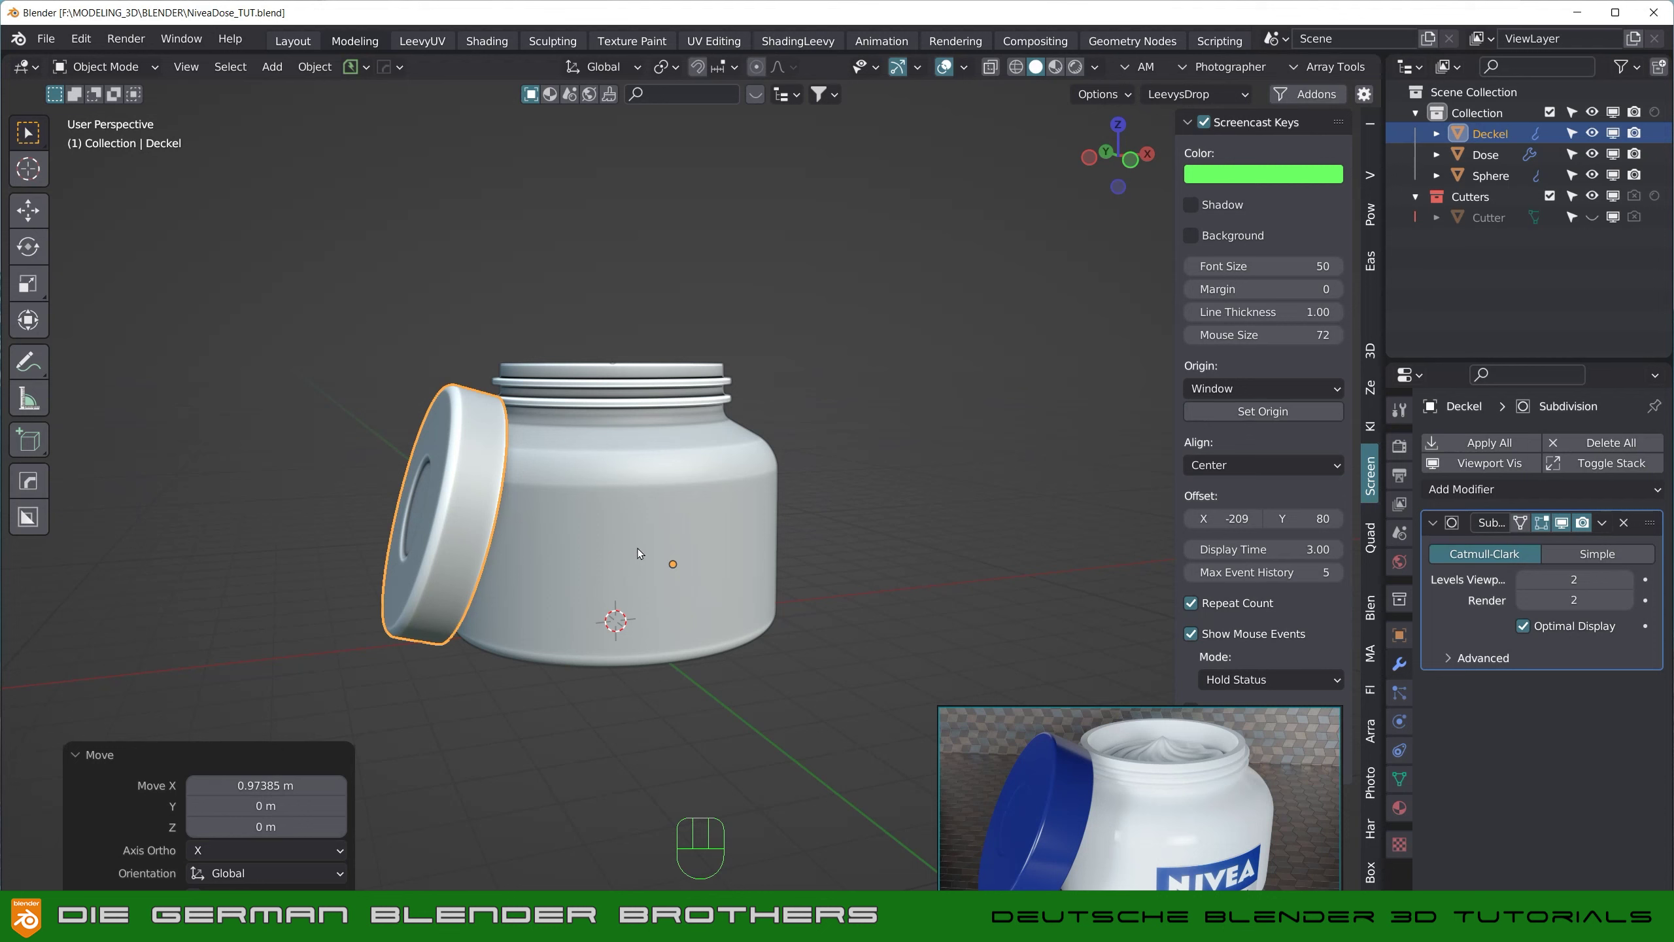
left_click_drag(675, 590, 669, 631)
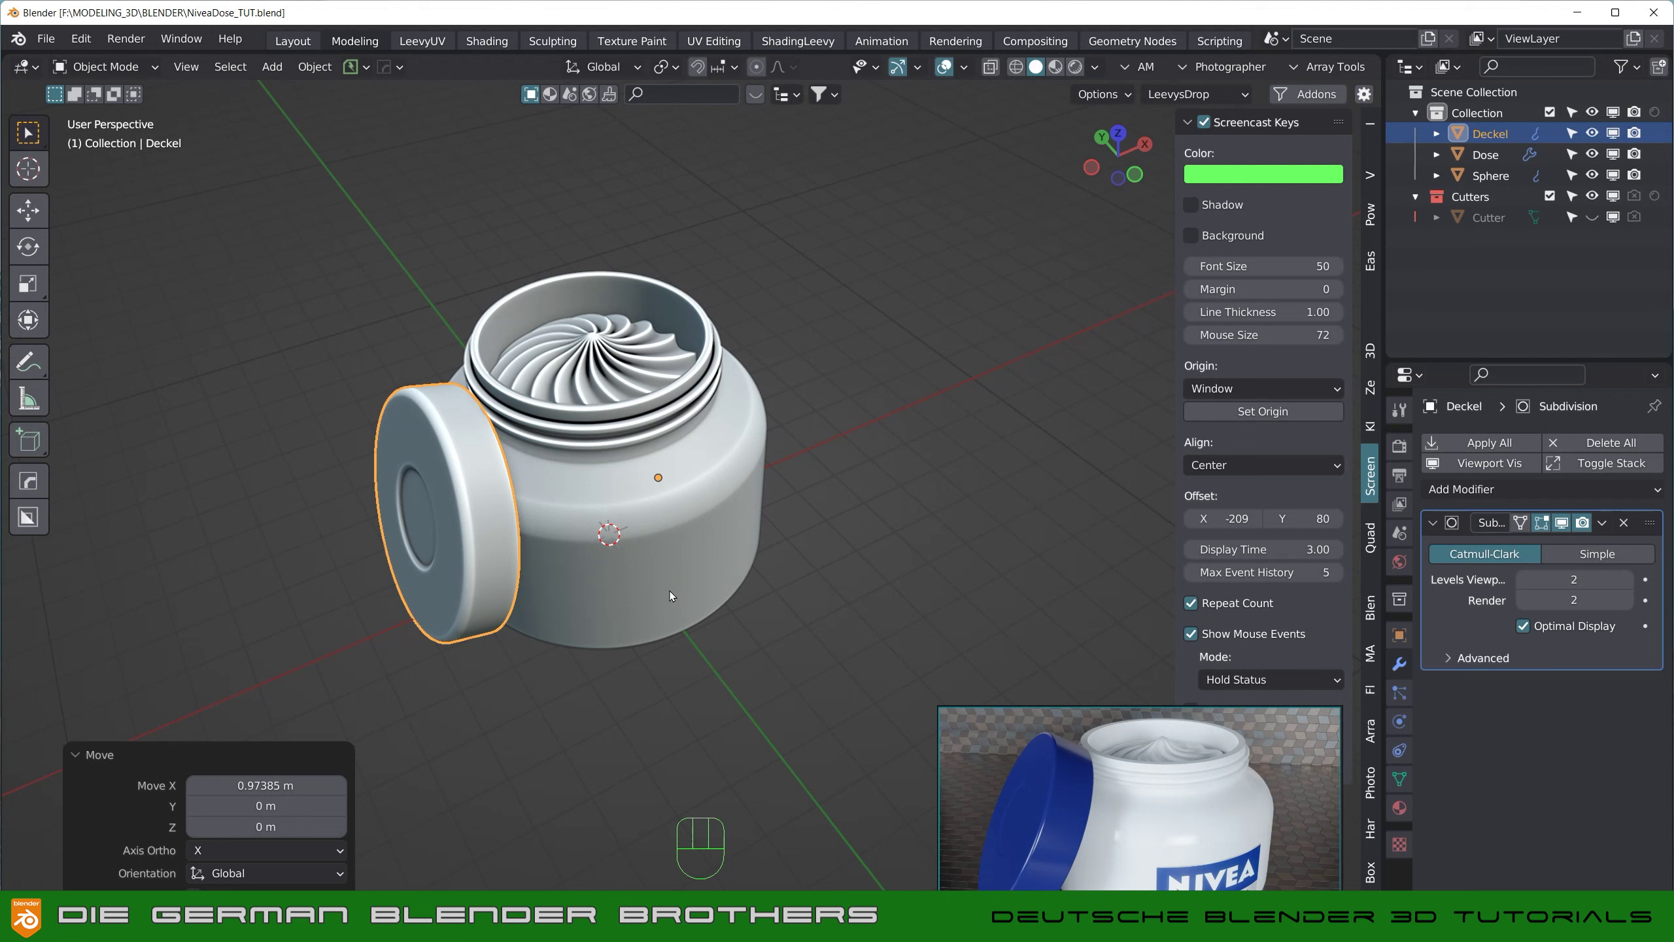